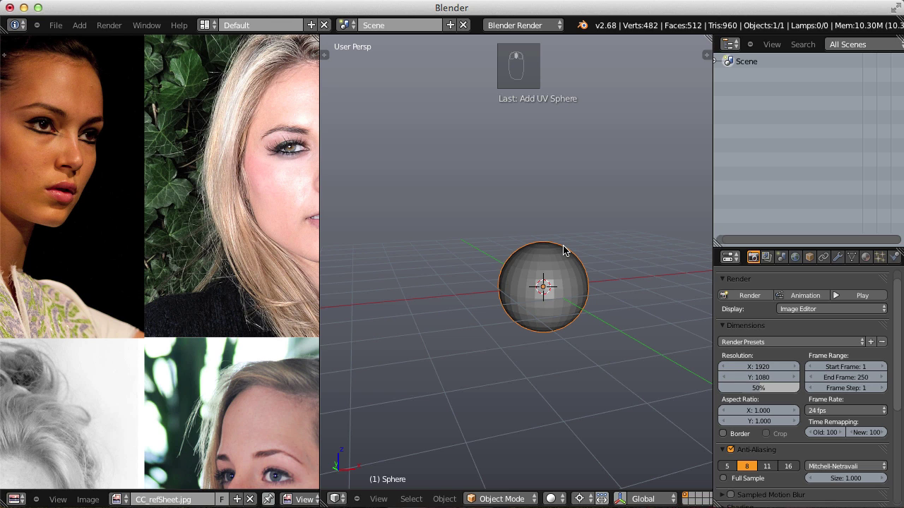
Move the sphere upward along Z in Edit Mode, well above the grid.
{"action": "key", "text": "Tab"}
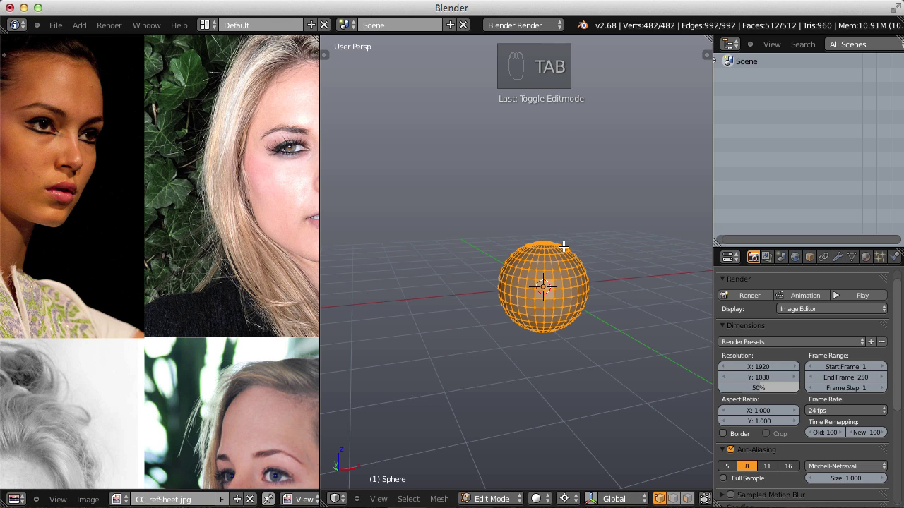
{"action": "key", "text": "g"}
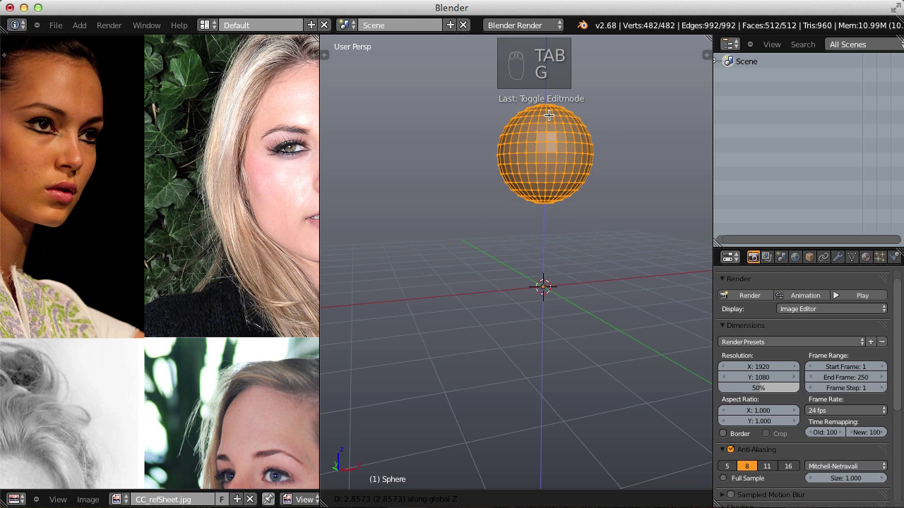
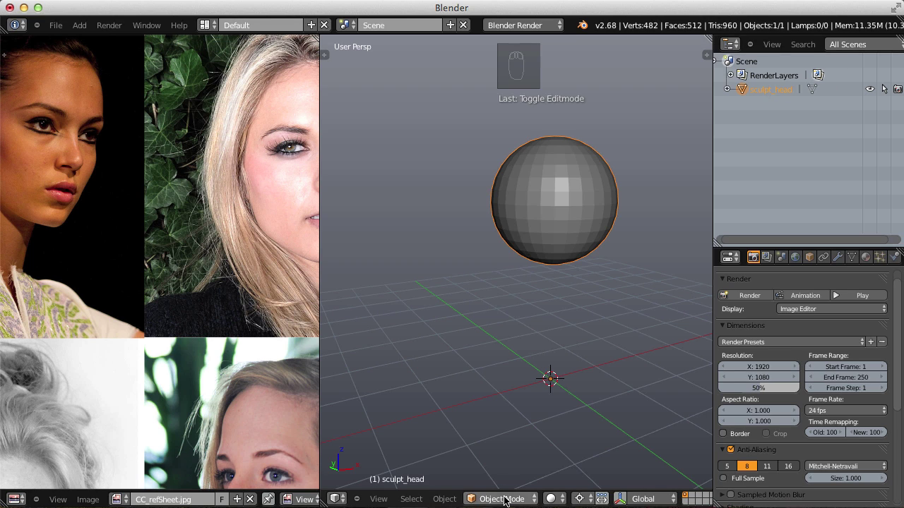
Pull a long neck down out of the sphere with the Snake Hook brush, dynamic topology at detail 30.
{"action": "left_click_drag", "start_coordinate": [505, 457], "coordinate": [600, 200]}
{"action": "key", "text": "t"}
{"action": "left_click_drag", "start_coordinate": [600, 199], "coordinate": [600, 243]}
{"action": "key", "text": "f"}
{"action": "key", "text": "KP_1"}
{"action": "left_click_drag", "start_coordinate": [600, 244], "coordinate": [559, 253]}
{"action": "key", "text": "KP_5"}
{"action": "key", "text": "f"}
{"action": "left_click_drag", "start_coordinate": [548, 237], "coordinate": [522, 344]}
{"action": "left_click_drag", "start_coordinate": [545, 278], "coordinate": [522, 343]}
{"action": "key", "text": "f"}
{"action": "key", "text": "f"}
Drag the bottom of the neck outward into a base, adjusting brush size between strokes.
{"action": "left_click_drag", "start_coordinate": [520, 334], "coordinate": [442, 320]}
{"action": "key", "text": "f"}
{"action": "left_click_drag", "start_coordinate": [536, 304], "coordinate": [573, 333]}
{"action": "left_click_drag", "start_coordinate": [573, 333], "coordinate": [501, 290]}
{"action": "key", "text": "f"}
{"action": "key", "text": "f"}
{"action": "key", "text": "f"}
{"action": "key", "text": "f"}
{"action": "key", "text": "f"}
{"action": "middle_click", "coordinate": [521, 294]}
{"action": "left_click_drag", "start_coordinate": [521, 293], "coordinate": [598, 241]}
{"action": "key", "text": "f"}
{"action": "key", "text": "f"}
{"action": "left_click_drag", "start_coordinate": [599, 242], "coordinate": [578, 273]}
{"action": "key", "text": "KP_5"}
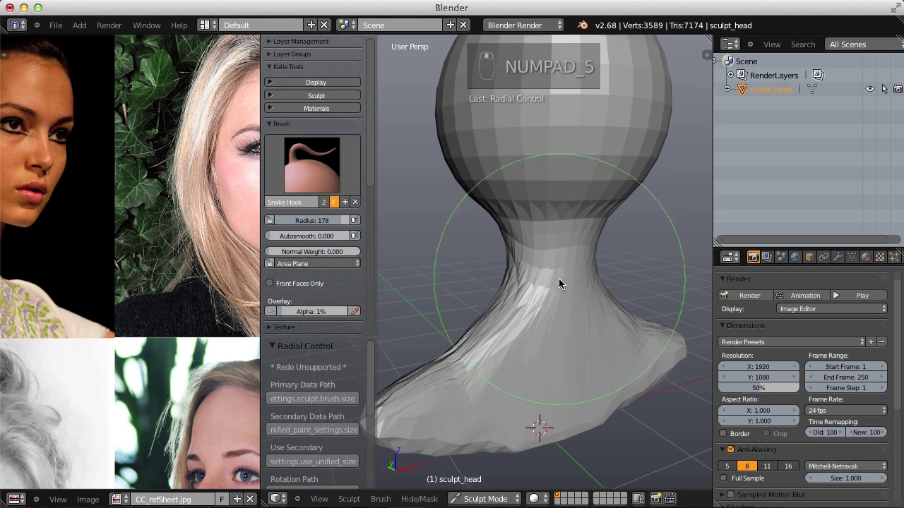
Widen and shape the flared base from the front view.
{"action": "left_click_drag", "start_coordinate": [557, 245], "coordinate": [624, 249]}
{"action": "middle_click", "coordinate": [544, 255]}
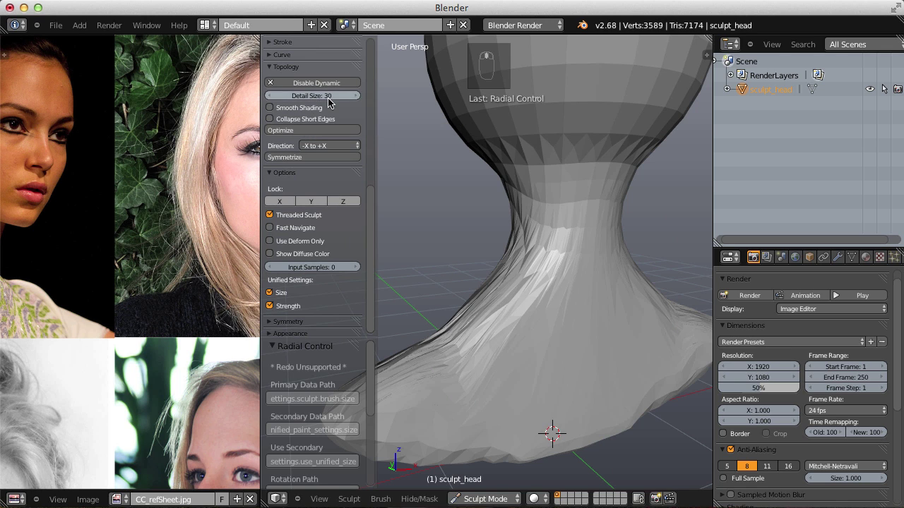
Pull test strands out of the head with Collapse Short Edges on, then undo them.
{"action": "left_click_drag", "start_coordinate": [358, 116], "coordinate": [513, 234]}
{"action": "key", "text": "f"}
{"action": "left_click_drag", "start_coordinate": [513, 271], "coordinate": [513, 235]}
{"action": "key", "text": "f"}
{"action": "key", "text": "f"}
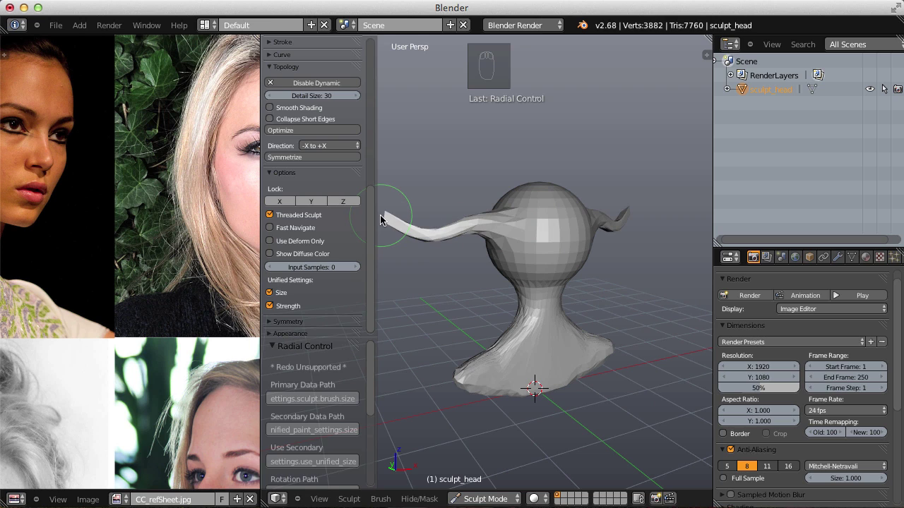
{"action": "key", "text": "ctrl+z"}
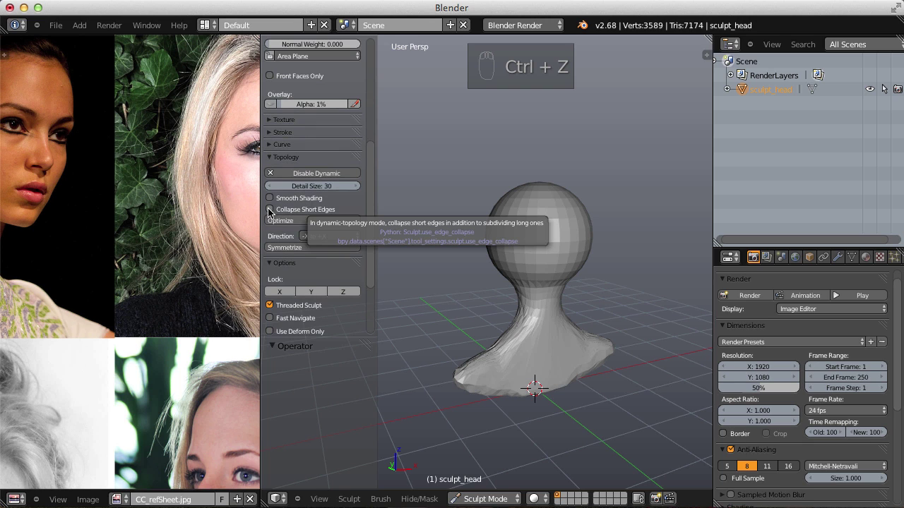
Pull and undo a few more test strands, then start filling out the front of the neck.
{"action": "left_click_drag", "start_coordinate": [549, 174], "coordinate": [518, 215]}
{"action": "key", "text": "f"}
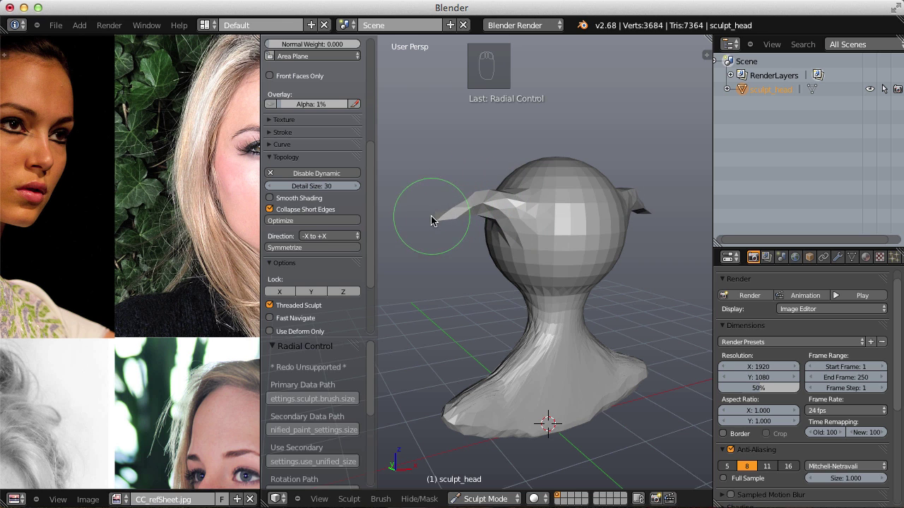
{"action": "left_click_drag", "start_coordinate": [522, 231], "coordinate": [562, 238]}
{"action": "key", "text": "ctrl+z"}
{"action": "key", "text": "f"}
{"action": "left_click_drag", "start_coordinate": [563, 239], "coordinate": [555, 267]}
{"action": "middle_click", "coordinate": [555, 267]}
{"action": "key", "text": "i"}
{"action": "key", "text": "f"}
{"action": "left_click_drag", "start_coordinate": [571, 279], "coordinate": [566, 290]}
{"action": "key", "text": "shift+f"}
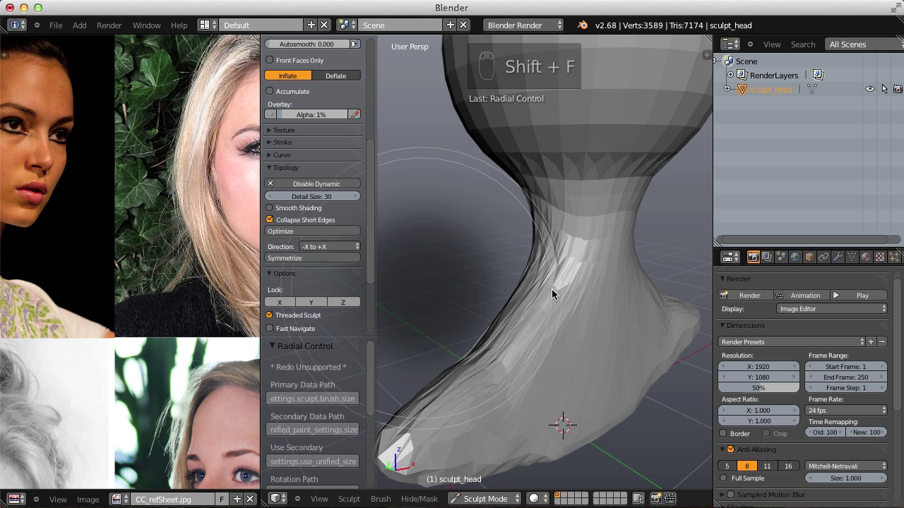
Reshape the neck and base with Snake Hook strokes into a smoother flaring column.
{"action": "left_click_drag", "start_coordinate": [534, 264], "coordinate": [549, 248]}
{"action": "key", "text": "f"}
{"action": "left_click_drag", "start_coordinate": [611, 252], "coordinate": [589, 294]}
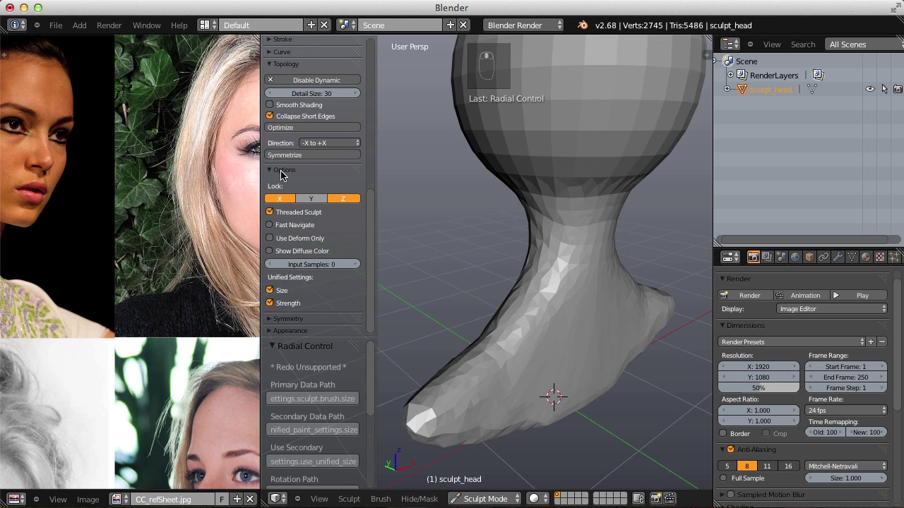
{"action": "key", "text": "f"}
{"action": "left_click_drag", "start_coordinate": [576, 304], "coordinate": [634, 416]}
{"action": "key", "text": "shift+f"}
{"action": "key", "text": "f"}
{"action": "middle_click", "coordinate": [540, 352]}
{"action": "left_click_drag", "start_coordinate": [539, 352], "coordinate": [520, 371]}
{"action": "left_click_drag", "start_coordinate": [505, 381], "coordinate": [521, 372]}
{"action": "key", "text": "f"}
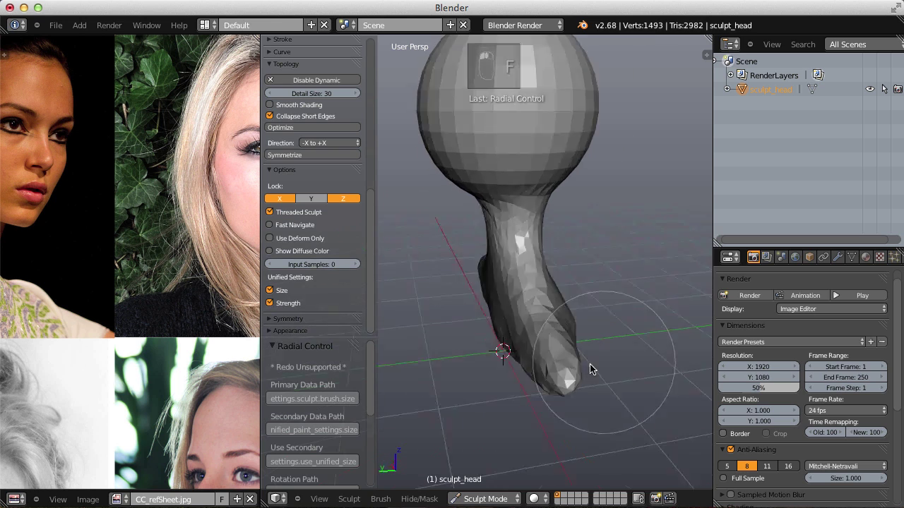
{"action": "key", "text": "f"}
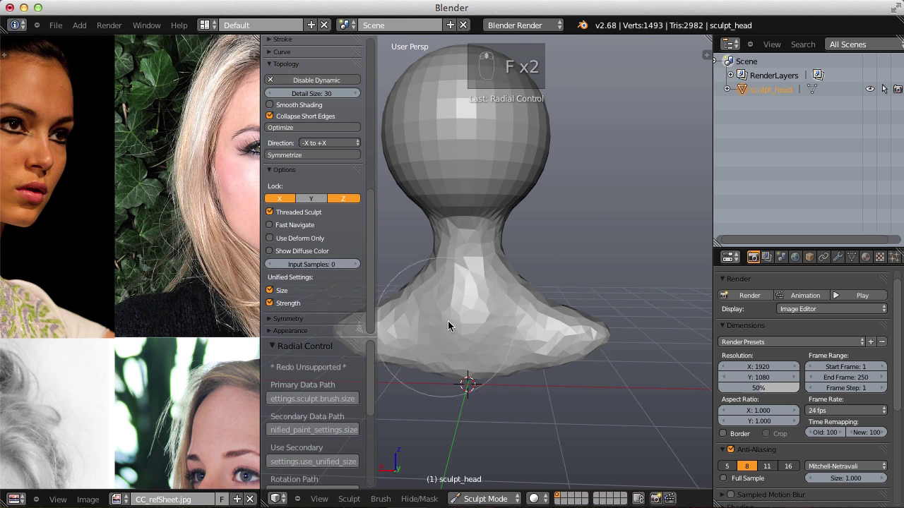
Toggle the X/Z axis locks under Options and keep pulling the neck and base into shape.
{"action": "left_click_drag", "start_coordinate": [520, 305], "coordinate": [585, 260]}
{"action": "left_click_drag", "start_coordinate": [520, 304], "coordinate": [558, 365]}
{"action": "key", "text": "f"}
{"action": "key", "text": "f"}
{"action": "left_click", "coordinate": [543, 363]}
{"action": "key", "text": "f"}
{"action": "left_click", "coordinate": [522, 391]}
{"action": "left_click_drag", "start_coordinate": [567, 304], "coordinate": [554, 320]}
{"action": "left_click_drag", "start_coordinate": [605, 237], "coordinate": [521, 271]}
{"action": "key", "text": "g"}
{"action": "key", "text": "f"}
{"action": "left_click", "coordinate": [448, 230]}
{"action": "middle_click", "coordinate": [455, 235]}
{"action": "key", "text": "f"}
{"action": "left_click", "coordinate": [483, 208]}
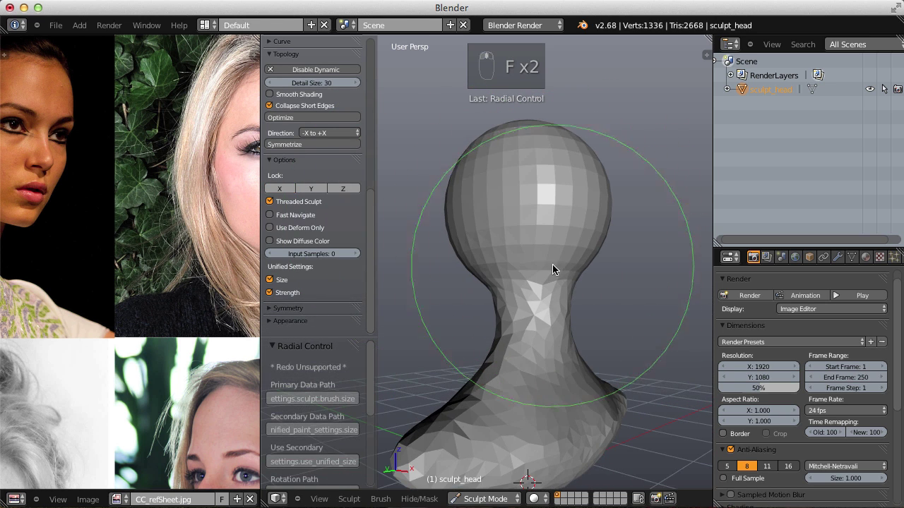
Refine the neck surface, then try a first Crease brush stroke on the head and undo it.
{"action": "key", "text": "i"}
{"action": "key", "text": "f"}
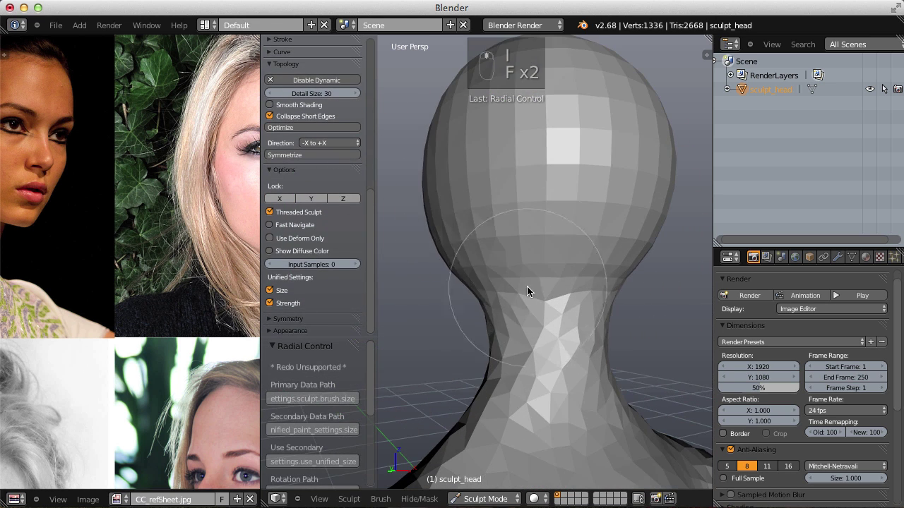
{"action": "key", "text": "shift+f"}
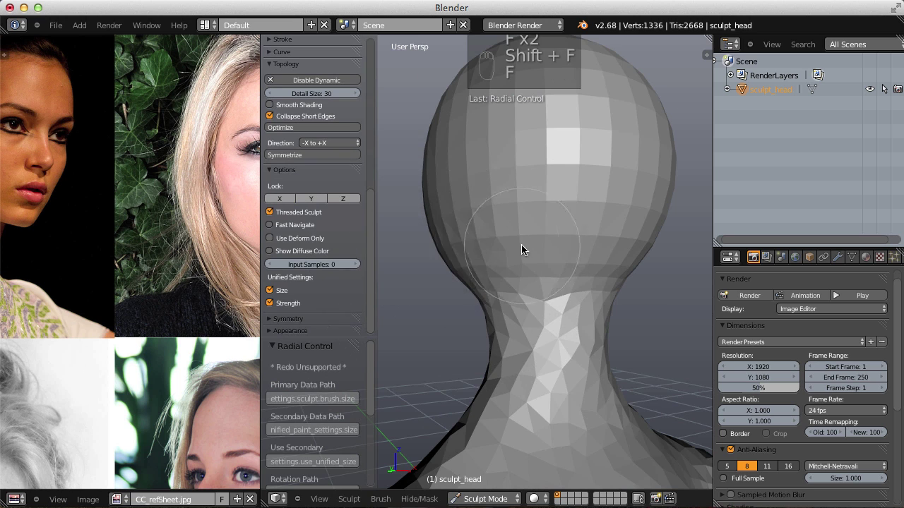
{"action": "key", "text": "f"}
{"action": "left_click_drag", "start_coordinate": [522, 248], "coordinate": [596, 271]}
{"action": "left_click_drag", "start_coordinate": [521, 247], "coordinate": [641, 223]}
{"action": "key", "text": "f"}
{"action": "left_click_drag", "start_coordinate": [657, 234], "coordinate": [614, 190]}
{"action": "left_click_drag", "start_coordinate": [533, 278], "coordinate": [524, 251]}
{"action": "key", "text": "g"}
{"action": "key", "text": "f"}
{"action": "left_click", "coordinate": [465, 291]}
{"action": "key", "text": "f"}
{"action": "key", "text": "shift+c"}
{"action": "left_click_drag", "start_coordinate": [559, 171], "coordinate": [526, 283]}
{"action": "key", "text": "ctrl+z"}
Crease grooves into the face area to mark the brow and jaw.
{"action": "key", "text": "f"}
{"action": "key", "text": "f"}
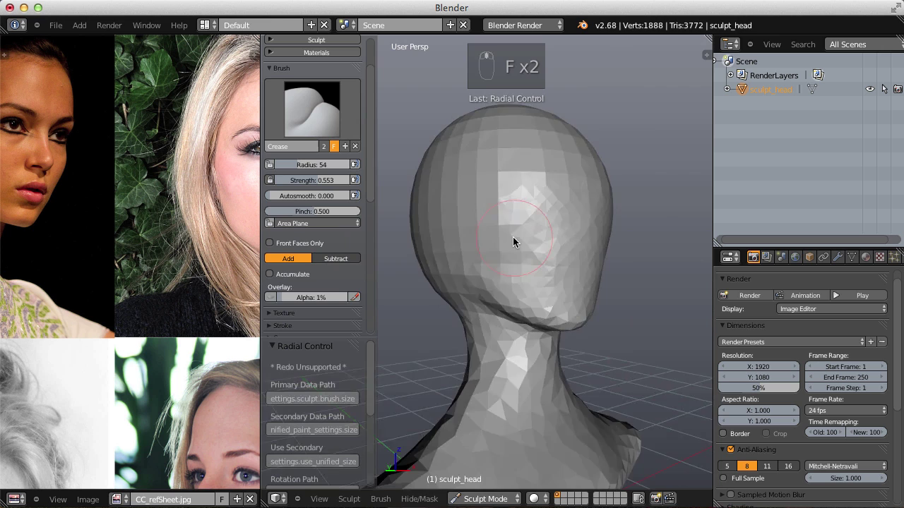
{"action": "left_click_drag", "start_coordinate": [559, 238], "coordinate": [510, 257]}
{"action": "left_click_drag", "start_coordinate": [516, 216], "coordinate": [510, 257]}
{"action": "key", "text": "f"}
{"action": "key", "text": "f"}
{"action": "left_click_drag", "start_coordinate": [511, 239], "coordinate": [549, 169]}
{"action": "left_click_drag", "start_coordinate": [514, 190], "coordinate": [490, 246]}
{"action": "key", "text": "f"}
{"action": "key", "text": "f"}
{"action": "key", "text": "f"}
{"action": "left_click_drag", "start_coordinate": [540, 272], "coordinate": [493, 217]}
{"action": "key", "text": "f"}
Pull the head and jaw forward with the Grab brush into an elongated, jutting lower face.
{"action": "key", "text": "g"}
{"action": "key", "text": "f"}
{"action": "left_click_drag", "start_coordinate": [455, 215], "coordinate": [519, 141]}
{"action": "left_click_drag", "start_coordinate": [455, 214], "coordinate": [627, 199]}
{"action": "key", "text": "f"}
{"action": "key", "text": "f"}
{"action": "key", "text": "f"}
{"action": "key", "text": "f"}
{"action": "middle_click", "coordinate": [623, 197]}
{"action": "key", "text": "f"}
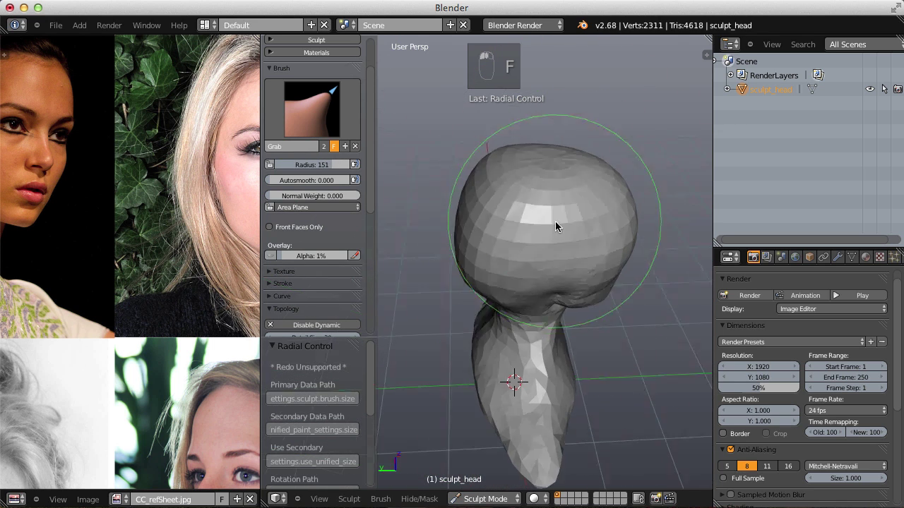
Pull the front of the head out into a brow and nose profile with the Grab brush.
{"action": "left_click", "coordinate": [569, 211]}
{"action": "middle_click", "coordinate": [605, 177]}
{"action": "key", "text": "f"}
{"action": "key", "text": "f"}
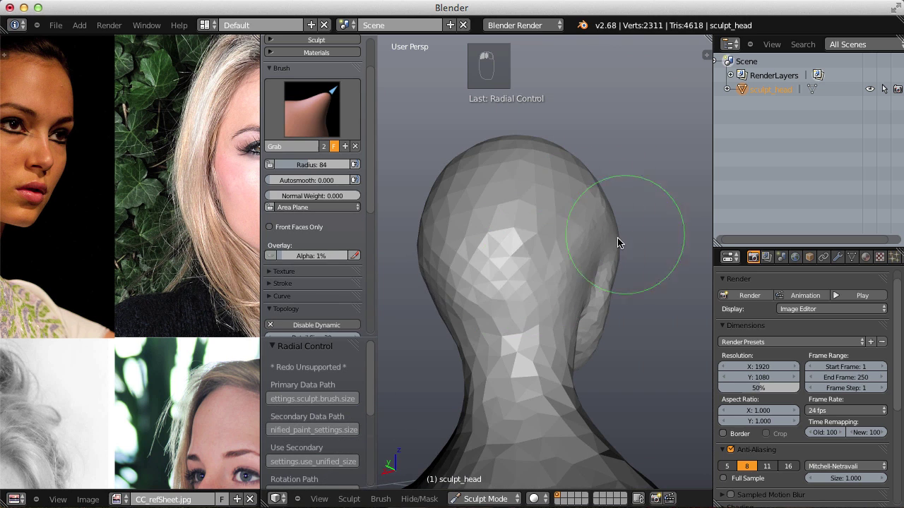
{"action": "left_click_drag", "start_coordinate": [543, 190], "coordinate": [571, 219]}
{"action": "key", "text": "f"}
{"action": "left_click_drag", "start_coordinate": [512, 276], "coordinate": [527, 204]}
{"action": "left_click_drag", "start_coordinate": [494, 196], "coordinate": [473, 278]}
{"action": "key", "text": "g"}
{"action": "key", "text": "f"}
{"action": "left_click_drag", "start_coordinate": [590, 245], "coordinate": [485, 166]}
{"action": "left_click", "coordinate": [467, 228]}
Drag the chin and jaw down into a profile, undoing a stray stroke.
{"action": "key", "text": "f"}
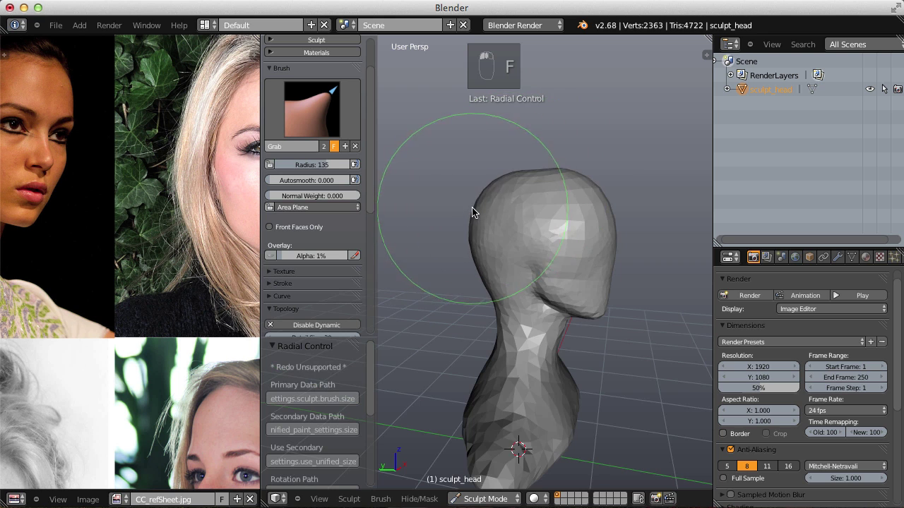
{"action": "key", "text": "f"}
{"action": "middle_click", "coordinate": [538, 170]}
{"action": "left_click_drag", "start_coordinate": [539, 170], "coordinate": [563, 285]}
{"action": "middle_click", "coordinate": [549, 178]}
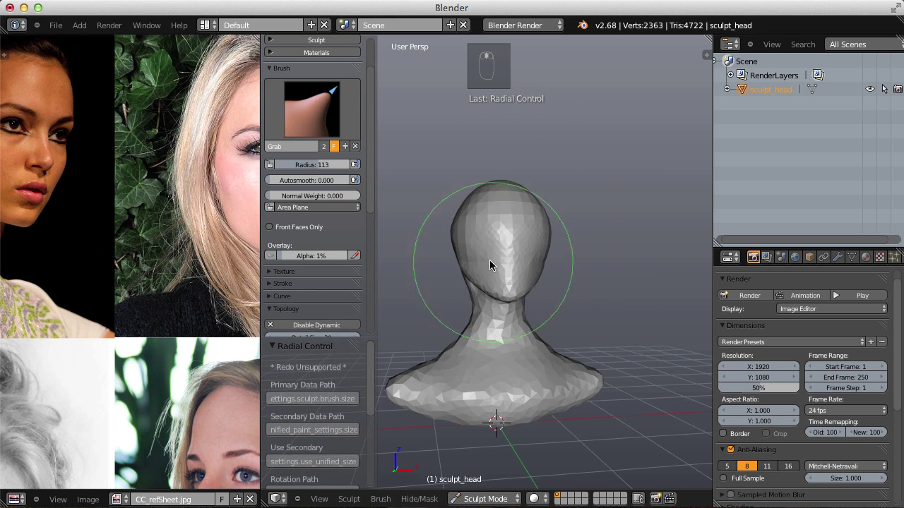
{"action": "key", "text": "g"}
{"action": "key", "text": "f"}
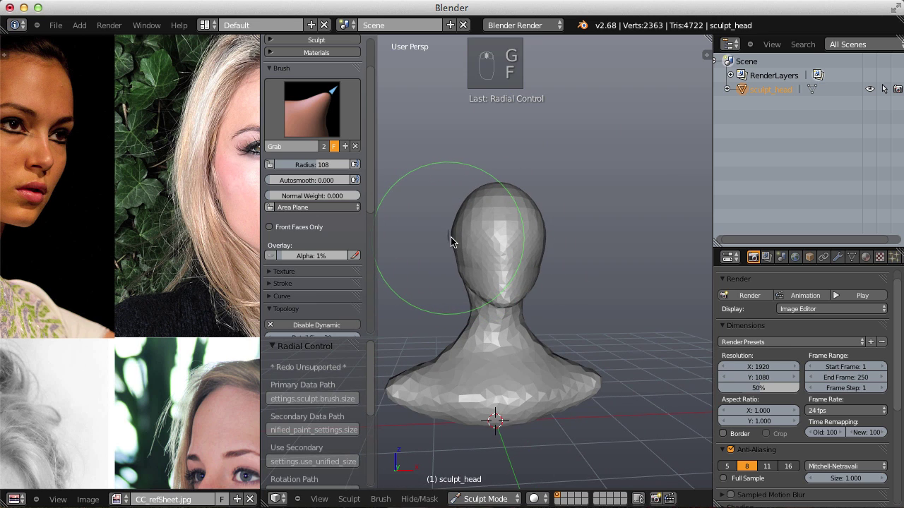
{"action": "left_click_drag", "start_coordinate": [457, 240], "coordinate": [454, 232]}
{"action": "key", "text": "f"}
{"action": "key", "text": "f"}
{"action": "key", "text": "f"}
{"action": "key", "text": "ctrl+z"}
{"action": "left_click", "coordinate": [465, 239]}
{"action": "key", "text": "f"}
{"action": "left_click_drag", "start_coordinate": [494, 278], "coordinate": [489, 337]}
Shape the neck under the chin with Grab, then puff out the skull with the Inflate brush.
{"action": "key", "text": "i"}
{"action": "key", "text": "g"}
{"action": "key", "text": "f"}
{"action": "key", "text": "f"}
{"action": "left_click_drag", "start_coordinate": [473, 334], "coordinate": [527, 283]}
{"action": "middle_click", "coordinate": [496, 322]}
{"action": "key", "text": "f"}
{"action": "key", "text": "f"}
{"action": "key", "text": "ctrl+z"}
{"action": "left_click_drag", "start_coordinate": [527, 283], "coordinate": [469, 364]}
{"action": "key", "text": "ctrl+z"}
{"action": "key", "text": "f"}
{"action": "key", "text": "f"}
{"action": "left_click", "coordinate": [470, 365]}
{"action": "key", "text": "f"}
{"action": "key", "text": "f"}
{"action": "key", "text": "i"}
{"action": "key", "text": "f"}
{"action": "left_click_drag", "start_coordinate": [499, 358], "coordinate": [572, 279]}
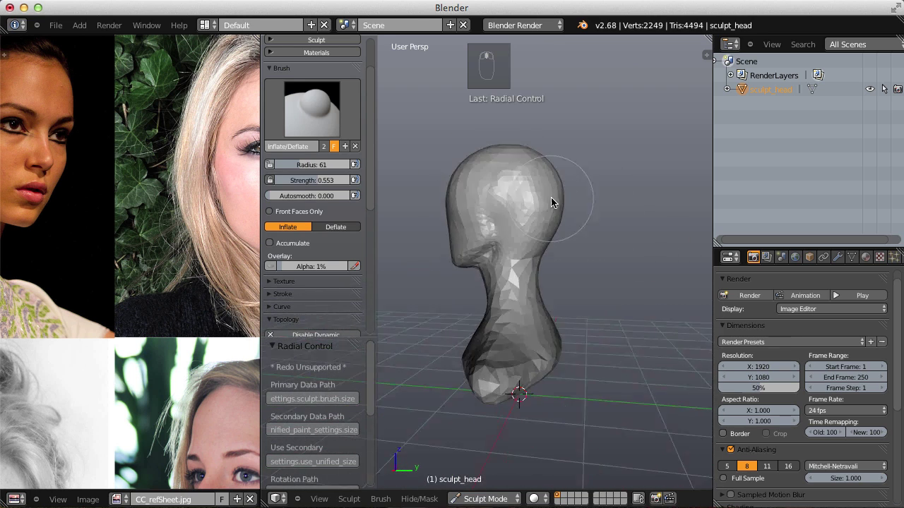
Switch the head mesh into Edit Mode so dynamic topology turns off.
{"action": "key", "text": "Tab"}
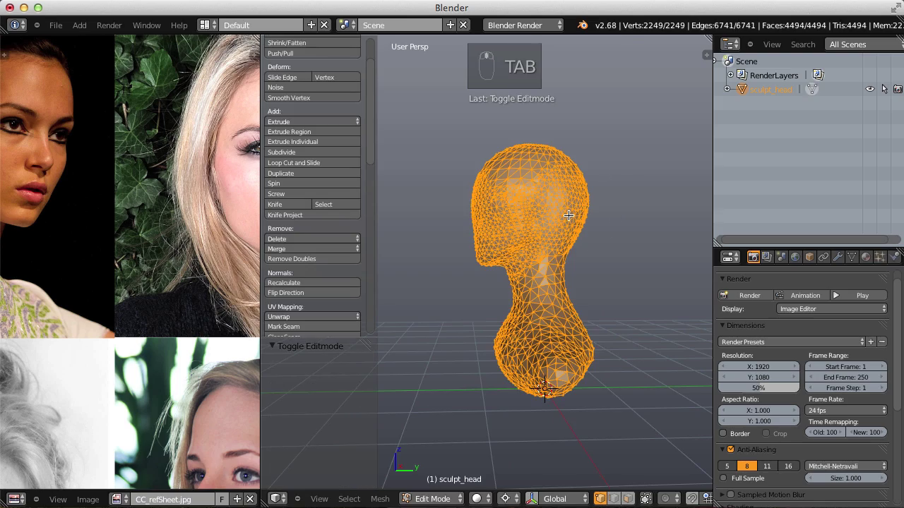
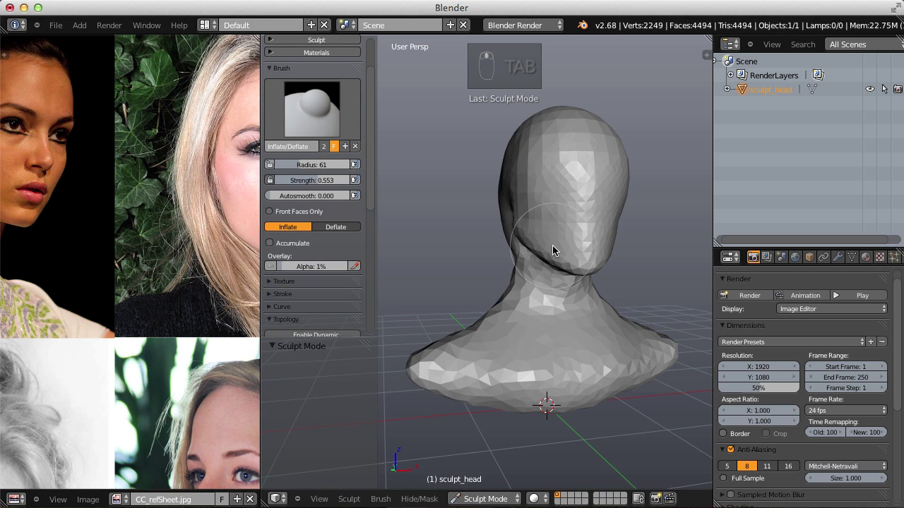
Pull the neck and shoulders into shape with Grab and Crease strokes.
{"action": "key", "text": "g"}
{"action": "key", "text": "f"}
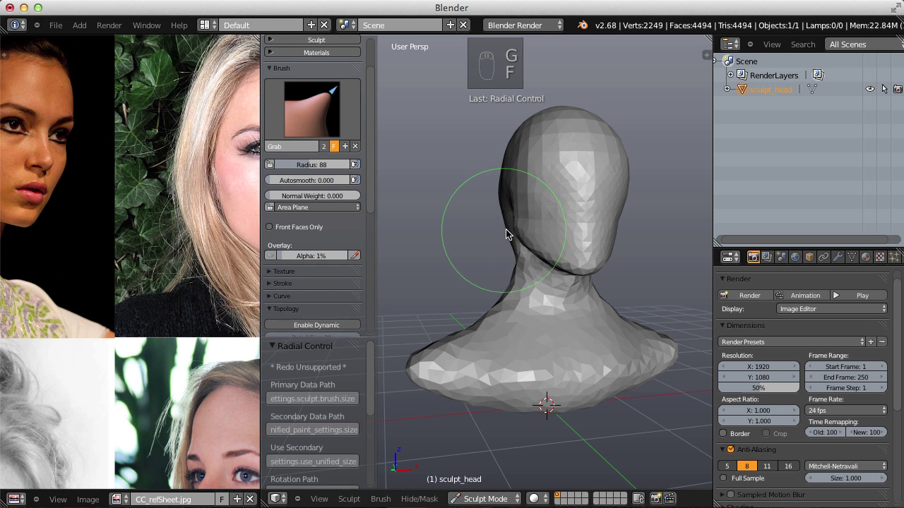
{"action": "left_click_drag", "start_coordinate": [514, 230], "coordinate": [520, 309]}
{"action": "left_click_drag", "start_coordinate": [557, 270], "coordinate": [520, 309]}
{"action": "key", "text": "shift+c"}
{"action": "key", "text": "f"}
{"action": "left_click_drag", "start_coordinate": [512, 333], "coordinate": [532, 278]}
Carve detail into the shoulders with larger brush strokes.
{"action": "key", "text": "f"}
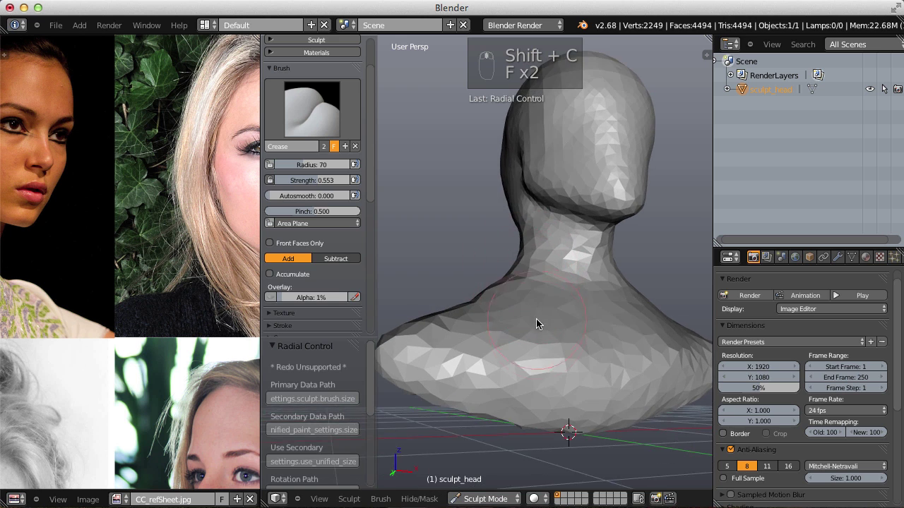
{"action": "key", "text": "f"}
{"action": "key", "text": "f"}
{"action": "left_click_drag", "start_coordinate": [413, 330], "coordinate": [551, 300]}
{"action": "key", "text": "f"}
{"action": "left_click_drag", "start_coordinate": [578, 355], "coordinate": [515, 201]}
{"action": "left_click_drag", "start_coordinate": [579, 355], "coordinate": [555, 247]}
{"action": "key", "text": "f"}
{"action": "left_click_drag", "start_coordinate": [632, 293], "coordinate": [598, 299]}
{"action": "key", "text": "f"}
{"action": "key", "text": "f"}
{"action": "key", "text": "f"}
Re-enable dynamic topology at detail 30 and pick another brush to stroke the shoulders.
{"action": "key", "text": "p"}
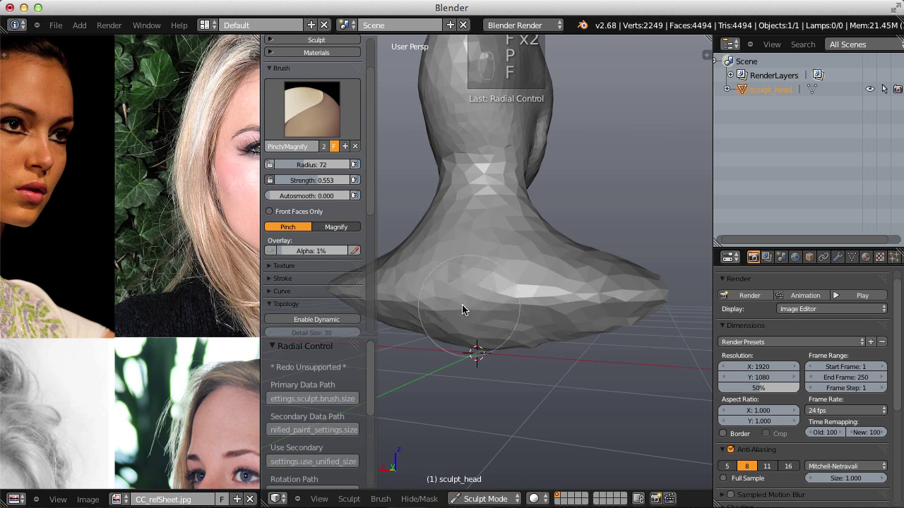
{"action": "left_click", "coordinate": [559, 292]}
{"action": "middle_click", "coordinate": [559, 292]}
{"action": "right_click", "coordinate": [559, 292]}
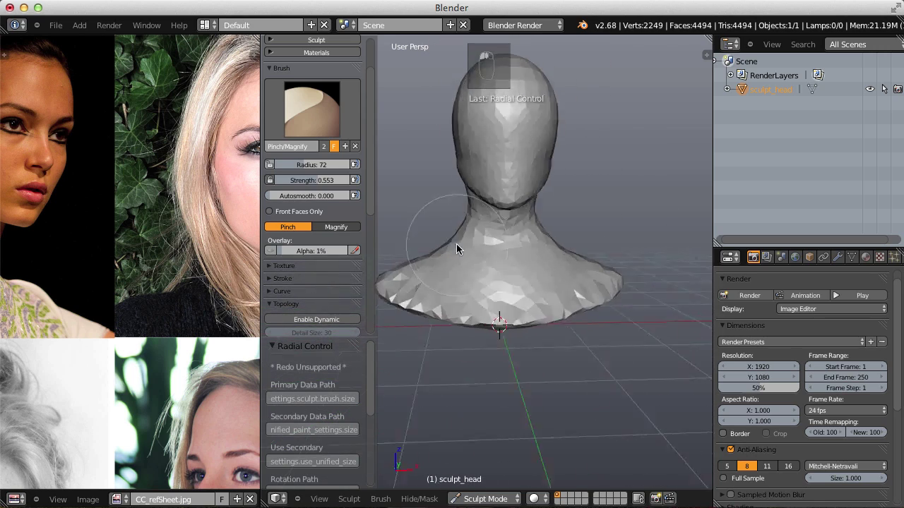
{"action": "left_click", "coordinate": [448, 242]}
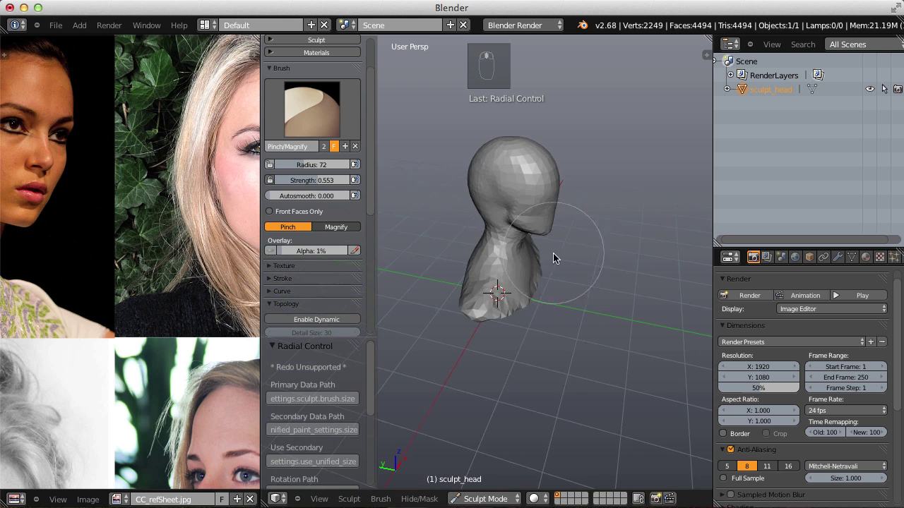
{"action": "left_click_drag", "start_coordinate": [322, 316], "coordinate": [539, 300]}
{"action": "key", "text": "f"}
{"action": "left_click_drag", "start_coordinate": [527, 344], "coordinate": [482, 334]}
Stroke along the side of the neck with the Grab brush at varying radii.
{"action": "key", "text": "f"}
{"action": "key", "text": "g"}
{"action": "key", "text": "f"}
{"action": "left_click_drag", "start_coordinate": [435, 389], "coordinate": [572, 229]}
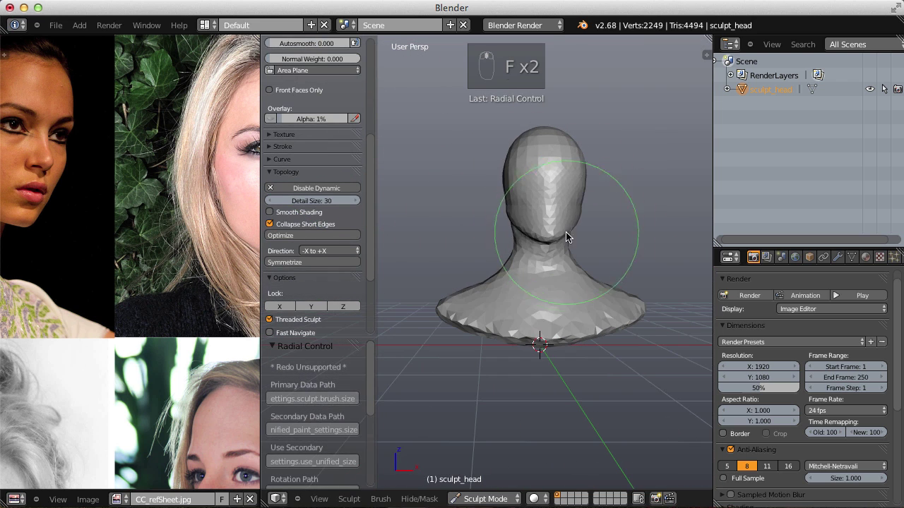
{"action": "key", "text": "g"}
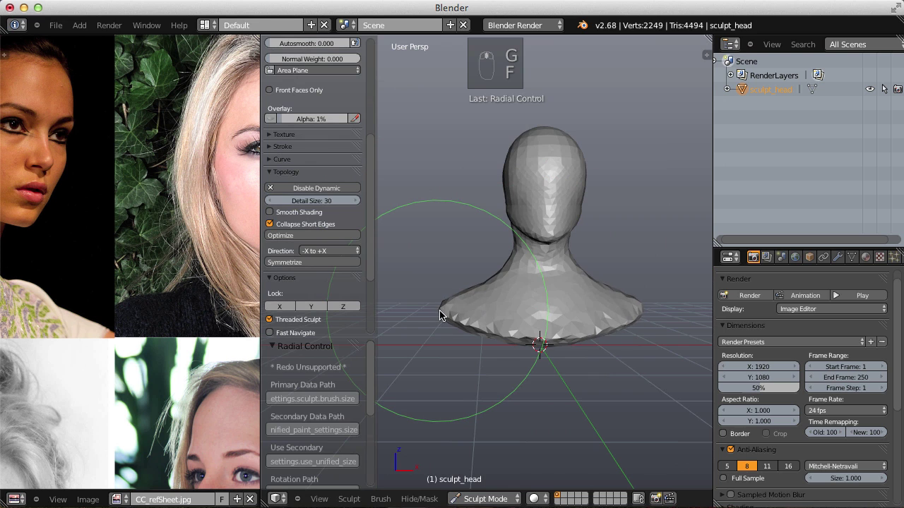
{"action": "left_click", "coordinate": [448, 310]}
{"action": "key", "text": "f"}
{"action": "key", "text": "f"}
{"action": "left_click", "coordinate": [487, 299]}
{"action": "key", "text": "f"}
{"action": "key", "text": "f"}
{"action": "right_click", "coordinate": [503, 308]}
{"action": "left_click_drag", "start_coordinate": [518, 296], "coordinate": [529, 288]}
Shape the neck muscle down toward the shoulder with repeated strokes.
{"action": "key", "text": "f"}
{"action": "key", "text": "f"}
{"action": "right_click", "coordinate": [528, 288]}
{"action": "left_click", "coordinate": [550, 272]}
{"action": "key", "text": "f"}
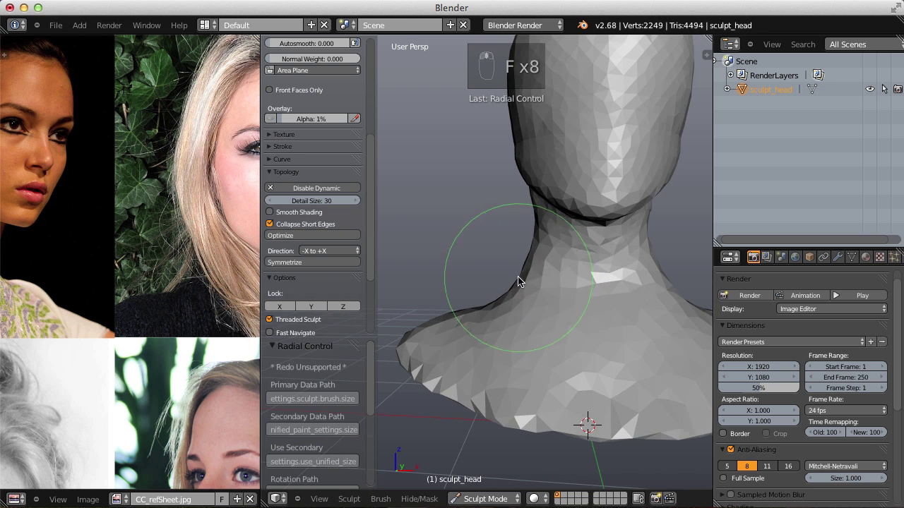
{"action": "right_click", "coordinate": [532, 277]}
{"action": "key", "text": "f"}
{"action": "left_click_drag", "start_coordinate": [554, 268], "coordinate": [511, 207]}
{"action": "key", "text": "f"}
{"action": "key", "text": "f"}
{"action": "left_click", "coordinate": [529, 283]}
{"action": "left_click_drag", "start_coordinate": [530, 297], "coordinate": [552, 285]}
{"action": "left_click_drag", "start_coordinate": [494, 331], "coordinate": [599, 271]}
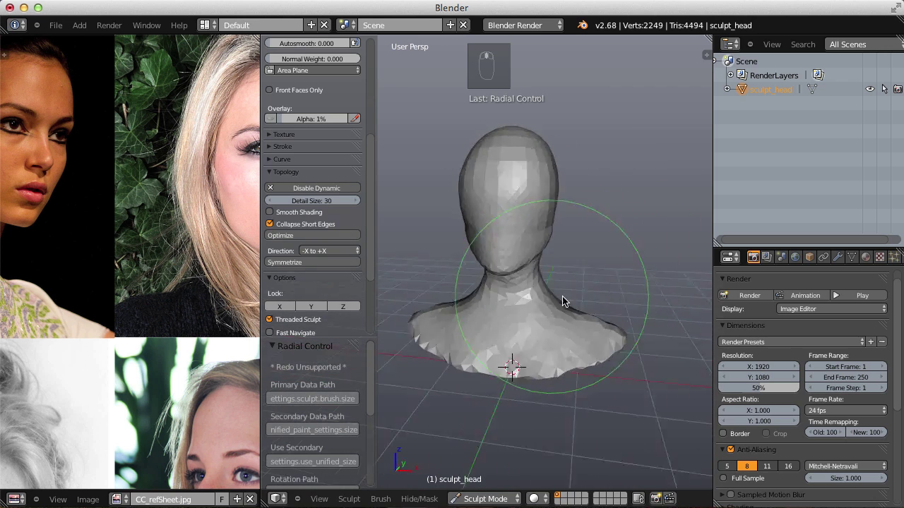
Pull out a tendon along the neck with the Crease brush after sizing and setting its strength.
{"action": "key", "text": "shift+c"}
{"action": "key", "text": "f"}
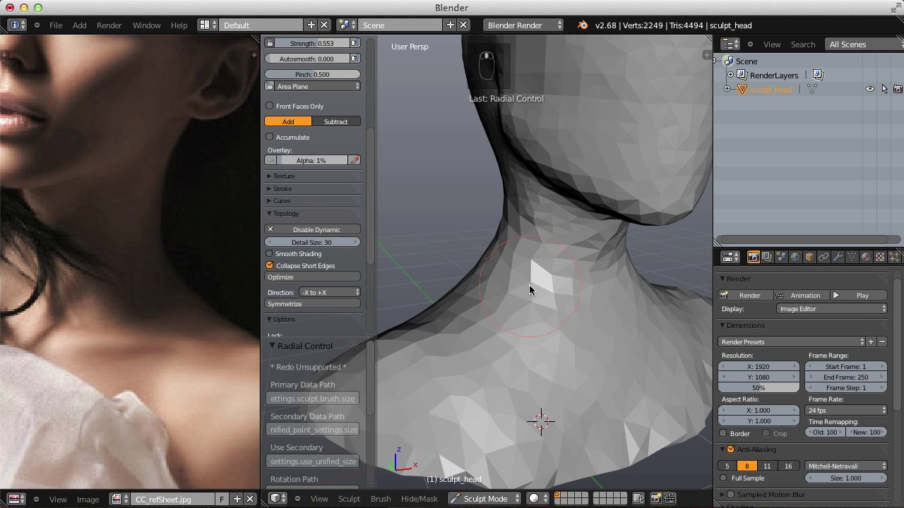
{"action": "key", "text": "shift+f"}
{"action": "right_click", "coordinate": [515, 326]}
{"action": "left_click_drag", "start_coordinate": [514, 326], "coordinate": [513, 351]}
{"action": "left_click_drag", "start_coordinate": [520, 369], "coordinate": [447, 373]}
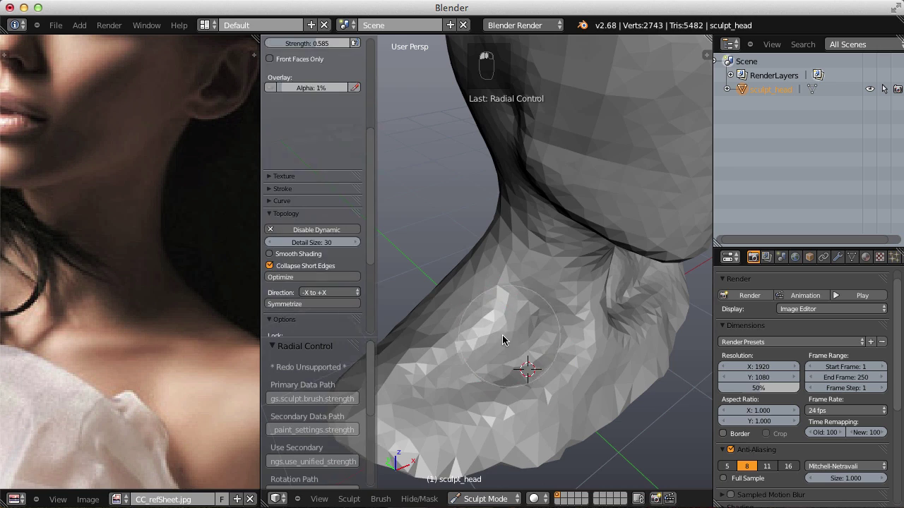
Carve the first collarbone line across the chest with the Grab brush.
{"action": "left_click", "coordinate": [490, 334]}
{"action": "left_click", "coordinate": [567, 216]}
{"action": "key", "text": "g"}
{"action": "key", "text": "f"}
{"action": "left_click", "coordinate": [521, 352]}
{"action": "key", "text": "f"}
{"action": "key", "text": "f"}
{"action": "left_click_drag", "start_coordinate": [431, 360], "coordinate": [565, 295]}
Crease the second collarbone line and shape the shoulder behind the neck.
{"action": "key", "text": "shift+c"}
{"action": "key", "text": "f"}
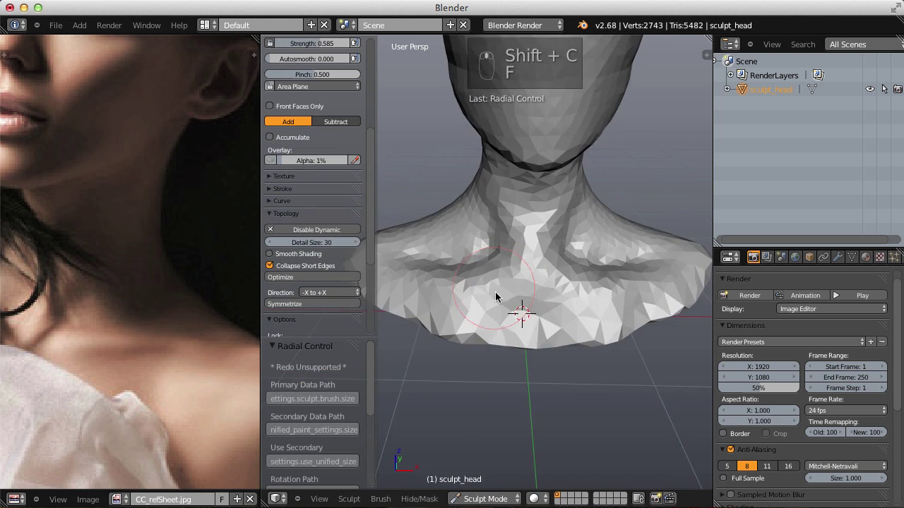
{"action": "key", "text": "f"}
{"action": "left_click_drag", "start_coordinate": [485, 246], "coordinate": [586, 251]}
{"action": "key", "text": "f"}
{"action": "left_click", "coordinate": [528, 261]}
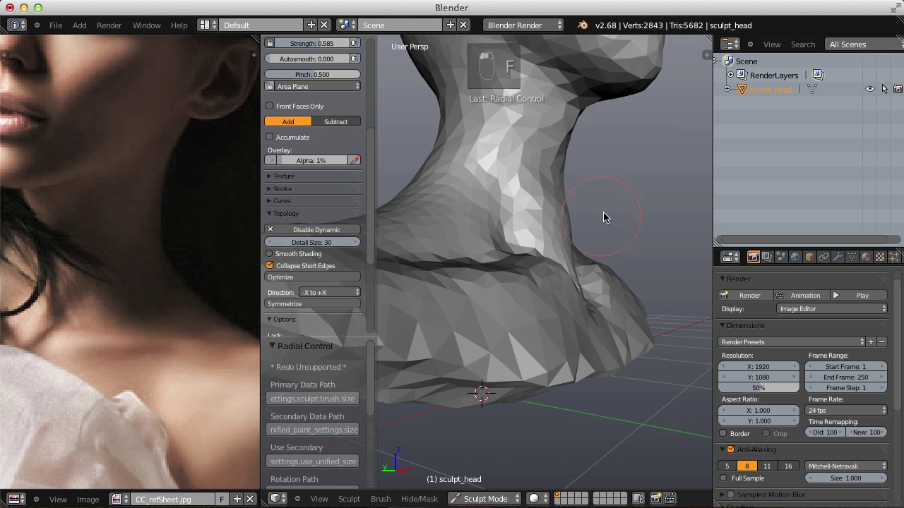
{"action": "left_click_drag", "start_coordinate": [626, 235], "coordinate": [576, 239]}
Define the neck tendon running up from the collarbone with the Grab brush.
{"action": "middle_click", "coordinate": [586, 237]}
{"action": "key", "text": "g"}
{"action": "key", "text": "f"}
{"action": "key", "text": "f"}
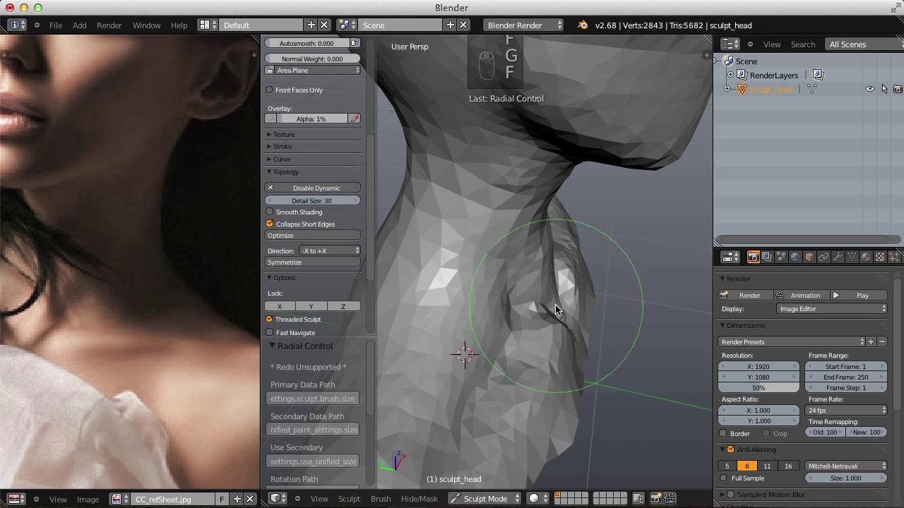
{"action": "left_click_drag", "start_coordinate": [562, 307], "coordinate": [534, 185]}
{"action": "key", "text": "f"}
{"action": "middle_click", "coordinate": [553, 214]}
{"action": "key", "text": "f"}
{"action": "key", "text": "f"}
Build up the front of the neck with the Inflate brush.
{"action": "key", "text": "i"}
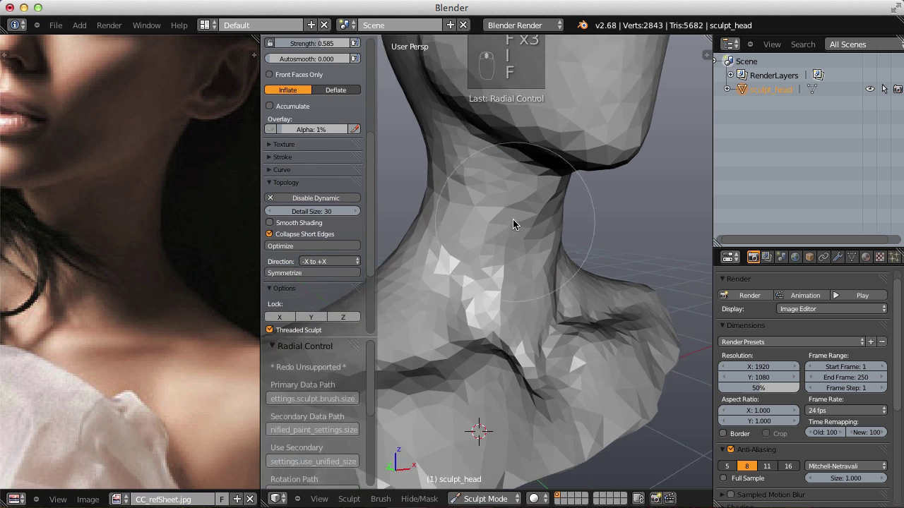
{"action": "key", "text": "f"}
{"action": "key", "text": "f"}
{"action": "left_click_drag", "start_coordinate": [551, 175], "coordinate": [530, 203]}
{"action": "left_click", "coordinate": [442, 229]}
{"action": "key", "text": "f"}
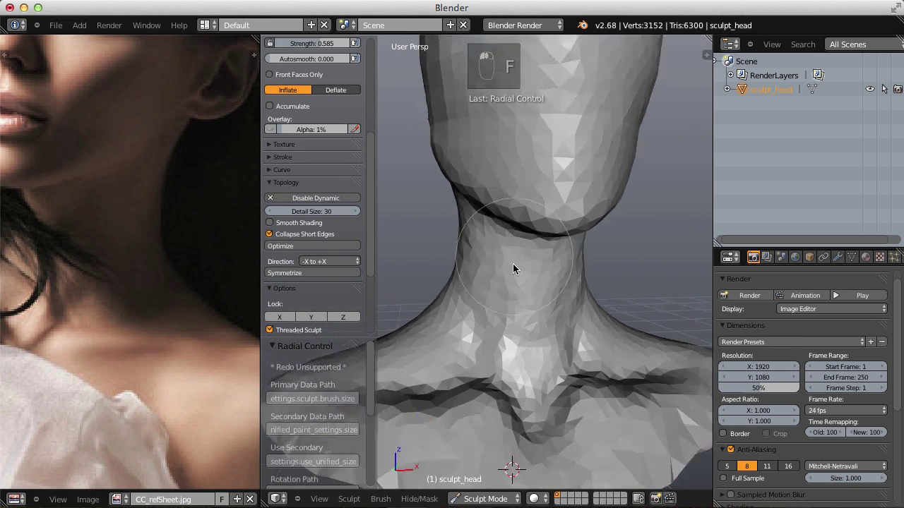
{"action": "left_click", "coordinate": [516, 212]}
{"action": "left_click_drag", "start_coordinate": [516, 213], "coordinate": [506, 198]}
Refine the collarbones and upper chest with Grab strokes.
{"action": "key", "text": "g"}
{"action": "key", "text": "f"}
{"action": "key", "text": "f"}
{"action": "left_click_drag", "start_coordinate": [476, 219], "coordinate": [614, 206]}
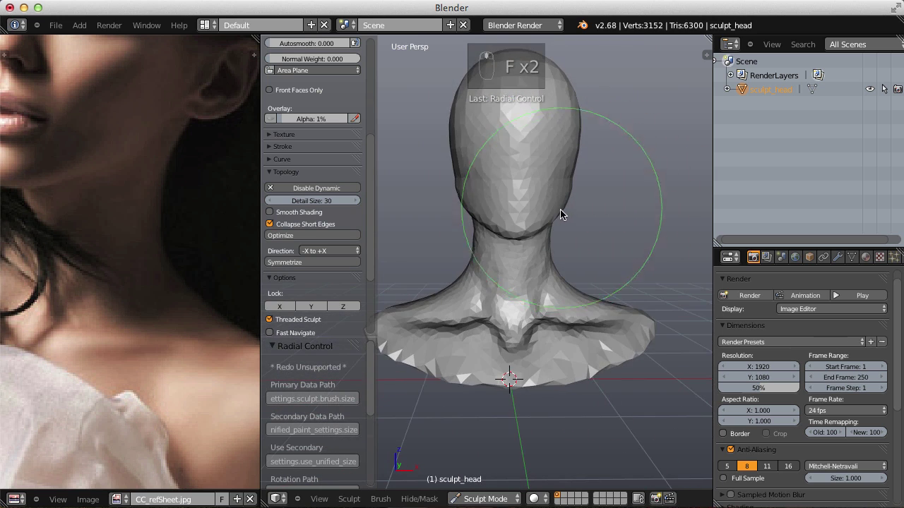
{"action": "left_click_drag", "start_coordinate": [502, 278], "coordinate": [574, 310]}
Deepen the hollow between the collarbones with the Inflate brush.
{"action": "key", "text": "f"}
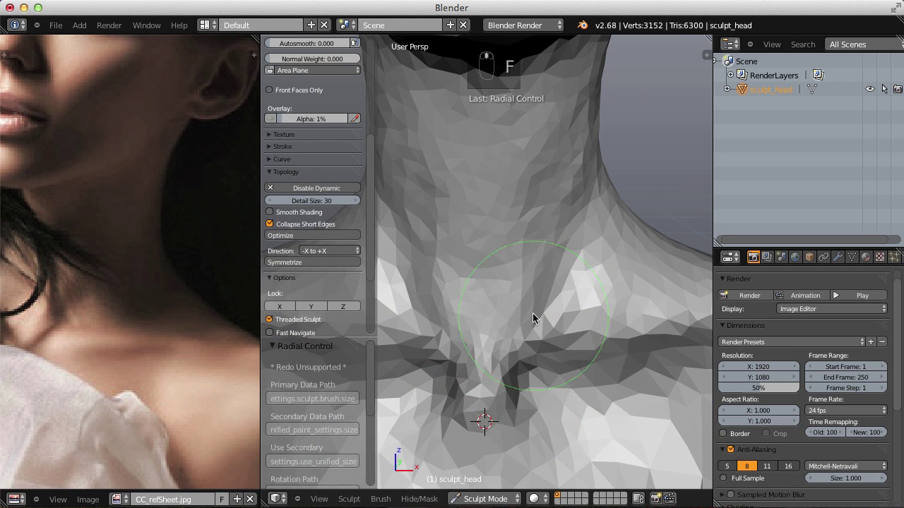
{"action": "key", "text": "i"}
{"action": "key", "text": "f"}
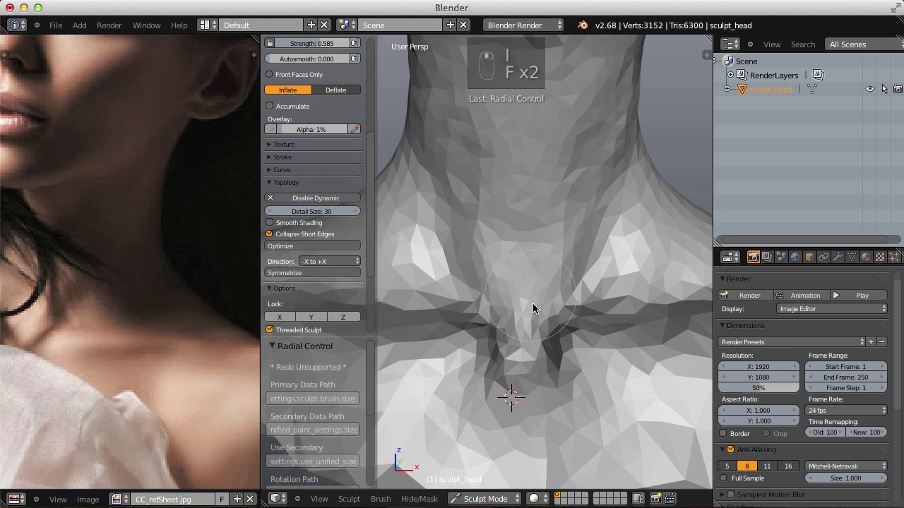
{"action": "key", "text": "f"}
{"action": "left_click_drag", "start_coordinate": [545, 346], "coordinate": [559, 315]}
{"action": "key", "text": "f"}
{"action": "left_click", "coordinate": [554, 315]}
{"action": "middle_click", "coordinate": [554, 316]}
{"action": "left_click", "coordinate": [550, 250]}
{"action": "middle_click", "coordinate": [550, 251]}
Shape the notch at the base of the neck, checking it from several angles.
{"action": "key", "text": "f"}
{"action": "middle_click", "coordinate": [527, 265]}
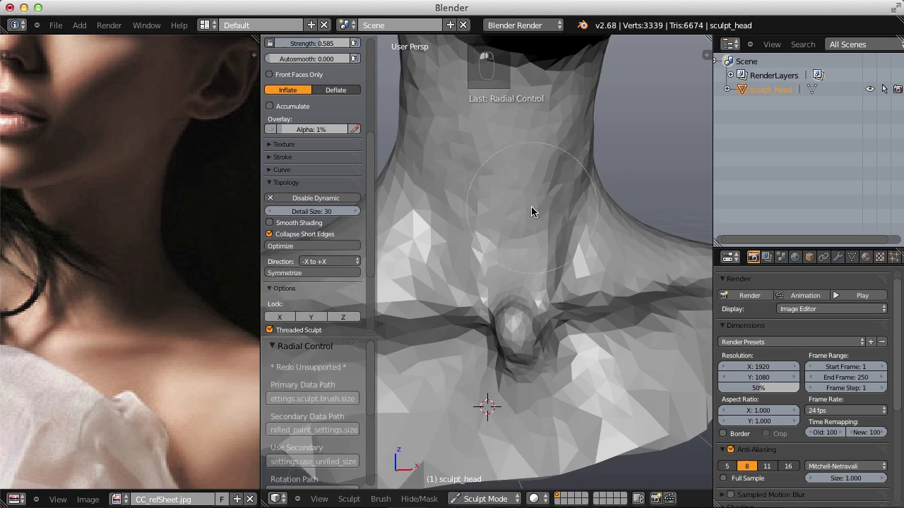
{"action": "left_click", "coordinate": [550, 257]}
{"action": "middle_click", "coordinate": [550, 257]}
{"action": "key", "text": "f"}
{"action": "key", "text": "f"}
{"action": "left_click", "coordinate": [470, 274]}
{"action": "middle_click", "coordinate": [469, 274]}
{"action": "right_click", "coordinate": [470, 274]}
{"action": "left_click_drag", "start_coordinate": [529, 339], "coordinate": [468, 200]}
{"action": "left_click_drag", "start_coordinate": [529, 339], "coordinate": [525, 262]}
{"action": "middle_click", "coordinate": [547, 273]}
{"action": "left_click", "coordinate": [571, 260]}
Refine the area around the collarbones with Draw and Grab strokes.
{"action": "key", "text": "f"}
{"action": "key", "text": "f"}
{"action": "left_click_drag", "start_coordinate": [431, 310], "coordinate": [656, 171]}
{"action": "left_click_drag", "start_coordinate": [579, 260], "coordinate": [518, 268]}
{"action": "key", "text": "g"}
{"action": "key", "text": "f"}
{"action": "key", "text": "f"}
{"action": "key", "text": "f"}
{"action": "key", "text": "f"}
{"action": "left_click_drag", "start_coordinate": [478, 249], "coordinate": [525, 253]}
{"action": "key", "text": "f"}
{"action": "key", "text": "f"}
Fill out the side of the head and cheek with the Inflate brush.
{"action": "key", "text": "i"}
{"action": "key", "text": "f"}
{"action": "left_click_drag", "start_coordinate": [564, 232], "coordinate": [570, 261]}
{"action": "left_click_drag", "start_coordinate": [619, 257], "coordinate": [671, 185]}
{"action": "left_click_drag", "start_coordinate": [580, 182], "coordinate": [473, 238]}
{"action": "left_click_drag", "start_coordinate": [473, 238], "coordinate": [540, 201]}
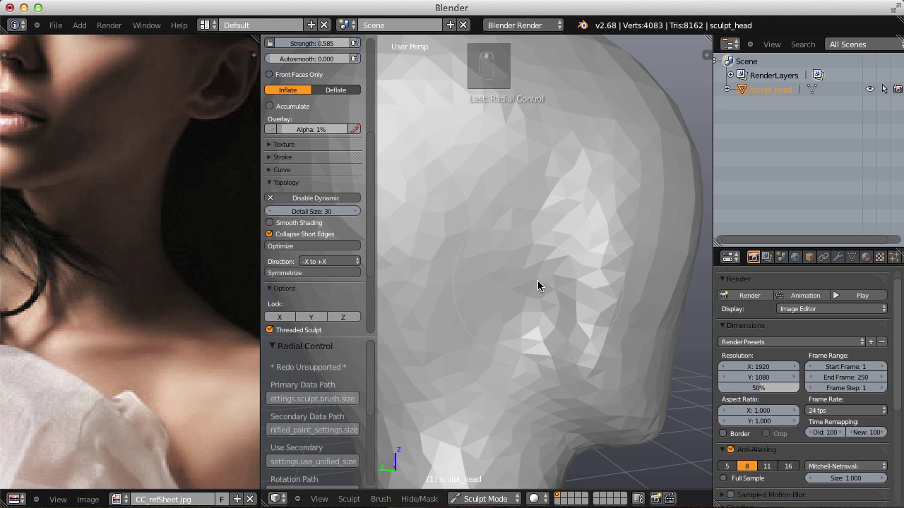
Raise the Inflate brush strength with Shift+F for heavier strokes.
{"action": "key", "text": "i"}
{"action": "key", "text": "f"}
{"action": "key", "text": "f"}
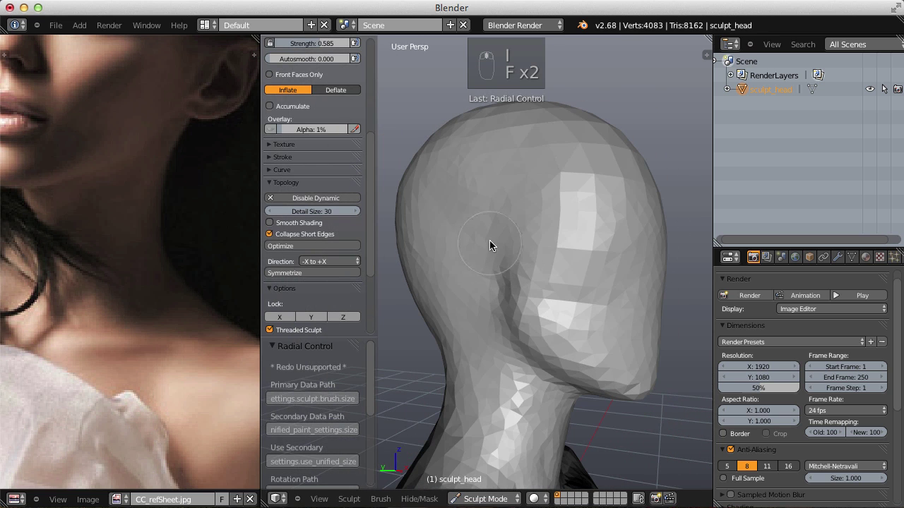
{"action": "key", "text": "f"}
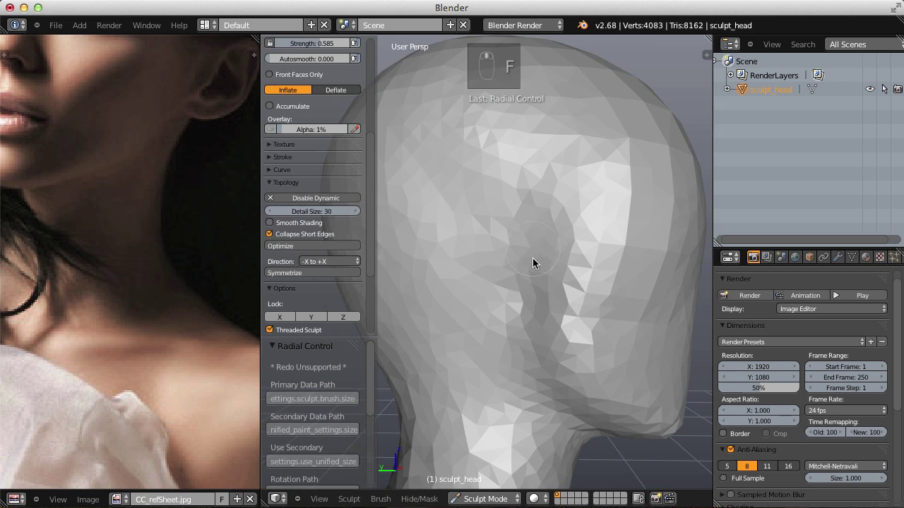
{"action": "key", "text": "shift+f"}
{"action": "key", "text": "shift+f"}
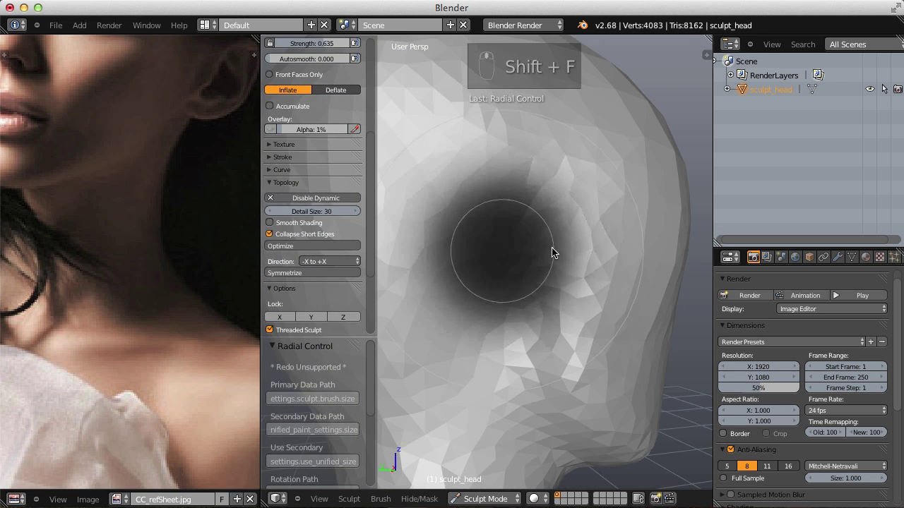
{"action": "left_click_drag", "start_coordinate": [554, 255], "coordinate": [539, 234]}
{"action": "key", "text": "shift+f"}
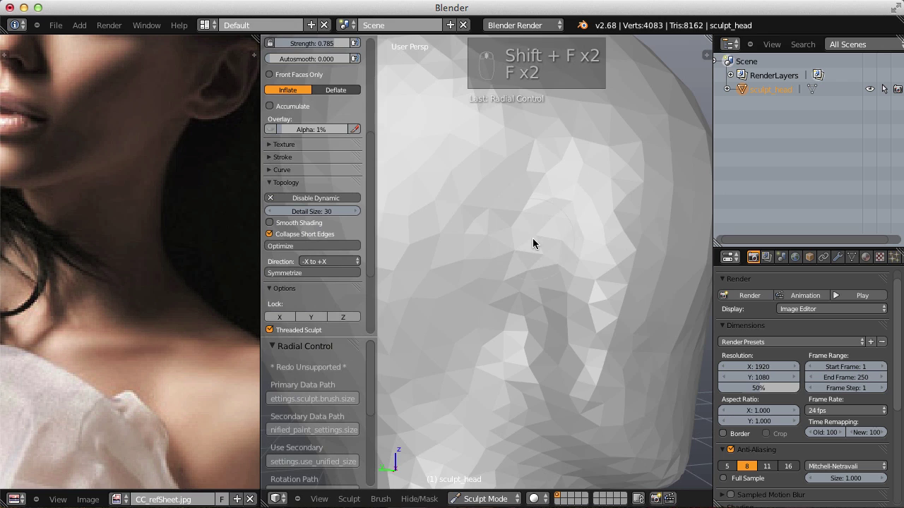
Build up an ear mass on the side of the head with Inflate strokes.
{"action": "key", "text": "f"}
{"action": "left_click_drag", "start_coordinate": [533, 215], "coordinate": [533, 274]}
{"action": "key", "text": "f"}
{"action": "left_click_drag", "start_coordinate": [524, 253], "coordinate": [500, 279]}
{"action": "left_click_drag", "start_coordinate": [524, 253], "coordinate": [506, 268]}
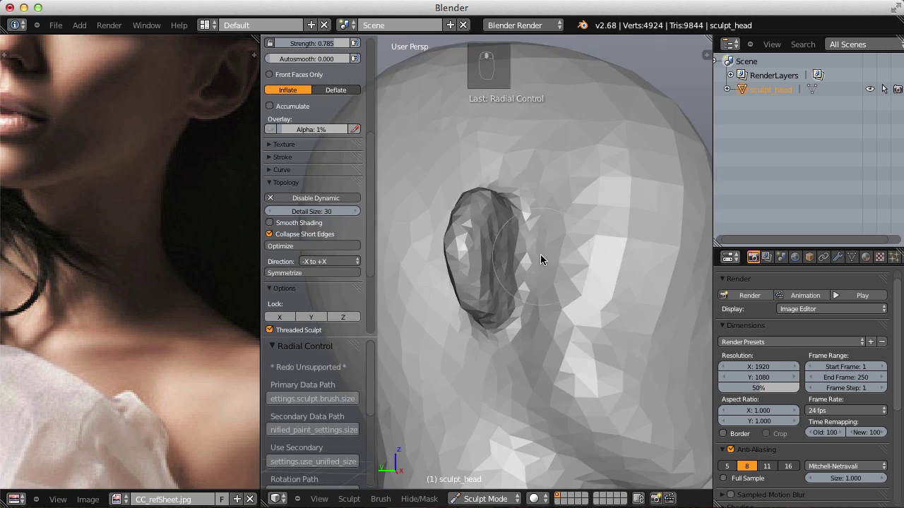
Shape the ear outline with the Grab brush.
{"action": "key", "text": "g"}
{"action": "key", "text": "f"}
{"action": "left_click_drag", "start_coordinate": [553, 209], "coordinate": [527, 220]}
{"action": "key", "text": "f"}
{"action": "left_click_drag", "start_coordinate": [566, 260], "coordinate": [569, 227]}
{"action": "left_click_drag", "start_coordinate": [564, 227], "coordinate": [541, 296]}
{"action": "key", "text": "f"}
{"action": "left_click_drag", "start_coordinate": [582, 296], "coordinate": [521, 236]}
{"action": "key", "text": "f"}
{"action": "left_click_drag", "start_coordinate": [527, 237], "coordinate": [519, 284]}
Finish the ear outline and smooth the ear into the head.
{"action": "key", "text": "f"}
{"action": "key", "text": "f"}
{"action": "left_click_drag", "start_coordinate": [478, 222], "coordinate": [526, 217]}
{"action": "middle_click", "coordinate": [526, 217]}
{"action": "left_click_drag", "start_coordinate": [469, 216], "coordinate": [552, 279]}
Smooth and refine the inner shape of the ear, then turn the head to face front.
{"action": "key", "text": "f"}
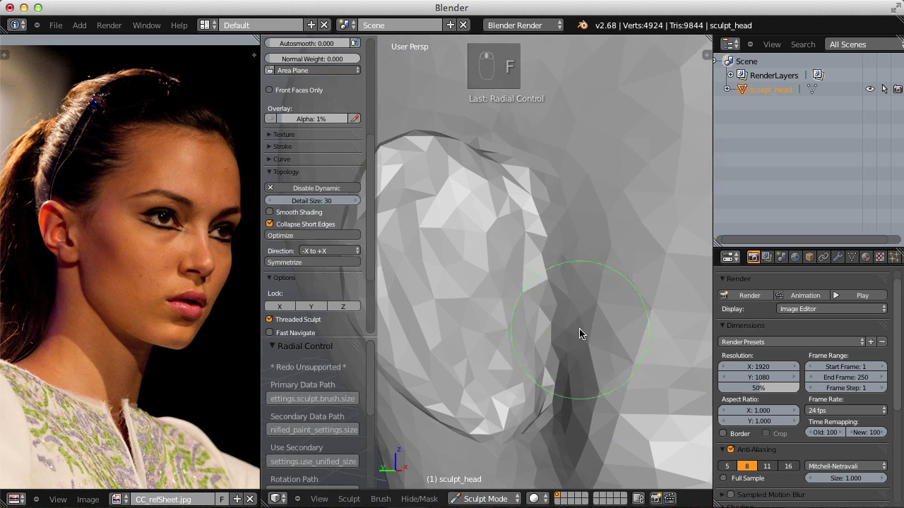
{"action": "left_click_drag", "start_coordinate": [599, 389], "coordinate": [556, 328]}
{"action": "left_click_drag", "start_coordinate": [606, 279], "coordinate": [572, 318]}
{"action": "middle_click", "coordinate": [552, 297]}
{"action": "middle_click", "coordinate": [538, 244]}
{"action": "left_click_drag", "start_coordinate": [538, 244], "coordinate": [569, 210]}
{"action": "left_click_drag", "start_coordinate": [569, 210], "coordinate": [607, 273]}
{"action": "left_click_drag", "start_coordinate": [609, 271], "coordinate": [580, 287]}
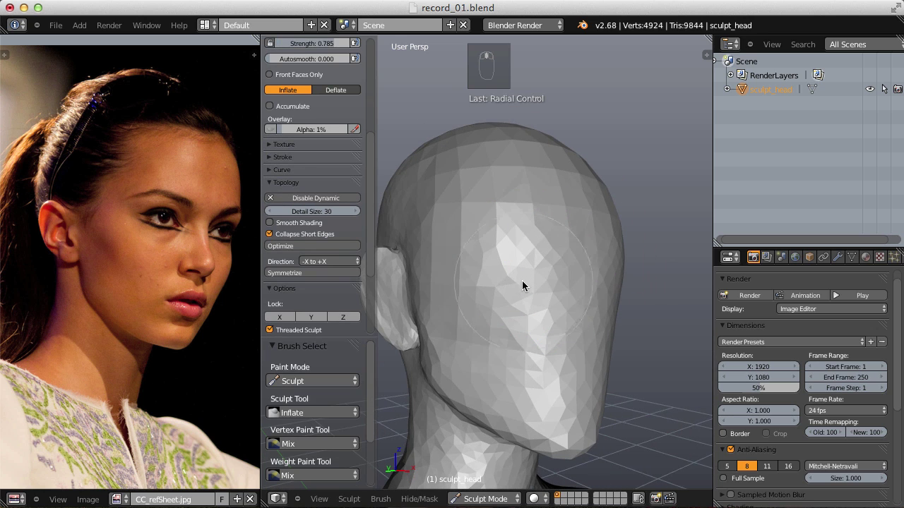
Lower the brush strength with Shift+F, resize it and start carving the first eye socket.
{"action": "key", "text": "i"}
{"action": "key", "text": "f"}
{"action": "key", "text": "shift+f"}
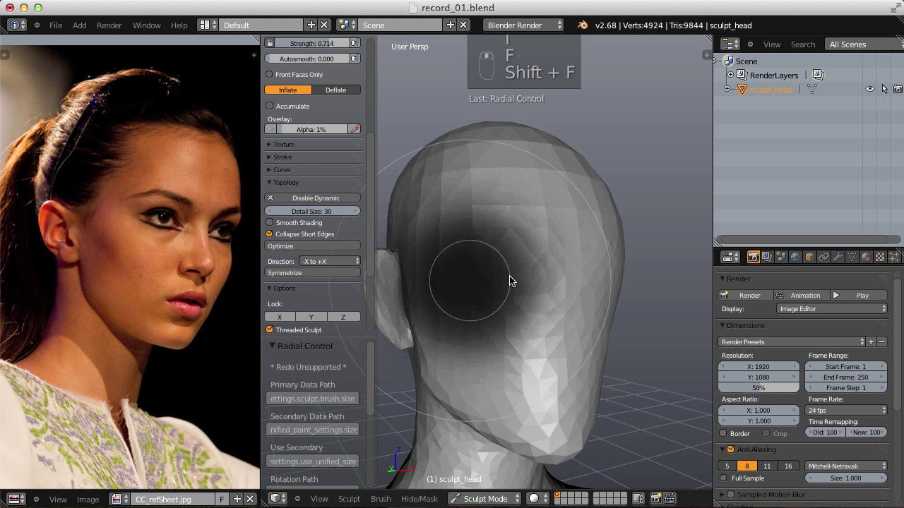
{"action": "key", "text": "f"}
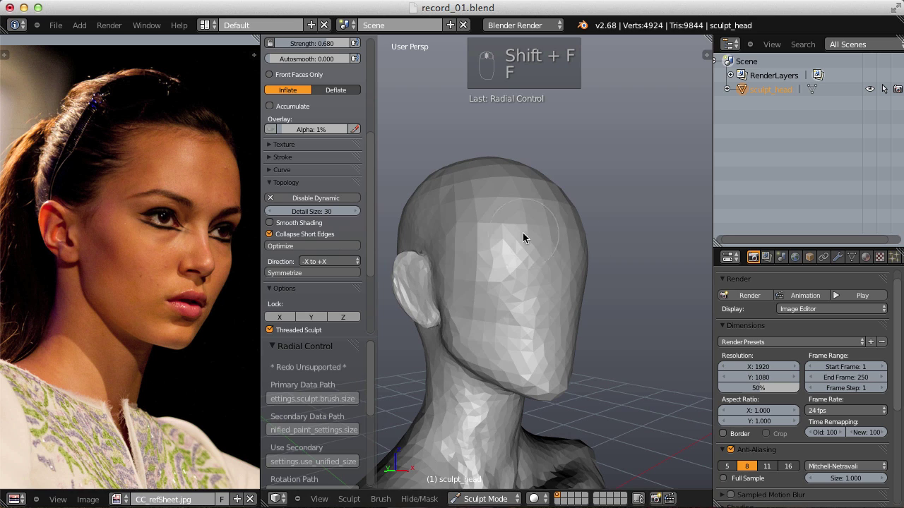
{"action": "key", "text": "g"}
{"action": "key", "text": "f"}
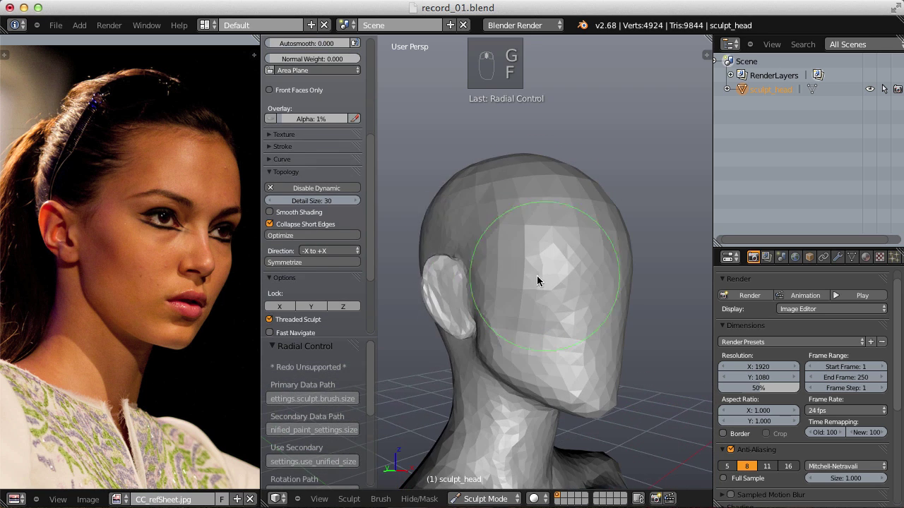
{"action": "key", "text": "f"}
{"action": "left_click_drag", "start_coordinate": [493, 267], "coordinate": [509, 365]}
Carve both eye sockets into the face with rounded, puffy lid rims matching the reference.
{"action": "key", "text": "f"}
{"action": "key", "text": "f"}
{"action": "key", "text": "f"}
{"action": "left_click_drag", "start_coordinate": [548, 342], "coordinate": [626, 219]}
{"action": "left_click_drag", "start_coordinate": [645, 217], "coordinate": [541, 292]}
{"action": "key", "text": "i"}
{"action": "key", "text": "f"}
{"action": "key", "text": "f"}
{"action": "left_click", "coordinate": [541, 291]}
{"action": "key", "text": "f"}
{"action": "left_click_drag", "start_coordinate": [572, 287], "coordinate": [547, 302]}
{"action": "key", "text": "f"}
{"action": "middle_click", "coordinate": [634, 282]}
{"action": "left_click", "coordinate": [559, 266]}
Deepen the eye sockets and shape their rims with the Inflate brush.
{"action": "left_click_drag", "start_coordinate": [562, 293], "coordinate": [578, 240]}
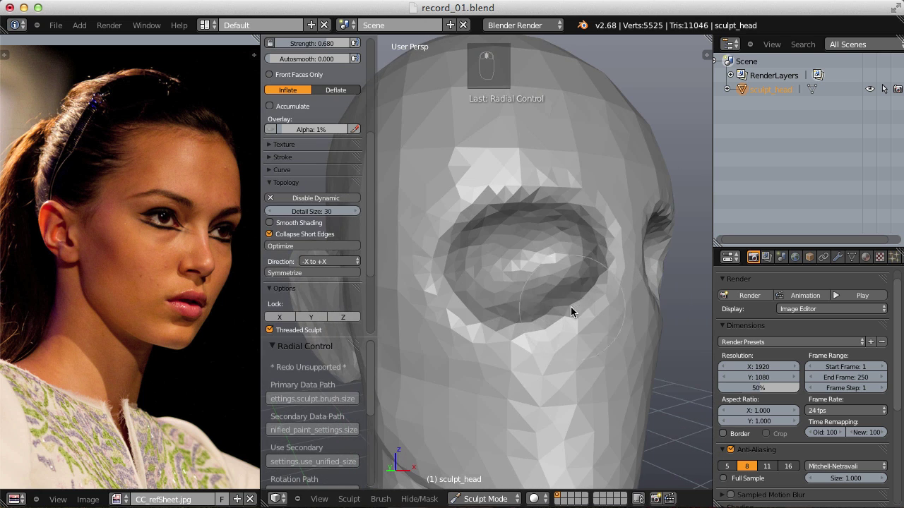
{"action": "left_click_drag", "start_coordinate": [566, 307], "coordinate": [557, 283]}
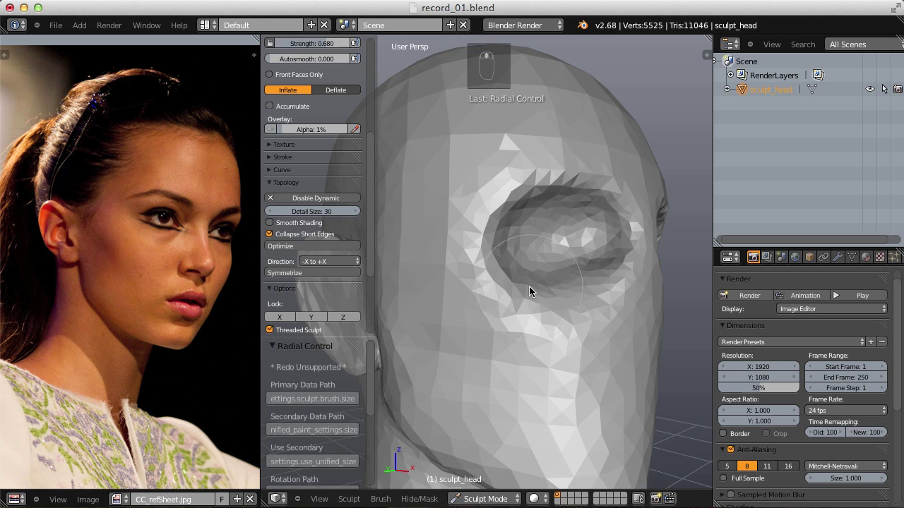
{"action": "key", "text": "i"}
{"action": "key", "text": "f"}
{"action": "key", "text": "f"}
{"action": "key", "text": "f"}
{"action": "left_click_drag", "start_coordinate": [478, 282], "coordinate": [518, 282]}
{"action": "key", "text": "f"}
{"action": "left_click_drag", "start_coordinate": [458, 279], "coordinate": [605, 300]}
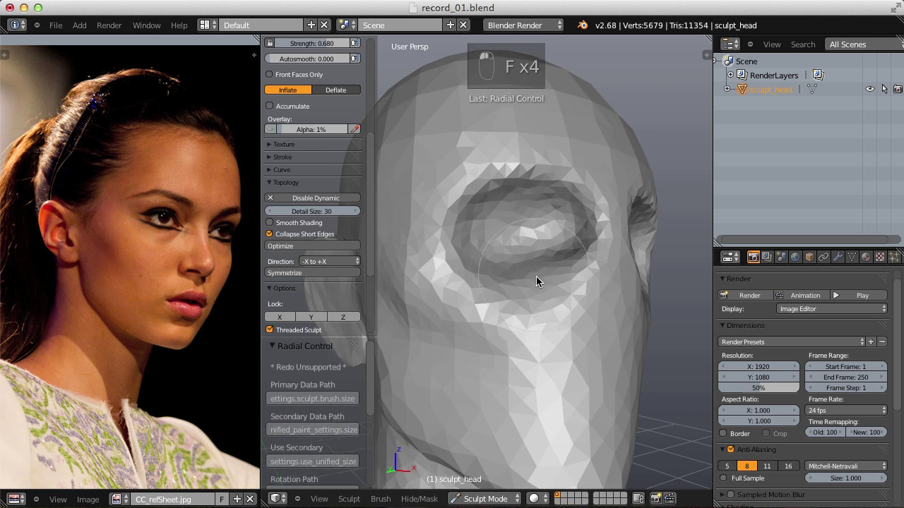
{"action": "key", "text": "f"}
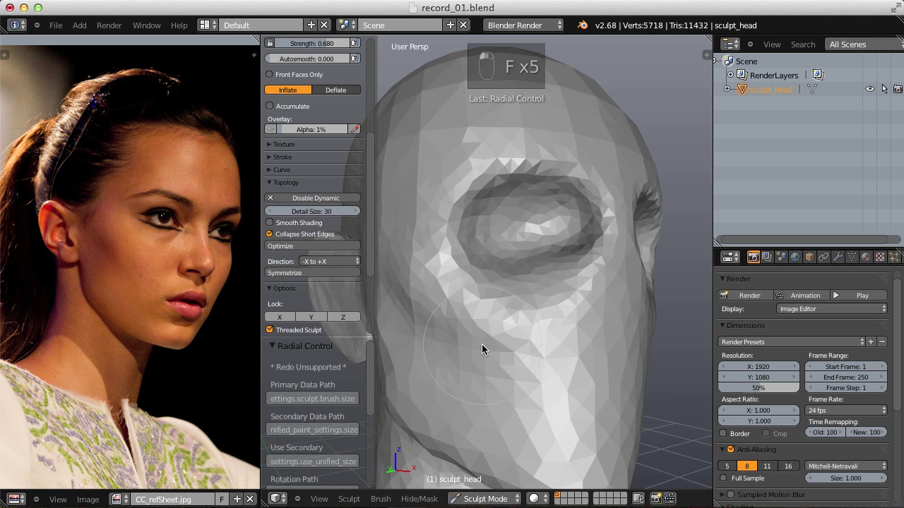
Build up the cheek, brow and forehead volume above the eye sockets.
{"action": "left_click_drag", "start_coordinate": [573, 260], "coordinate": [598, 249]}
{"action": "left_click_drag", "start_coordinate": [597, 249], "coordinate": [555, 270]}
{"action": "key", "text": "f"}
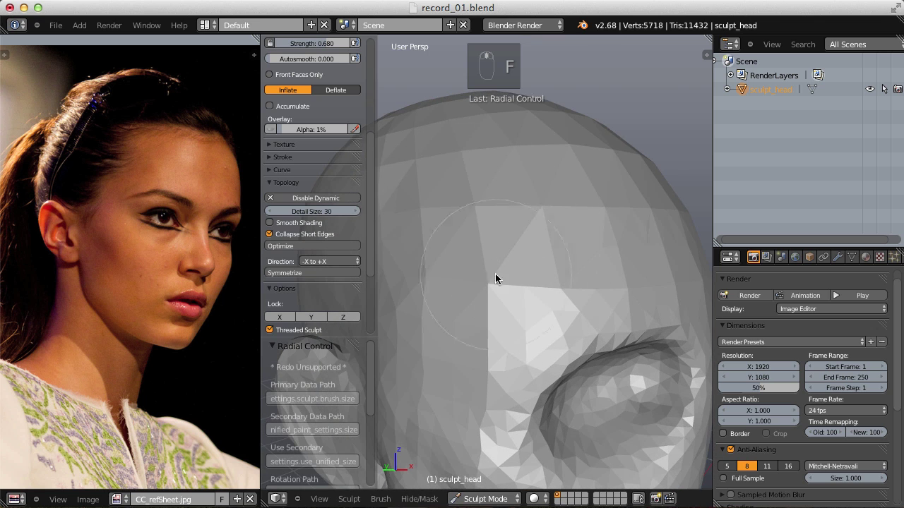
{"action": "key", "text": "f"}
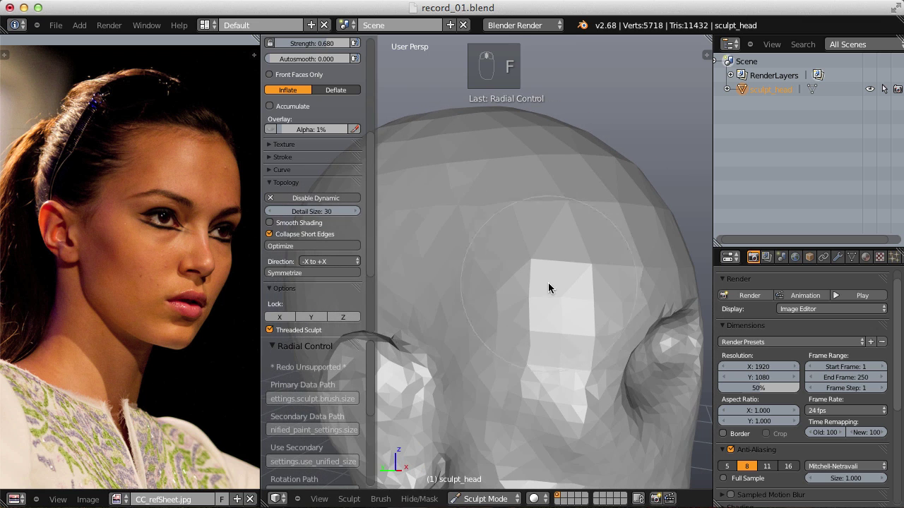
{"action": "key", "text": "f"}
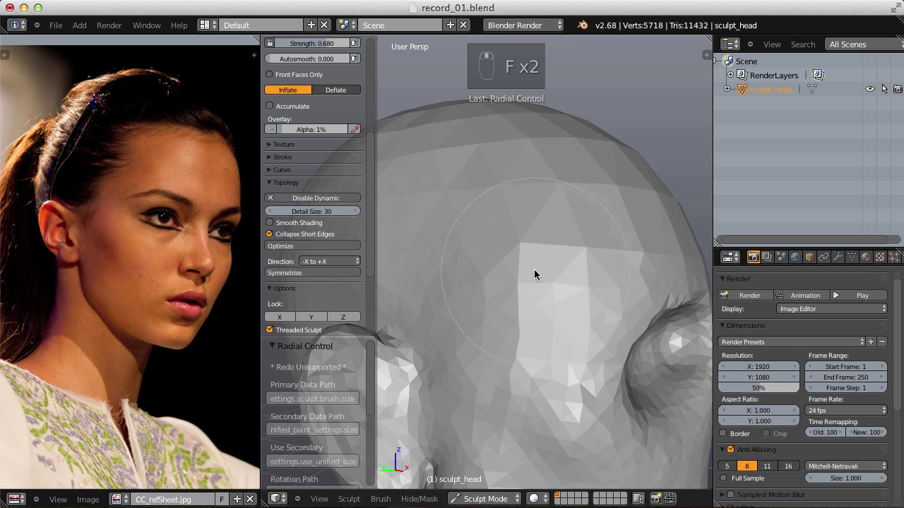
{"action": "left_click_drag", "start_coordinate": [506, 277], "coordinate": [533, 240]}
{"action": "left_click_drag", "start_coordinate": [573, 288], "coordinate": [446, 191]}
{"action": "key", "text": "f"}
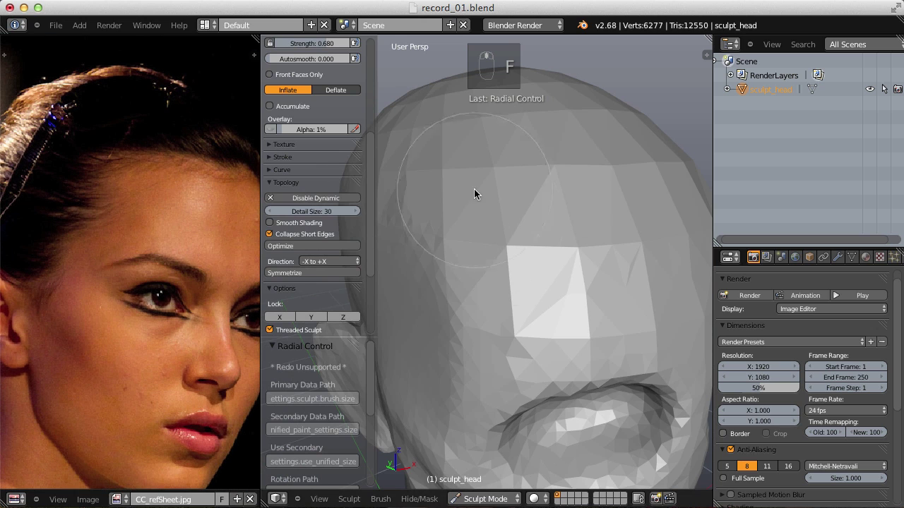
Inflate volume into the front of the face and build up the bridge of the nose.
{"action": "left_click_drag", "start_coordinate": [480, 257], "coordinate": [584, 178]}
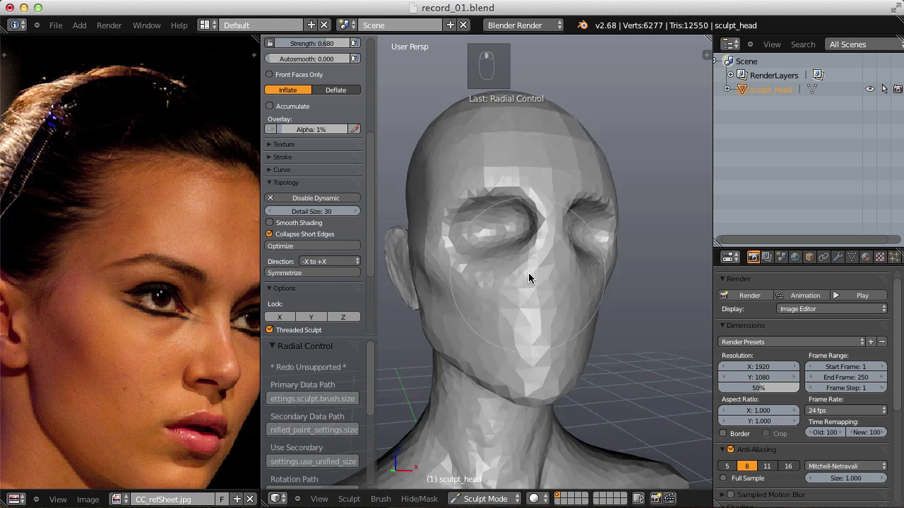
{"action": "key", "text": "i"}
{"action": "key", "text": "f"}
{"action": "key", "text": "shift+f"}
{"action": "key", "text": "f"}
{"action": "left_click_drag", "start_coordinate": [542, 158], "coordinate": [539, 255]}
{"action": "key", "text": "f"}
{"action": "key", "text": "f"}
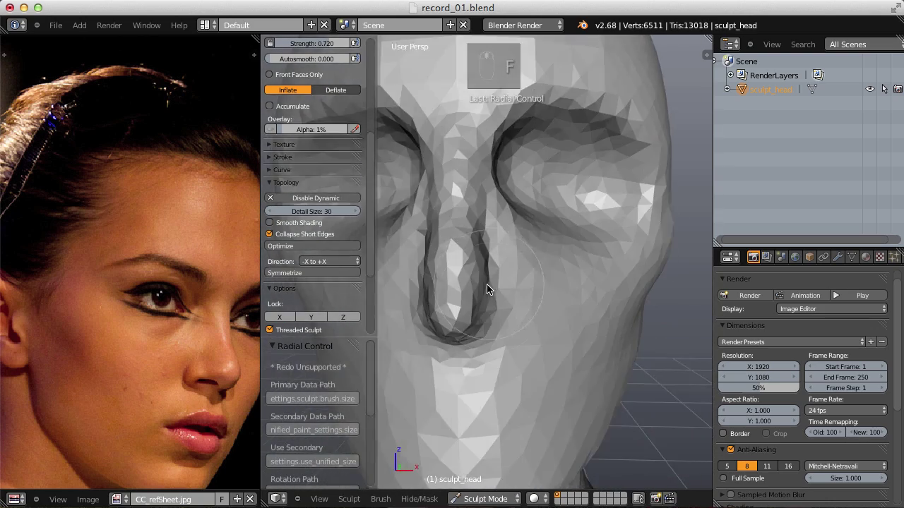
{"action": "key", "text": "f"}
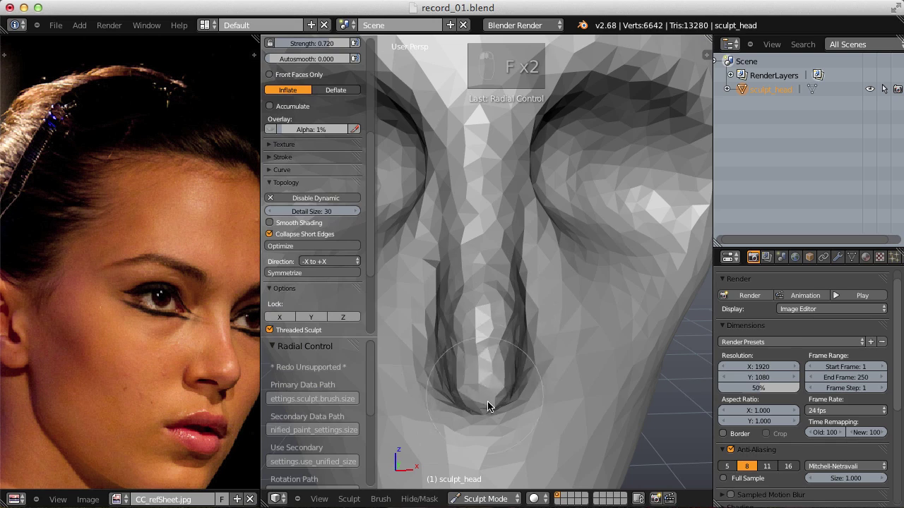
Round out the tip of the nose.
{"action": "left_click", "coordinate": [535, 320]}
{"action": "middle_click", "coordinate": [634, 310]}
{"action": "left_click", "coordinate": [643, 229]}
{"action": "left_click", "coordinate": [669, 230]}
{"action": "middle_click", "coordinate": [543, 232]}
{"action": "middle_click", "coordinate": [507, 300]}
{"action": "left_click_drag", "start_coordinate": [508, 300], "coordinate": [609, 280]}
{"action": "key", "text": "f"}
{"action": "key", "text": "f"}
Swell the nostrils on either side of the nose.
{"action": "left_click_drag", "start_coordinate": [588, 327], "coordinate": [615, 300]}
{"action": "key", "text": "f"}
{"action": "key", "text": "f"}
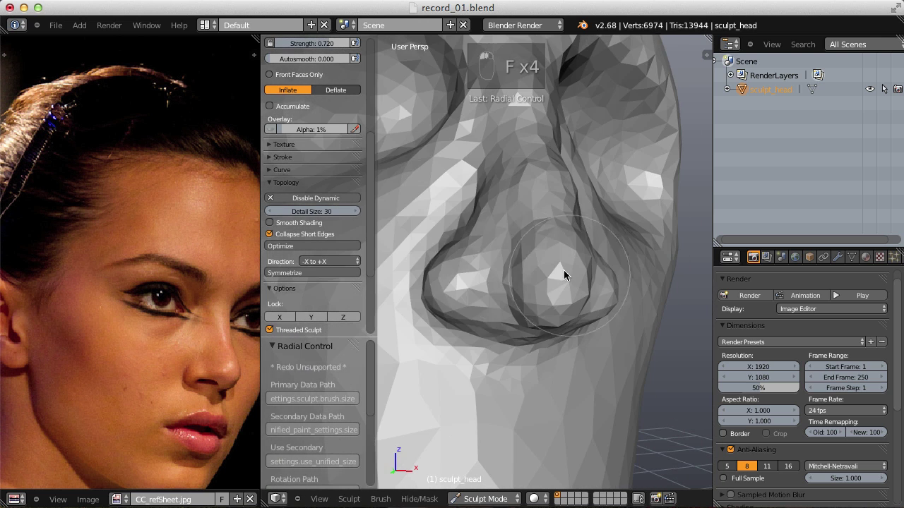
{"action": "middle_click", "coordinate": [570, 231]}
{"action": "key", "text": "f"}
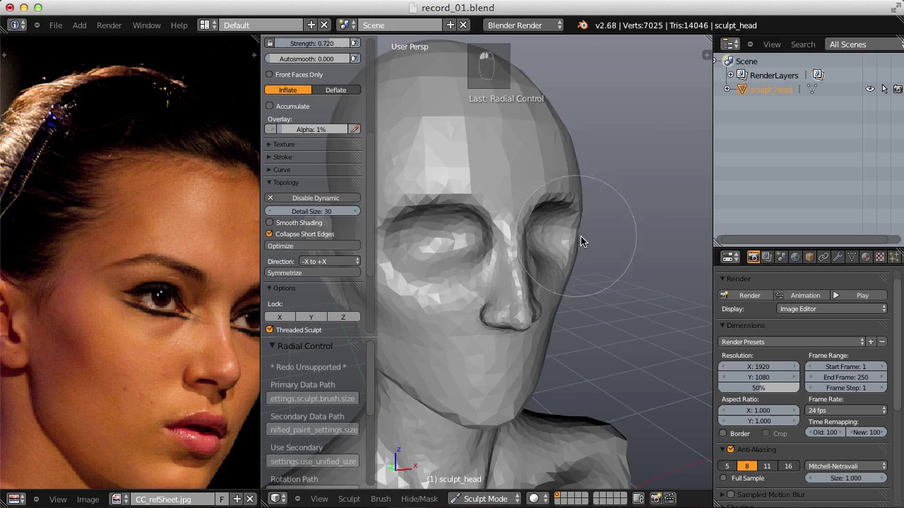
{"action": "left_click", "coordinate": [608, 185]}
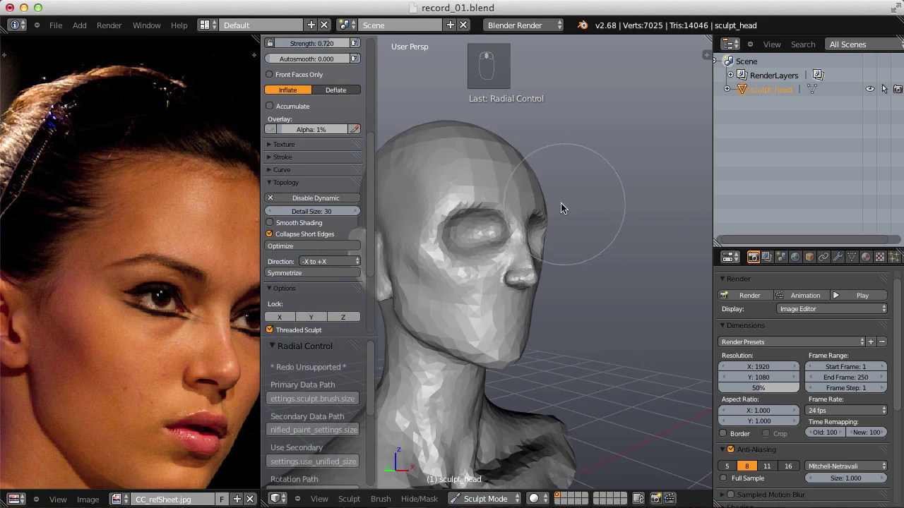
{"action": "middle_click", "coordinate": [539, 362]}
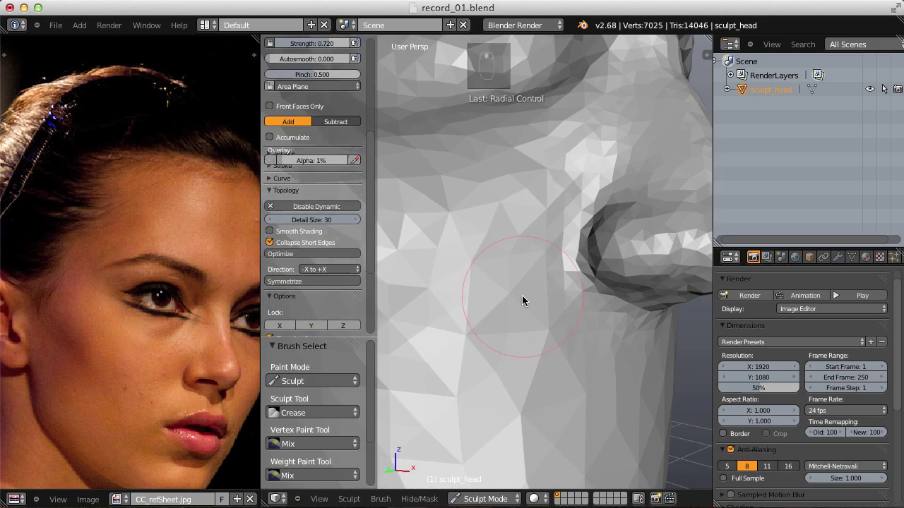
With the Crease brush, cut and deepen the nasolabial fold beside the nostrils.
{"action": "key", "text": "shift+c"}
{"action": "key", "text": "shift+f"}
{"action": "key", "text": "f"}
{"action": "key", "text": "f"}
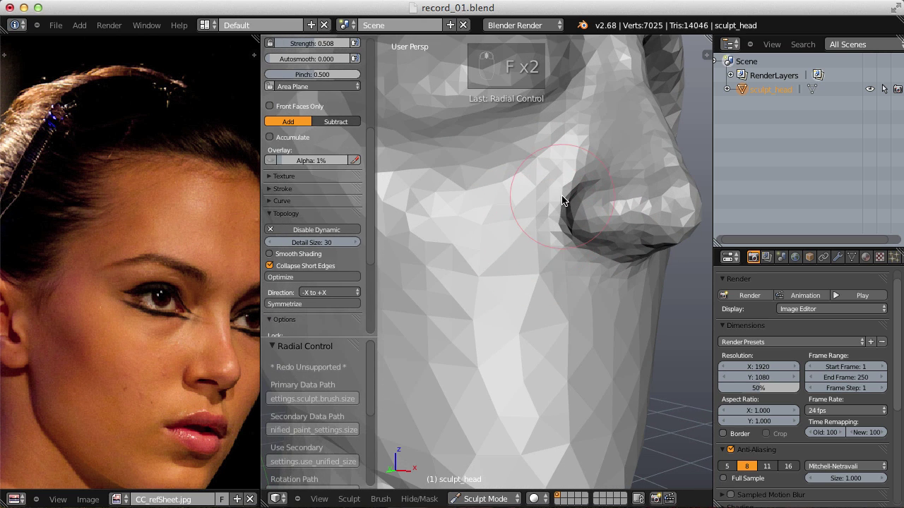
{"action": "key", "text": "f"}
{"action": "left_click_drag", "start_coordinate": [552, 220], "coordinate": [466, 372]}
{"action": "key", "text": "f"}
{"action": "key", "text": "f"}
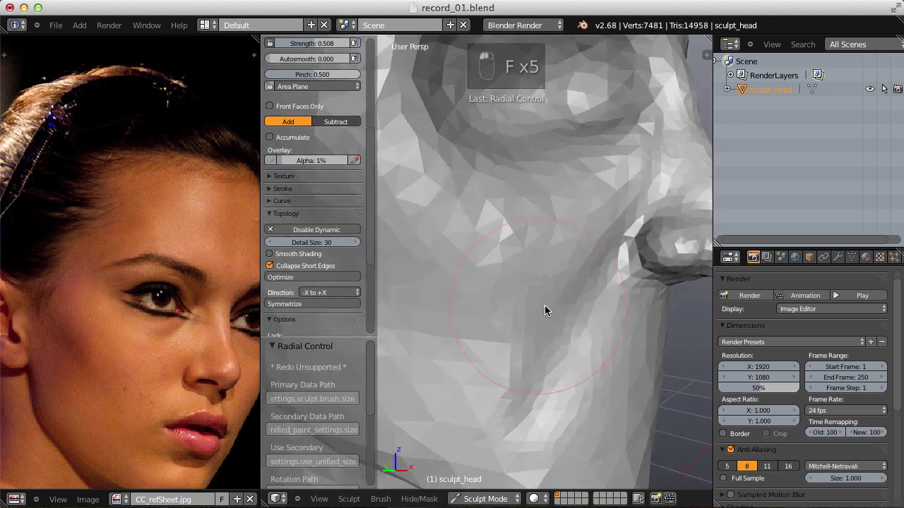
{"action": "key", "text": "f"}
{"action": "key", "text": "f"}
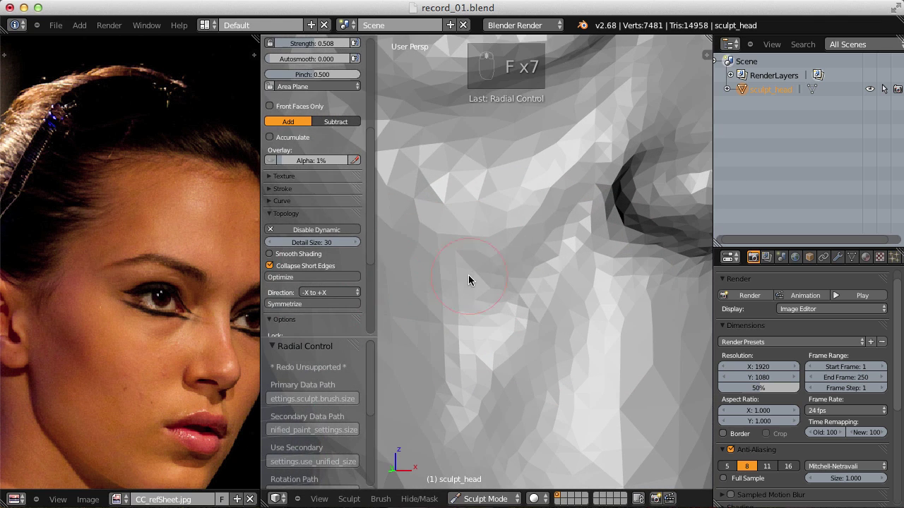
{"action": "key", "text": "shift+f"}
{"action": "key", "text": "f"}
{"action": "left_click_drag", "start_coordinate": [609, 189], "coordinate": [628, 196]}
{"action": "key", "text": "f"}
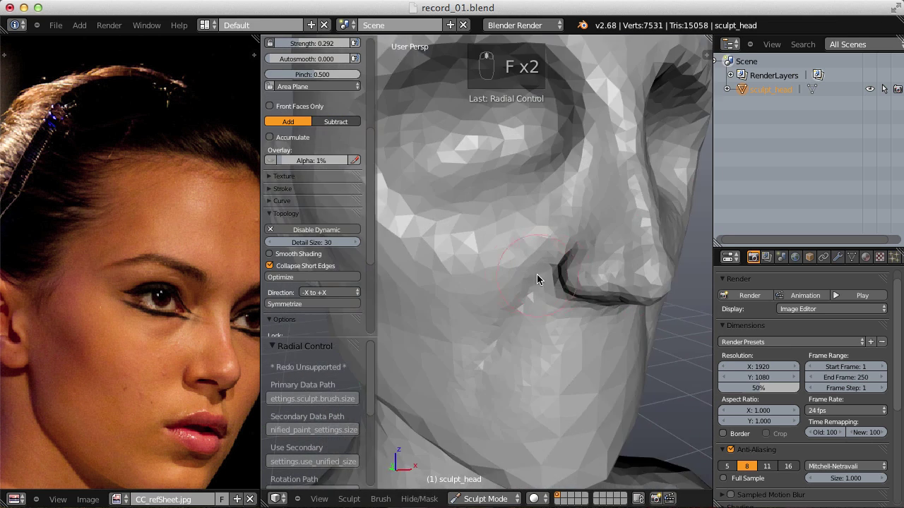
Fill out the cheek beside the nose with the Inflate brush.
{"action": "key", "text": "i"}
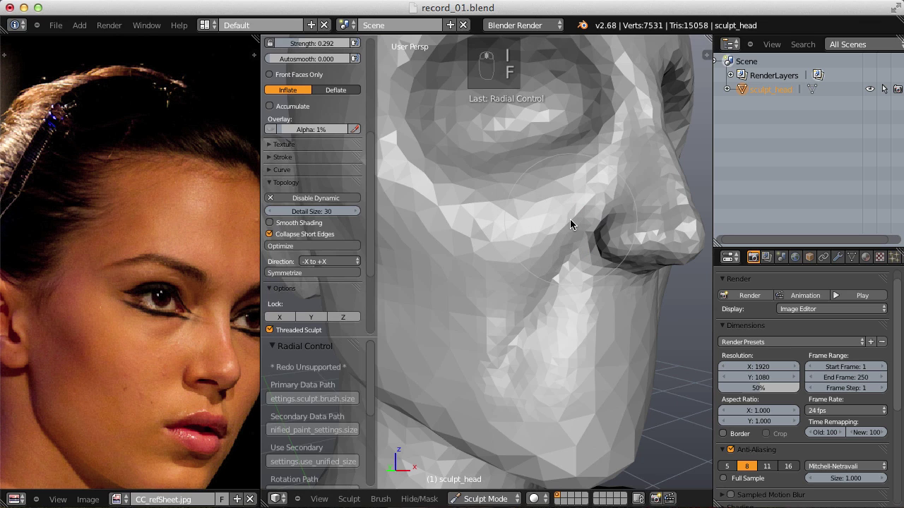
{"action": "key", "text": "f"}
{"action": "left_click_drag", "start_coordinate": [576, 195], "coordinate": [552, 258]}
{"action": "left_click_drag", "start_coordinate": [557, 242], "coordinate": [604, 222]}
{"action": "middle_click", "coordinate": [593, 296]}
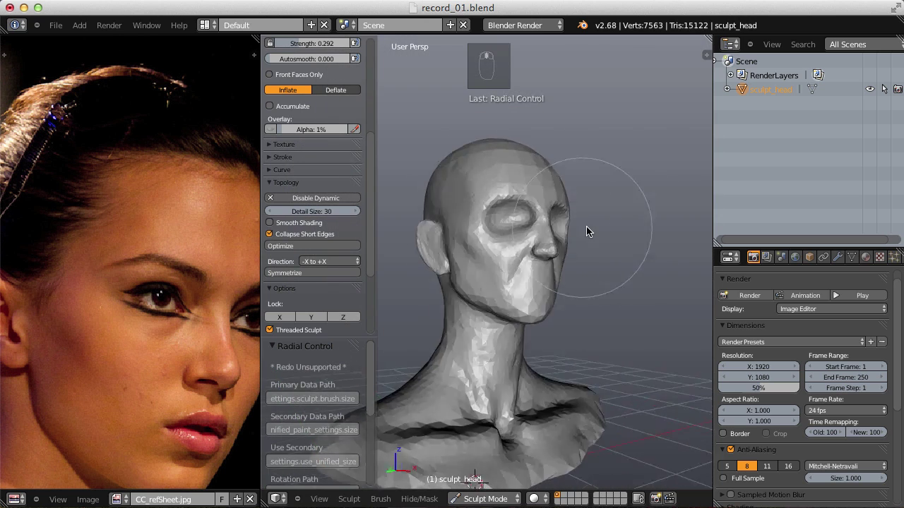
Crease the chin and jaw line, undoing one stroke, and view the face in profile.
{"action": "key", "text": "shift+c"}
{"action": "key", "text": "shift+f"}
{"action": "key", "text": "f"}
{"action": "left_click_drag", "start_coordinate": [554, 275], "coordinate": [543, 300]}
{"action": "key", "text": "f"}
{"action": "key", "text": "f"}
{"action": "key", "text": "shift+f"}
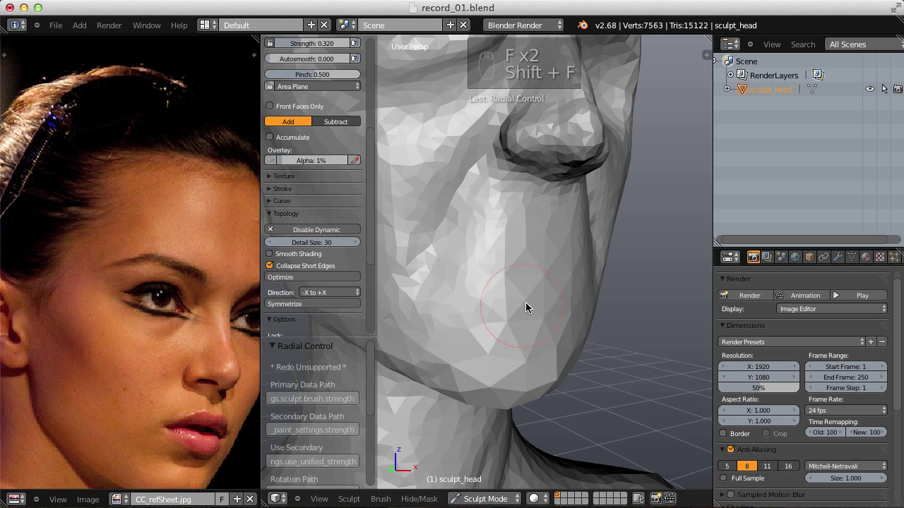
{"action": "left_click_drag", "start_coordinate": [539, 295], "coordinate": [499, 236]}
{"action": "left_click_drag", "start_coordinate": [502, 248], "coordinate": [540, 221]}
{"action": "middle_click", "coordinate": [524, 276]}
{"action": "key", "text": "ctrl+z"}
{"action": "key", "text": "f"}
{"action": "left_click_drag", "start_coordinate": [540, 245], "coordinate": [642, 213]}
Pull the lips and chin of the profile into shape with the Grab brush.
{"action": "middle_click", "coordinate": [612, 207]}
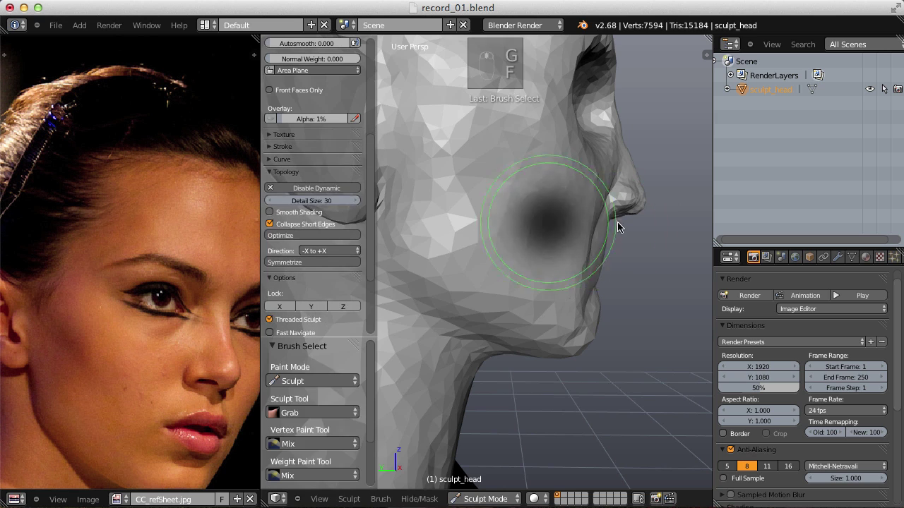
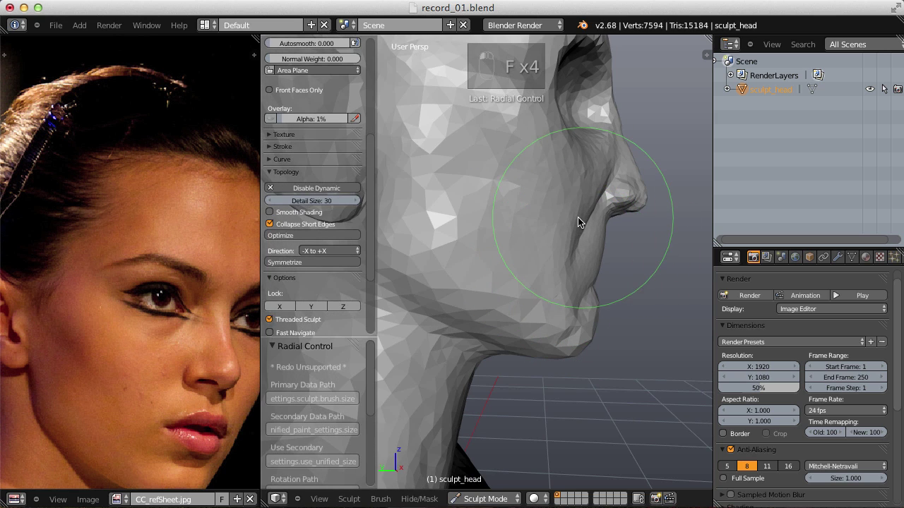
{"action": "key", "text": "f"}
{"action": "left_click", "coordinate": [548, 240]}
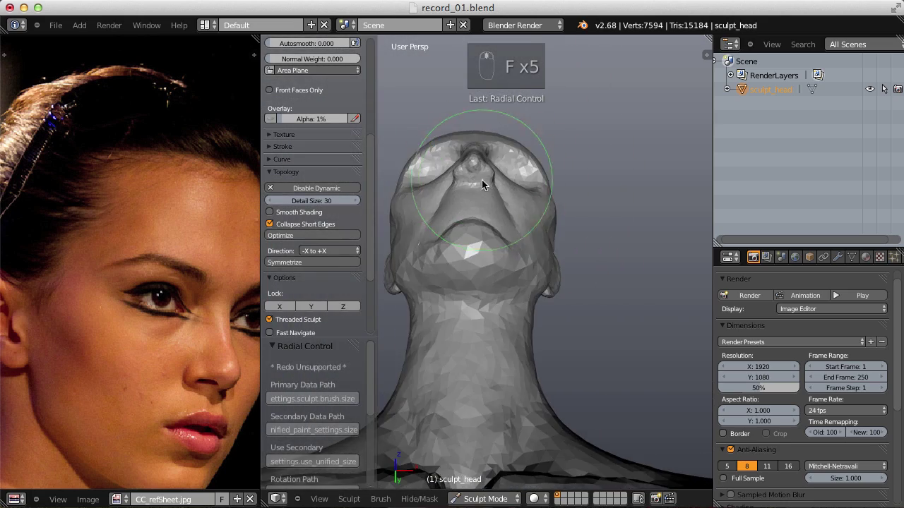
{"action": "left_click", "coordinate": [433, 286]}
{"action": "left_click_drag", "start_coordinate": [512, 261], "coordinate": [537, 200]}
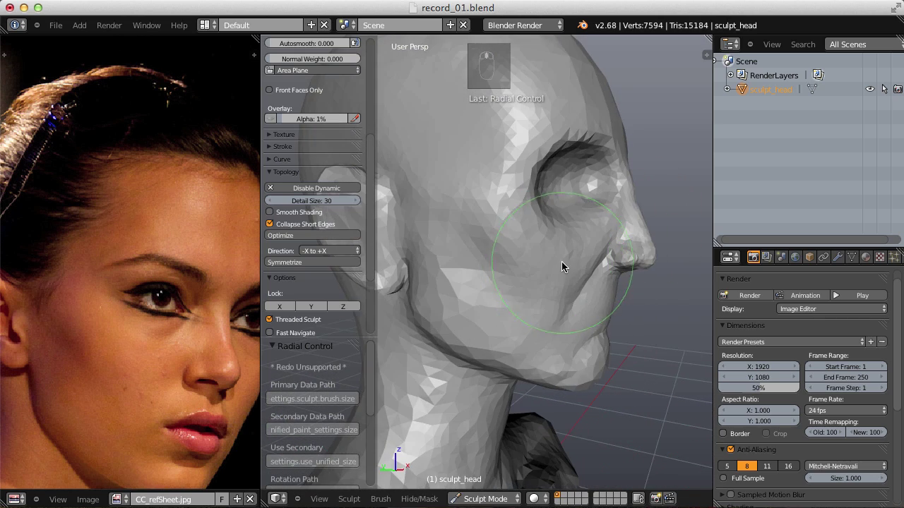
{"action": "key", "text": "f"}
{"action": "key", "text": "f"}
Pull the nose profile outward into better proportion.
{"action": "key", "text": "g"}
{"action": "key", "text": "f"}
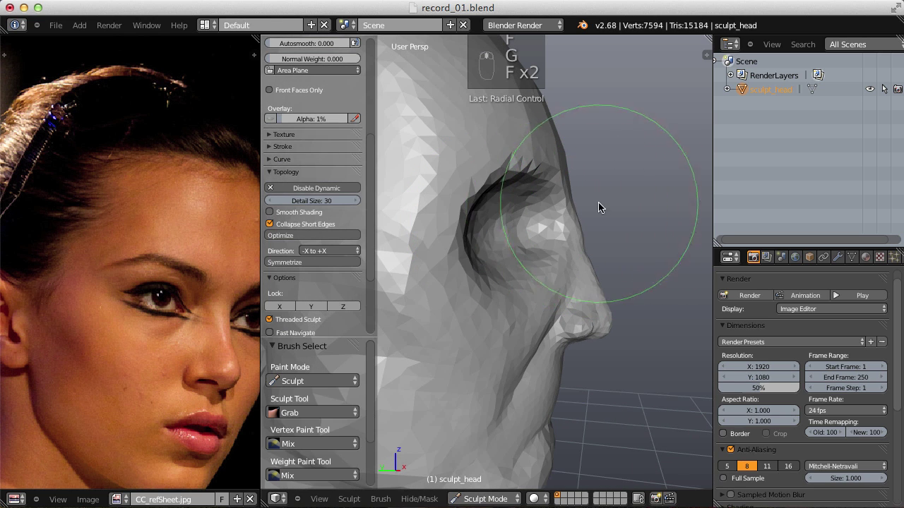
{"action": "key", "text": "f"}
{"action": "key", "text": "g"}
{"action": "left_click_drag", "start_coordinate": [585, 218], "coordinate": [599, 212]}
{"action": "key", "text": "f"}
{"action": "key", "text": "g"}
{"action": "key", "text": "f"}
{"action": "key", "text": "f"}
Reshape the brow, eye sockets and cheek area of the face.
{"action": "middle_click", "coordinate": [632, 235]}
{"action": "key", "text": "f"}
{"action": "key", "text": "f"}
{"action": "left_click_drag", "start_coordinate": [577, 155], "coordinate": [418, 196]}
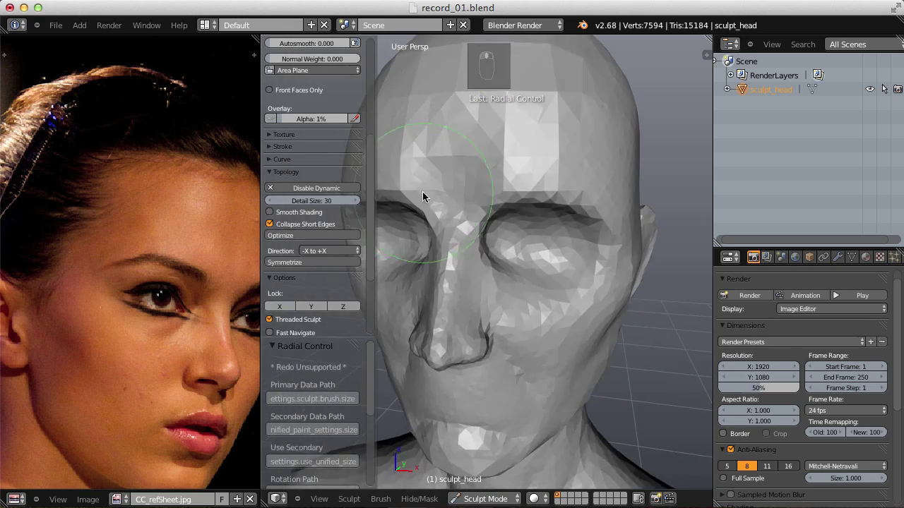
{"action": "key", "text": "|"}
{"action": "key", "text": "f"}
{"action": "left_click_drag", "start_coordinate": [515, 163], "coordinate": [467, 189]}
Leave Sculpt Mode and add a UV sphere from the Add > Mesh menu.
{"action": "middle_click", "coordinate": [522, 206]}
{"action": "left_click_drag", "start_coordinate": [468, 190], "coordinate": [480, 475]}
{"action": "left_click_drag", "start_coordinate": [485, 336], "coordinate": [582, 277]}
{"action": "key", "text": "shift+a"}
{"action": "left_click_drag", "start_coordinate": [553, 273], "coordinate": [584, 297]}
Rotate the sphere 90° about X and move it up to head height.
{"action": "key", "text": "r"}
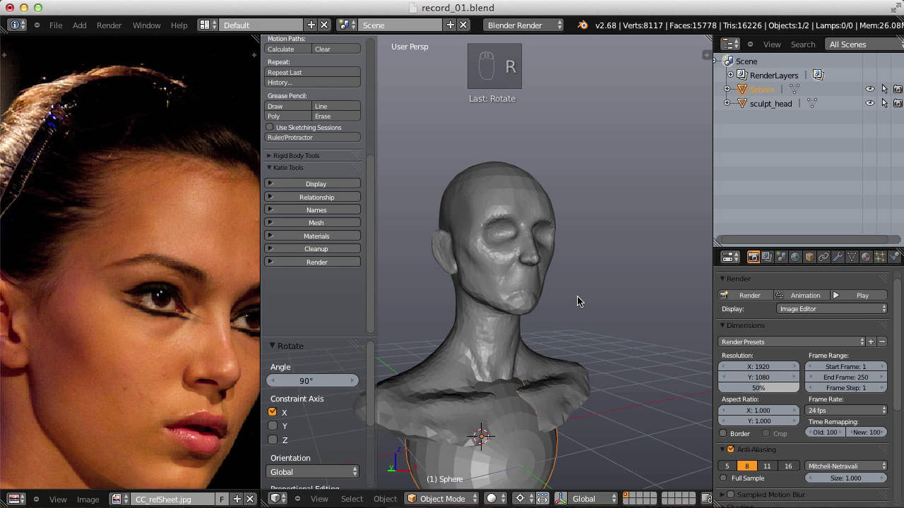
{"action": "key", "text": "g"}
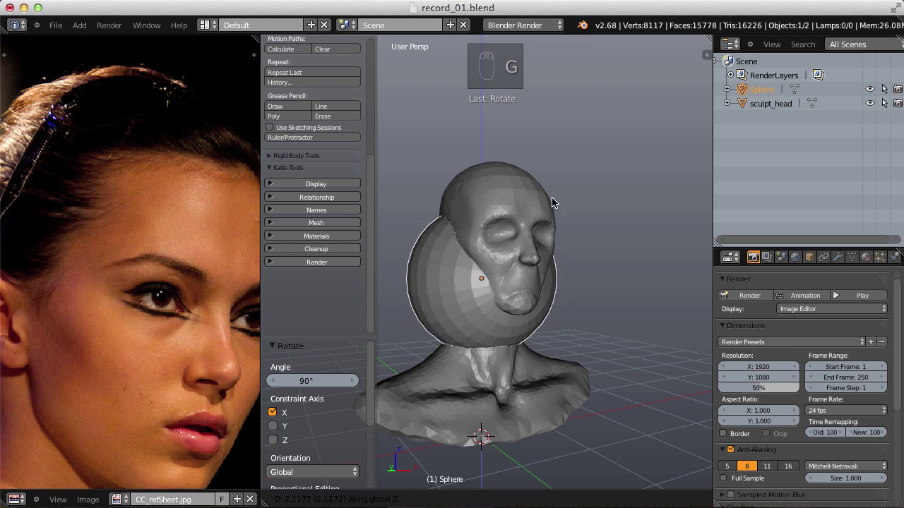
{"action": "key", "text": "g"}
Give the sphere material slots with a new material named WHITE and adjust its diffuse colour.
{"action": "left_click_drag", "start_coordinate": [545, 161], "coordinate": [576, 207]}
{"action": "left_click_drag", "start_coordinate": [567, 185], "coordinate": [282, 163]}
{"action": "left_click_drag", "start_coordinate": [573, 258], "coordinate": [517, 233]}
{"action": "left_click_drag", "start_coordinate": [282, 162], "coordinate": [759, 338]}
Add a second material slot and give it a bluish diffuse colour for the iris.
{"action": "key", "text": "Tab"}
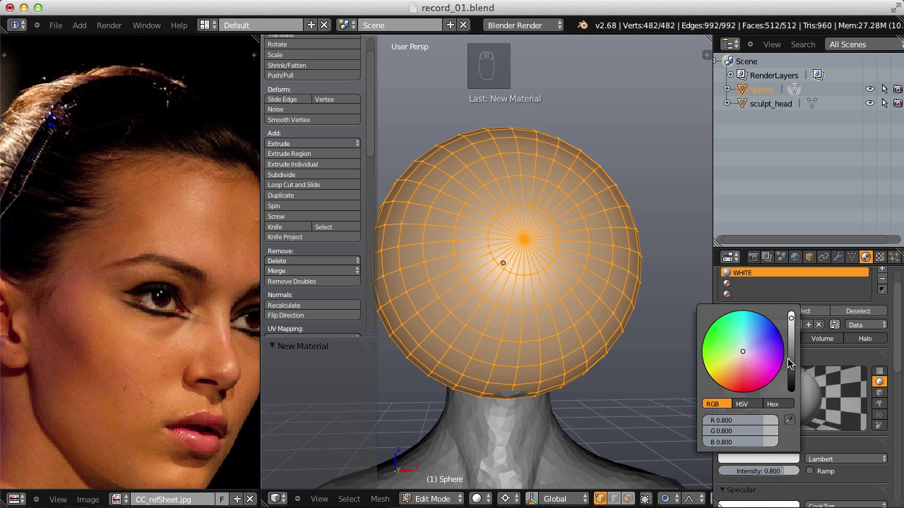
{"action": "left_click_drag", "start_coordinate": [797, 319], "coordinate": [760, 288]}
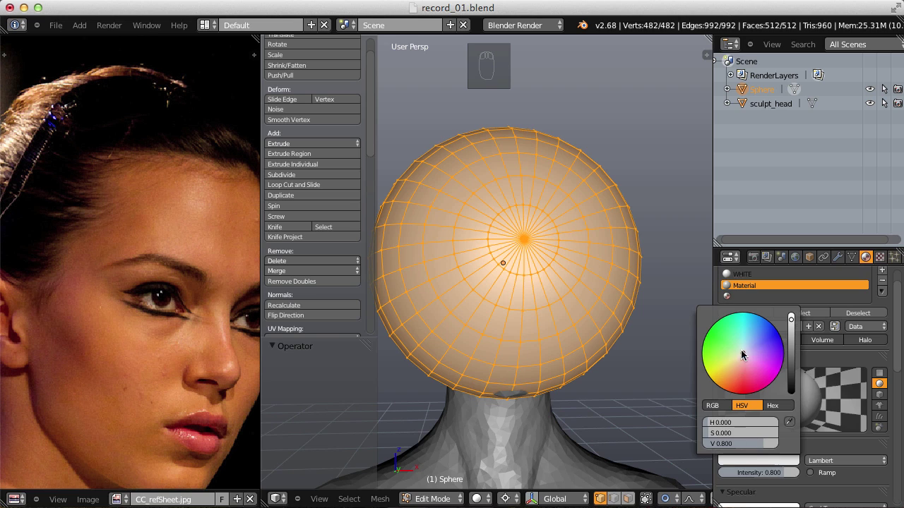
{"action": "left_click", "coordinate": [752, 342]}
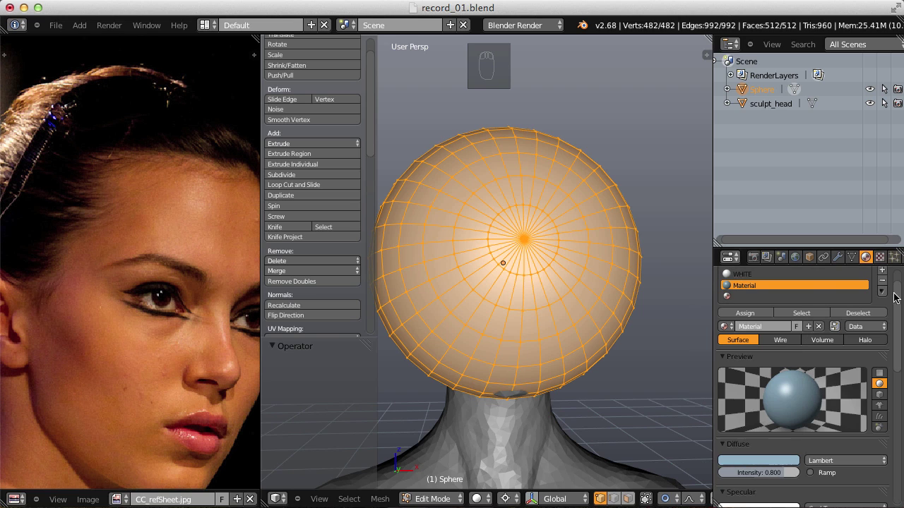
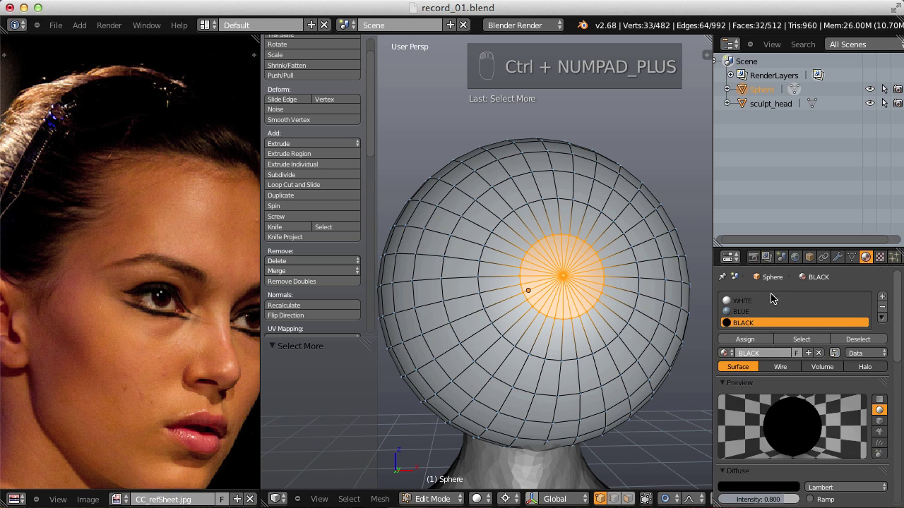
Leave edit mode and roughly scale and move the eyeball sphere toward the head.
{"action": "left_click_drag", "start_coordinate": [749, 340], "coordinate": [526, 208]}
{"action": "key", "text": "Tab"}
{"action": "left_click_drag", "start_coordinate": [527, 209], "coordinate": [557, 439]}
{"action": "key", "text": "s"}
{"action": "left_click_drag", "start_coordinate": [556, 440], "coordinate": [580, 225]}
{"action": "key", "text": "s"}
{"action": "left_click_drag", "start_coordinate": [595, 218], "coordinate": [554, 235]}
{"action": "key", "text": "z"}
{"action": "key", "text": "g"}
{"action": "key", "text": "s"}
{"action": "left_click_drag", "start_coordinate": [578, 222], "coordinate": [534, 243]}
From the orthographic view, scale the eyeball down and move it into the eye socket.
{"action": "key", "text": "ctrl+KP_1"}
{"action": "key", "text": "KP_5"}
{"action": "middle_click", "coordinate": [534, 243]}
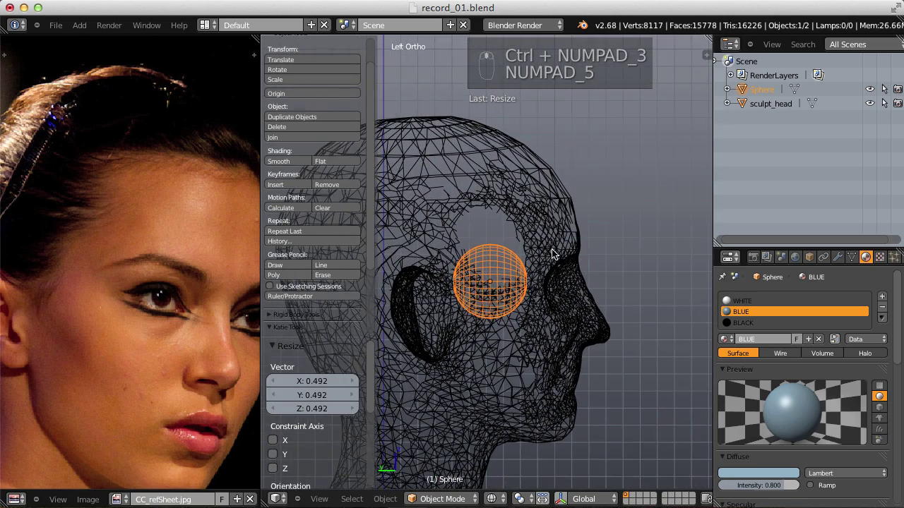
{"action": "key", "text": "s"}
{"action": "left_click_drag", "start_coordinate": [568, 235], "coordinate": [592, 212]}
{"action": "key", "text": "s"}
{"action": "key", "text": "g"}
{"action": "left_click_drag", "start_coordinate": [589, 213], "coordinate": [519, 230]}
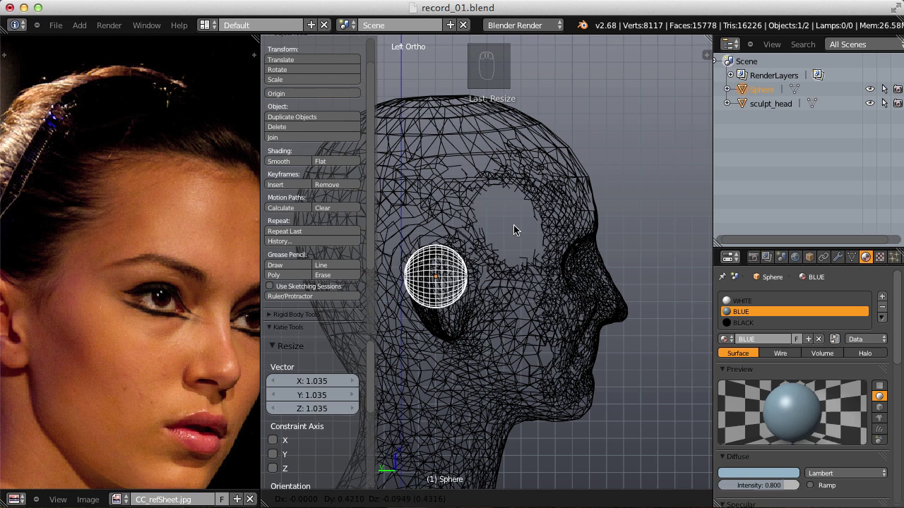
{"action": "key", "text": "g"}
{"action": "left_click_drag", "start_coordinate": [518, 230], "coordinate": [626, 211]}
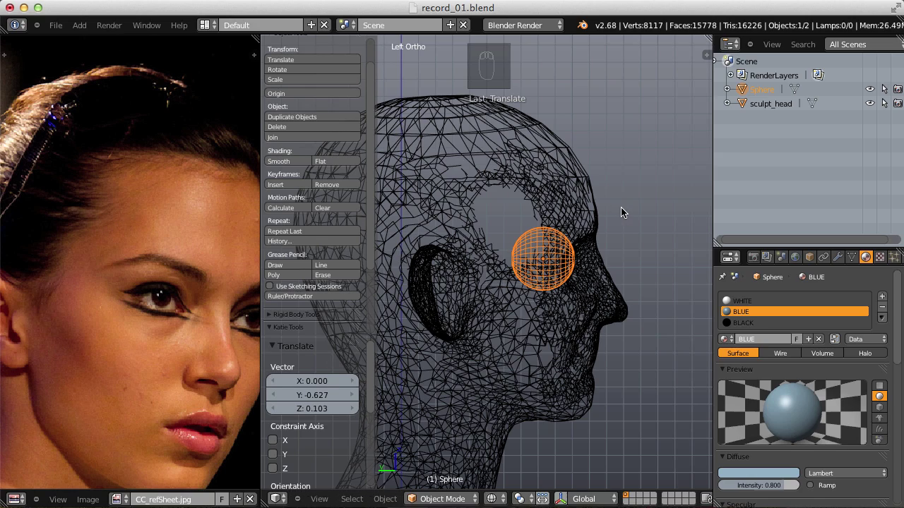
{"action": "key", "text": "s"}
{"action": "left_click_drag", "start_coordinate": [636, 196], "coordinate": [587, 205]}
{"action": "left_click_drag", "start_coordinate": [634, 197], "coordinate": [661, 220]}
Fine-tune the eyeball's seating in the socket, checking from front and side views.
{"action": "left_click", "coordinate": [561, 212]}
{"action": "key", "text": "z"}
{"action": "key", "text": "g"}
{"action": "left_click_drag", "start_coordinate": [535, 228], "coordinate": [661, 221]}
{"action": "key", "text": "g"}
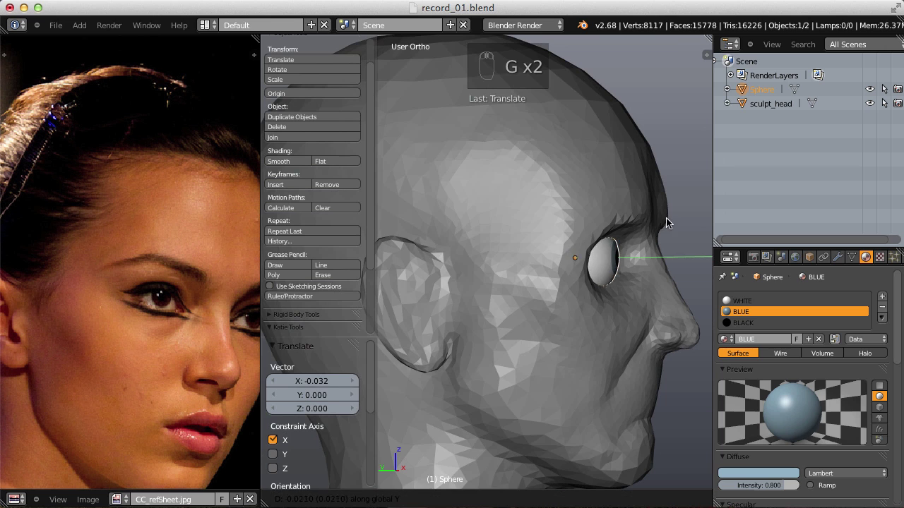
{"action": "left_click_drag", "start_coordinate": [635, 221], "coordinate": [575, 225]}
{"action": "key", "text": "KP_5"}
{"action": "left_click_drag", "start_coordinate": [581, 201], "coordinate": [844, 260]}
{"action": "key", "text": "g"}
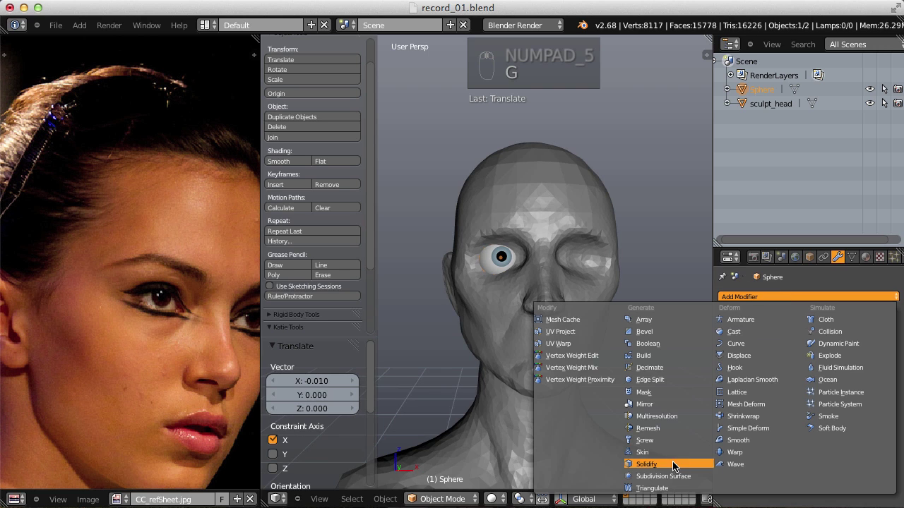
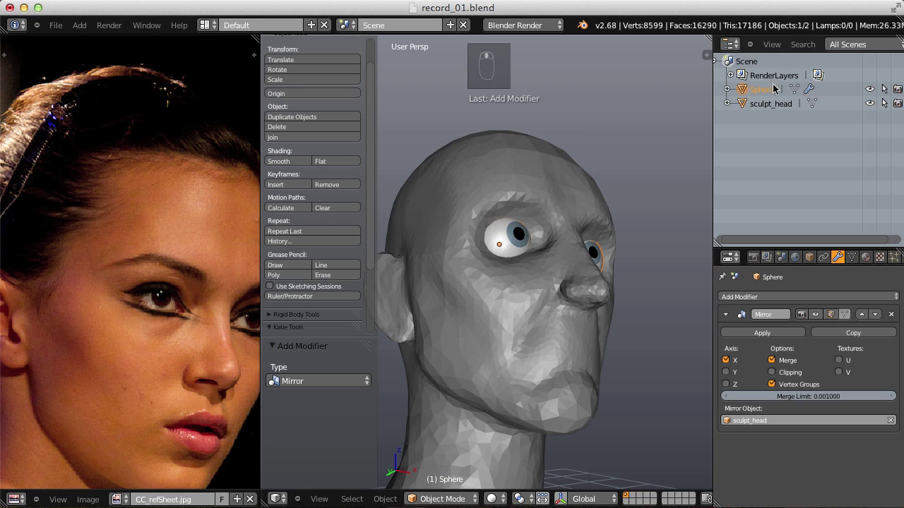
Select sculpt_head in the Outliner to return to sculpting after mirroring the eyes.
{"action": "left_click", "coordinate": [770, 90]}
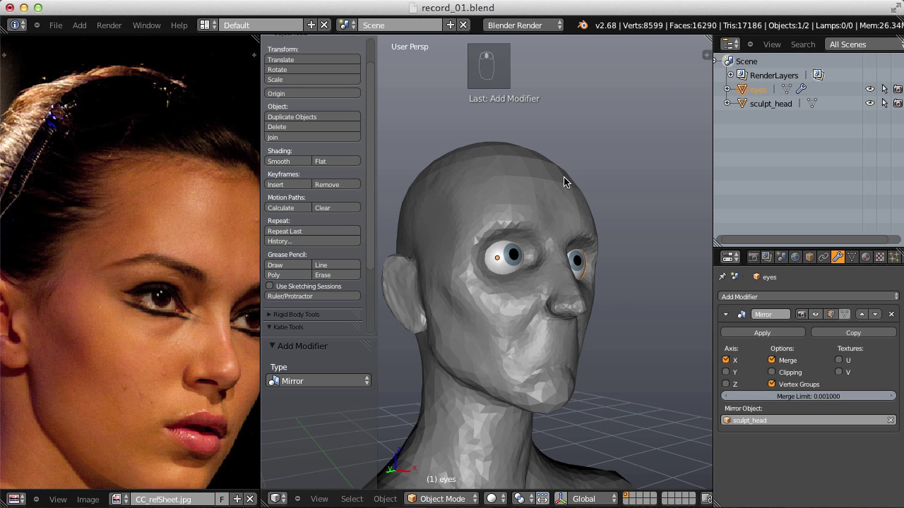
With the Inflate brush, adjust radius and strength and begin building an eyelid around the eye.
{"action": "left_click_drag", "start_coordinate": [570, 177], "coordinate": [557, 232]}
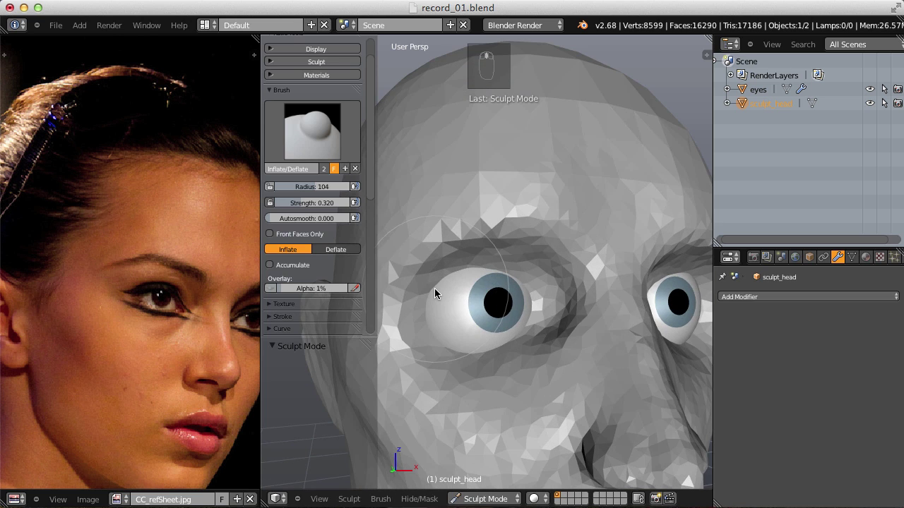
{"action": "key", "text": "i"}
{"action": "key", "text": "f"}
{"action": "left_click_drag", "start_coordinate": [507, 278], "coordinate": [340, 162]}
{"action": "key", "text": "f"}
{"action": "key", "text": "shift+f"}
{"action": "left_click_drag", "start_coordinate": [339, 163], "coordinate": [545, 265]}
{"action": "key", "text": "f"}
{"action": "middle_click", "coordinate": [530, 277]}
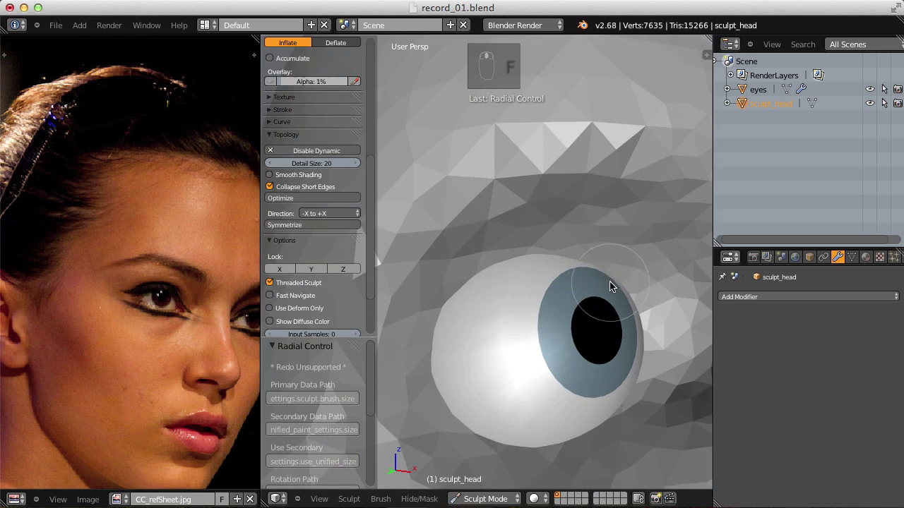
{"action": "key", "text": "f"}
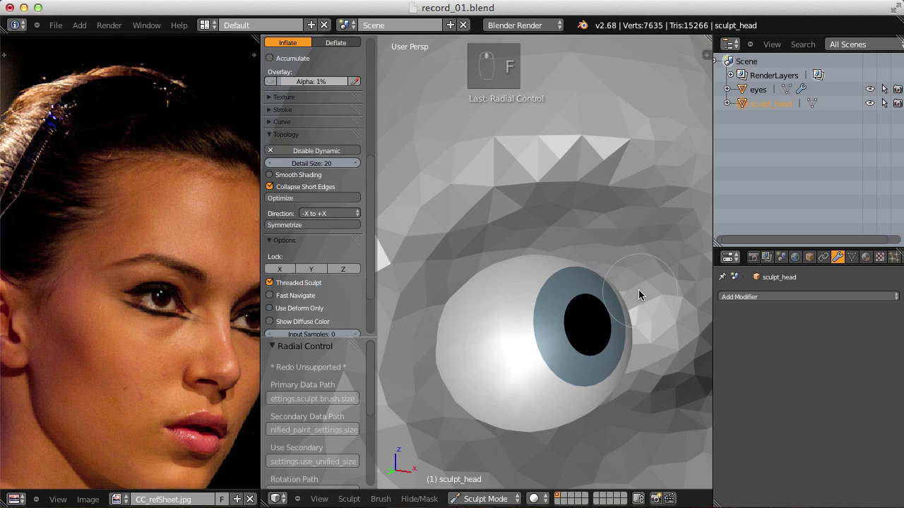
{"action": "key", "text": "ctrl+z"}
Stroke the upper and lower eyelids so they start wrapping the eyeball, and frame the area.
{"action": "left_click_drag", "start_coordinate": [639, 297], "coordinate": [598, 302]}
{"action": "left_click_drag", "start_coordinate": [632, 284], "coordinate": [569, 291]}
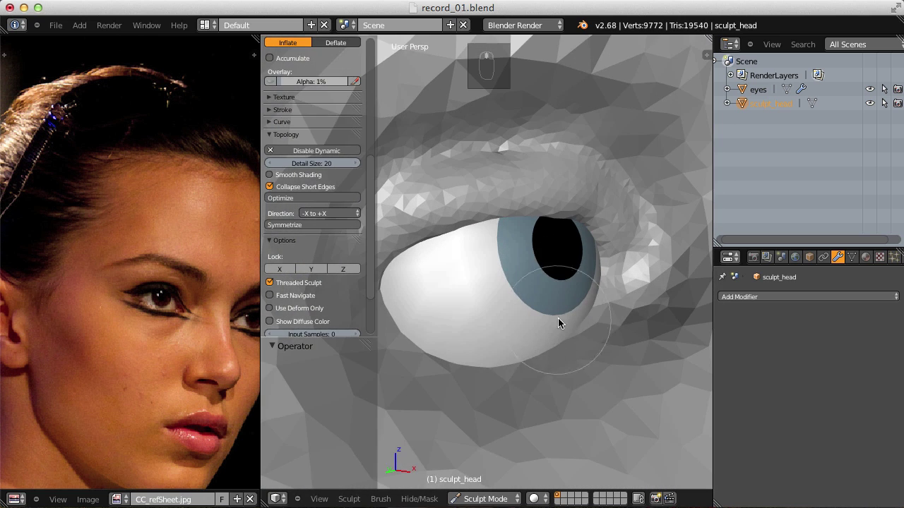
{"action": "key", "text": "f"}
{"action": "left_click_drag", "start_coordinate": [458, 337], "coordinate": [583, 261]}
{"action": "left_click_drag", "start_coordinate": [592, 272], "coordinate": [534, 310]}
{"action": "middle_click", "coordinate": [569, 242]}
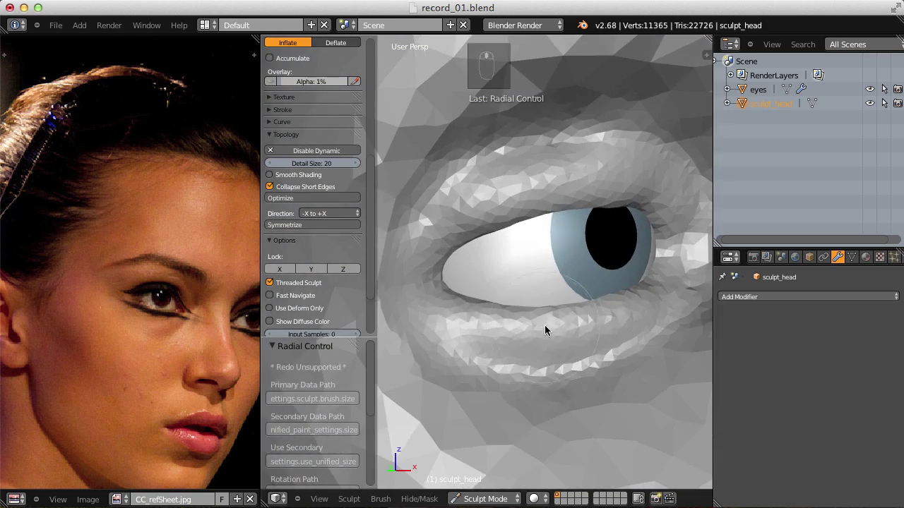
{"action": "left_click_drag", "start_coordinate": [561, 240], "coordinate": [530, 340]}
{"action": "key", "text": "i"}
{"action": "key", "text": "f"}
{"action": "left_click_drag", "start_coordinate": [496, 332], "coordinate": [541, 254]}
{"action": "key", "text": "KP_Decimal"}
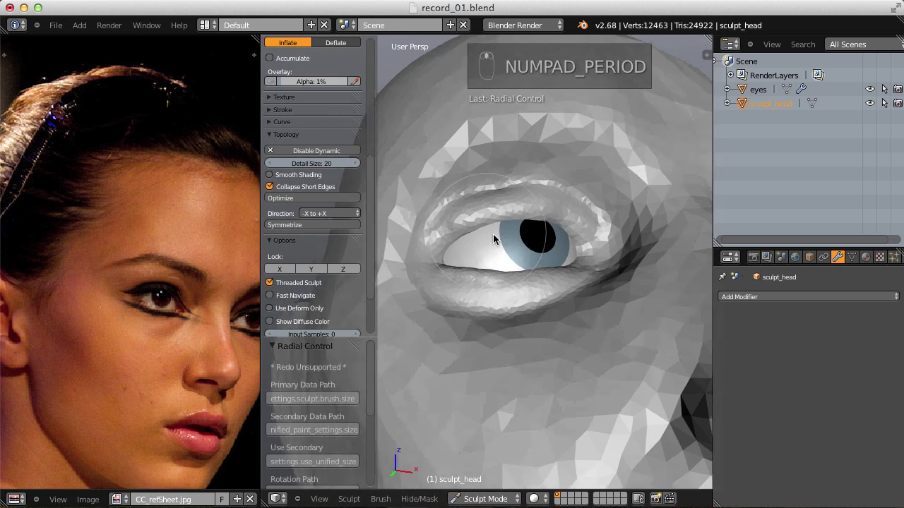
Work the eyelid edges with further strokes while orbiting to check their fit.
{"action": "right_click", "coordinate": [595, 152]}
{"action": "left_click_drag", "start_coordinate": [595, 153], "coordinate": [596, 249]}
{"action": "left_click_drag", "start_coordinate": [595, 153], "coordinate": [540, 221]}
{"action": "right_click", "coordinate": [534, 260]}
{"action": "left_click_drag", "start_coordinate": [611, 148], "coordinate": [597, 194]}
{"action": "right_click", "coordinate": [580, 96]}
{"action": "right_click", "coordinate": [597, 194]}
{"action": "key", "text": "f"}
{"action": "left_click_drag", "start_coordinate": [531, 179], "coordinate": [639, 164]}
{"action": "middle_click", "coordinate": [578, 149]}
{"action": "middle_click", "coordinate": [588, 228]}
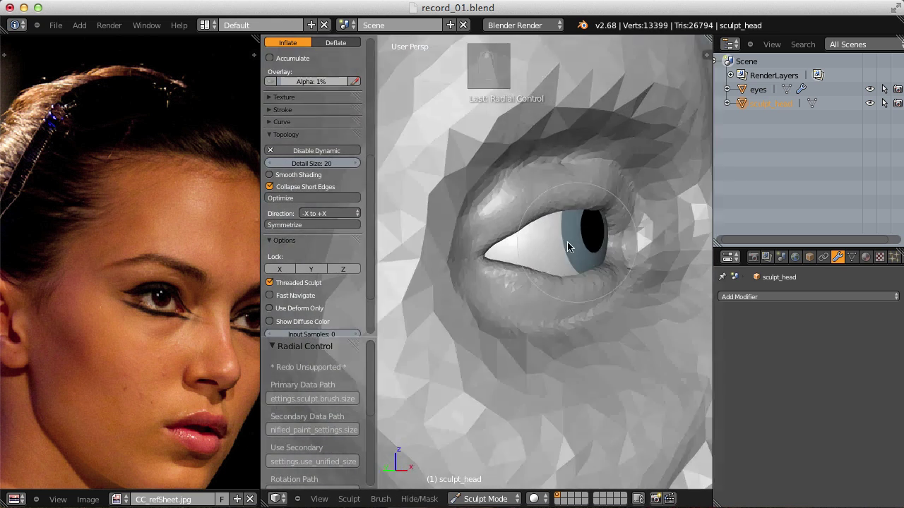
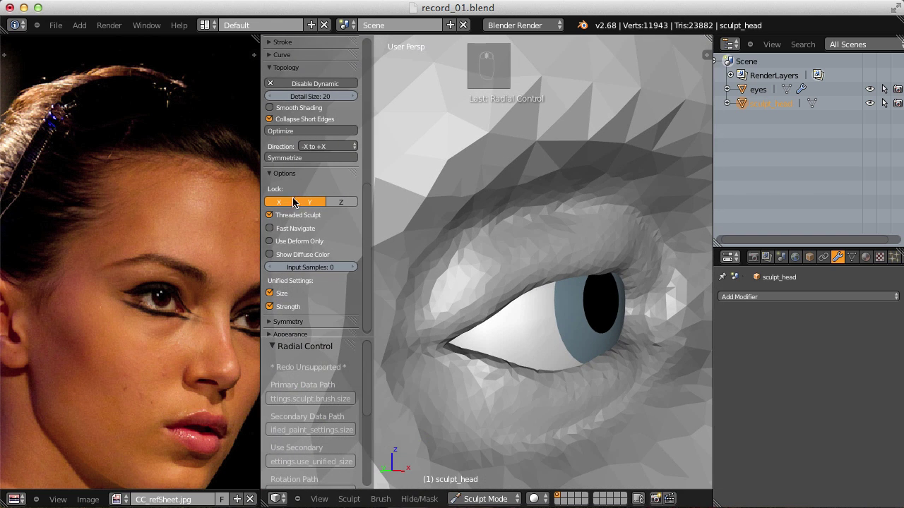
Switch brushes and tighten the lids snugly against the eyeball with small-radius strokes.
{"action": "key", "text": "f"}
{"action": "left_click_drag", "start_coordinate": [530, 308], "coordinate": [505, 277]}
{"action": "key", "text": "f"}
{"action": "key", "text": "g"}
{"action": "key", "text": "f"}
{"action": "left_click_drag", "start_coordinate": [490, 295], "coordinate": [540, 249]}
{"action": "key", "text": "f"}
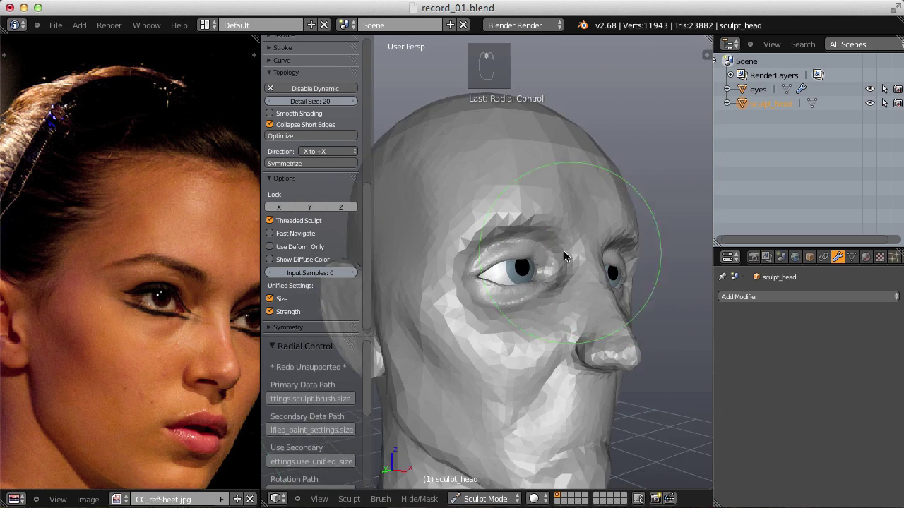
{"action": "key", "text": "f"}
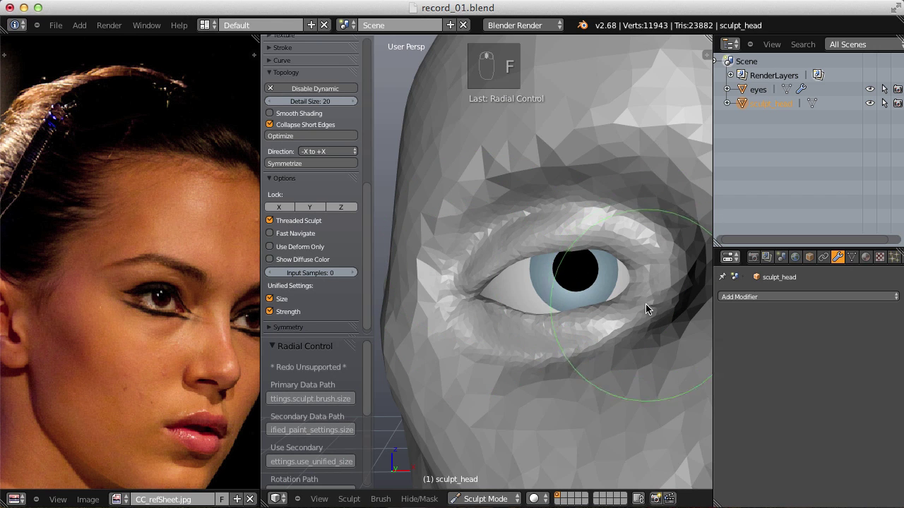
{"action": "key", "text": "f"}
{"action": "key", "text": "f"}
{"action": "left_click_drag", "start_coordinate": [534, 276], "coordinate": [594, 260]}
{"action": "left_click_drag", "start_coordinate": [461, 294], "coordinate": [622, 298]}
Refine the eyelid creases with repeated fine strokes, then select the eyes object.
{"action": "key", "text": "f"}
{"action": "key", "text": "f"}
{"action": "key", "text": "f"}
{"action": "key", "text": "f"}
{"action": "left_click_drag", "start_coordinate": [638, 287], "coordinate": [598, 239]}
{"action": "key", "text": "f"}
{"action": "key", "text": "f"}
{"action": "key", "text": "f"}
{"action": "key", "text": "f"}
{"action": "left_click_drag", "start_coordinate": [466, 280], "coordinate": [578, 276]}
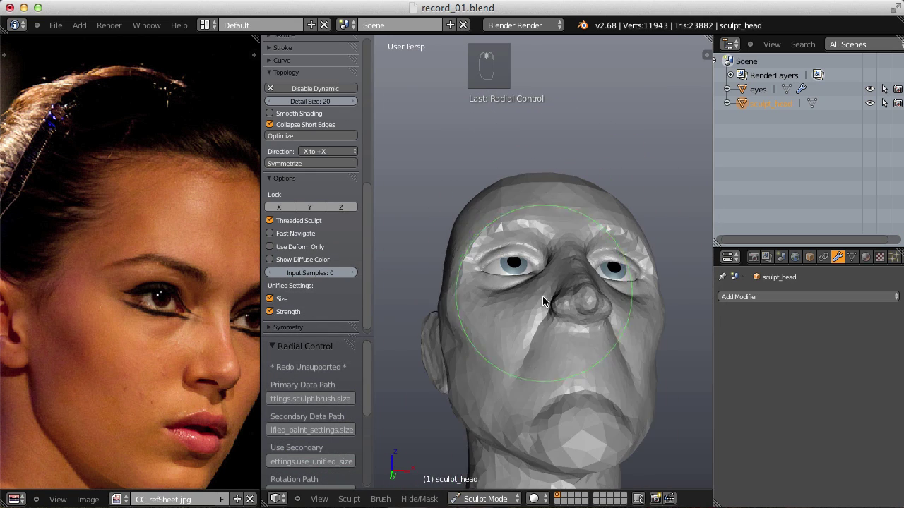
{"action": "left_click_drag", "start_coordinate": [761, 89], "coordinate": [643, 194]}
Scale the eyes object down to about 0.89 and nudge it slightly back into the sockets.
{"action": "key", "text": "s"}
{"action": "key", "text": "z"}
{"action": "key", "text": "s"}
{"action": "key", "text": "s"}
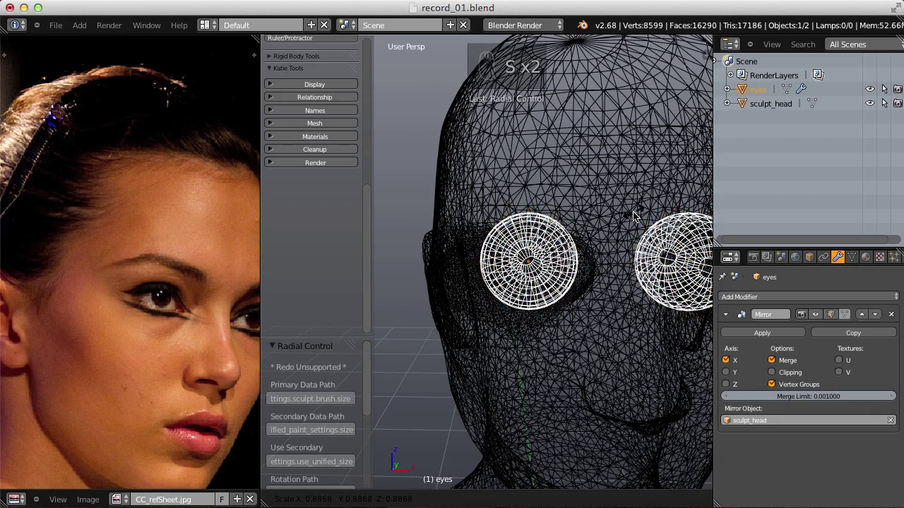
{"action": "key", "text": "z"}
{"action": "left_click_drag", "start_coordinate": [635, 223], "coordinate": [576, 260]}
{"action": "key", "text": "g"}
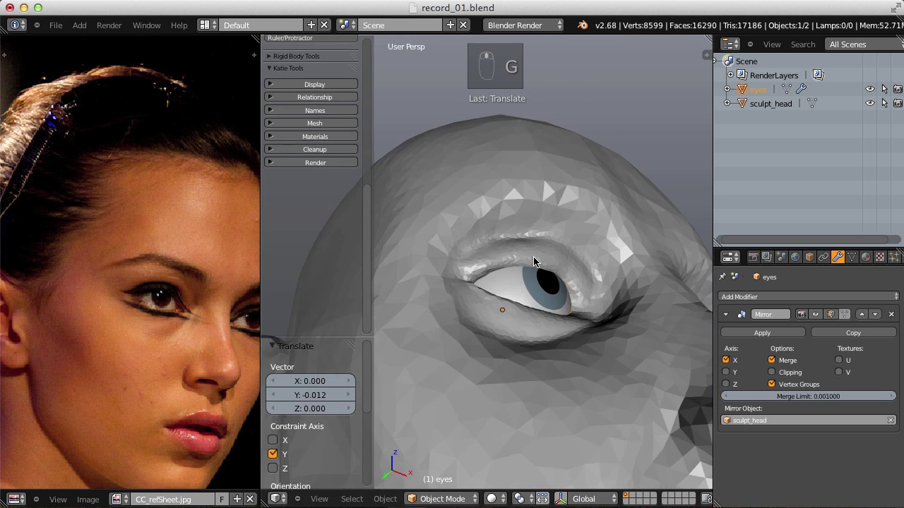
{"action": "left_click_drag", "start_coordinate": [550, 255], "coordinate": [535, 252]}
{"action": "left_click_drag", "start_coordinate": [504, 262], "coordinate": [493, 271]}
Back in Sculpt Mode on sculpt_head, resize the brush and rework the eyelid folds.
{"action": "key", "text": "f"}
{"action": "key", "text": "f"}
{"action": "left_click_drag", "start_coordinate": [479, 284], "coordinate": [536, 214]}
{"action": "key", "text": "f"}
{"action": "middle_click", "coordinate": [537, 233]}
Sculpt a more defined upper eyelid crease over the smaller eyeball while orbiting.
{"action": "key", "text": "f"}
{"action": "left_click_drag", "start_coordinate": [526, 245], "coordinate": [585, 278]}
{"action": "left_click_drag", "start_coordinate": [569, 231], "coordinate": [605, 280]}
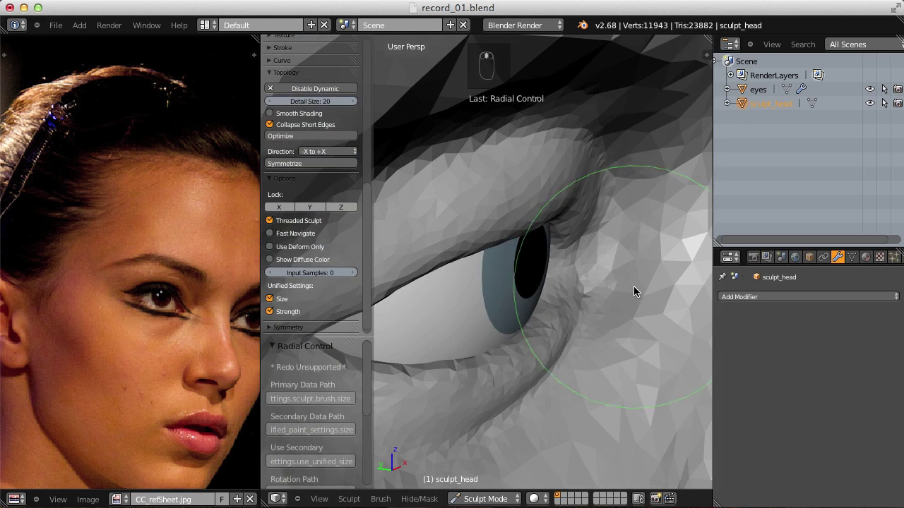
{"action": "key", "text": "f"}
{"action": "key", "text": "f"}
{"action": "left_click_drag", "start_coordinate": [581, 269], "coordinate": [590, 219]}
{"action": "key", "text": "f"}
{"action": "left_click_drag", "start_coordinate": [646, 319], "coordinate": [535, 264]}
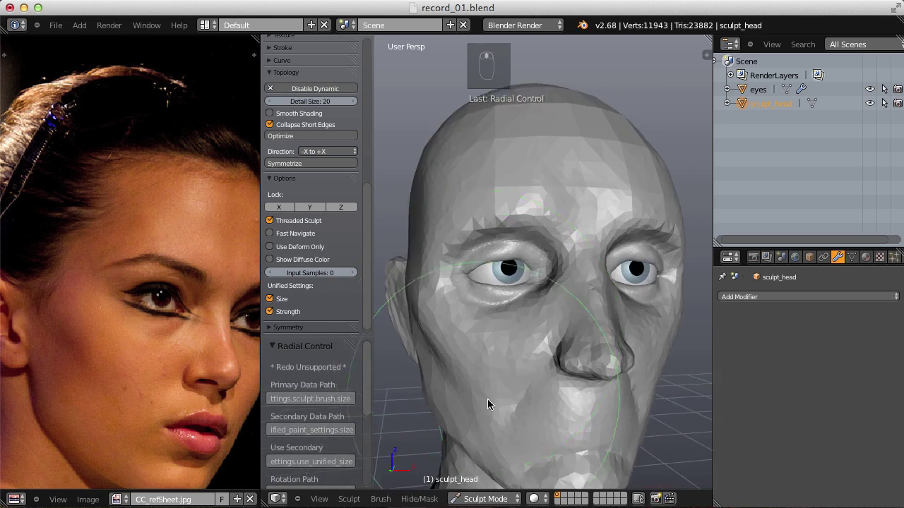
{"action": "key", "text": "f"}
{"action": "middle_click", "coordinate": [499, 295]}
Shape the brow ridge with the Grab brush and bring up the three-quarter reference photo.
{"action": "key", "text": "f"}
{"action": "key", "text": "ctrl+z"}
{"action": "key", "text": "f"}
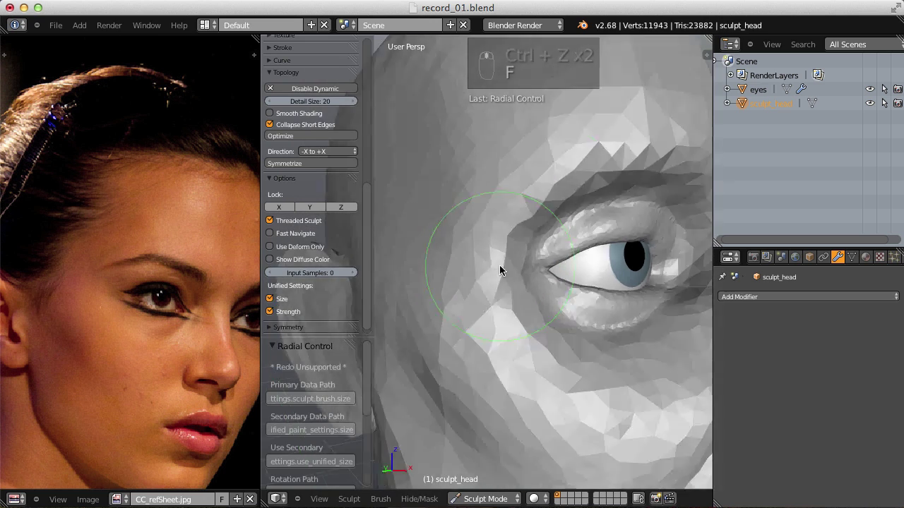
{"action": "left_click", "coordinate": [508, 320]}
{"action": "key", "text": "f"}
{"action": "key", "text": "g"}
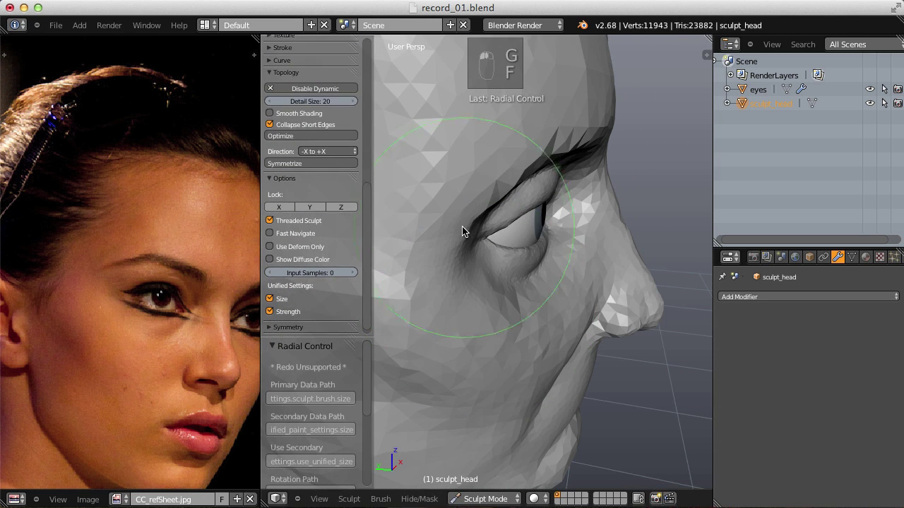
{"action": "left_click", "coordinate": [486, 322]}
{"action": "key", "text": "f"}
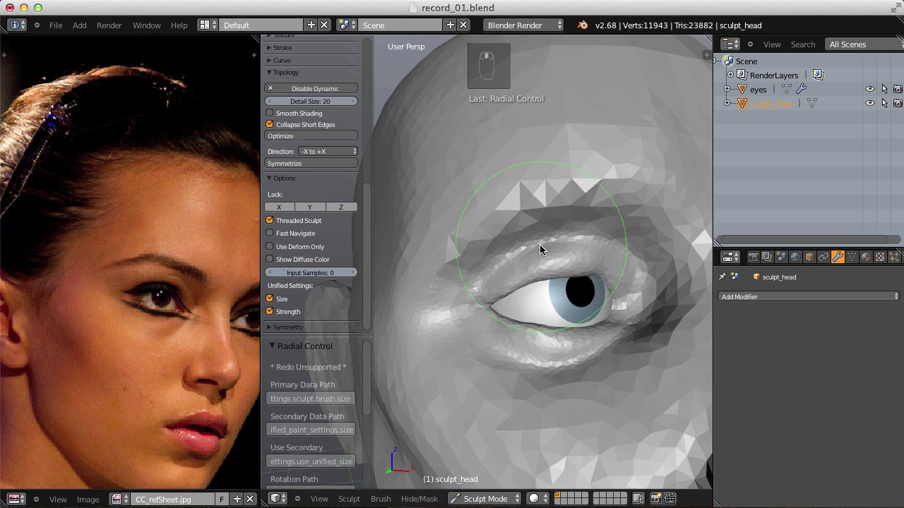
{"action": "key", "text": "f"}
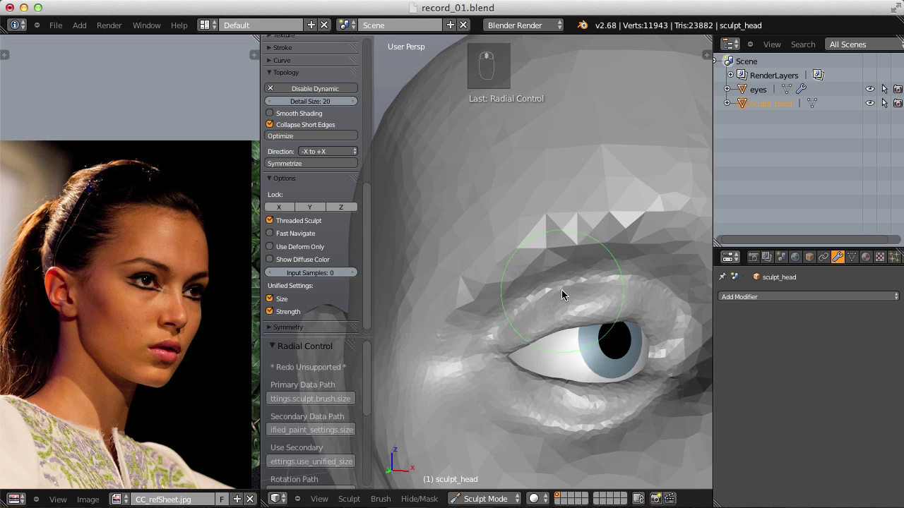
Build up the brow ridge over the eyeball with the Inflate brush at adjusted size and strength.
{"action": "key", "text": "i"}
{"action": "key", "text": "f"}
{"action": "key", "text": "f"}
{"action": "left_click_drag", "start_coordinate": [532, 302], "coordinate": [581, 262]}
{"action": "key", "text": "shift+f"}
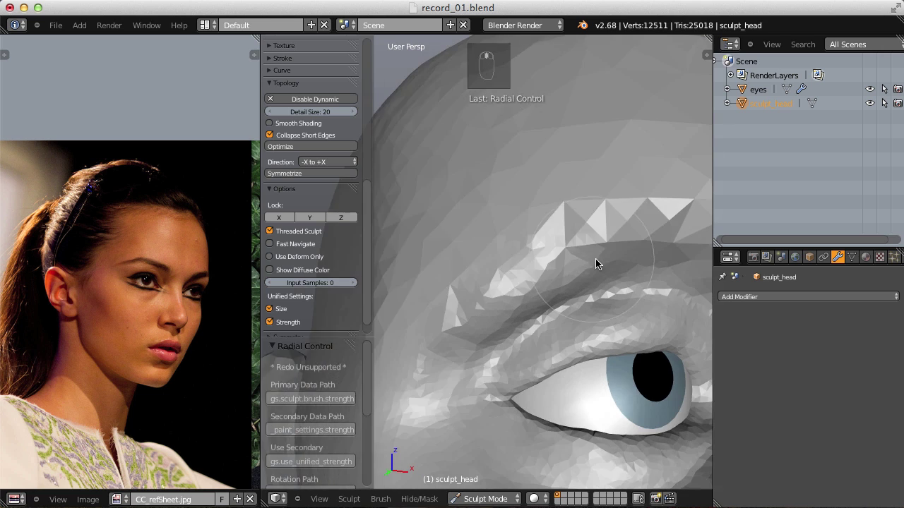
{"action": "key", "text": "f"}
{"action": "left_click_drag", "start_coordinate": [542, 271], "coordinate": [482, 293]}
{"action": "left_click_drag", "start_coordinate": [542, 271], "coordinate": [530, 303]}
{"action": "left_click_drag", "start_coordinate": [542, 264], "coordinate": [510, 344]}
{"action": "key", "text": "f"}
{"action": "key", "text": "f"}
{"action": "key", "text": "f"}
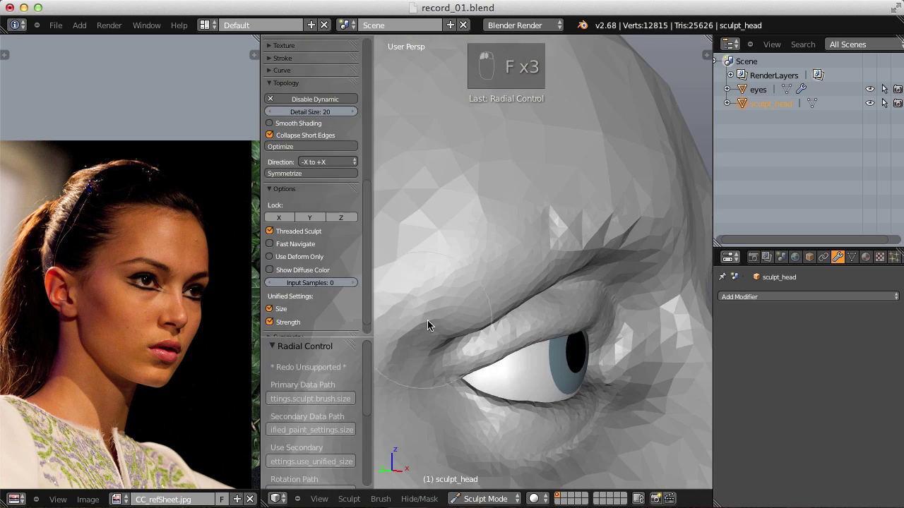
Sharpen the fold above the upper eyelid with the Crease brush.
{"action": "key", "text": "shift+c"}
{"action": "key", "text": "shift+f"}
{"action": "key", "text": "f"}
{"action": "middle_click", "coordinate": [523, 274]}
{"action": "key", "text": "f"}
{"action": "key", "text": "f"}
{"action": "left_click_drag", "start_coordinate": [463, 294], "coordinate": [518, 326]}
{"action": "key", "text": "shift+f"}
{"action": "left_click_drag", "start_coordinate": [467, 337], "coordinate": [603, 233]}
{"action": "middle_click", "coordinate": [523, 283]}
{"action": "left_click_drag", "start_coordinate": [603, 233], "coordinate": [517, 301]}
Inflate the brow ridge fuller above the eye and ready the Grab brush.
{"action": "key", "text": "i"}
{"action": "key", "text": "f"}
{"action": "middle_click", "coordinate": [565, 296]}
{"action": "key", "text": "f"}
{"action": "left_click_drag", "start_coordinate": [481, 298], "coordinate": [624, 233]}
{"action": "left_click_drag", "start_coordinate": [562, 307], "coordinate": [568, 237]}
{"action": "left_click_drag", "start_coordinate": [528, 273], "coordinate": [532, 265]}
{"action": "left_click_drag", "start_coordinate": [569, 224], "coordinate": [578, 333]}
{"action": "key", "text": "g"}
{"action": "key", "text": "f"}
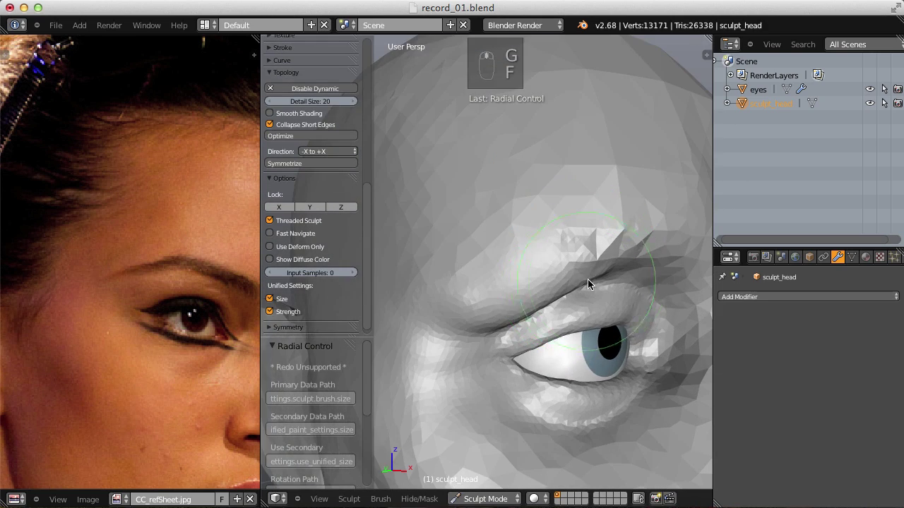
Pull the skin along the upper eyelid with resized Grab strokes.
{"action": "key", "text": "f"}
{"action": "key", "text": "f"}
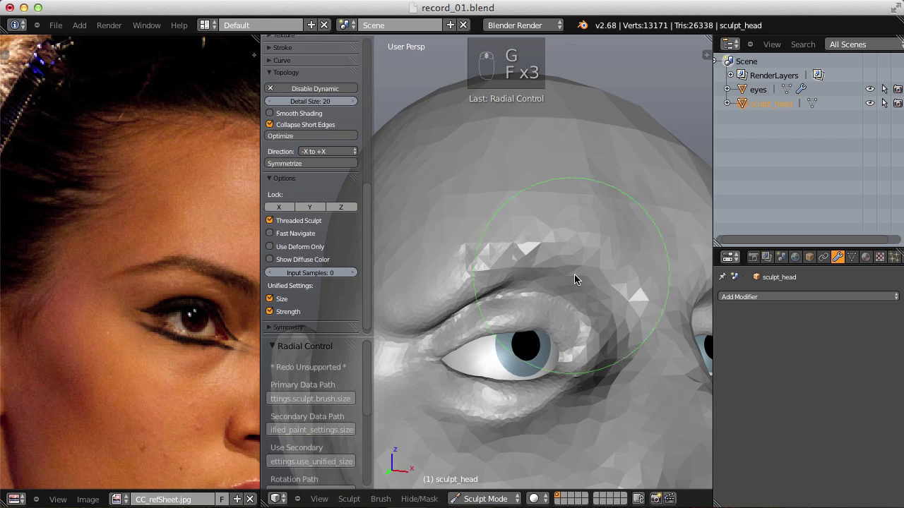
{"action": "left_click_drag", "start_coordinate": [535, 269], "coordinate": [594, 277]}
{"action": "left_click_drag", "start_coordinate": [534, 270], "coordinate": [577, 266]}
{"action": "key", "text": "f"}
{"action": "key", "text": "f"}
{"action": "key", "text": "f"}
{"action": "left_click", "coordinate": [476, 261]}
{"action": "middle_click", "coordinate": [552, 316]}
{"action": "key", "text": "f"}
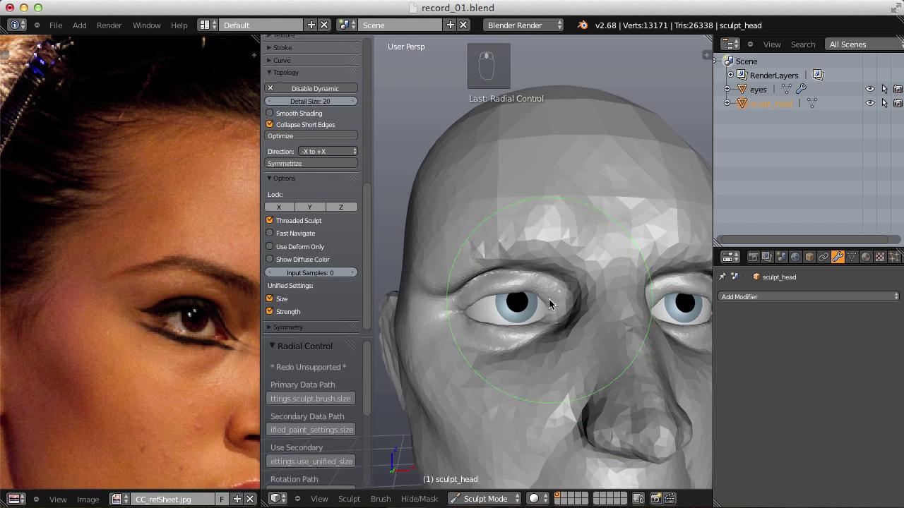
Crease a defined line along the upper eyelid, undoing a stray stroke first.
{"action": "key", "text": "shift+c"}
{"action": "key", "text": "f"}
{"action": "key", "text": "f"}
{"action": "key", "text": "f"}
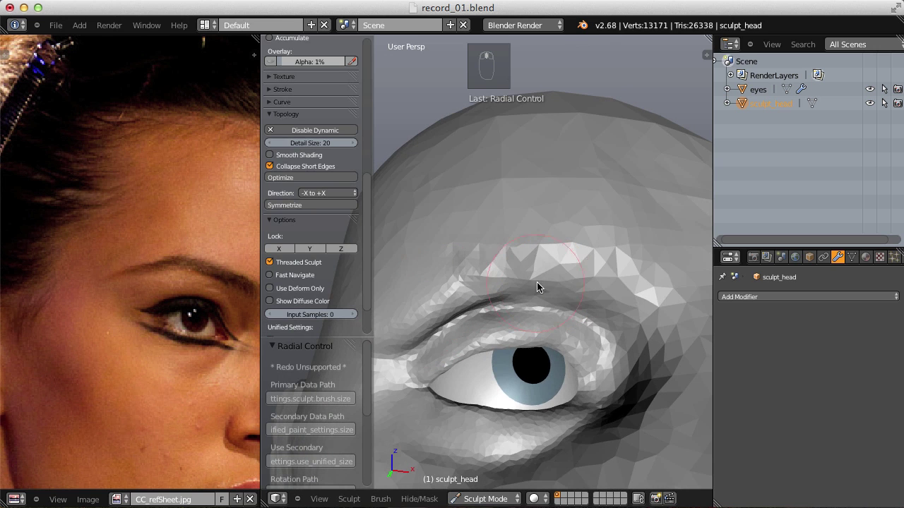
{"action": "middle_click", "coordinate": [554, 274]}
{"action": "key", "text": "ctrl+z"}
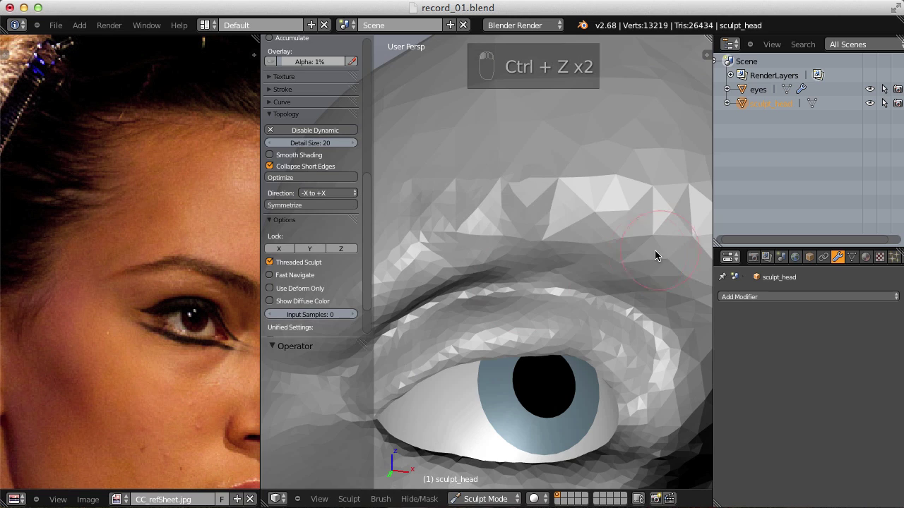
{"action": "key", "text": "f"}
{"action": "key", "text": "f"}
{"action": "key", "text": "f"}
{"action": "left_click_drag", "start_coordinate": [578, 264], "coordinate": [557, 261]}
{"action": "key", "text": "f"}
{"action": "left_click_drag", "start_coordinate": [602, 242], "coordinate": [578, 248]}
{"action": "key", "text": "f"}
{"action": "left_click_drag", "start_coordinate": [494, 251], "coordinate": [587, 267]}
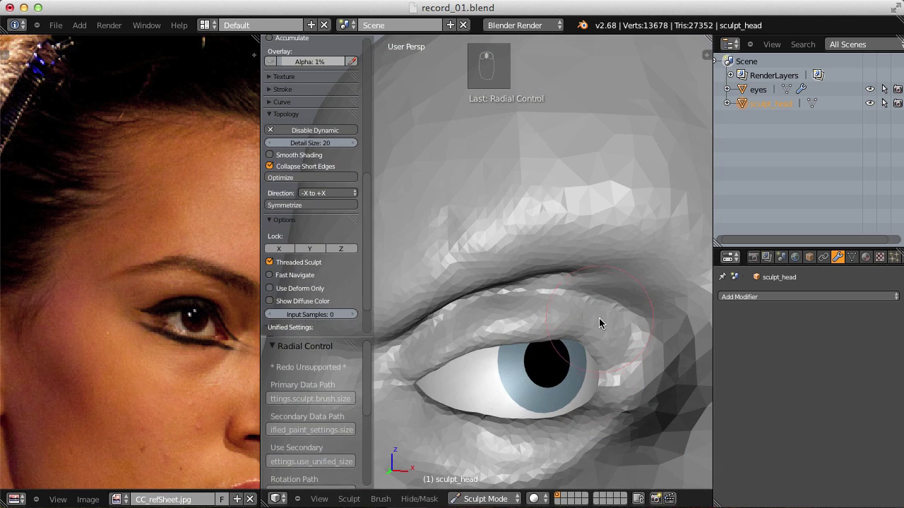
Deepen the hollow at the inner eye corner beside the nose with lighter Crease strokes.
{"action": "key", "text": "shift+c"}
{"action": "key", "text": "shift+f"}
{"action": "key", "text": "f"}
{"action": "key", "text": "f"}
{"action": "left_click_drag", "start_coordinate": [555, 262], "coordinate": [557, 256]}
{"action": "left_click_drag", "start_coordinate": [607, 242], "coordinate": [599, 262]}
{"action": "key", "text": "f"}
{"action": "key", "text": "f"}
Grab and shift the upper eyelid fold into place above the eye.
{"action": "key", "text": "g"}
{"action": "key", "text": "f"}
{"action": "key", "text": "f"}
{"action": "left_click_drag", "start_coordinate": [553, 265], "coordinate": [529, 261]}
{"action": "key", "text": "f"}
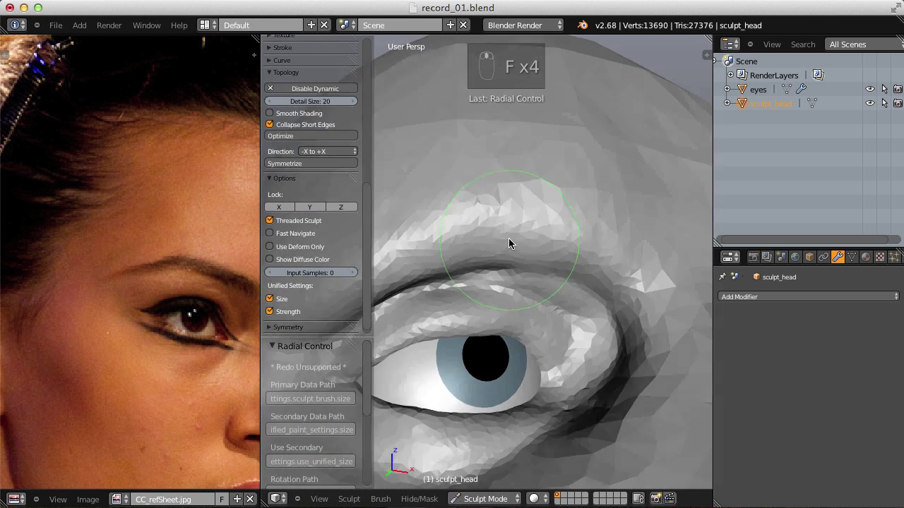
{"action": "left_click_drag", "start_coordinate": [480, 243], "coordinate": [526, 295]}
Re-crease the upper eyelid fold, undoing an unwanted dab.
{"action": "key", "text": "shift+c"}
{"action": "key", "text": "f"}
{"action": "middle_click", "coordinate": [526, 295]}
{"action": "left_click_drag", "start_coordinate": [529, 286], "coordinate": [514, 299]}
{"action": "key", "text": "f"}
{"action": "left_click", "coordinate": [515, 300]}
{"action": "key", "text": "ctrl+z"}
{"action": "key", "text": "f"}
Shape the skin between eyelid and brow and smooth the surface around the upper lid.
{"action": "left_click_drag", "start_coordinate": [520, 302], "coordinate": [605, 297]}
{"action": "left_click_drag", "start_coordinate": [608, 358], "coordinate": [570, 290]}
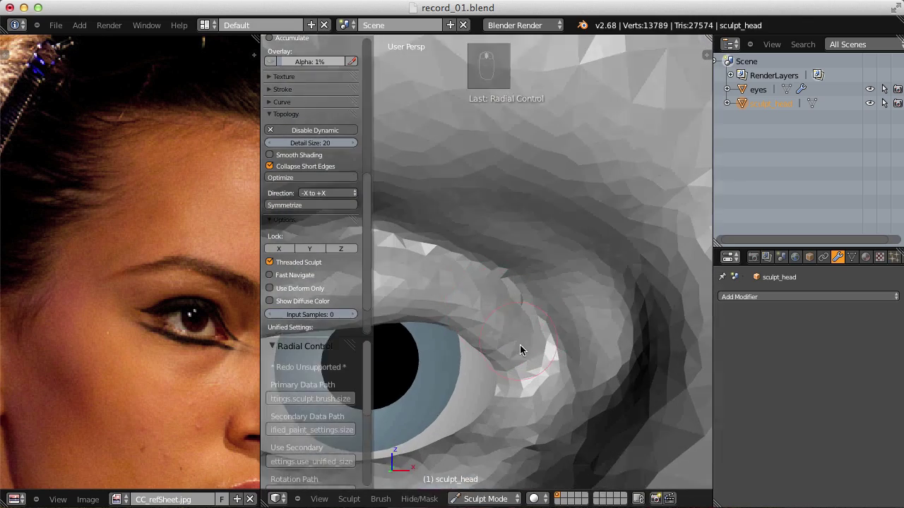
{"action": "key", "text": "f"}
{"action": "key", "text": "f"}
{"action": "left_click_drag", "start_coordinate": [508, 285], "coordinate": [537, 328]}
{"action": "left_click_drag", "start_coordinate": [507, 227], "coordinate": [553, 212]}
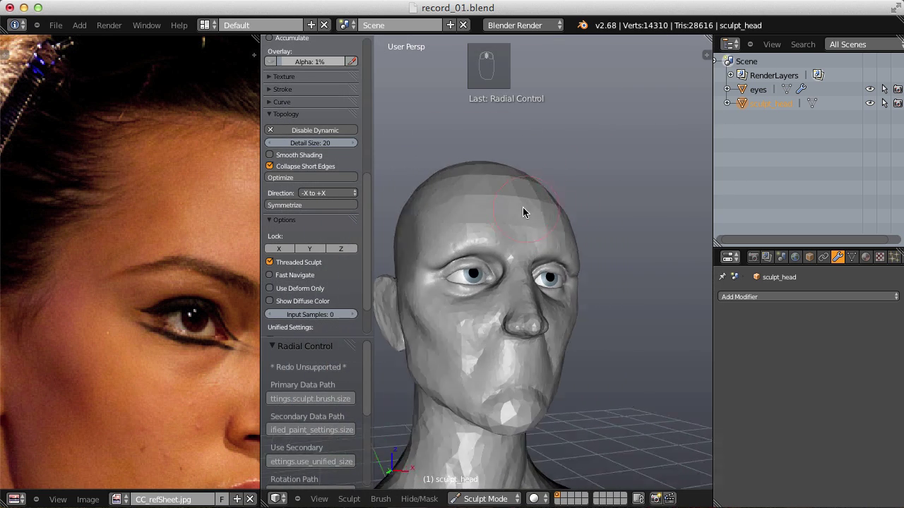
Deepen the upper eyelid crease with resized, lower-strength strokes.
{"action": "key", "text": "f"}
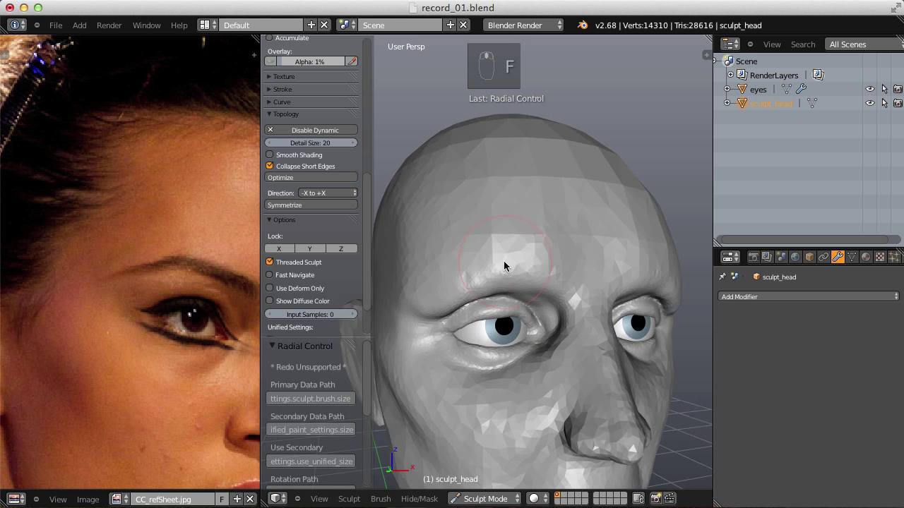
{"action": "key", "text": "f"}
{"action": "key", "text": "f"}
{"action": "key", "text": "f"}
{"action": "key", "text": "f"}
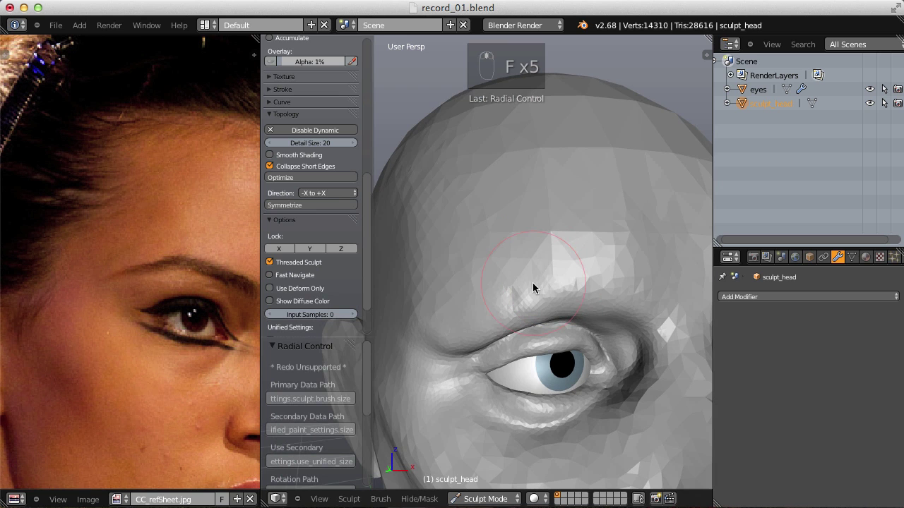
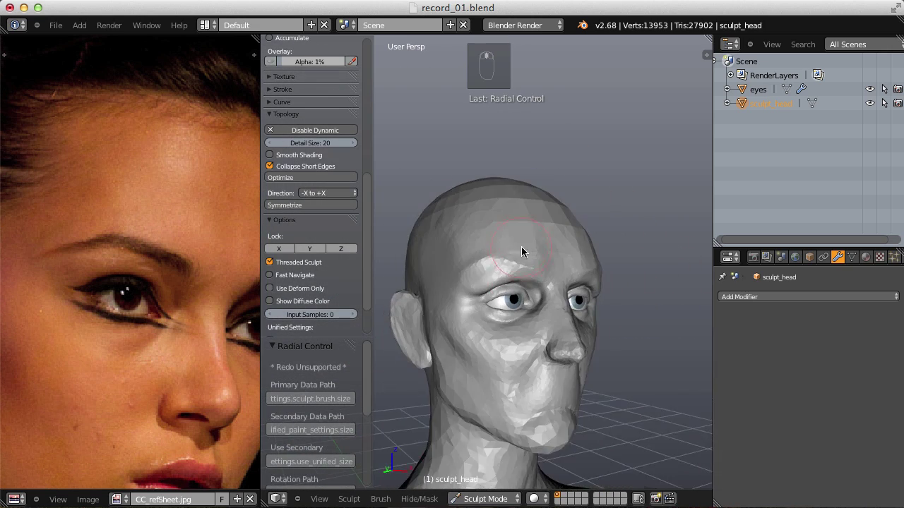
{"action": "left_click", "coordinate": [596, 281]}
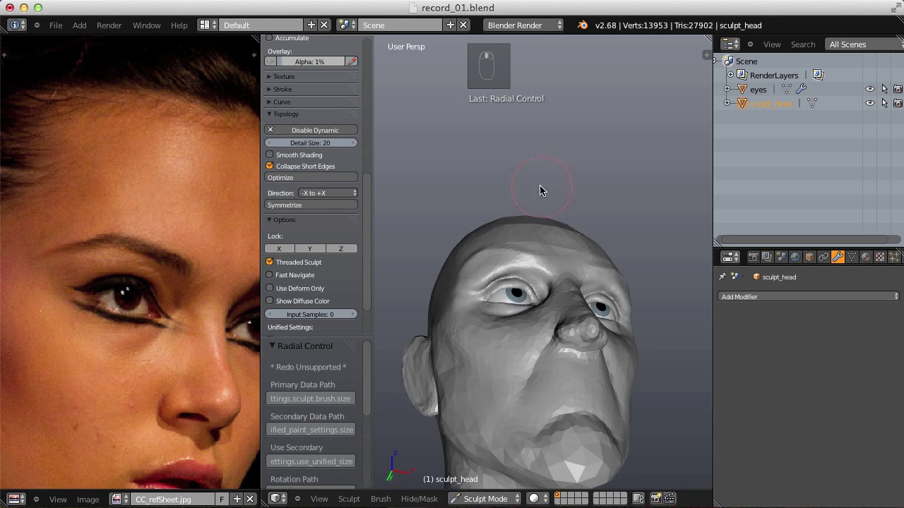
{"action": "key", "text": "f"}
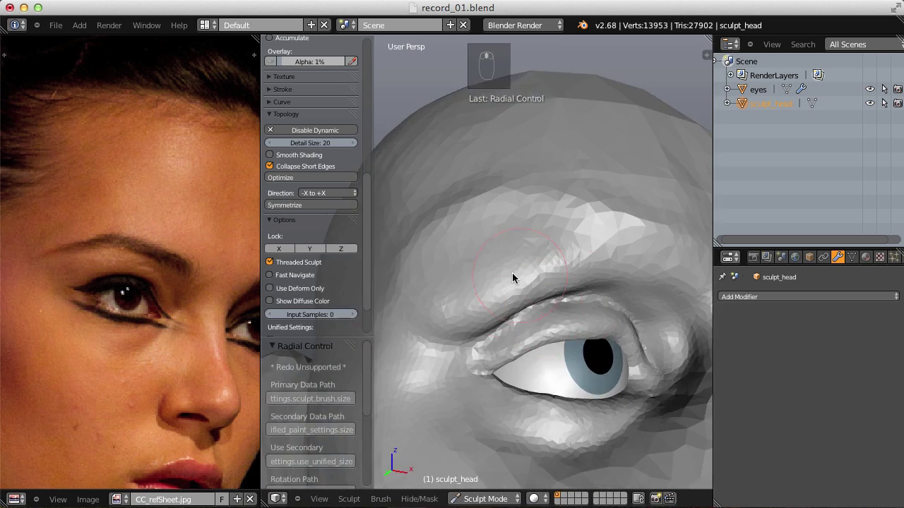
{"action": "left_click_drag", "start_coordinate": [452, 319], "coordinate": [489, 230]}
{"action": "key", "text": "shift+f"}
{"action": "left_click_drag", "start_coordinate": [474, 228], "coordinate": [492, 252]}
Soften the eyelid fold under the brow and puff the lid rim with the Inflate brush.
{"action": "key", "text": "i"}
{"action": "key", "text": "f"}
{"action": "key", "text": "f"}
{"action": "left_click_drag", "start_coordinate": [579, 201], "coordinate": [518, 289]}
{"action": "left_click_drag", "start_coordinate": [564, 234], "coordinate": [532, 342]}
Pull the upper eyelid edge down over the eyeball with the grab brush.
{"action": "key", "text": "g"}
{"action": "key", "text": "f"}
{"action": "left_click", "coordinate": [481, 338]}
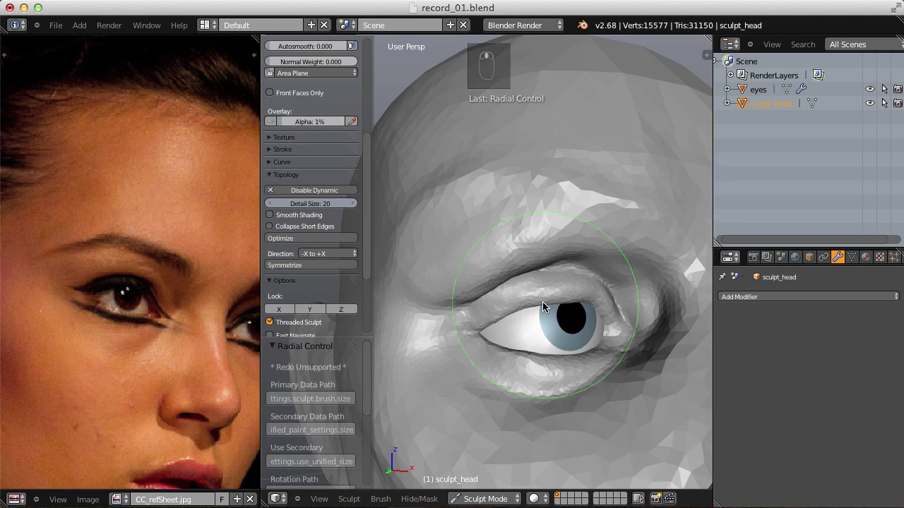
{"action": "key", "text": "f"}
{"action": "key", "text": "f"}
{"action": "left_click_drag", "start_coordinate": [552, 256], "coordinate": [604, 253]}
{"action": "key", "text": "f"}
{"action": "key", "text": "f"}
{"action": "key", "text": "f"}
{"action": "left_click", "coordinate": [619, 250]}
{"action": "key", "text": "f"}
{"action": "key", "text": "ctrl+z"}
{"action": "key", "text": "f"}
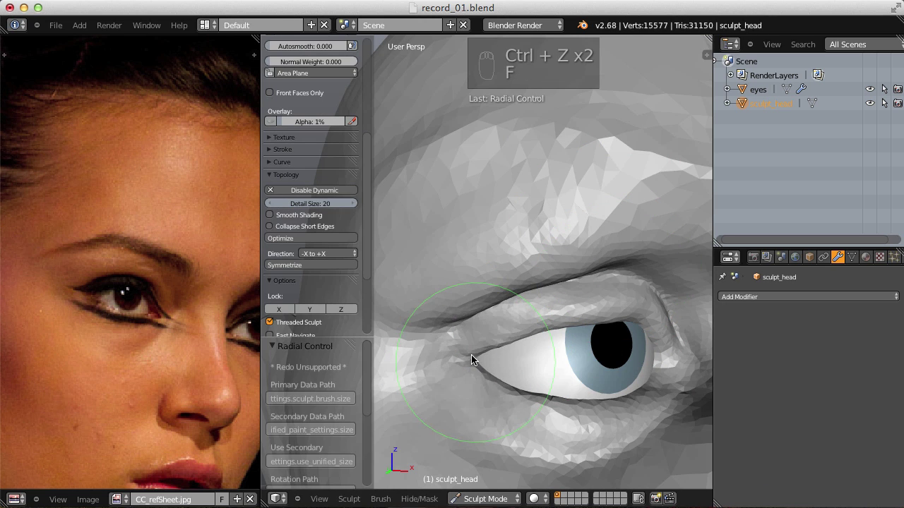
{"action": "left_click_drag", "start_coordinate": [474, 356], "coordinate": [605, 314]}
Pinch the outer eyelid corner and drag the upper lid edge tighter along the eyeball.
{"action": "key", "text": "p"}
{"action": "key", "text": "f"}
{"action": "left_click_drag", "start_coordinate": [505, 334], "coordinate": [564, 303]}
{"action": "right_click", "coordinate": [561, 350]}
{"action": "key", "text": "g"}
{"action": "key", "text": "f"}
{"action": "left_click", "coordinate": [552, 293]}
{"action": "key", "text": "f"}
{"action": "key", "text": "f"}
{"action": "left_click_drag", "start_coordinate": [642, 326], "coordinate": [551, 326]}
{"action": "key", "text": "f"}
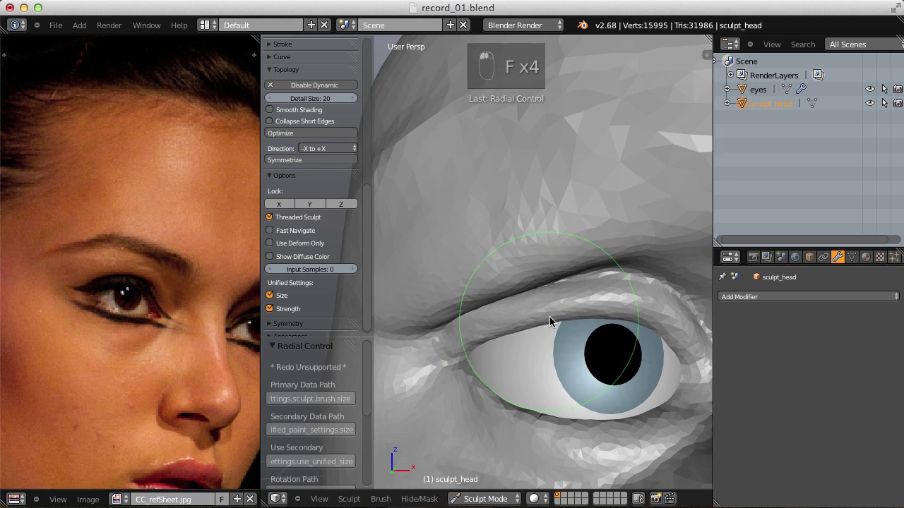
{"action": "left_click", "coordinate": [546, 307]}
{"action": "key", "text": "f"}
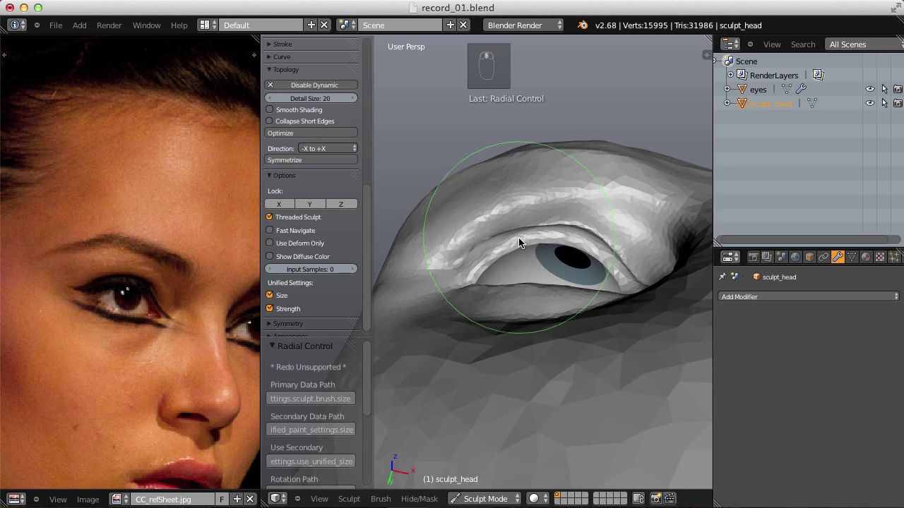
Thicken the upper eyelid rim with Inflate and smooth the brow area above the eye.
{"action": "key", "text": "i"}
{"action": "key", "text": "f"}
{"action": "key", "text": "f"}
{"action": "key", "text": "f"}
{"action": "left_click_drag", "start_coordinate": [415, 298], "coordinate": [571, 212]}
{"action": "key", "text": "f"}
{"action": "left_click_drag", "start_coordinate": [656, 252], "coordinate": [526, 278]}
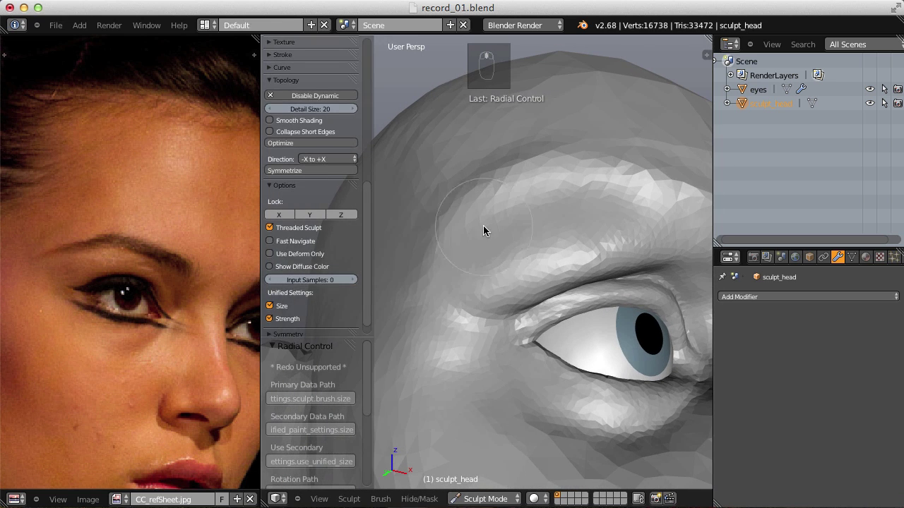
{"action": "left_click", "coordinate": [490, 276]}
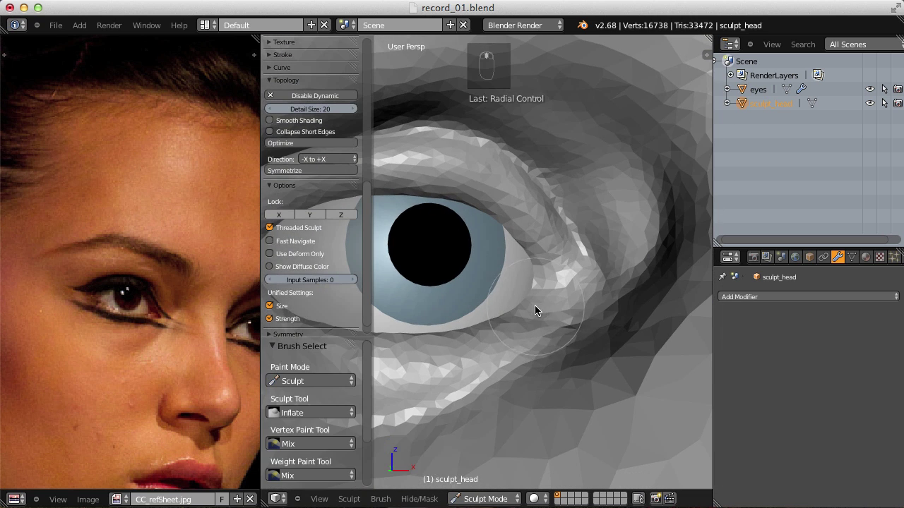
Build up a small tear-duct bulge at the eye's inner corner with a small, weak Inflate brush.
{"action": "key", "text": "f"}
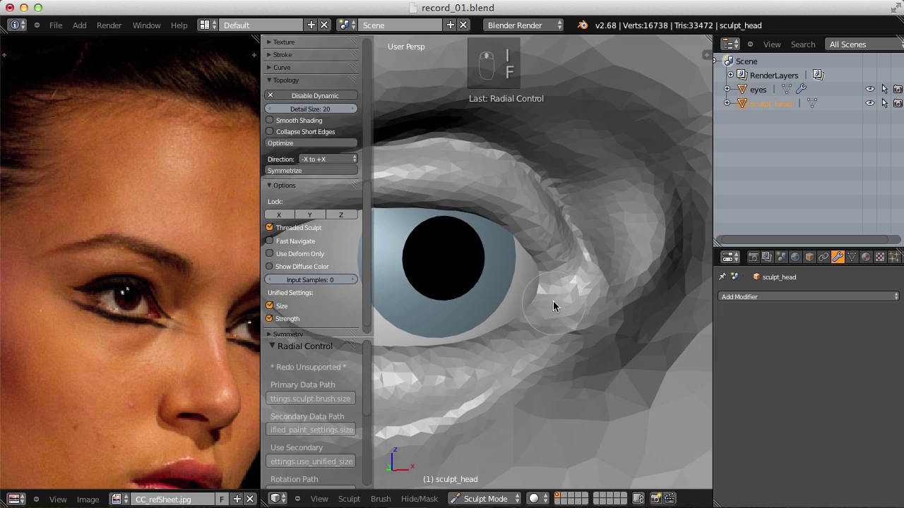
{"action": "key", "text": "f"}
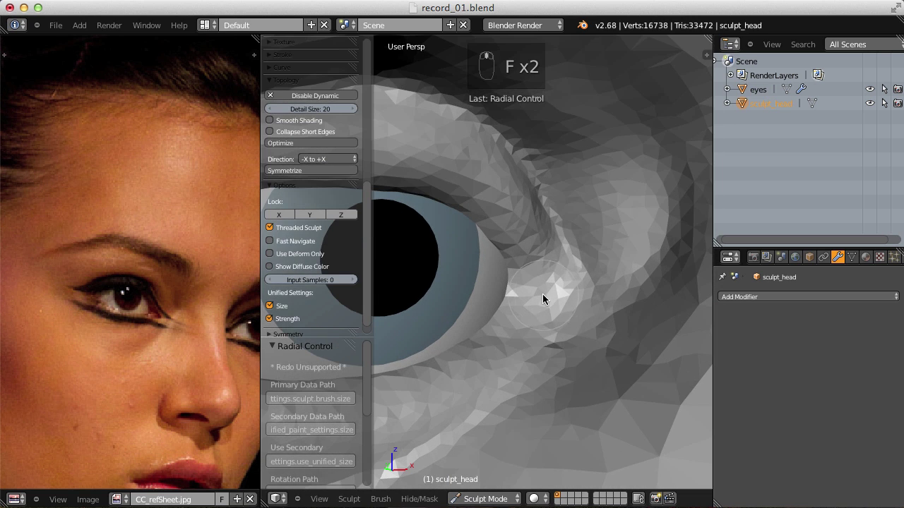
{"action": "key", "text": "shift+f"}
{"action": "key", "text": "f"}
{"action": "key", "text": "f"}
{"action": "left_click_drag", "start_coordinate": [520, 305], "coordinate": [519, 308]}
{"action": "key", "text": "shift+f"}
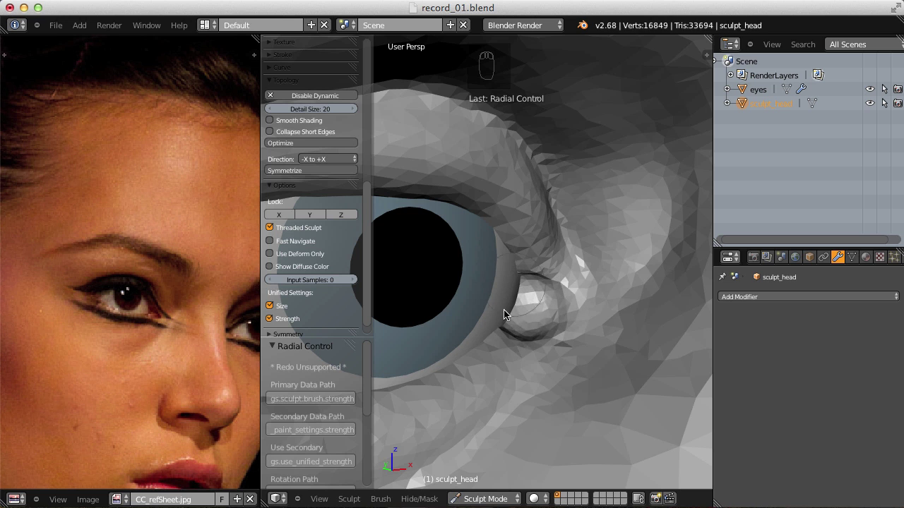
{"action": "left_click_drag", "start_coordinate": [572, 276], "coordinate": [549, 344]}
Shape the tear-duct bulge into a rounded caruncle at the inner corner.
{"action": "key", "text": "f"}
{"action": "key", "text": "f"}
{"action": "key", "text": "f"}
{"action": "left_click_drag", "start_coordinate": [549, 344], "coordinate": [571, 292]}
{"action": "left_click_drag", "start_coordinate": [591, 295], "coordinate": [571, 292]}
{"action": "left_click", "coordinate": [569, 293]}
{"action": "middle_click", "coordinate": [570, 291]}
Smooth and settle the skin just below the inner eye corner.
{"action": "key", "text": "p"}
{"action": "key", "text": "f"}
{"action": "key", "text": "f"}
{"action": "key", "text": "g"}
{"action": "left_click_drag", "start_coordinate": [535, 278], "coordinate": [554, 269]}
{"action": "right_click", "coordinate": [553, 294]}
{"action": "left_click", "coordinate": [564, 251]}
{"action": "key", "text": "f"}
{"action": "left_click_drag", "start_coordinate": [540, 289], "coordinate": [560, 362]}
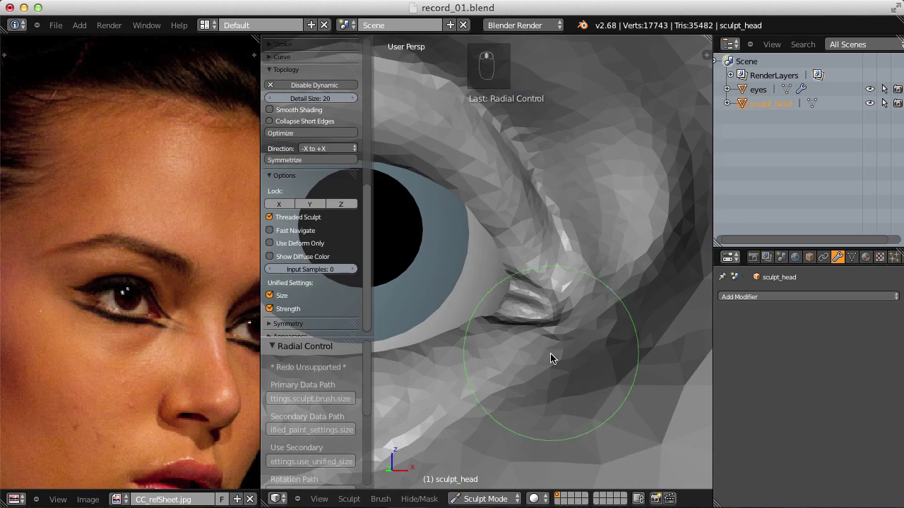
Refine the inner corner of the eye with Inflate strokes around the caruncle.
{"action": "key", "text": "i"}
{"action": "key", "text": "f"}
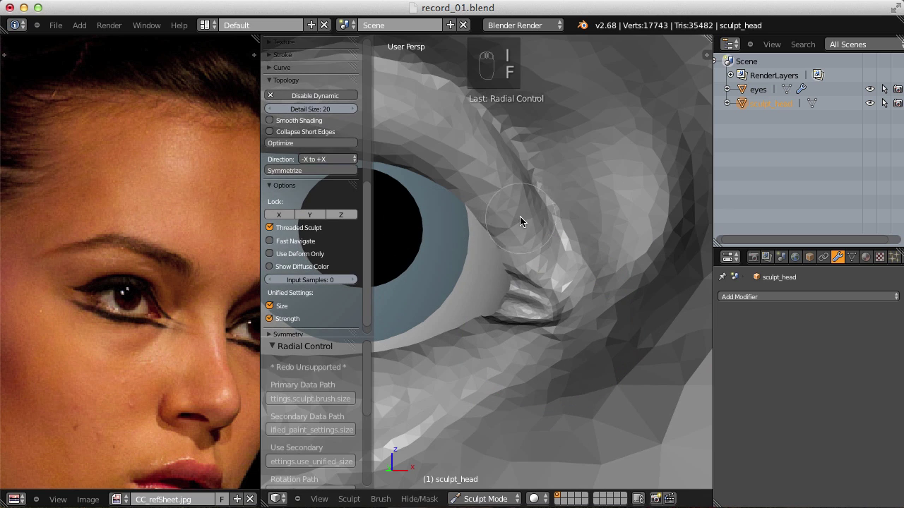
{"action": "key", "text": "f"}
{"action": "key", "text": "f"}
{"action": "middle_click", "coordinate": [471, 173]}
{"action": "left_click_drag", "start_coordinate": [470, 174], "coordinate": [492, 348]}
{"action": "left_click_drag", "start_coordinate": [492, 348], "coordinate": [581, 260]}
{"action": "left_click_drag", "start_coordinate": [572, 297], "coordinate": [581, 261]}
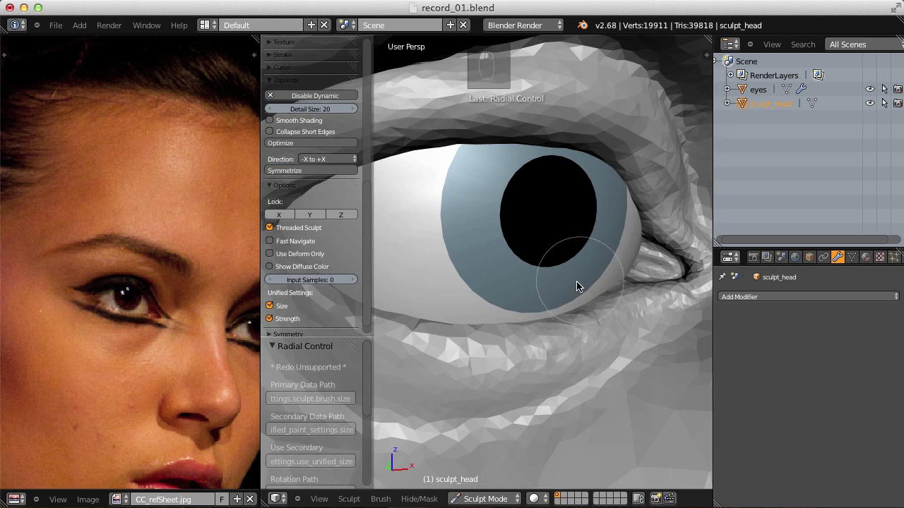
Tighten the eyelid rim so it hugs the eyeball closely.
{"action": "middle_click", "coordinate": [624, 277]}
{"action": "middle_click", "coordinate": [629, 299]}
{"action": "left_click_drag", "start_coordinate": [711, 286], "coordinate": [562, 293]}
{"action": "left_click_drag", "start_coordinate": [598, 282], "coordinate": [570, 206]}
{"action": "middle_click", "coordinate": [577, 233]}
{"action": "middle_click", "coordinate": [464, 214]}
{"action": "left_click", "coordinate": [502, 297]}
{"action": "right_click", "coordinate": [565, 345]}
Check the lids from several angles and tighten the upper rim further against the eyeball.
{"action": "middle_click", "coordinate": [528, 278]}
{"action": "key", "text": "f"}
{"action": "middle_click", "coordinate": [400, 282]}
{"action": "left_click_drag", "start_coordinate": [400, 282], "coordinate": [569, 218]}
{"action": "right_click", "coordinate": [585, 167]}
{"action": "middle_click", "coordinate": [566, 190]}
{"action": "key", "text": "f"}
{"action": "key", "text": "f"}
{"action": "left_click", "coordinate": [639, 299]}
{"action": "middle_click", "coordinate": [655, 286]}
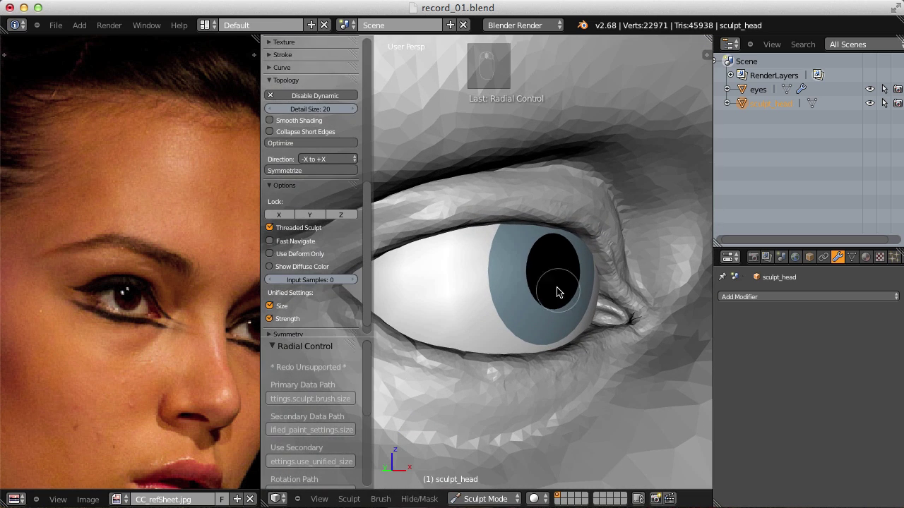
Crease the lower eyelid rim, undo the overdone stroke, and smooth the rim under the eye.
{"action": "key", "text": "p"}
{"action": "key", "text": "f"}
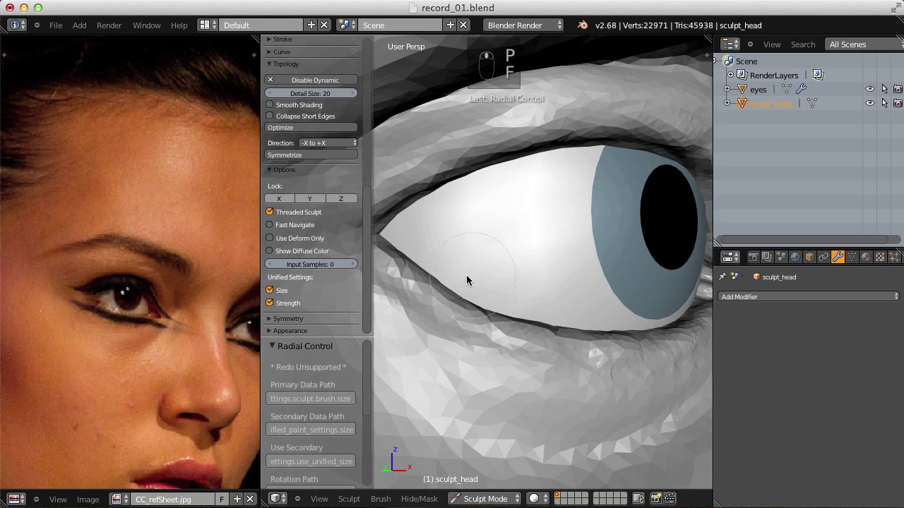
{"action": "left_click_drag", "start_coordinate": [436, 272], "coordinate": [509, 265]}
{"action": "key", "text": "ctrl+z"}
{"action": "key", "text": "ctrl+z"}
{"action": "key", "text": "shift+f"}
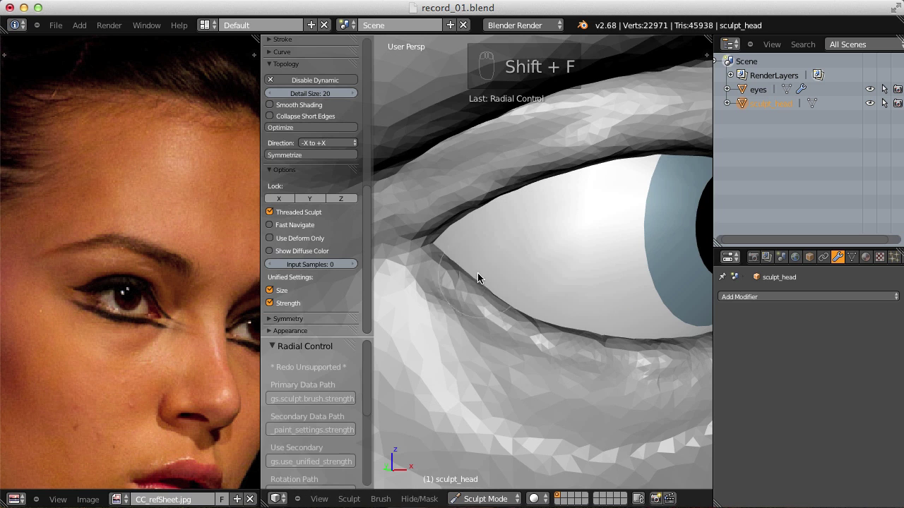
{"action": "left_click_drag", "start_coordinate": [507, 324], "coordinate": [633, 314]}
Smooth the lower lid into a soft crease and shape its rim, checking from farther out.
{"action": "middle_click", "coordinate": [475, 282]}
{"action": "left_click", "coordinate": [449, 319]}
{"action": "right_click", "coordinate": [449, 319]}
{"action": "left_click_drag", "start_coordinate": [569, 359], "coordinate": [446, 227]}
{"action": "middle_click", "coordinate": [571, 261]}
{"action": "right_click", "coordinate": [612, 268]}
{"action": "left_click", "coordinate": [557, 190]}
{"action": "left_click_drag", "start_coordinate": [599, 157], "coordinate": [578, 215]}
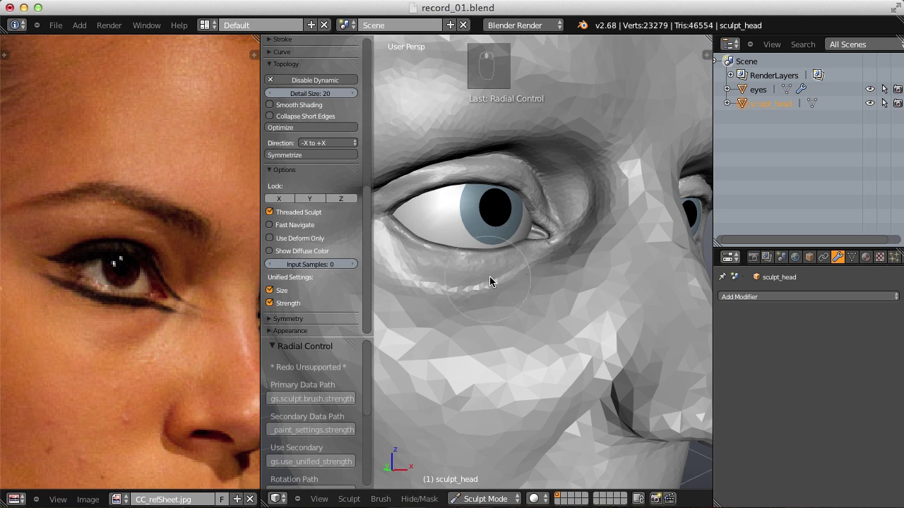
From a three-quarter view, carve the hollow between the inner eye corner and nose bridge with the crease brush.
{"action": "key", "text": "shift+c"}
{"action": "key", "text": "shift+f"}
{"action": "left_click", "coordinate": [553, 277]}
{"action": "right_click", "coordinate": [553, 278]}
{"action": "key", "text": "f"}
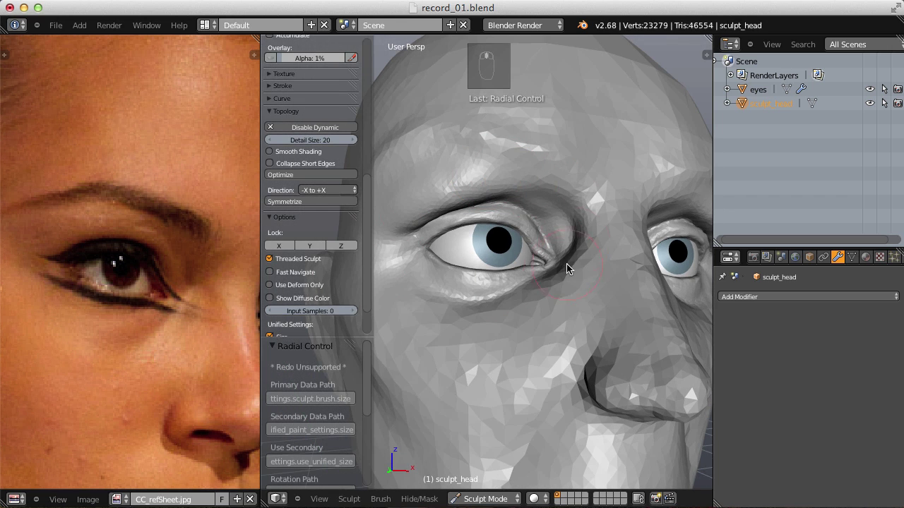
{"action": "middle_click", "coordinate": [571, 290]}
{"action": "middle_click", "coordinate": [588, 311]}
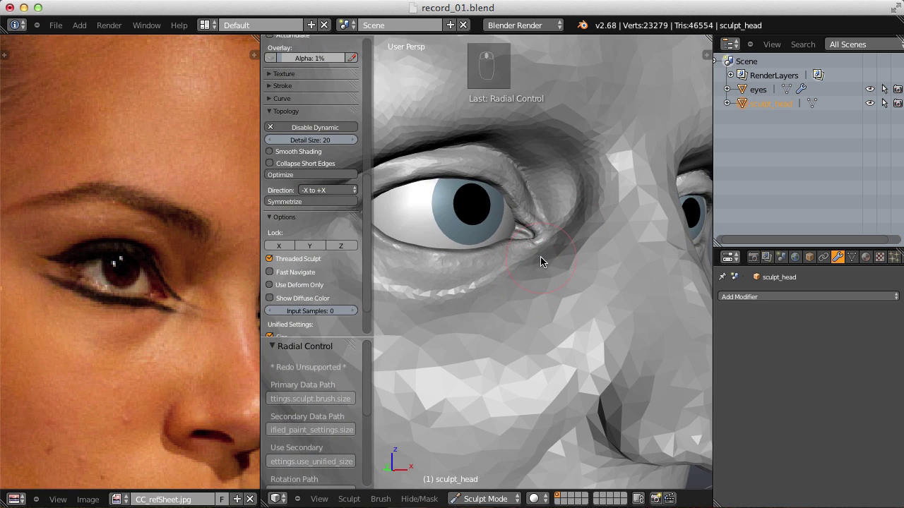
{"action": "key", "text": "shift+c"}
{"action": "key", "text": "shift+f"}
{"action": "key", "text": "f"}
{"action": "middle_click", "coordinate": [548, 268]}
{"action": "key", "text": "shift+f"}
{"action": "key", "text": "f"}
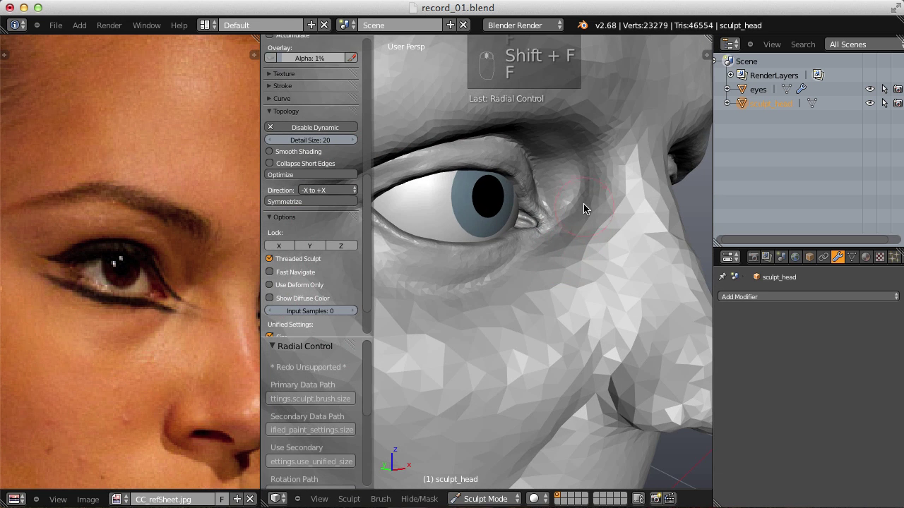
{"action": "key", "text": "f"}
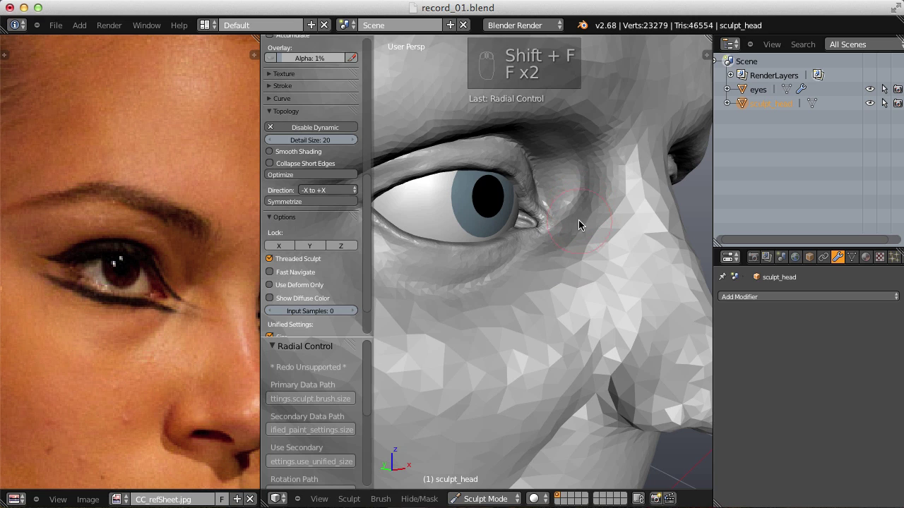
{"action": "left_click_drag", "start_coordinate": [586, 220], "coordinate": [580, 249]}
Deepen the under-eye hollow and smooth the nose bridge beside the eye.
{"action": "key", "text": "shift+f"}
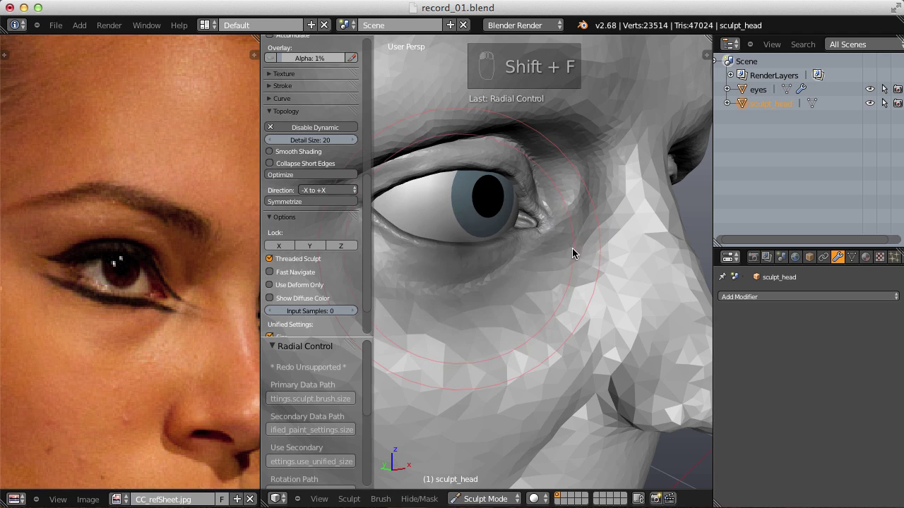
{"action": "key", "text": "f"}
{"action": "key", "text": "f"}
{"action": "left_click_drag", "start_coordinate": [563, 287], "coordinate": [561, 205]}
{"action": "left_click_drag", "start_coordinate": [535, 297], "coordinate": [526, 170]}
{"action": "middle_click", "coordinate": [526, 170]}
{"action": "key", "text": "f"}
{"action": "left_click_drag", "start_coordinate": [526, 303], "coordinate": [547, 182]}
{"action": "key", "text": "f"}
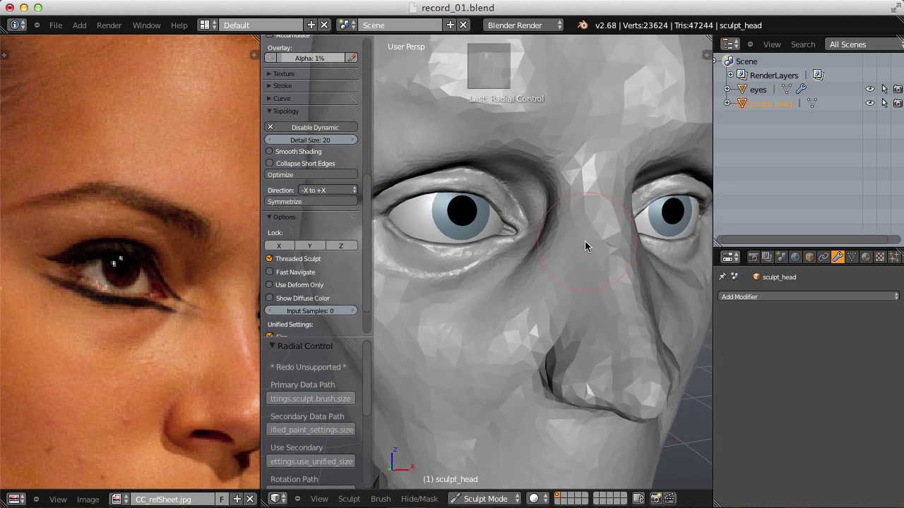
Pull the hollow into its final shape with a large grab brush.
{"action": "key", "text": "g"}
{"action": "key", "text": "f"}
{"action": "key", "text": "f"}
{"action": "left_click_drag", "start_coordinate": [557, 270], "coordinate": [596, 152]}
{"action": "left_click_drag", "start_coordinate": [549, 132], "coordinate": [592, 168]}
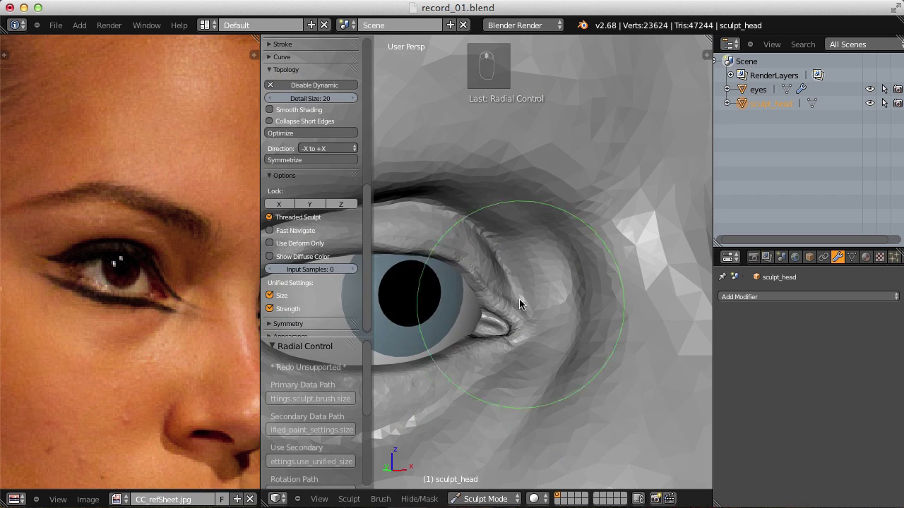
Tune brush size and strength and start refining the inner corner of the eye.
{"action": "key", "text": "f"}
{"action": "key", "text": "f"}
{"action": "key", "text": "i"}
{"action": "key", "text": "f"}
{"action": "left_click_drag", "start_coordinate": [516, 225], "coordinate": [524, 254]}
{"action": "key", "text": "shift+f"}
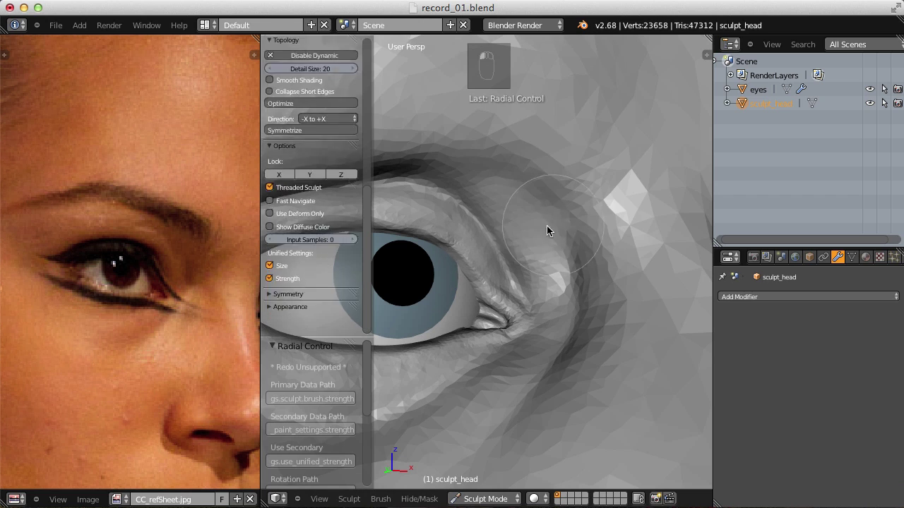
{"action": "left_click", "coordinate": [556, 190]}
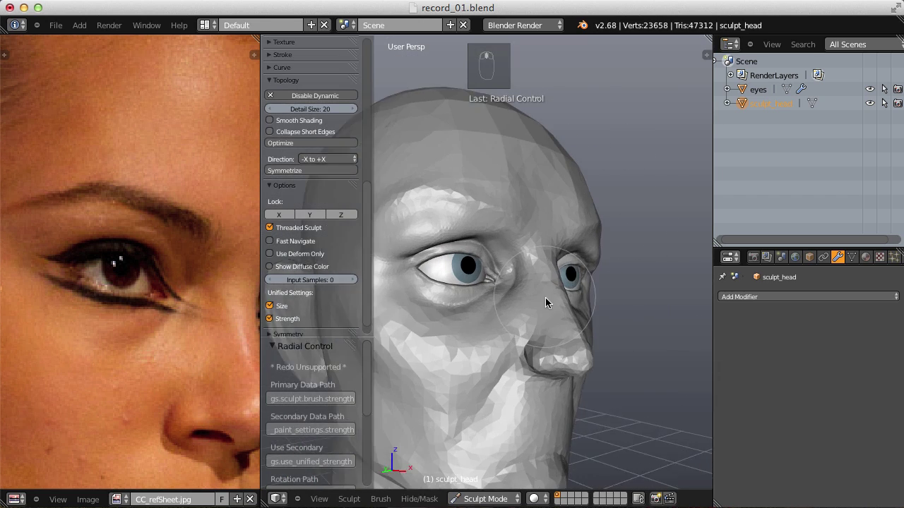
{"action": "key", "text": "g"}
{"action": "key", "text": "f"}
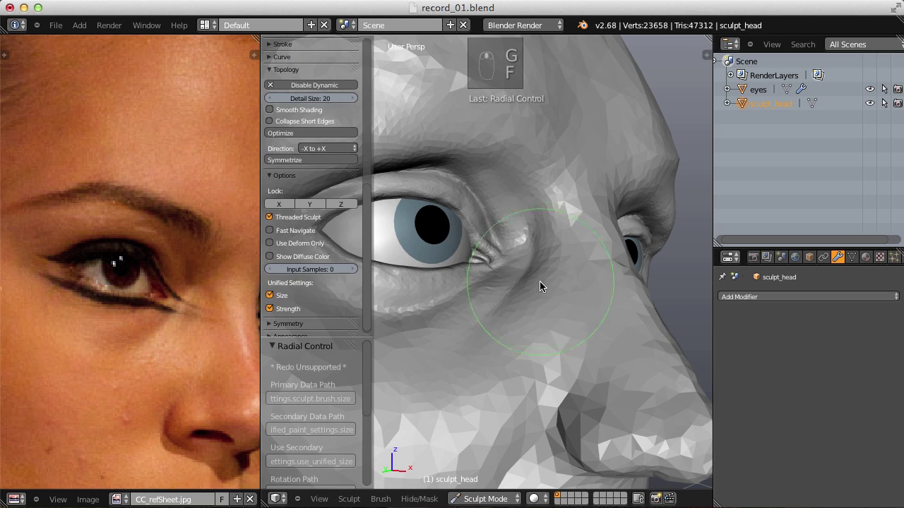
{"action": "left_click", "coordinate": [537, 261]}
{"action": "key", "text": "f"}
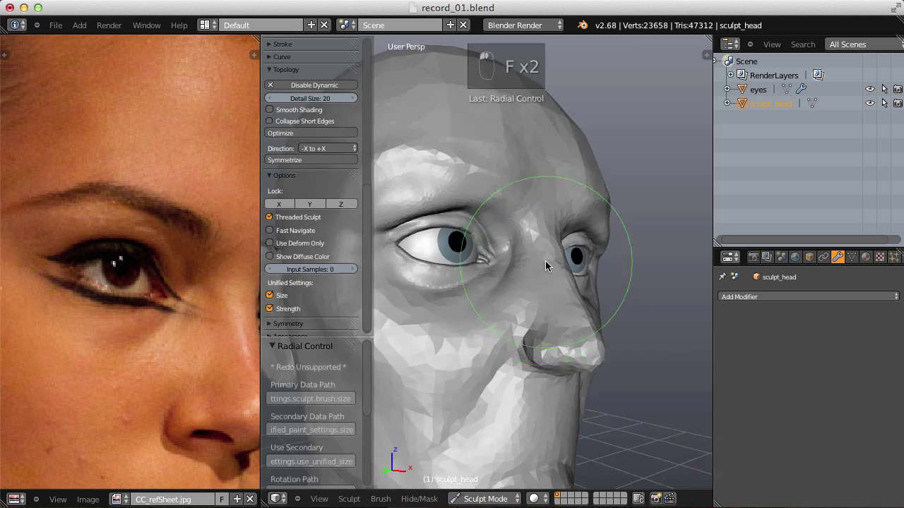
Save the sculpt as a new incremented version of the file.
{"action": "key", "text": "ctrl+shift+s"}
{"action": "key", "text": "KP_Add"}
{"action": "key", "text": "KP_Enter"}
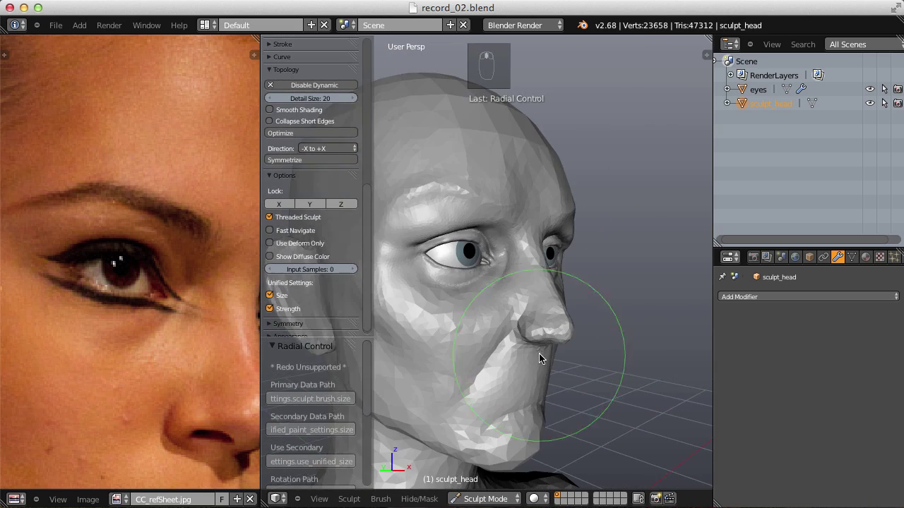
Sculpt the tear-duct area of the inner eye corner, undoing a stray stroke.
{"action": "left_click_drag", "start_coordinate": [589, 283], "coordinate": [558, 290]}
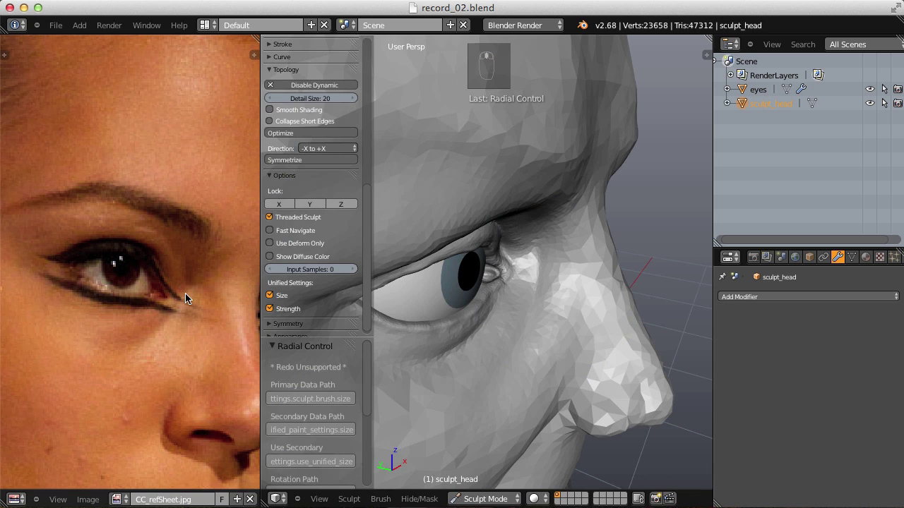
{"action": "key", "text": "f"}
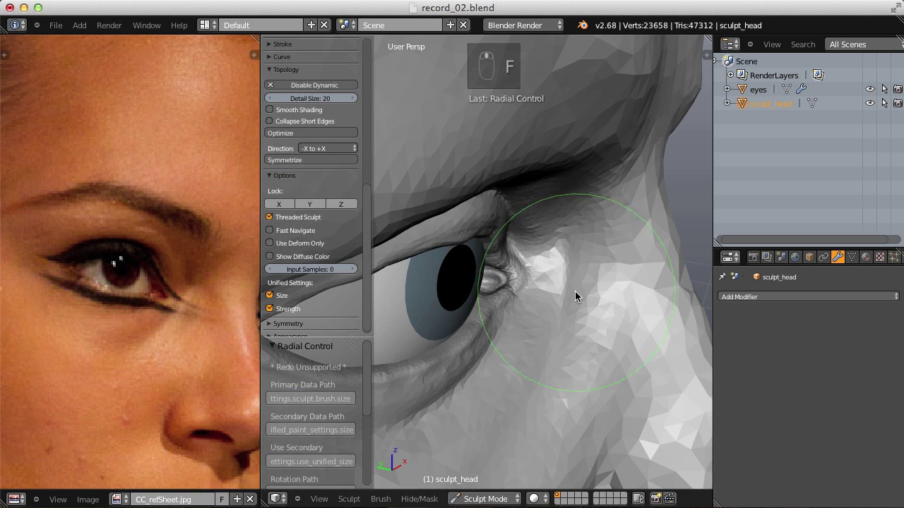
{"action": "left_click_drag", "start_coordinate": [564, 284], "coordinate": [530, 286]}
{"action": "key", "text": "f"}
{"action": "key", "text": "f"}
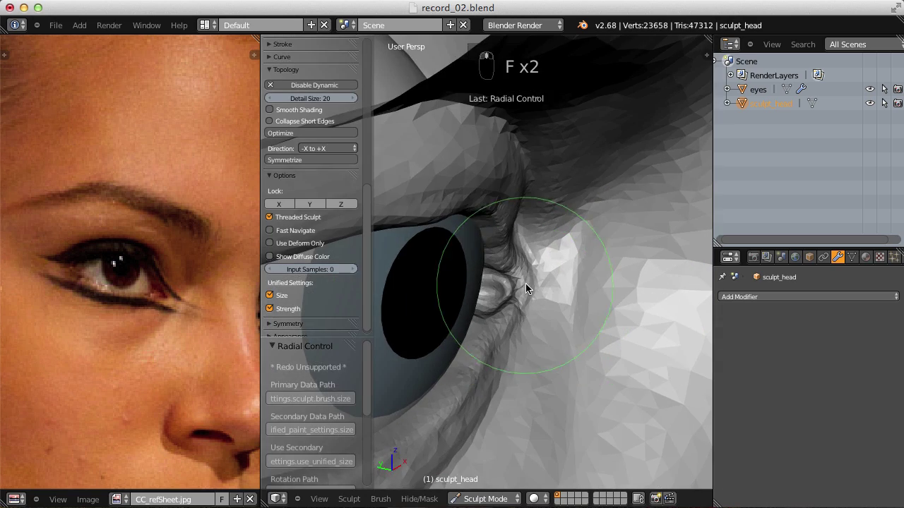
{"action": "key", "text": "f"}
{"action": "left_click", "coordinate": [555, 288]}
{"action": "right_click", "coordinate": [556, 289]}
{"action": "middle_click", "coordinate": [554, 252]}
{"action": "left_click", "coordinate": [598, 227]}
{"action": "right_click", "coordinate": [598, 226]}
{"action": "key", "text": "ctrl+z"}
{"action": "key", "text": "f"}
{"action": "middle_click", "coordinate": [560, 280]}
{"action": "left_click", "coordinate": [537, 310]}
{"action": "right_click", "coordinate": [536, 310]}
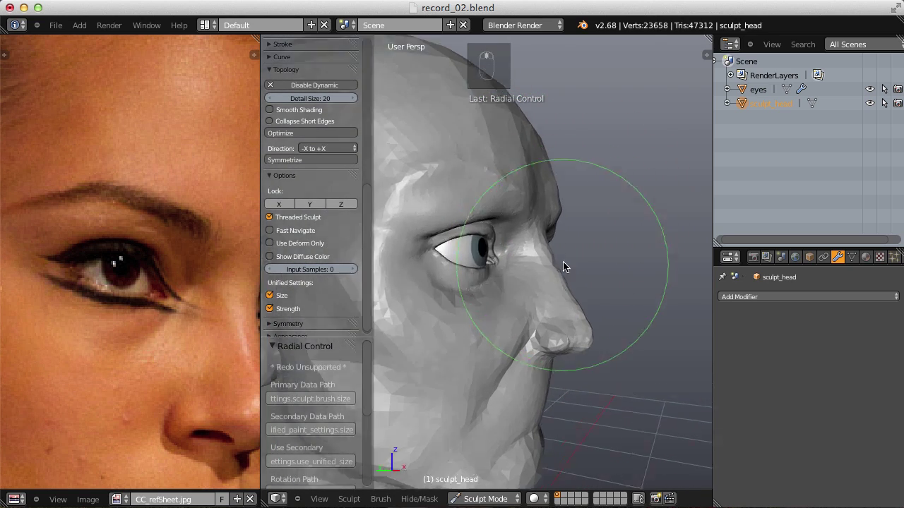
Shape the bridge of the nose and the side of the nose to match the reference.
{"action": "key", "text": "f"}
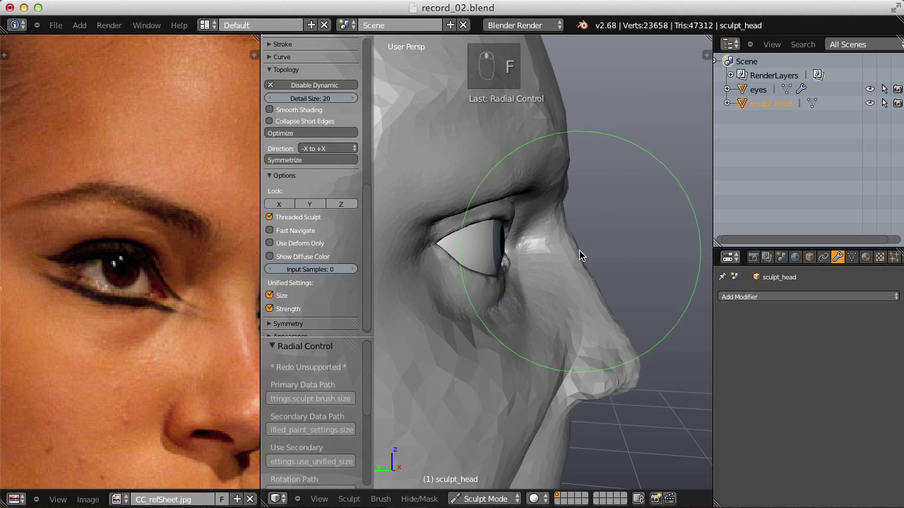
{"action": "key", "text": "f"}
{"action": "key", "text": "f"}
{"action": "left_click_drag", "start_coordinate": [580, 252], "coordinate": [569, 353]}
{"action": "key", "text": "f"}
{"action": "key", "text": "f"}
{"action": "key", "text": "f"}
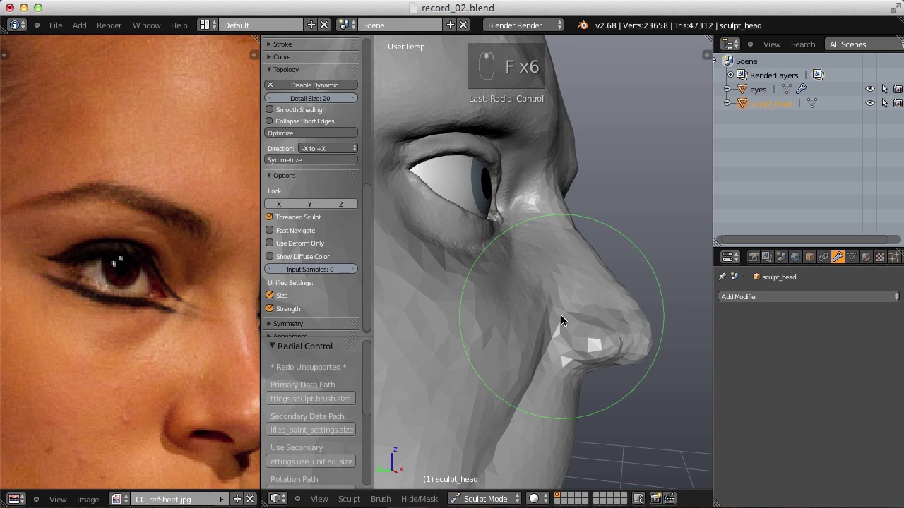
{"action": "left_click_drag", "start_coordinate": [556, 319], "coordinate": [534, 270]}
{"action": "key", "text": "f"}
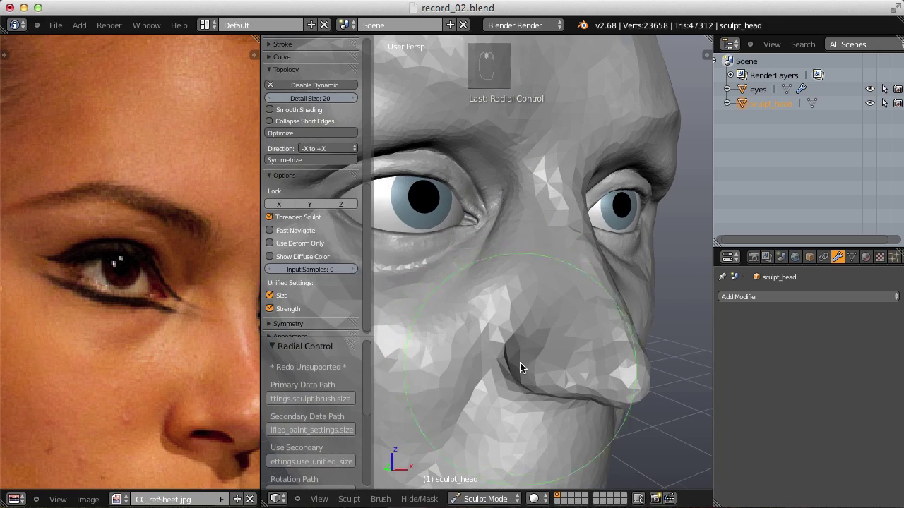
Deepen the crease beside the nostril wing and shape the wing itself.
{"action": "key", "text": "f"}
{"action": "key", "text": "f"}
{"action": "key", "text": "f"}
{"action": "left_click_drag", "start_coordinate": [463, 346], "coordinate": [629, 246]}
{"action": "key", "text": "f"}
{"action": "left_click_drag", "start_coordinate": [559, 210], "coordinate": [574, 242]}
{"action": "left_click", "coordinate": [586, 215]}
{"action": "middle_click", "coordinate": [586, 215]}
{"action": "left_click_drag", "start_coordinate": [578, 207], "coordinate": [563, 190]}
{"action": "left_click_drag", "start_coordinate": [578, 206], "coordinate": [555, 248]}
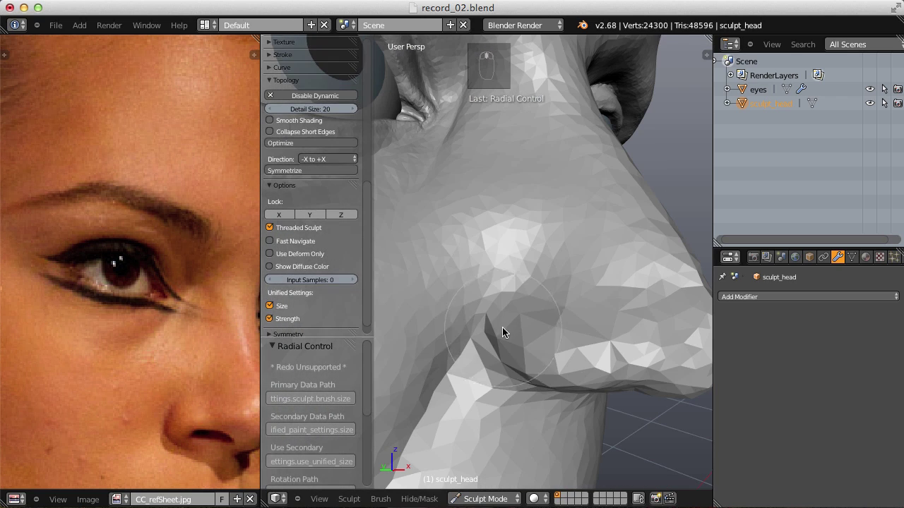
Sharpen the crease where the nostril wing meets the cheek with crease and pinch strokes.
{"action": "key", "text": "shift+c"}
{"action": "key", "text": "f"}
{"action": "key", "text": "f"}
{"action": "key", "text": "f"}
{"action": "left_click_drag", "start_coordinate": [544, 279], "coordinate": [460, 341]}
{"action": "left_click_drag", "start_coordinate": [486, 333], "coordinate": [568, 373]}
{"action": "key", "text": "f"}
{"action": "key", "text": "f"}
{"action": "key", "text": "p"}
{"action": "left_click_drag", "start_coordinate": [468, 326], "coordinate": [536, 292]}
{"action": "middle_click", "coordinate": [494, 350]}
Inflate the nostril wings and nose tip to make them rounder and fuller.
{"action": "key", "text": "i"}
{"action": "key", "text": "f"}
{"action": "key", "text": "f"}
{"action": "left_click_drag", "start_coordinate": [526, 311], "coordinate": [508, 306]}
{"action": "left_click_drag", "start_coordinate": [508, 306], "coordinate": [616, 320]}
{"action": "left_click_drag", "start_coordinate": [591, 325], "coordinate": [554, 279]}
{"action": "middle_click", "coordinate": [554, 279]}
{"action": "left_click_drag", "start_coordinate": [590, 295], "coordinate": [619, 327]}
{"action": "left_click_drag", "start_coordinate": [590, 296], "coordinate": [630, 354]}
{"action": "left_click_drag", "start_coordinate": [590, 296], "coordinate": [588, 258]}
{"action": "left_click_drag", "start_coordinate": [604, 280], "coordinate": [622, 252]}
{"action": "left_click_drag", "start_coordinate": [604, 279], "coordinate": [588, 258]}
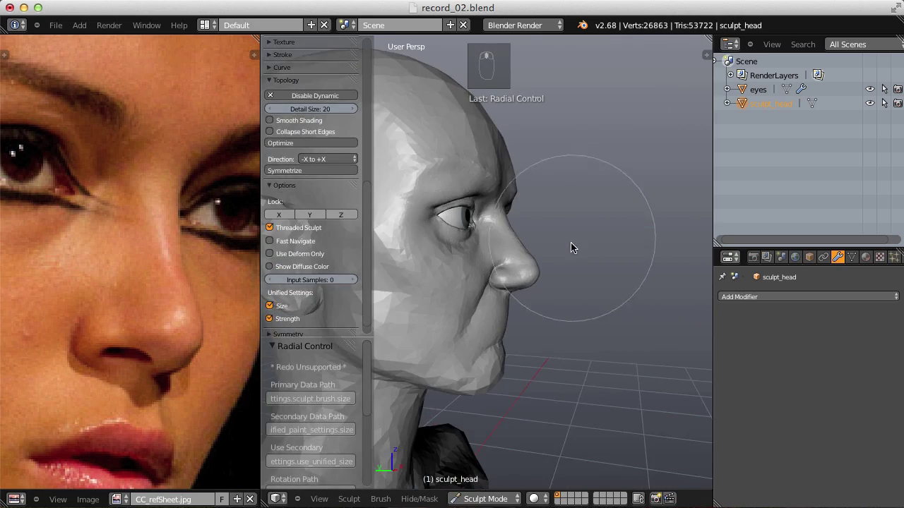
Pull the nostril area into shape with the Grab brush while orbiting around the nose.
{"action": "key", "text": "f"}
{"action": "middle_click", "coordinate": [591, 273]}
{"action": "left_click_drag", "start_coordinate": [591, 274], "coordinate": [534, 205]}
{"action": "middle_click", "coordinate": [584, 269]}
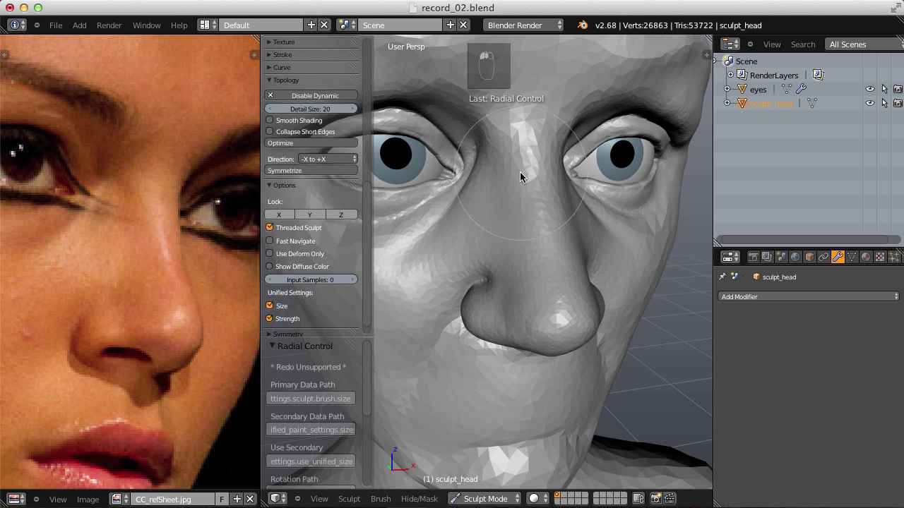
{"action": "left_click", "coordinate": [586, 185]}
{"action": "middle_click", "coordinate": [587, 184]}
{"action": "key", "text": "g"}
{"action": "key", "text": "f"}
{"action": "key", "text": "f"}
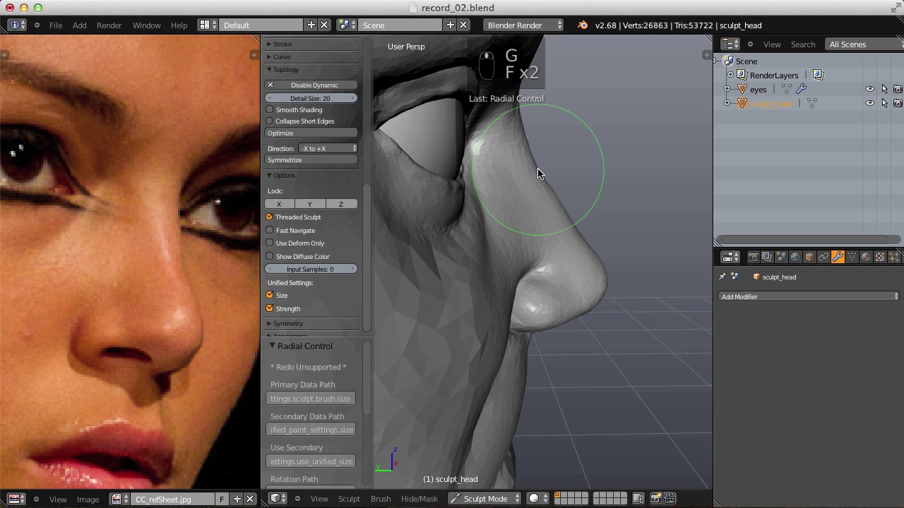
{"action": "middle_click", "coordinate": [541, 172]}
{"action": "left_click_drag", "start_coordinate": [541, 173], "coordinate": [526, 285]}
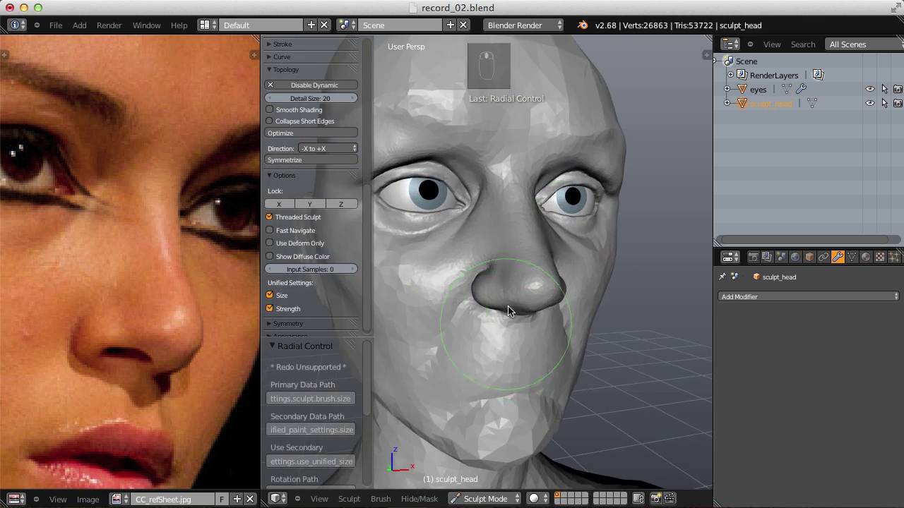
{"action": "left_click_drag", "start_coordinate": [482, 342], "coordinate": [586, 280]}
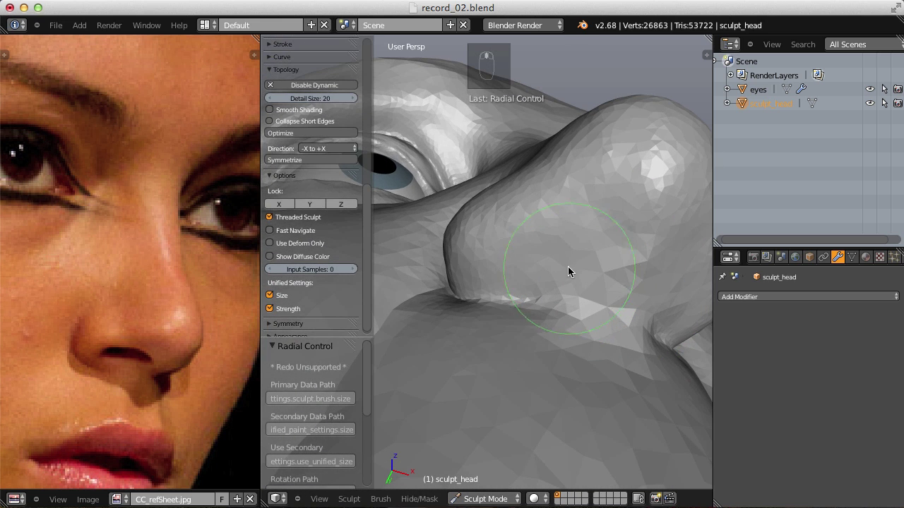
Carve the nostril openings into the nose with the Inflate brush, undoing a stray stroke.
{"action": "key", "text": "i"}
{"action": "key", "text": "shift+f"}
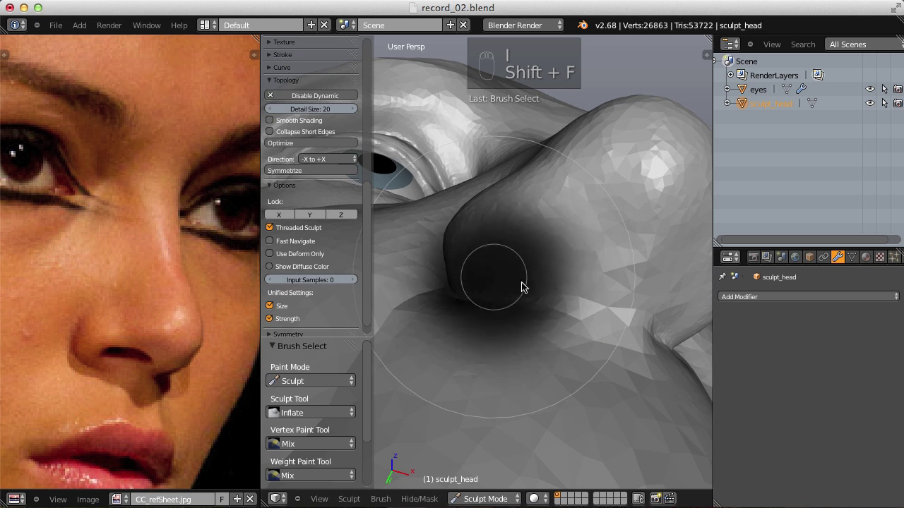
{"action": "key", "text": "f"}
{"action": "middle_click", "coordinate": [569, 233]}
{"action": "key", "text": "f"}
{"action": "key", "text": "f"}
{"action": "left_click_drag", "start_coordinate": [530, 250], "coordinate": [555, 231]}
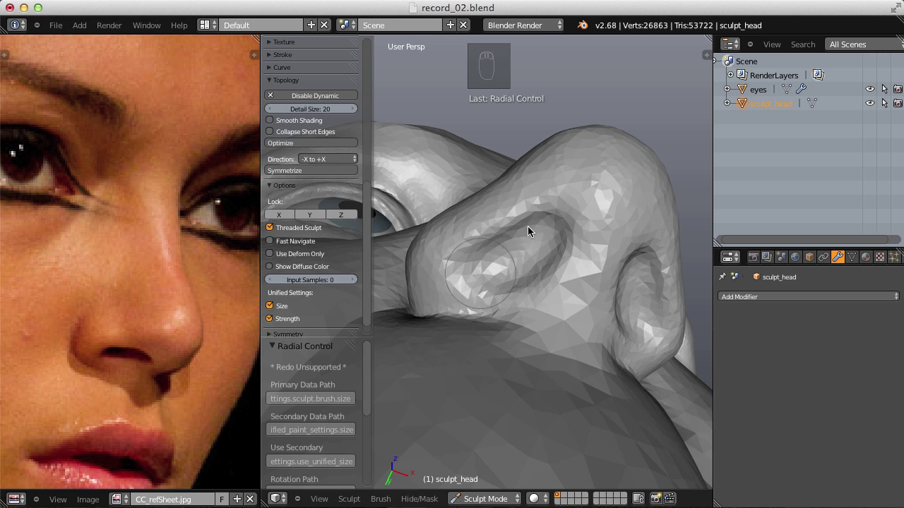
{"action": "middle_click", "coordinate": [546, 244]}
{"action": "key", "text": "f"}
{"action": "left_click", "coordinate": [543, 229]}
{"action": "key", "text": "f"}
{"action": "left_click", "coordinate": [508, 250]}
{"action": "middle_click", "coordinate": [565, 252]}
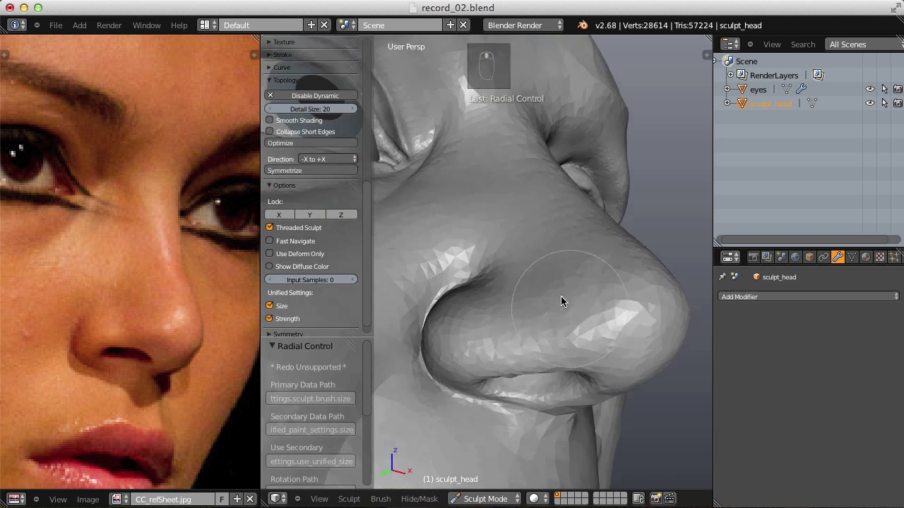
{"action": "key", "text": "ctrl+z"}
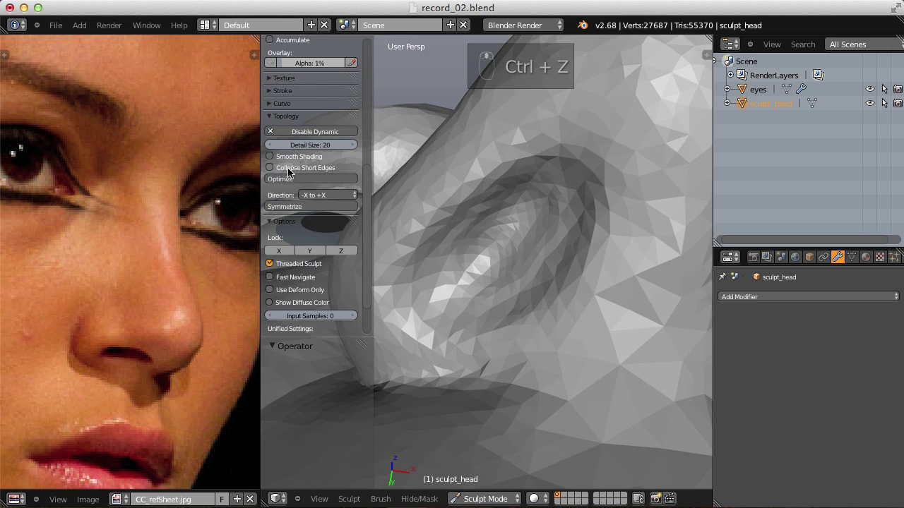
{"action": "key", "text": "f"}
{"action": "left_click_drag", "start_coordinate": [521, 223], "coordinate": [547, 236]}
{"action": "middle_click", "coordinate": [547, 235]}
Enable Collapse Short Edges for dynamic topology, sculpt the wing, and show the mesh as wireframe.
{"action": "left_click", "coordinate": [561, 245]}
{"action": "left_click_drag", "start_coordinate": [558, 207], "coordinate": [635, 193]}
{"action": "left_click_drag", "start_coordinate": [477, 237], "coordinate": [618, 296]}
{"action": "key", "text": "f"}
{"action": "key", "text": "z"}
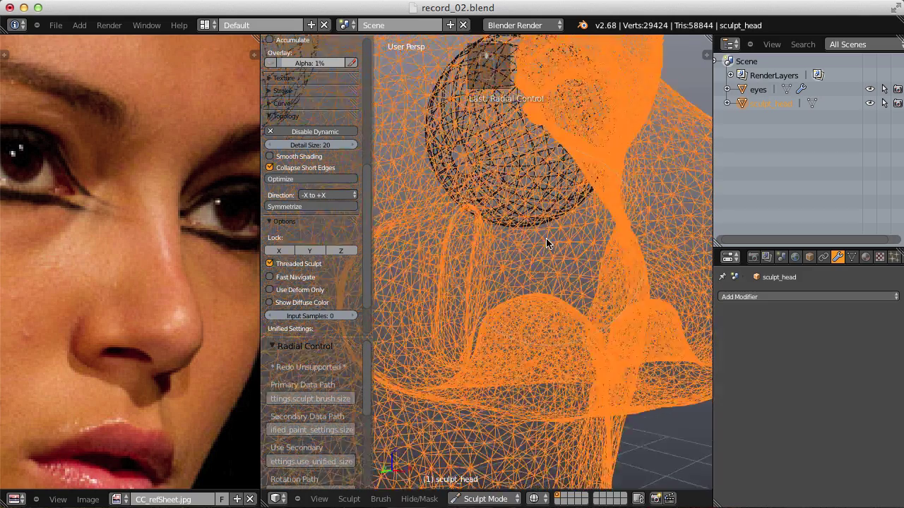
Carve the first nostril opening deeper into the underside of the nose in solid shading.
{"action": "key", "text": "z"}
{"action": "left_click", "coordinate": [507, 300]}
{"action": "key", "text": "f"}
{"action": "left_click", "coordinate": [509, 319]}
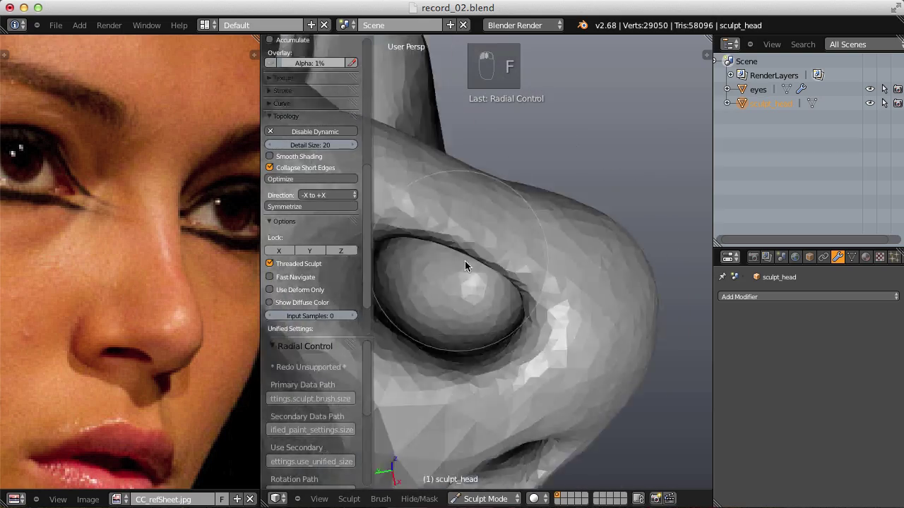
{"action": "left_click_drag", "start_coordinate": [403, 317], "coordinate": [577, 235]}
{"action": "key", "text": "z"}
{"action": "key", "text": "z"}
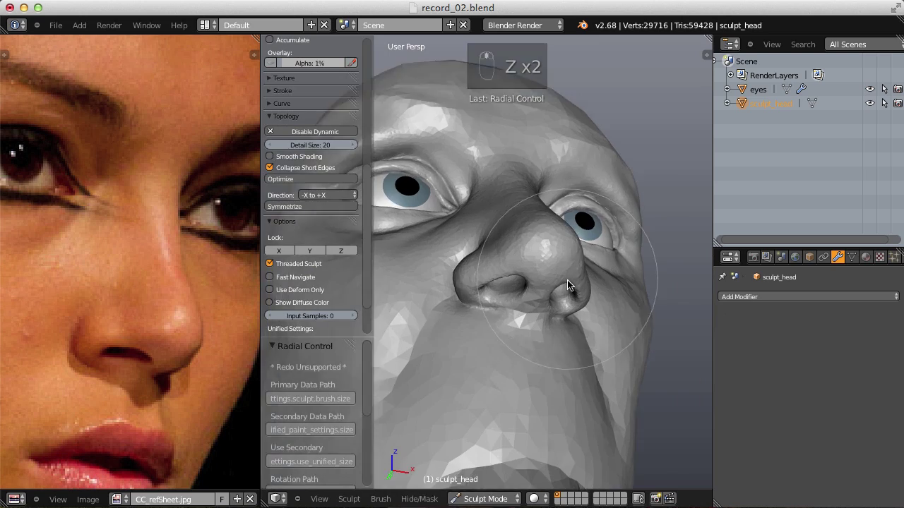
{"action": "key", "text": "ctrl+z"}
Refine the rim under the nostril with smaller brush strokes.
{"action": "key", "text": "f"}
{"action": "left_click_drag", "start_coordinate": [566, 341], "coordinate": [548, 289]}
{"action": "key", "text": "f"}
{"action": "right_click", "coordinate": [552, 269]}
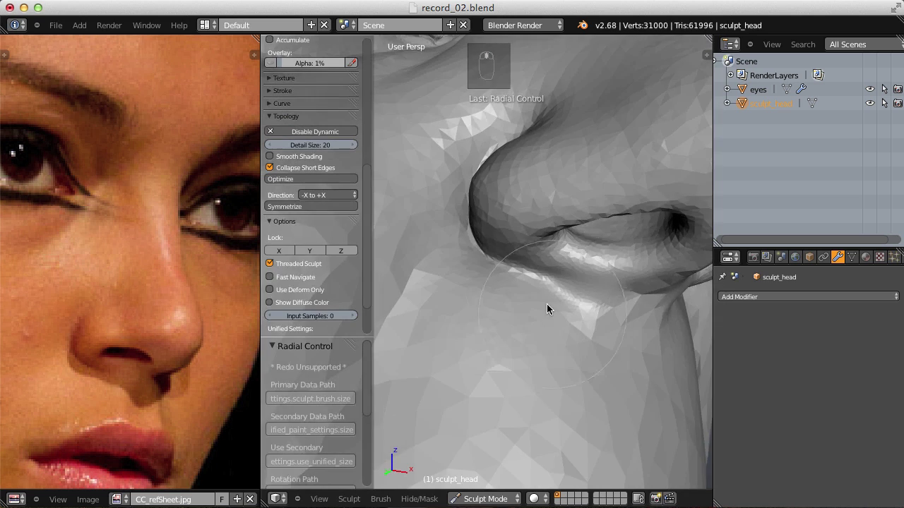
{"action": "left_click_drag", "start_coordinate": [512, 226], "coordinate": [534, 221]}
{"action": "middle_click", "coordinate": [534, 221]}
Nudge the nose tip geometry into place with the Grab brush (G) at varying sizes.
{"action": "key", "text": "g"}
{"action": "key", "text": "f"}
{"action": "key", "text": "f"}
{"action": "key", "text": "f"}
{"action": "left_click", "coordinate": [529, 282]}
{"action": "middle_click", "coordinate": [529, 283]}
{"action": "key", "text": "f"}
{"action": "left_click", "coordinate": [565, 229]}
{"action": "key", "text": "f"}
Puff up the nostril area with the Inflate brush (I) at reduced strength.
{"action": "key", "text": "i"}
{"action": "left_click", "coordinate": [631, 175]}
{"action": "middle_click", "coordinate": [632, 176]}
{"action": "key", "text": "ctrl+z"}
{"action": "key", "text": "shift+f"}
{"action": "left_click_drag", "start_coordinate": [635, 179], "coordinate": [536, 232]}
{"action": "key", "text": "f"}
{"action": "middle_click", "coordinate": [617, 249]}
{"action": "middle_click", "coordinate": [628, 250]}
{"action": "key", "text": "f"}
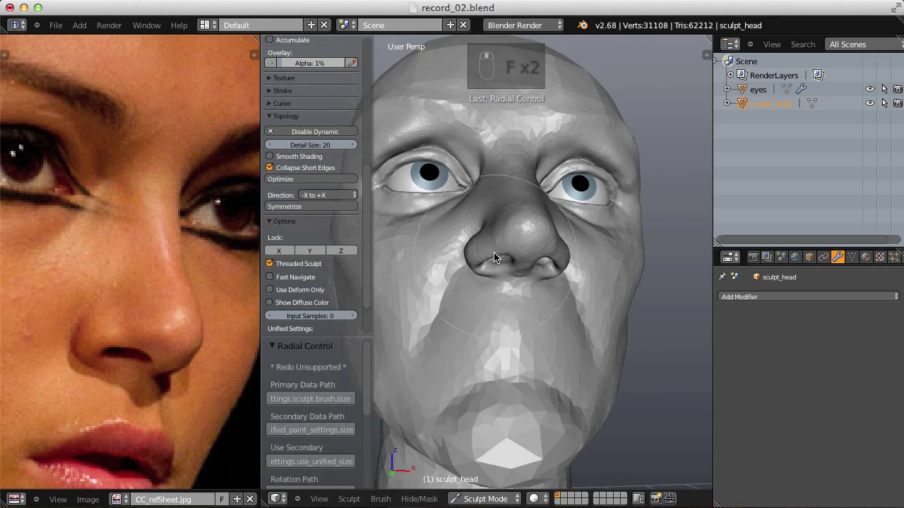
{"action": "middle_click", "coordinate": [518, 311]}
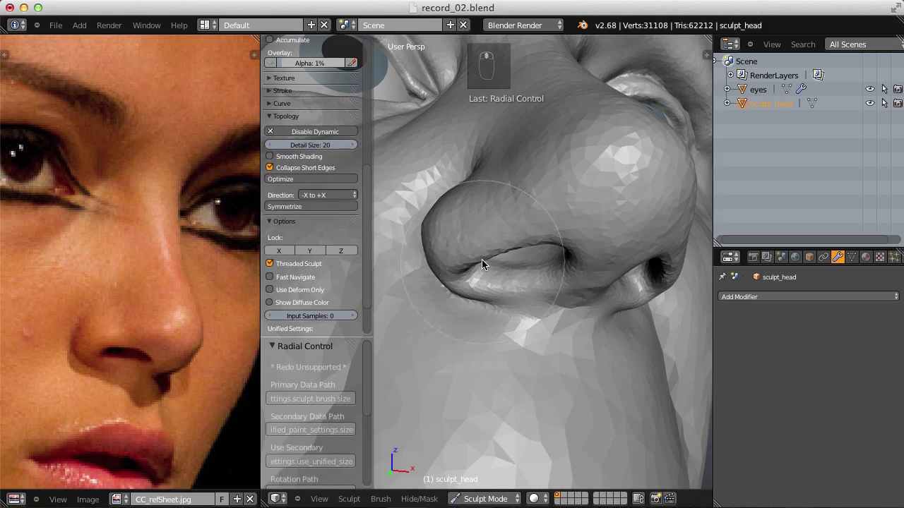
Shape both nostril wings with Grab and Inflate strokes.
{"action": "key", "text": "g"}
{"action": "key", "text": "f"}
{"action": "key", "text": "f"}
{"action": "left_click_drag", "start_coordinate": [478, 277], "coordinate": [510, 273]}
{"action": "key", "text": "i"}
{"action": "key", "text": "f"}
{"action": "left_click_drag", "start_coordinate": [461, 257], "coordinate": [528, 233]}
{"action": "middle_click", "coordinate": [471, 252]}
{"action": "left_click_drag", "start_coordinate": [462, 262], "coordinate": [451, 190]}
{"action": "left_click_drag", "start_coordinate": [536, 250], "coordinate": [547, 189]}
{"action": "left_click_drag", "start_coordinate": [528, 233], "coordinate": [514, 278]}
{"action": "middle_click", "coordinate": [515, 302]}
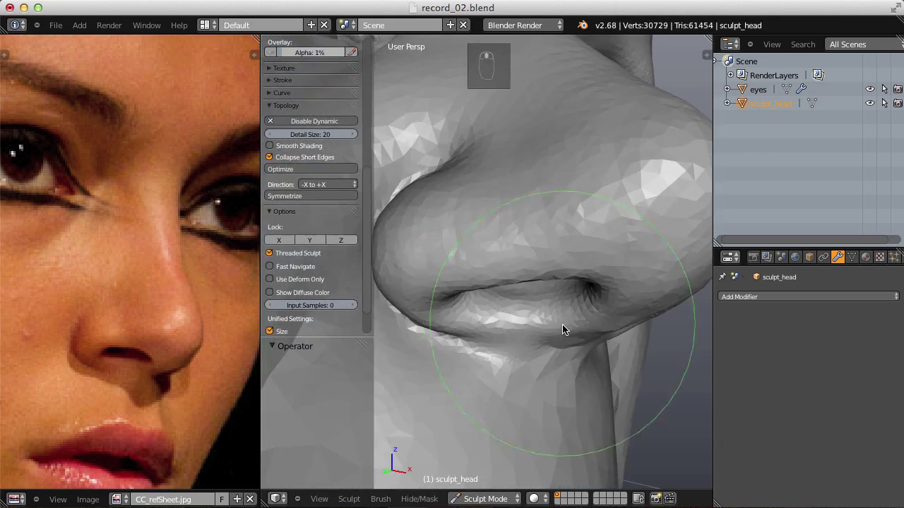
Tighten the outer side of the right nostril with small strokes.
{"action": "key", "text": "f"}
{"action": "key", "text": "f"}
{"action": "key", "text": "f"}
{"action": "left_click_drag", "start_coordinate": [585, 306], "coordinate": [593, 282]}
{"action": "key", "text": "f"}
{"action": "left_click", "coordinate": [587, 282]}
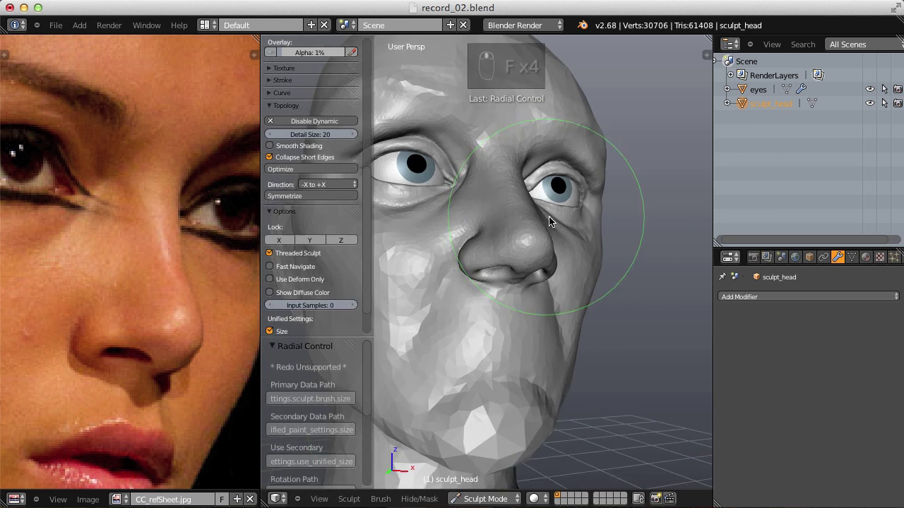
Pull the nose tip and the bridge between the nostrils into shape.
{"action": "key", "text": "f"}
{"action": "key", "text": "f"}
{"action": "left_click_drag", "start_coordinate": [519, 277], "coordinate": [580, 235]}
{"action": "key", "text": "f"}
{"action": "key", "text": "f"}
{"action": "left_click_drag", "start_coordinate": [580, 234], "coordinate": [557, 251]}
{"action": "left_click", "coordinate": [557, 251]}
{"action": "left_click_drag", "start_coordinate": [564, 233], "coordinate": [560, 312]}
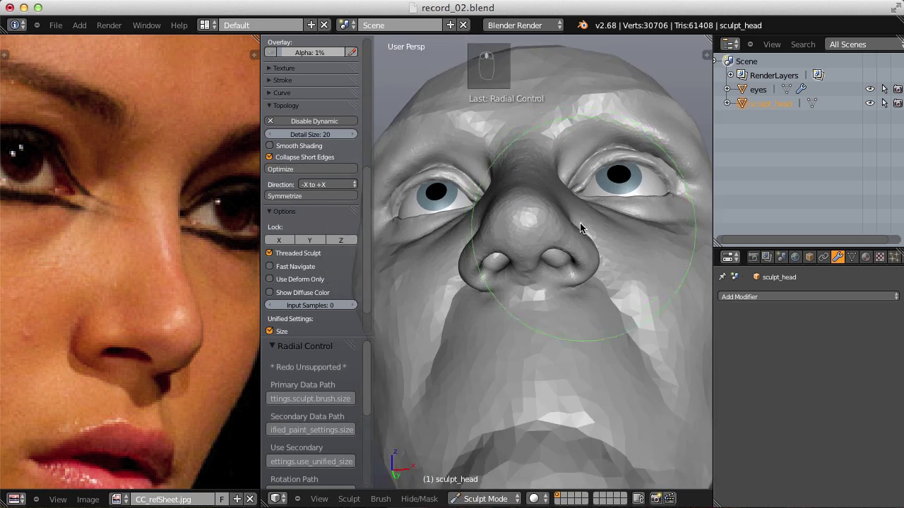
Round the nostril with an Inflate stroke at a resized brush.
{"action": "key", "text": "i"}
{"action": "key", "text": "f"}
{"action": "key", "text": "f"}
{"action": "key", "text": "f"}
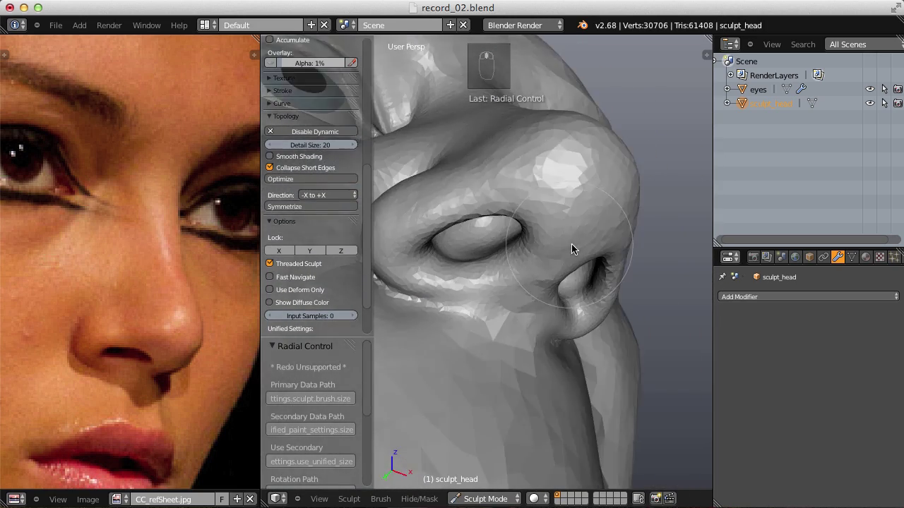
{"action": "left_click_drag", "start_coordinate": [520, 243], "coordinate": [518, 323]}
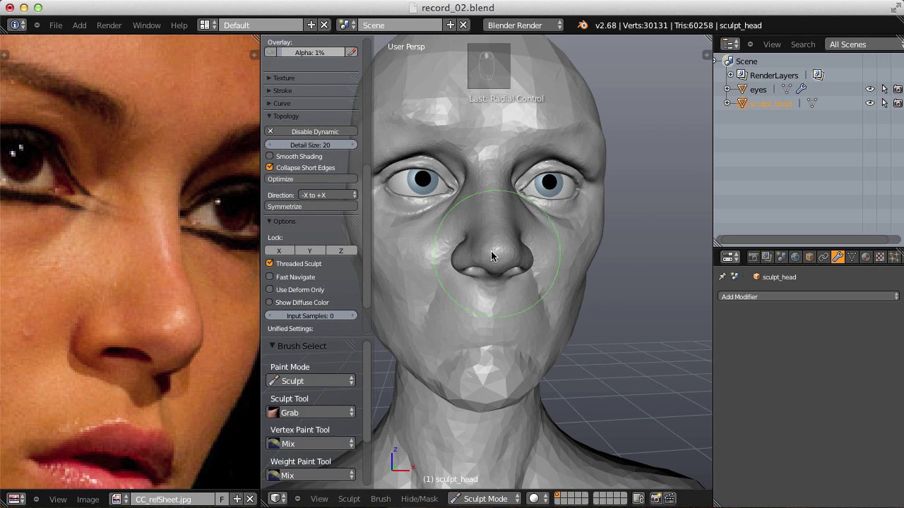
Push the side of the nose into shape with Grab and Crease brushes at tuned size and strength.
{"action": "key", "text": "g"}
{"action": "key", "text": "f"}
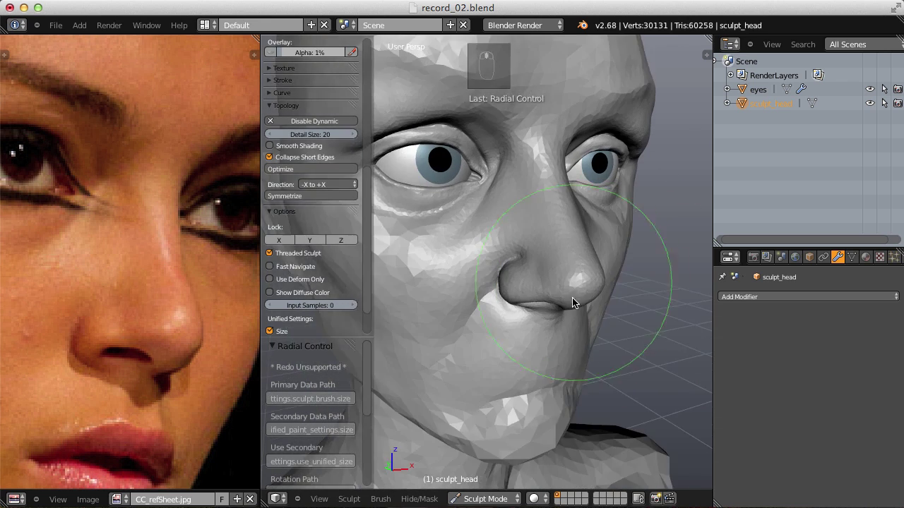
{"action": "key", "text": "shift+f"}
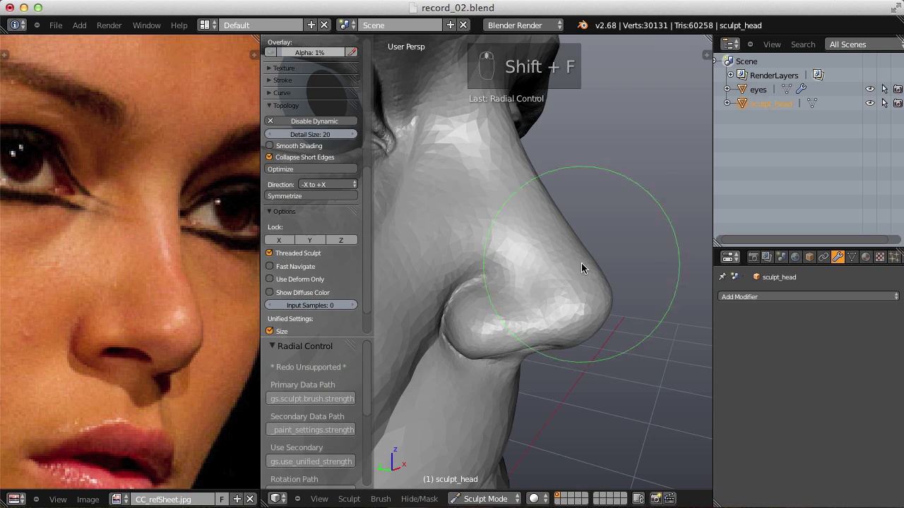
{"action": "key", "text": "f"}
{"action": "key", "text": "f"}
{"action": "key", "text": "shift+f"}
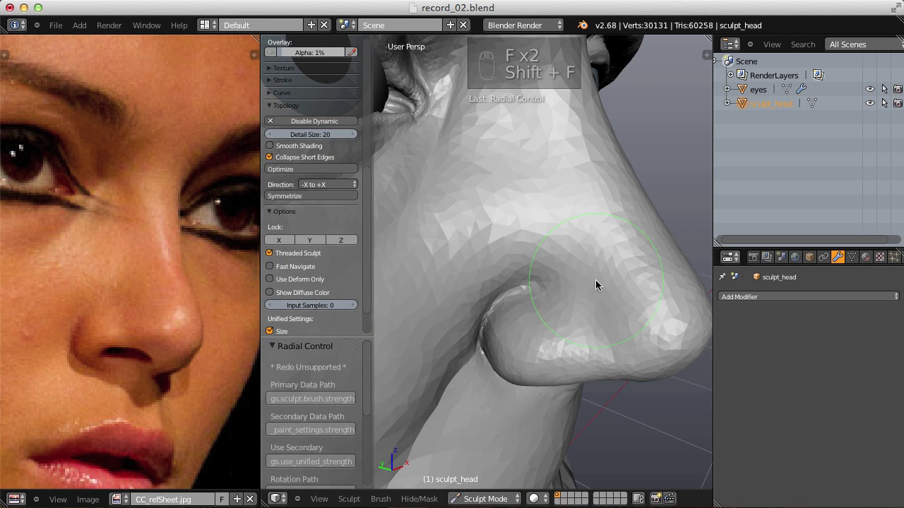
{"action": "key", "text": "shift+c"}
{"action": "key", "text": "f"}
{"action": "left_click_drag", "start_coordinate": [592, 283], "coordinate": [579, 302]}
{"action": "middle_click", "coordinate": [567, 277]}
Shape the nose wing and the cheek beside the nostril.
{"action": "key", "text": "f"}
{"action": "left_click_drag", "start_coordinate": [554, 269], "coordinate": [600, 329]}
{"action": "key", "text": "shift+f"}
{"action": "left_click", "coordinate": [559, 305]}
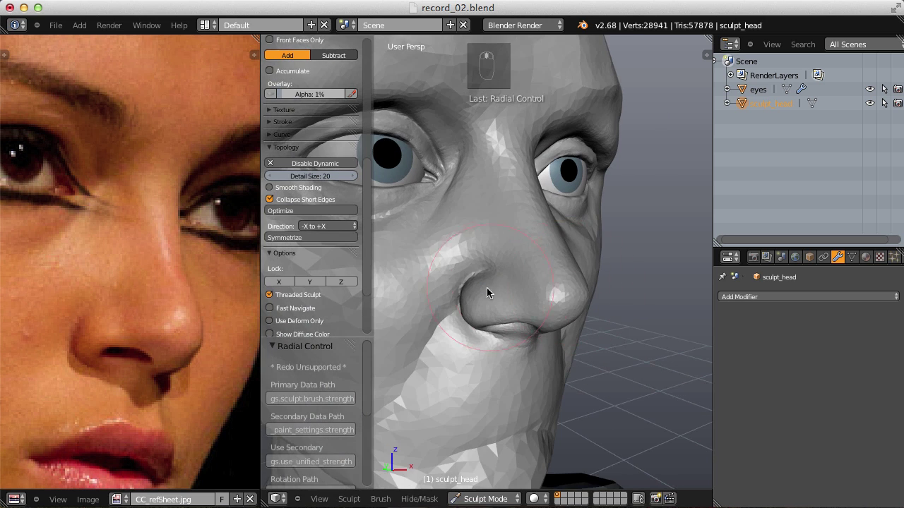
{"action": "left_click", "coordinate": [563, 274]}
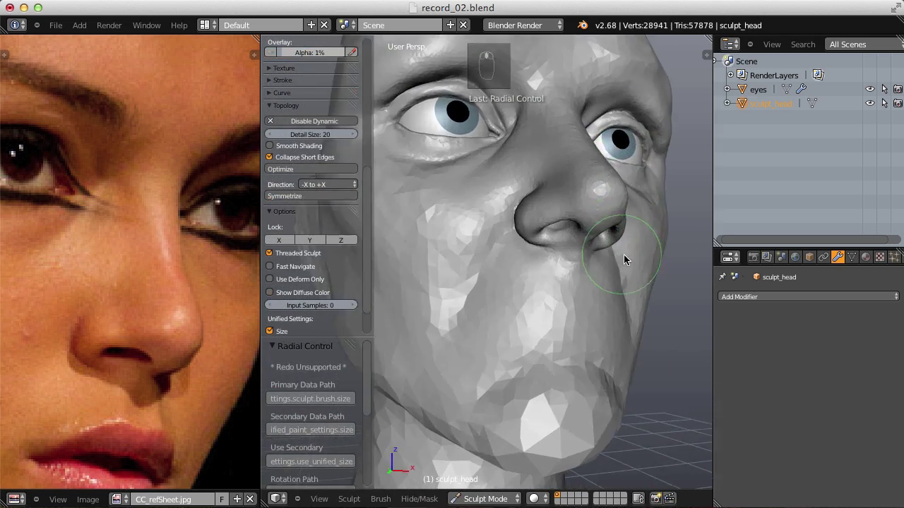
Set up the Crease brush size and strength for the nostril creases.
{"action": "key", "text": "shift+c"}
{"action": "key", "text": "f"}
{"action": "key", "text": "f"}
{"action": "key", "text": "shift+f"}
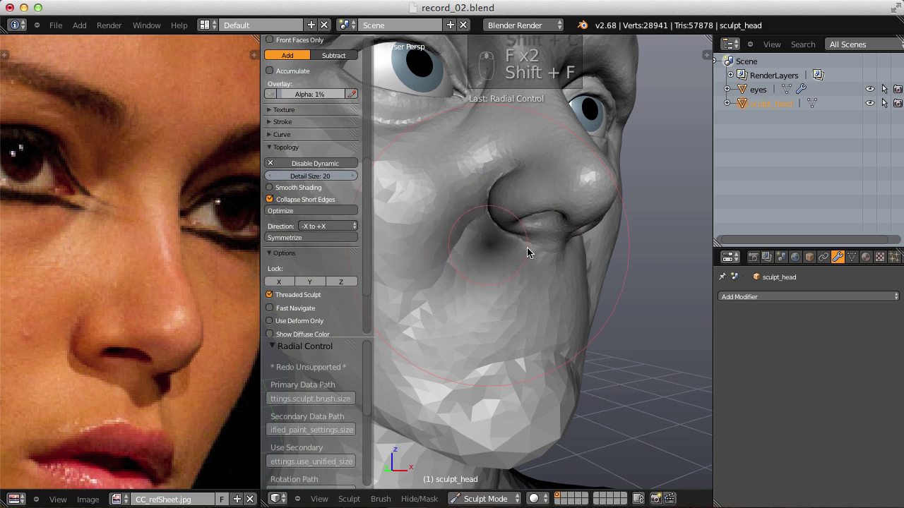
{"action": "key", "text": "f"}
{"action": "key", "text": "f"}
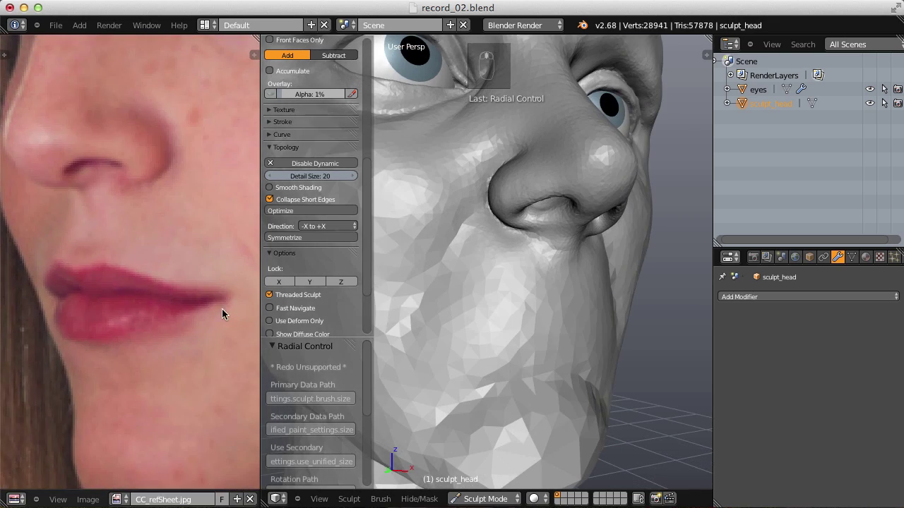
Carve the parting line between the lips and rough in the lip shapes.
{"action": "key", "text": "f"}
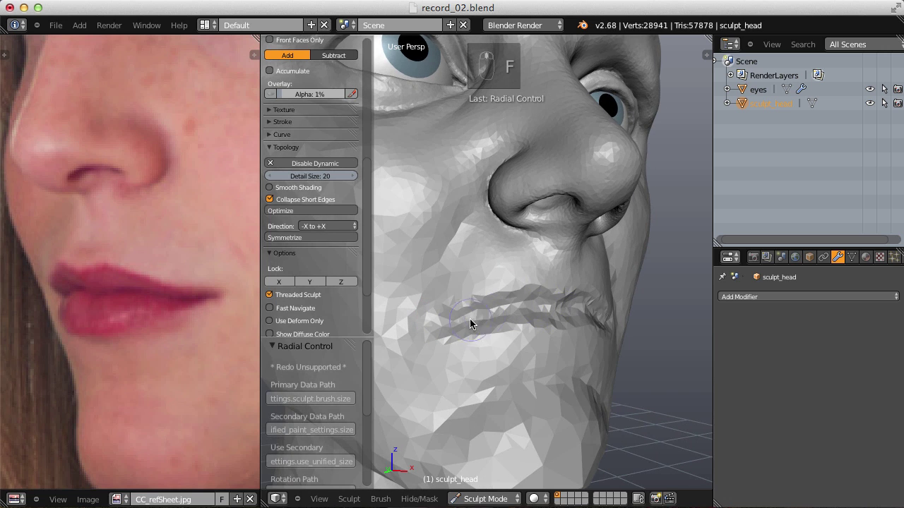
{"action": "left_click_drag", "start_coordinate": [579, 274], "coordinate": [447, 312]}
{"action": "key", "text": "f"}
{"action": "left_click_drag", "start_coordinate": [461, 318], "coordinate": [627, 277]}
{"action": "middle_click", "coordinate": [626, 277]}
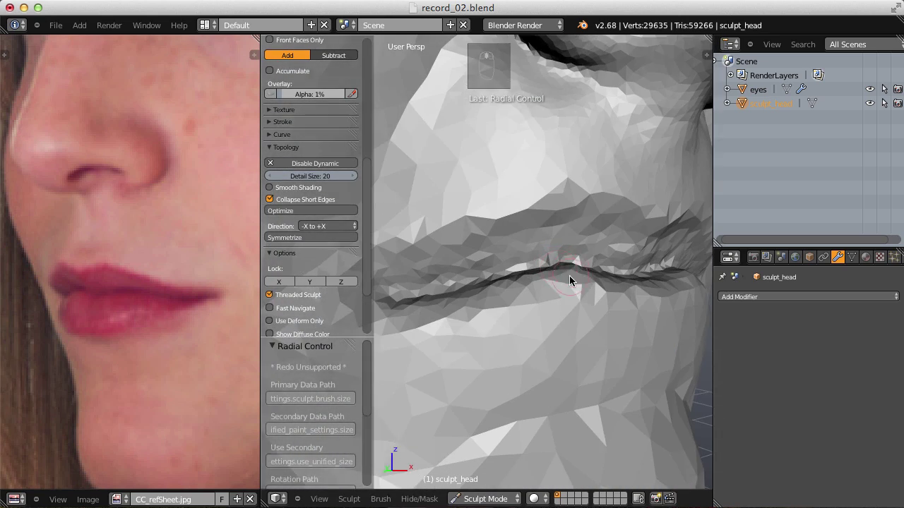
Shape the upper and lower lips with Pinch and Grab strokes, checking from the side.
{"action": "key", "text": "p"}
{"action": "key", "text": "f"}
{"action": "left_click_drag", "start_coordinate": [508, 261], "coordinate": [409, 157]}
{"action": "key", "text": "ctrl+z"}
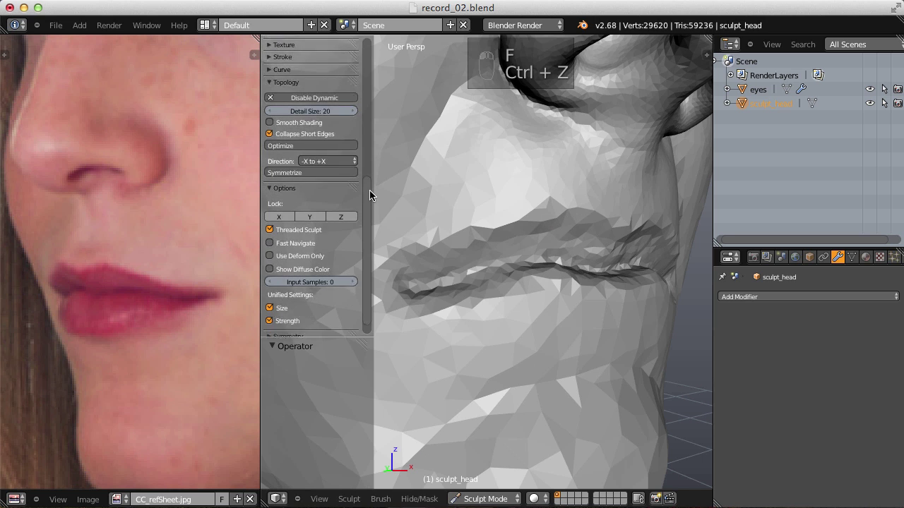
{"action": "left_click", "coordinate": [529, 225]}
{"action": "left_click", "coordinate": [579, 252]}
{"action": "key", "text": "f"}
{"action": "left_click_drag", "start_coordinate": [583, 261], "coordinate": [558, 196]}
{"action": "middle_click", "coordinate": [550, 197]}
{"action": "middle_click", "coordinate": [567, 185]}
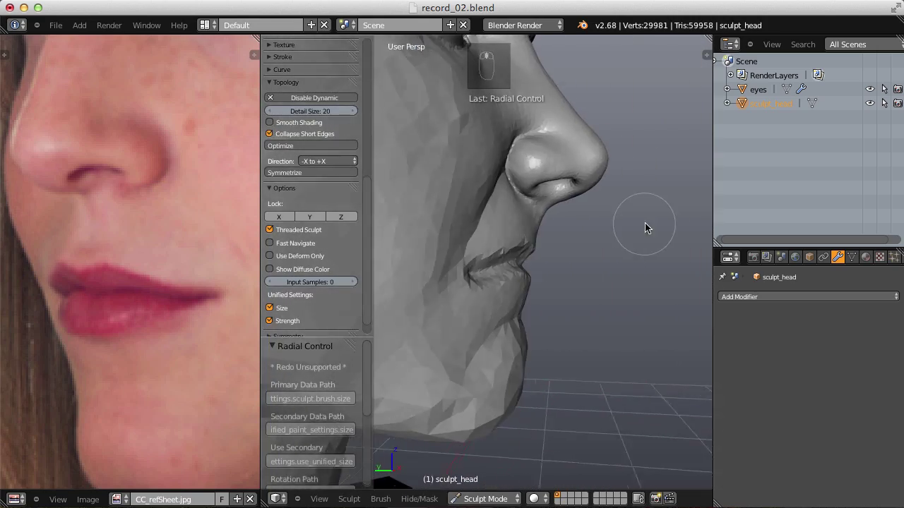
Disable short-edge collapsing, try an Inflate pass on the lips and undo it.
{"action": "key", "text": "f"}
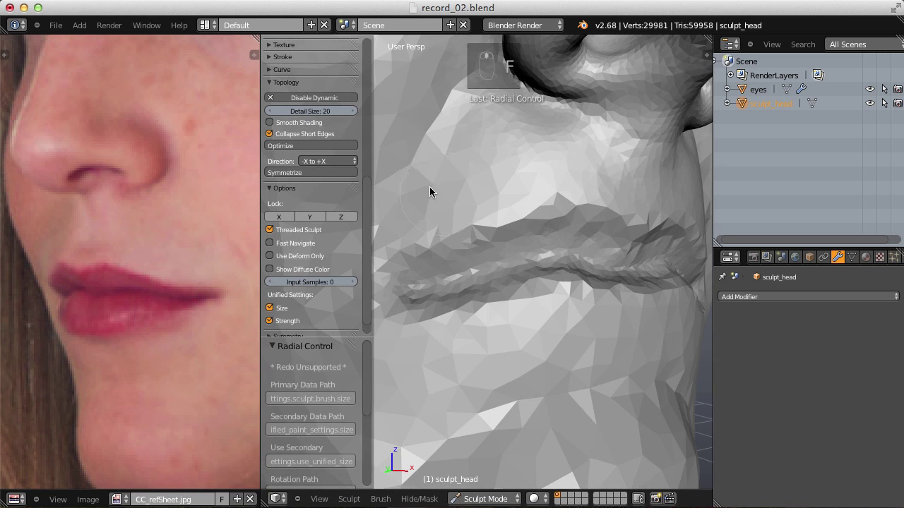
{"action": "key", "text": "f"}
{"action": "left_click", "coordinate": [497, 252]}
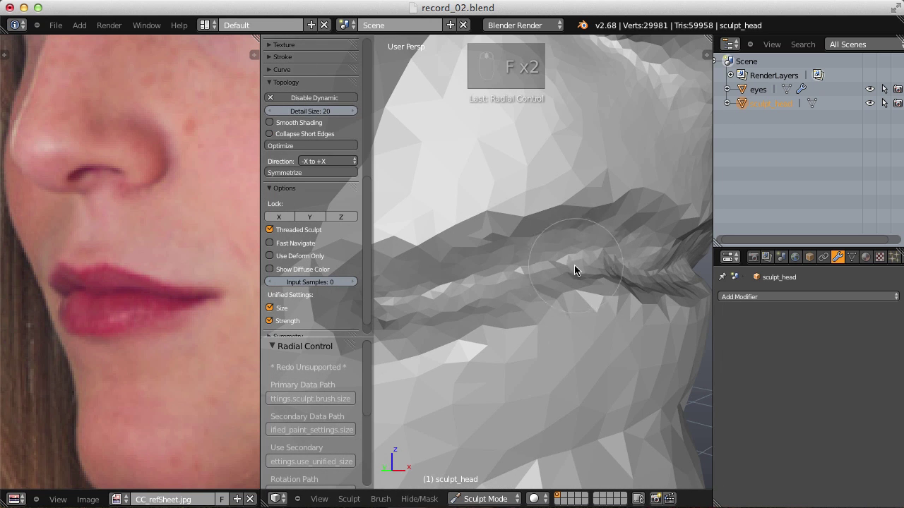
{"action": "key", "text": "f"}
{"action": "key", "text": "f"}
{"action": "key", "text": "i"}
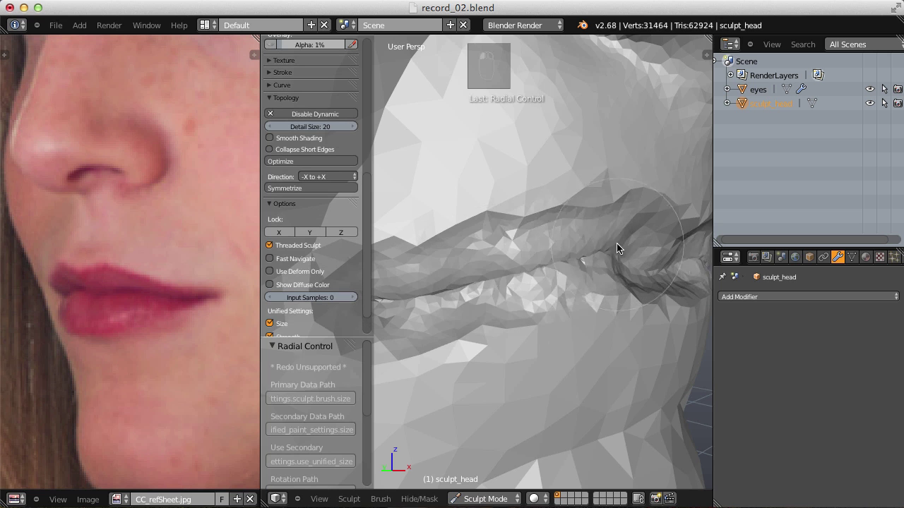
{"action": "left_click", "coordinate": [653, 240]}
{"action": "key", "text": "ctrl+z"}
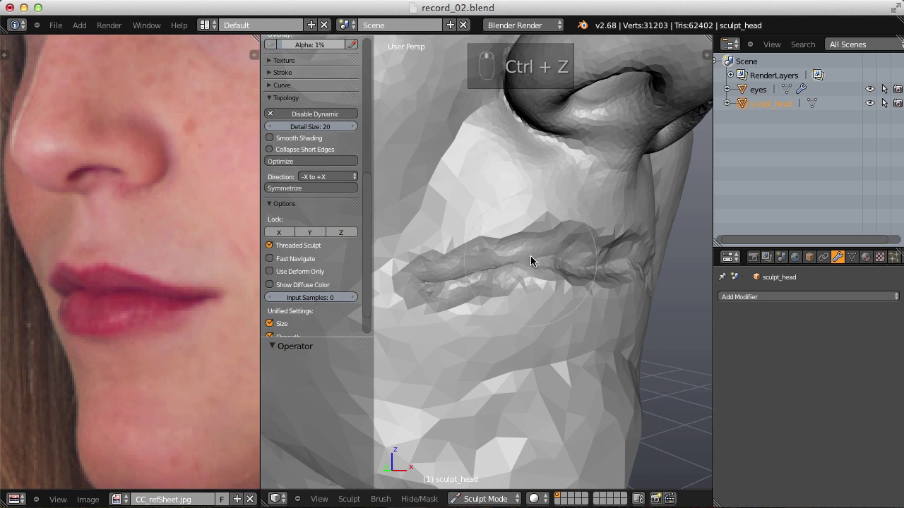
{"action": "key", "text": "ctrl+z"}
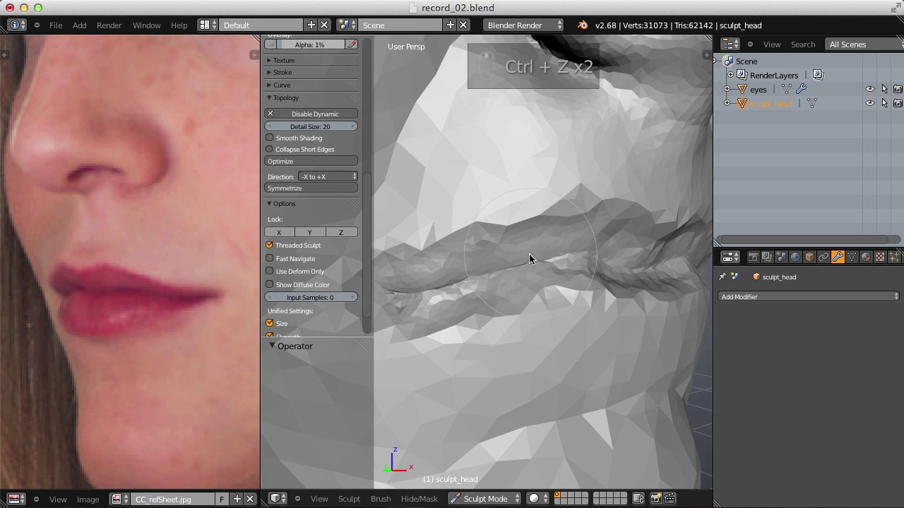
{"action": "key", "text": "ctrl+z"}
{"action": "key", "text": "ctrl+z"}
{"action": "key", "text": "ctrl+z"}
Deepen the line between the lips with the Crease brush, then undo the stroke.
{"action": "key", "text": "shift+c"}
{"action": "key", "text": "f"}
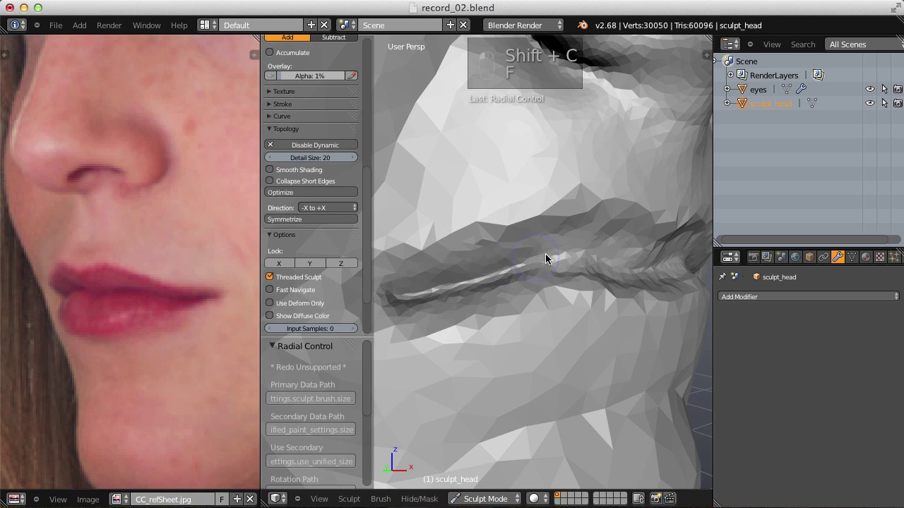
{"action": "left_click_drag", "start_coordinate": [573, 249], "coordinate": [615, 247]}
{"action": "key", "text": "ctrl+z"}
{"action": "key", "text": "ctrl+z"}
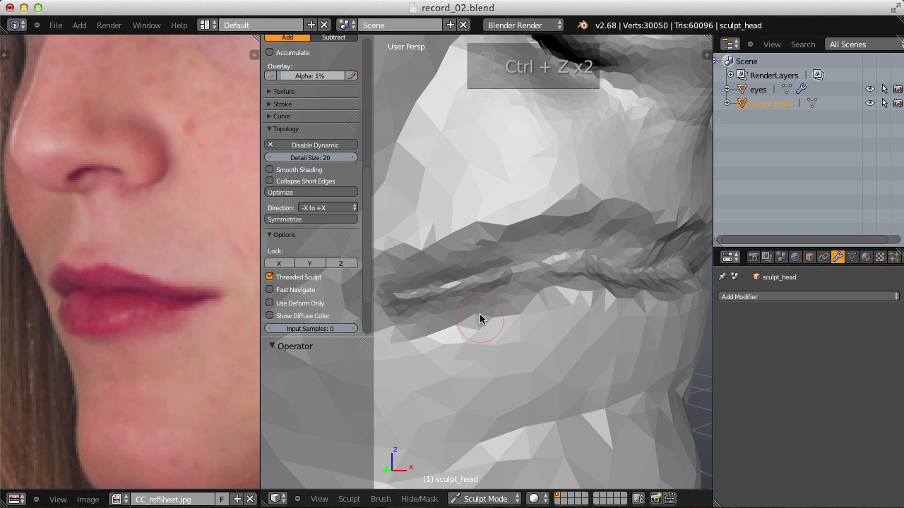
{"action": "key", "text": "ctrl+z"}
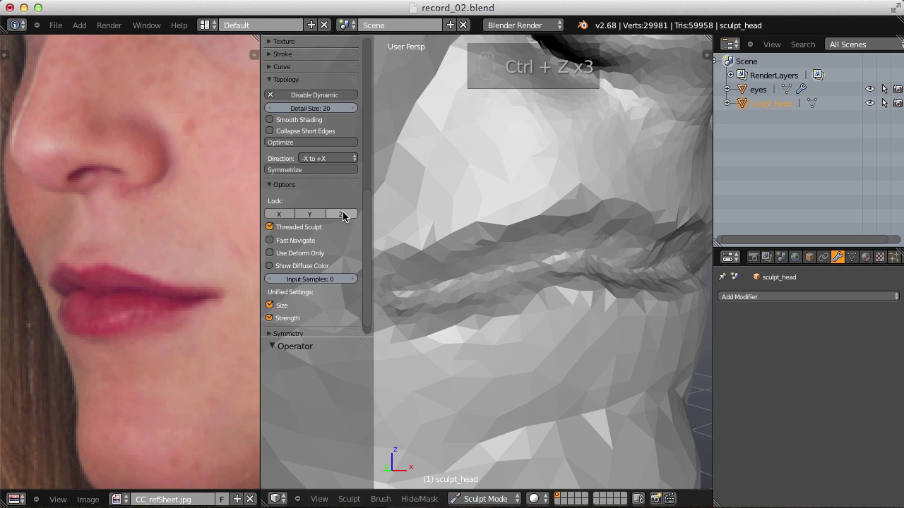
Rough in the lip parting line, then shape the upper and lower lip volumes.
{"action": "key", "text": "f"}
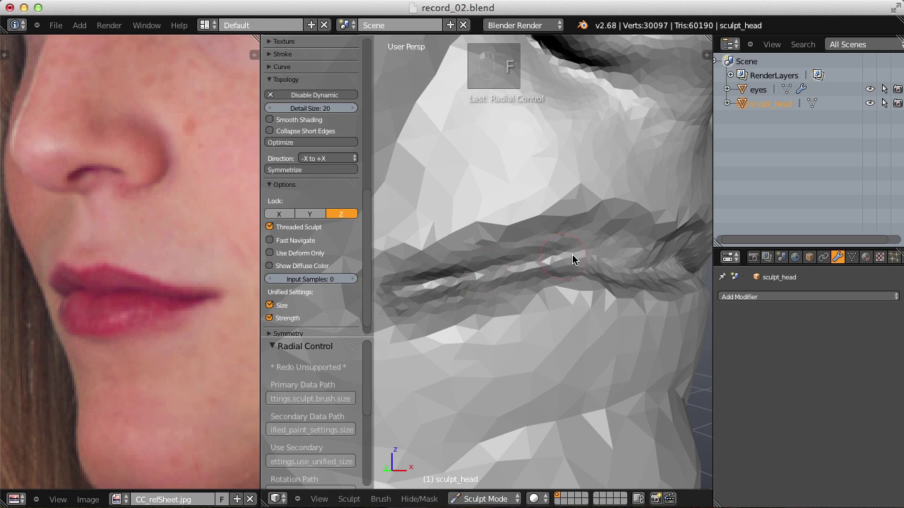
{"action": "left_click_drag", "start_coordinate": [600, 253], "coordinate": [570, 258]}
{"action": "middle_click", "coordinate": [600, 256]}
{"action": "right_click", "coordinate": [600, 256]}
{"action": "key", "text": "ctrl+z"}
{"action": "key", "text": "f"}
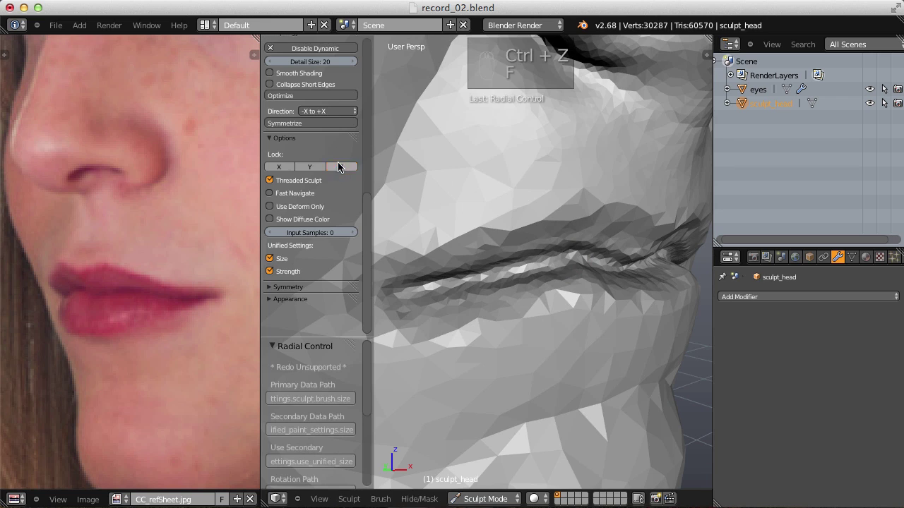
{"action": "key", "text": "f"}
{"action": "left_click", "coordinate": [620, 263]}
{"action": "middle_click", "coordinate": [619, 263]}
{"action": "left_click_drag", "start_coordinate": [642, 189], "coordinate": [574, 246]}
{"action": "left_click_drag", "start_coordinate": [614, 229], "coordinate": [578, 254]}
Build up the lips with the Inflate brush at a resized radius and lower strength.
{"action": "key", "text": "i"}
{"action": "key", "text": "f"}
{"action": "middle_click", "coordinate": [605, 256]}
{"action": "key", "text": "f"}
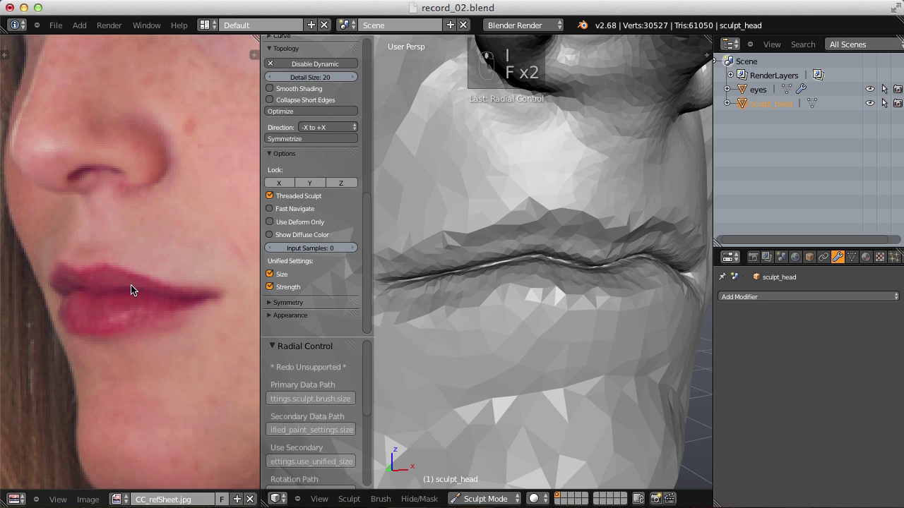
{"action": "key", "text": "f"}
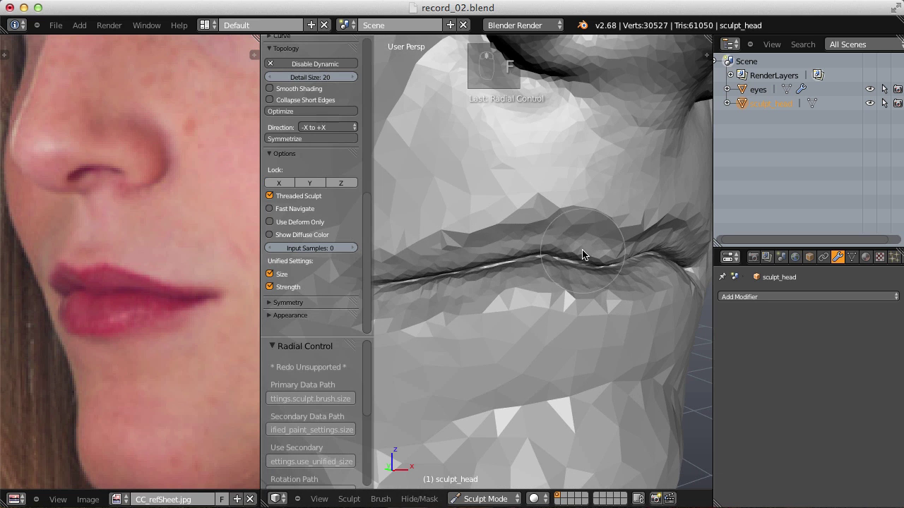
{"action": "key", "text": "f"}
{"action": "left_click_drag", "start_coordinate": [617, 247], "coordinate": [603, 235]}
{"action": "key", "text": "f"}
{"action": "key", "text": "shift+f"}
{"action": "left_click_drag", "start_coordinate": [512, 239], "coordinate": [642, 257]}
Check the mouth from several angles and adjust the brush radius for detail work.
{"action": "left_click", "coordinate": [619, 206]}
{"action": "middle_click", "coordinate": [620, 207]}
{"action": "left_click", "coordinate": [539, 193]}
{"action": "middle_click", "coordinate": [469, 199]}
{"action": "middle_click", "coordinate": [554, 281]}
{"action": "left_click", "coordinate": [541, 256]}
{"action": "right_click", "coordinate": [614, 223]}
{"action": "key", "text": "f"}
{"action": "key", "text": "f"}
Carve the mouth corner and tighten the lip edges with the Crease brush.
{"action": "key", "text": "shift+c"}
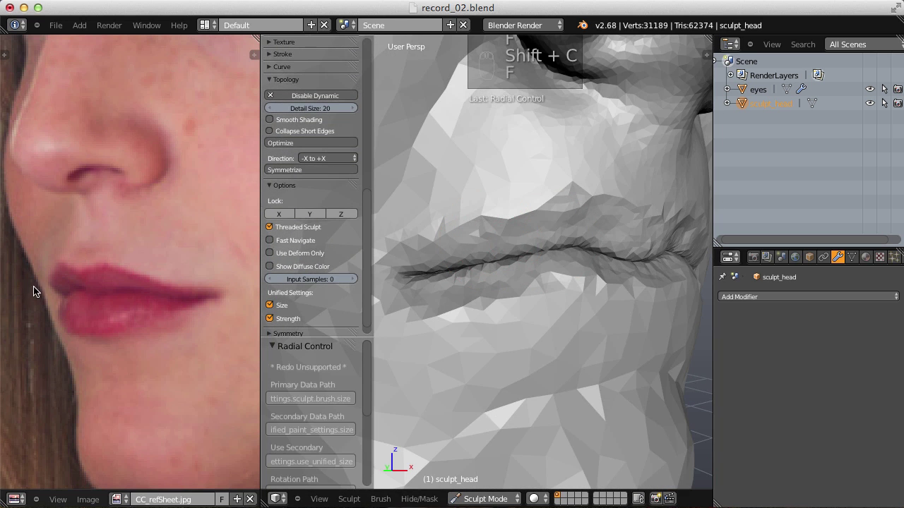
{"action": "key", "text": "f"}
{"action": "middle_click", "coordinate": [479, 215]}
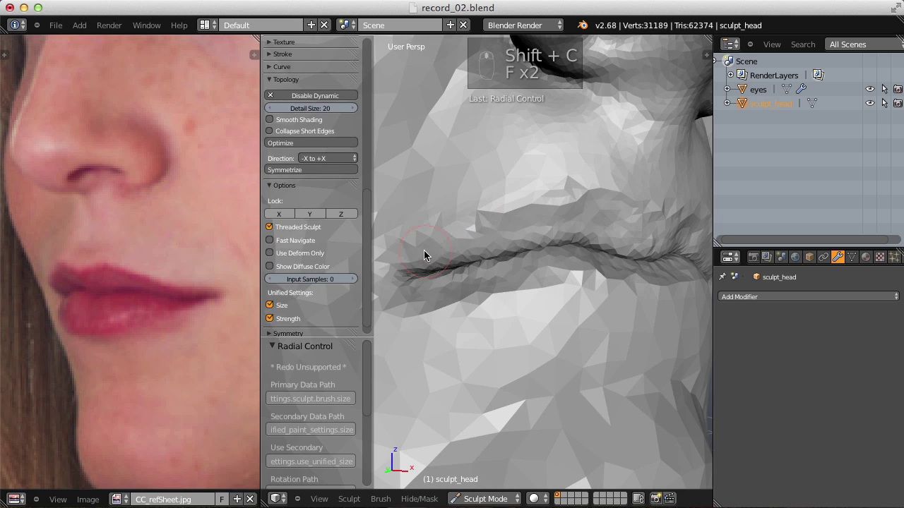
{"action": "left_click_drag", "start_coordinate": [503, 231], "coordinate": [548, 183]}
{"action": "middle_click", "coordinate": [603, 199]}
{"action": "key", "text": "f"}
{"action": "left_click_drag", "start_coordinate": [553, 190], "coordinate": [544, 195]}
{"action": "key", "text": "f"}
{"action": "key", "text": "f"}
{"action": "left_click_drag", "start_coordinate": [519, 233], "coordinate": [463, 235]}
Pinch along the full lip line to sharpen it, undoing a stray crease stroke.
{"action": "key", "text": "p"}
{"action": "key", "text": "f"}
{"action": "left_click_drag", "start_coordinate": [401, 267], "coordinate": [624, 187]}
{"action": "right_click", "coordinate": [660, 206]}
{"action": "left_click_drag", "start_coordinate": [610, 179], "coordinate": [551, 252]}
{"action": "key", "text": "shift+c"}
{"action": "key", "text": "shift+f"}
{"action": "left_click", "coordinate": [551, 252]}
{"action": "key", "text": "ctrl+z"}
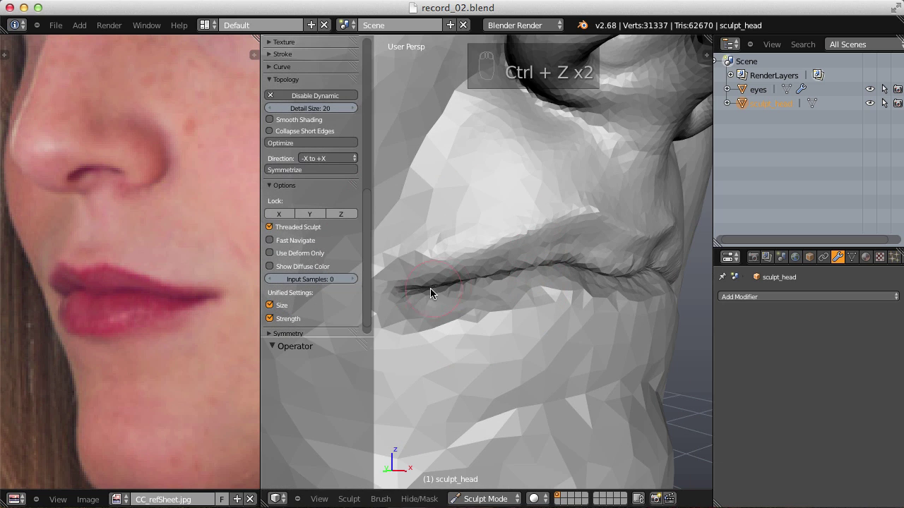
Deepen the lip line at the mouth corner and reshape the lower lip beneath it.
{"action": "left_click_drag", "start_coordinate": [487, 305], "coordinate": [501, 245]}
{"action": "key", "text": "f"}
{"action": "key", "text": "shift+f"}
{"action": "middle_click", "coordinate": [633, 314]}
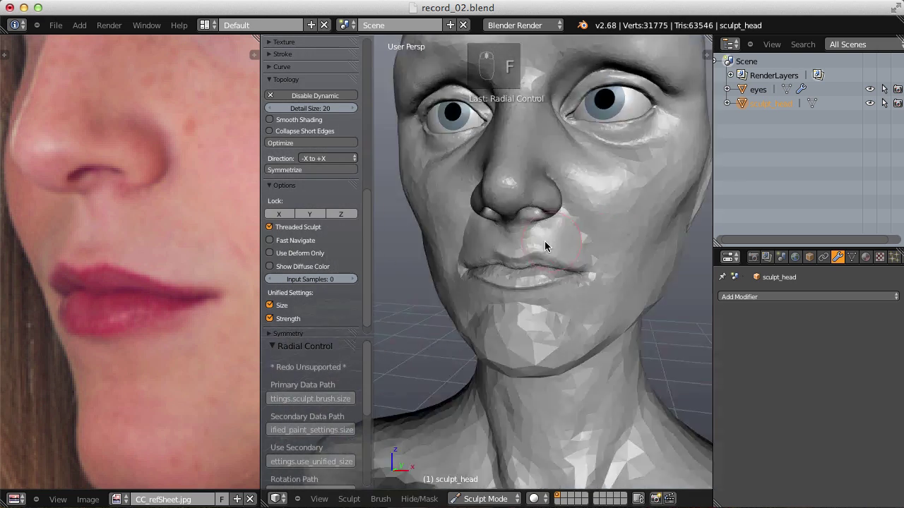
{"action": "middle_click", "coordinate": [577, 289]}
{"action": "left_click_drag", "start_coordinate": [491, 302], "coordinate": [465, 327]}
{"action": "key", "text": "shift+f"}
{"action": "left_click_drag", "start_coordinate": [462, 327], "coordinate": [613, 283]}
{"action": "key", "text": "ctrl+z"}
{"action": "key", "text": "f"}
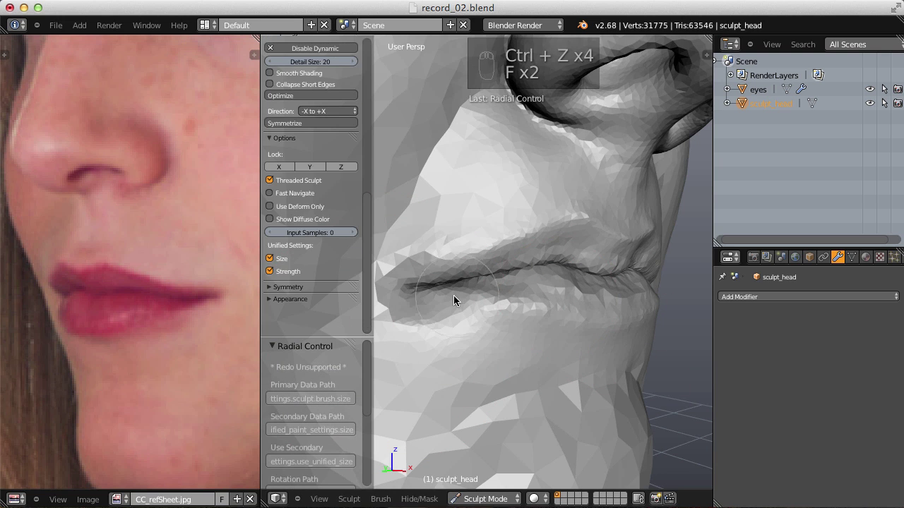
{"action": "left_click_drag", "start_coordinate": [525, 321], "coordinate": [596, 279]}
{"action": "left_click_drag", "start_coordinate": [618, 289], "coordinate": [596, 279]}
Inflate the flesh around the mouth corner so the lip crease reads deeper.
{"action": "key", "text": "i"}
{"action": "key", "text": "f"}
{"action": "middle_click", "coordinate": [610, 282]}
{"action": "key", "text": "f"}
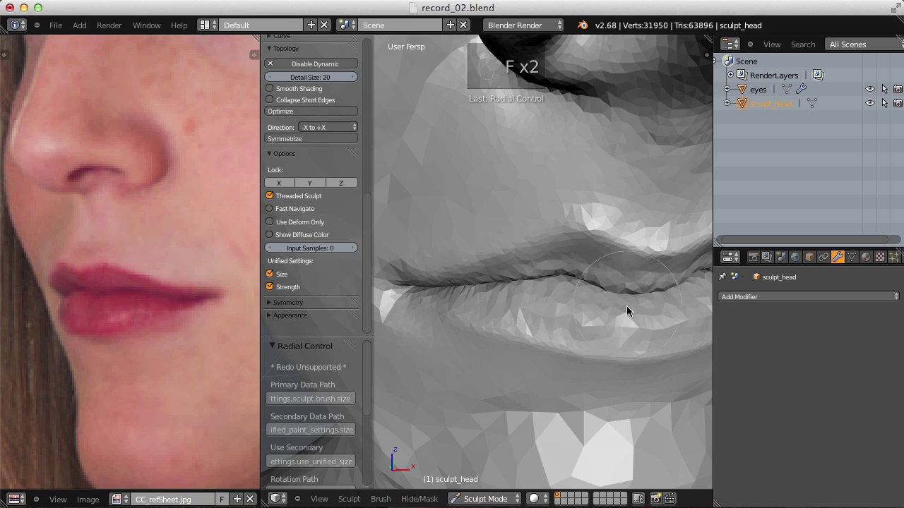
{"action": "key", "text": "f"}
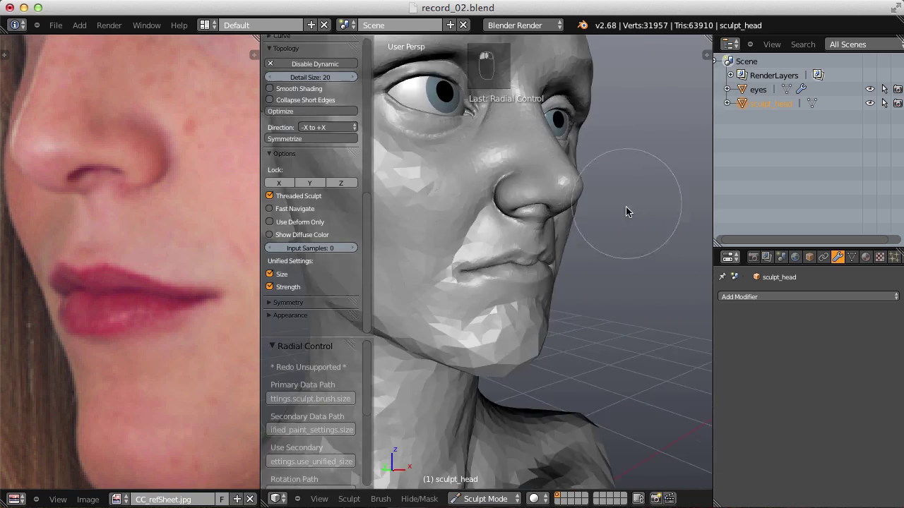
{"action": "left_click", "coordinate": [543, 240]}
{"action": "middle_click", "coordinate": [543, 240]}
{"action": "middle_click", "coordinate": [613, 234]}
{"action": "key", "text": "f"}
{"action": "key", "text": "f"}
{"action": "left_click_drag", "start_coordinate": [496, 299], "coordinate": [541, 233]}
Nudge the mouth corner with Grab, then inflate along the lip crease toward it.
{"action": "key", "text": "g"}
{"action": "key", "text": "f"}
{"action": "left_click", "coordinate": [468, 287]}
{"action": "key", "text": "f"}
{"action": "key", "text": "i"}
{"action": "middle_click", "coordinate": [489, 250]}
{"action": "key", "text": "f"}
{"action": "left_click_drag", "start_coordinate": [483, 269], "coordinate": [618, 227]}
Refine the mouth corner from a new angle and deepen the crease between the lips.
{"action": "middle_click", "coordinate": [617, 228]}
{"action": "key", "text": "f"}
{"action": "left_click_drag", "start_coordinate": [504, 277], "coordinate": [540, 240]}
{"action": "key", "text": "f"}
{"action": "left_click_drag", "start_coordinate": [558, 333], "coordinate": [562, 224]}
{"action": "middle_click", "coordinate": [637, 196]}
{"action": "middle_click", "coordinate": [602, 264]}
{"action": "left_click", "coordinate": [464, 279]}
{"action": "left_click_drag", "start_coordinate": [464, 279], "coordinate": [588, 207]}
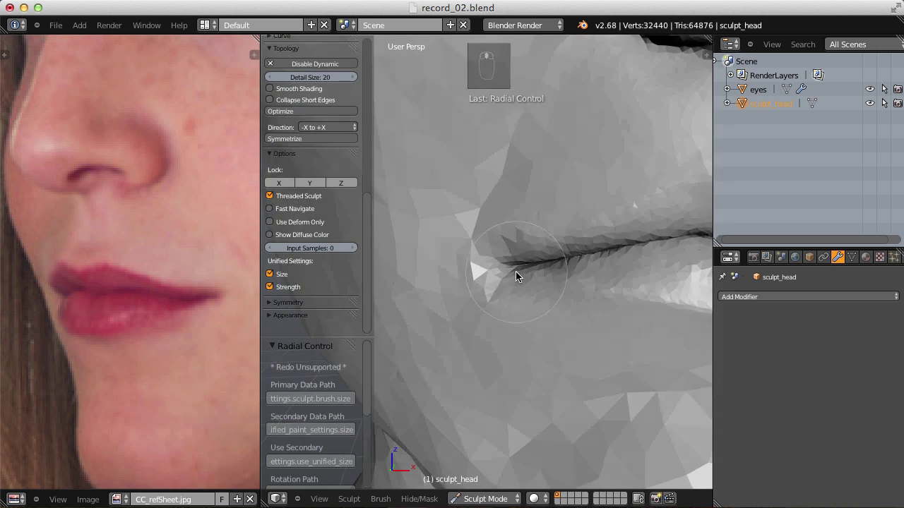
With a low-strength Crease brush, darken the lip parting and shape both mouth corners.
{"action": "key", "text": "shift+c"}
{"action": "key", "text": "shift+f"}
{"action": "left_click_drag", "start_coordinate": [534, 260], "coordinate": [614, 206]}
{"action": "left_click_drag", "start_coordinate": [538, 226], "coordinate": [614, 206]}
{"action": "left_click_drag", "start_coordinate": [539, 225], "coordinate": [598, 210]}
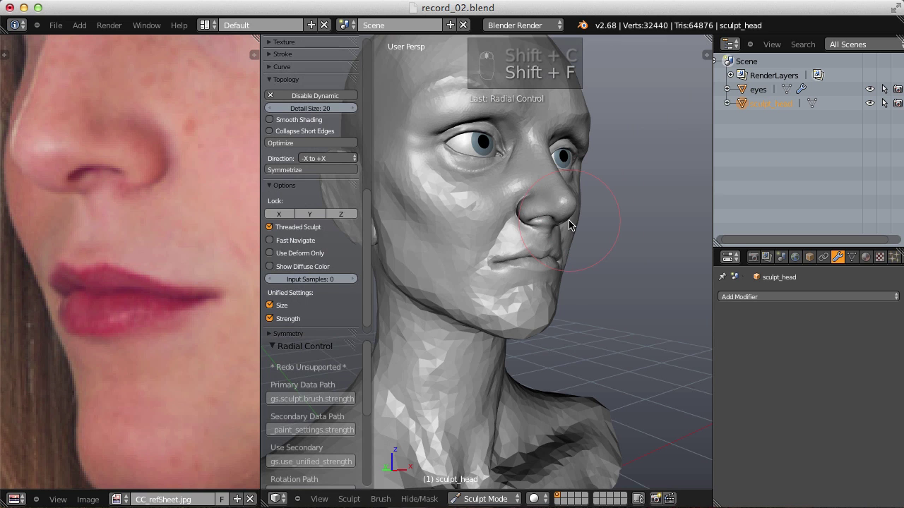
{"action": "left_click_drag", "start_coordinate": [569, 245], "coordinate": [529, 320]}
{"action": "key", "text": "shift+c"}
Run further crease strokes along the lip line to deepen the parting.
{"action": "key", "text": "shift+f"}
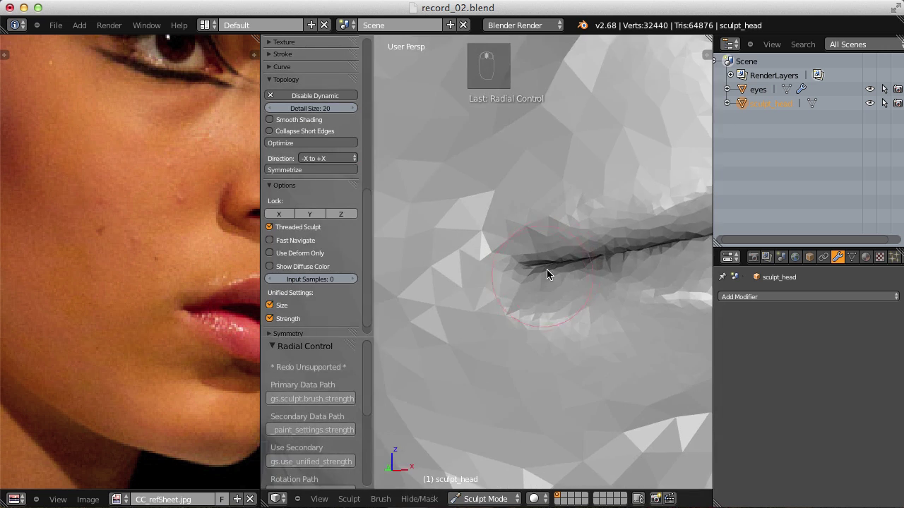
{"action": "left_click_drag", "start_coordinate": [516, 266], "coordinate": [537, 283]}
{"action": "key", "text": "shift+f"}
{"action": "key", "text": "f"}
{"action": "left_click_drag", "start_coordinate": [519, 300], "coordinate": [593, 228]}
Refine the lip line where it meets the mouth corner using the Inflate brush.
{"action": "key", "text": "i"}
{"action": "key", "text": "f"}
{"action": "middle_click", "coordinate": [566, 250]}
{"action": "key", "text": "f"}
{"action": "left_click_drag", "start_coordinate": [570, 253], "coordinate": [543, 232]}
{"action": "key", "text": "f"}
{"action": "key", "text": "f"}
{"action": "left_click_drag", "start_coordinate": [602, 194], "coordinate": [543, 232]}
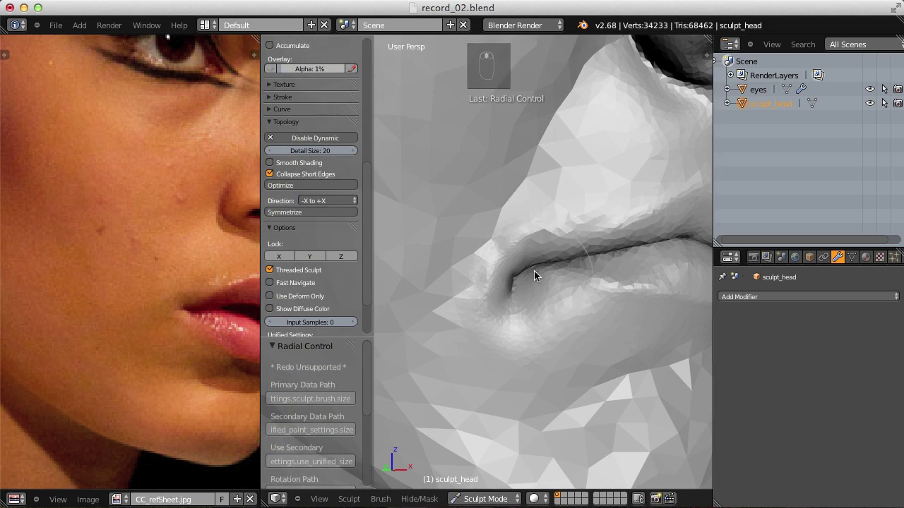
Smooth the skin above and below the lips, checking the mouth in profile.
{"action": "key", "text": "f"}
{"action": "key", "text": "f"}
{"action": "key", "text": "i"}
{"action": "left_click_drag", "start_coordinate": [530, 213], "coordinate": [594, 210]}
{"action": "key", "text": "shift+f"}
{"action": "key", "text": "f"}
{"action": "key", "text": "f"}
{"action": "middle_click", "coordinate": [534, 248]}
{"action": "middle_click", "coordinate": [566, 211]}
{"action": "middle_click", "coordinate": [588, 205]}
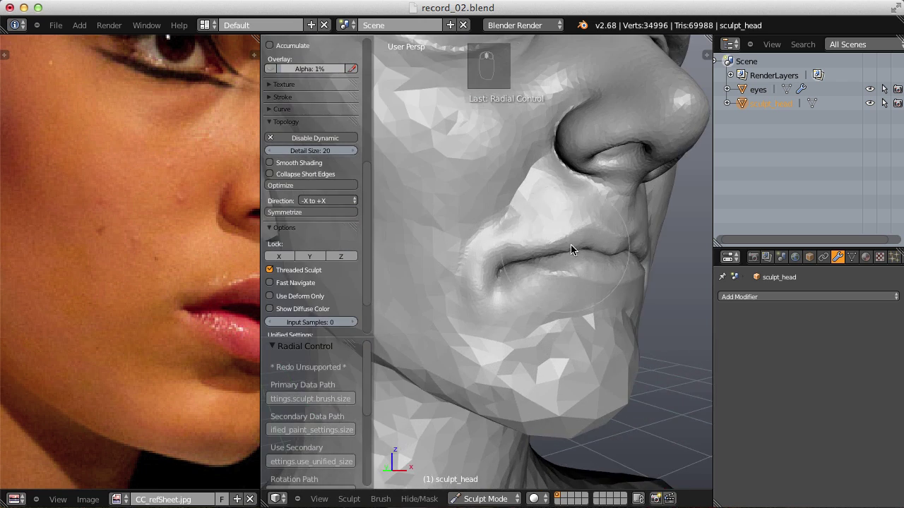
{"action": "left_click_drag", "start_coordinate": [481, 324], "coordinate": [532, 295]}
Retune the brush and orbit out to judge the whole head and mouth from the side.
{"action": "key", "text": "shift+f"}
{"action": "middle_click", "coordinate": [544, 277]}
{"action": "key", "text": "f"}
{"action": "key", "text": "f"}
{"action": "key", "text": "f"}
{"action": "key", "text": "|"}
{"action": "key", "text": "f"}
{"action": "left_click_drag", "start_coordinate": [524, 260], "coordinate": [552, 162]}
Make a first smoothing pass over the crease between nostril and mouth corner, checking from several angles.
{"action": "left_click_drag", "start_coordinate": [614, 191], "coordinate": [544, 248]}
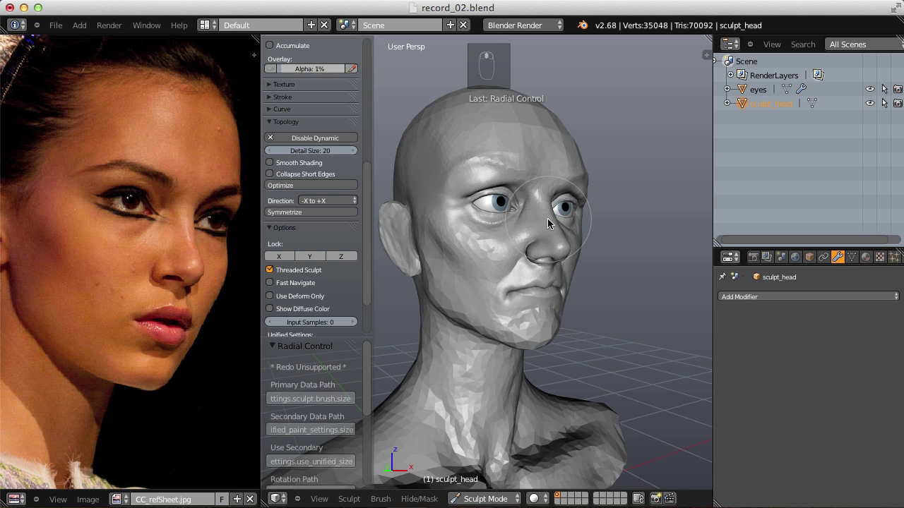
{"action": "key", "text": "f"}
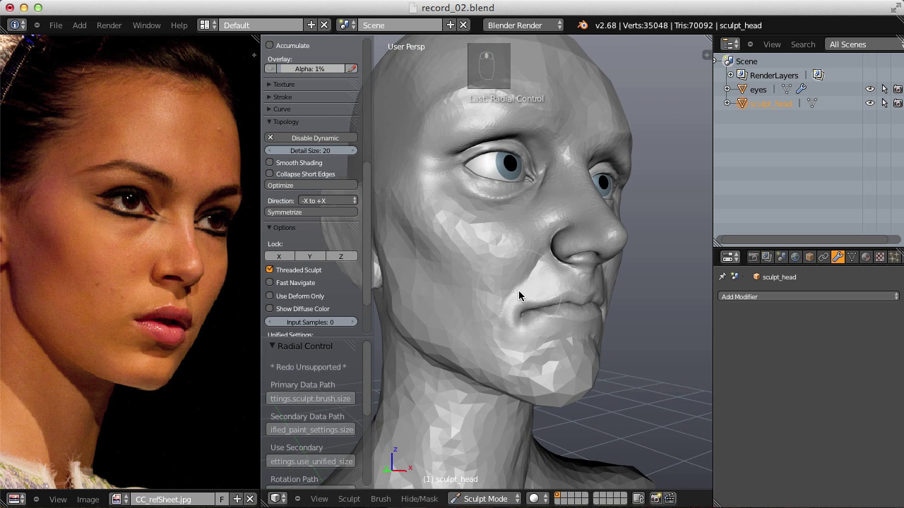
{"action": "middle_click", "coordinate": [588, 273]}
{"action": "middle_click", "coordinate": [568, 263]}
{"action": "left_click_drag", "start_coordinate": [578, 278], "coordinate": [588, 286]}
{"action": "key", "text": "f"}
{"action": "middle_click", "coordinate": [588, 286]}
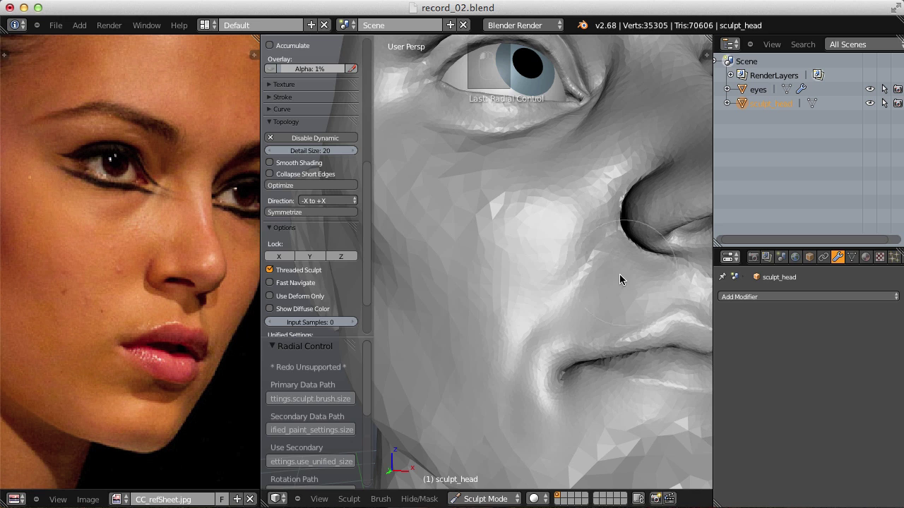
{"action": "key", "text": "f"}
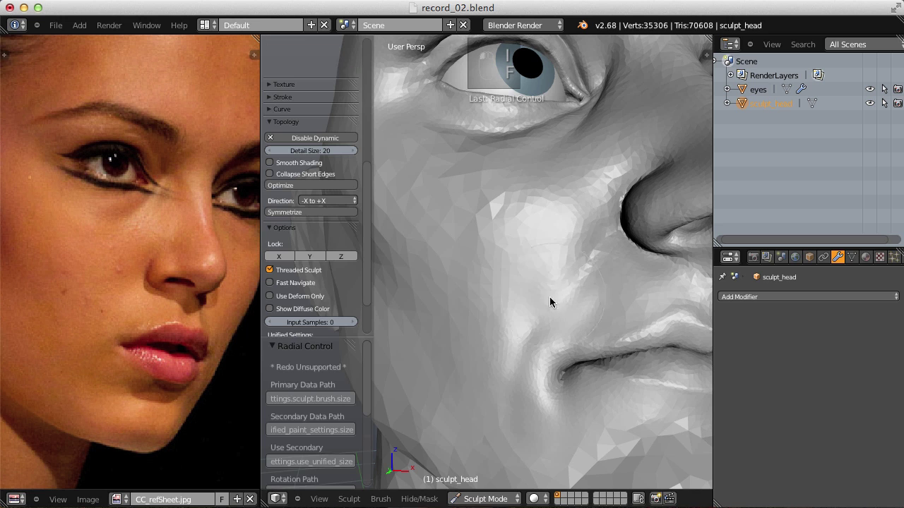
{"action": "middle_click", "coordinate": [594, 283]}
{"action": "middle_click", "coordinate": [625, 259]}
With a larger brush, smooth the cheek between nose and mouth in broad strokes.
{"action": "key", "text": "g"}
{"action": "key", "text": "f"}
{"action": "key", "text": "f"}
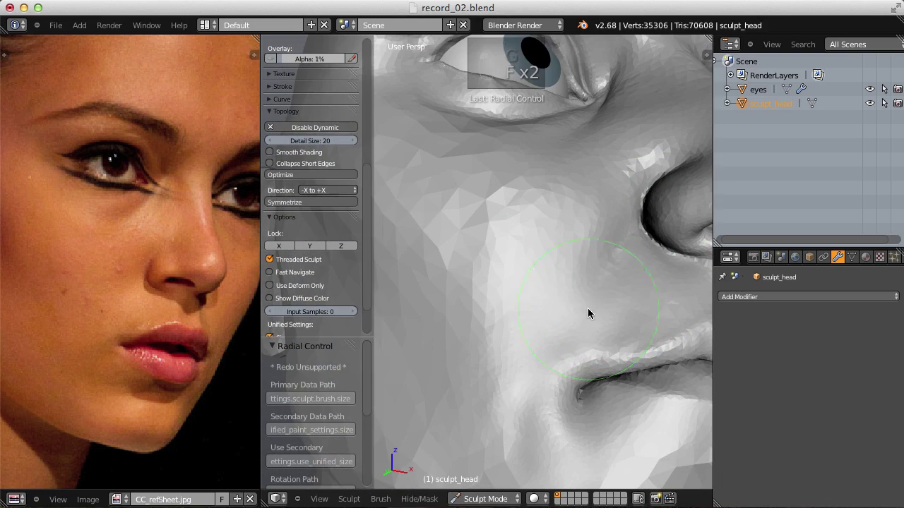
{"action": "left_click", "coordinate": [620, 239]}
{"action": "key", "text": "f"}
{"action": "key", "text": "f"}
{"action": "key", "text": "p"}
{"action": "key", "text": "f"}
{"action": "left_click_drag", "start_coordinate": [516, 277], "coordinate": [649, 333]}
{"action": "left_click_drag", "start_coordinate": [577, 250], "coordinate": [649, 332]}
Soften the skin under the eyes so it blends into the cheek.
{"action": "key", "text": "f"}
{"action": "middle_click", "coordinate": [601, 218]}
{"action": "middle_click", "coordinate": [584, 228]}
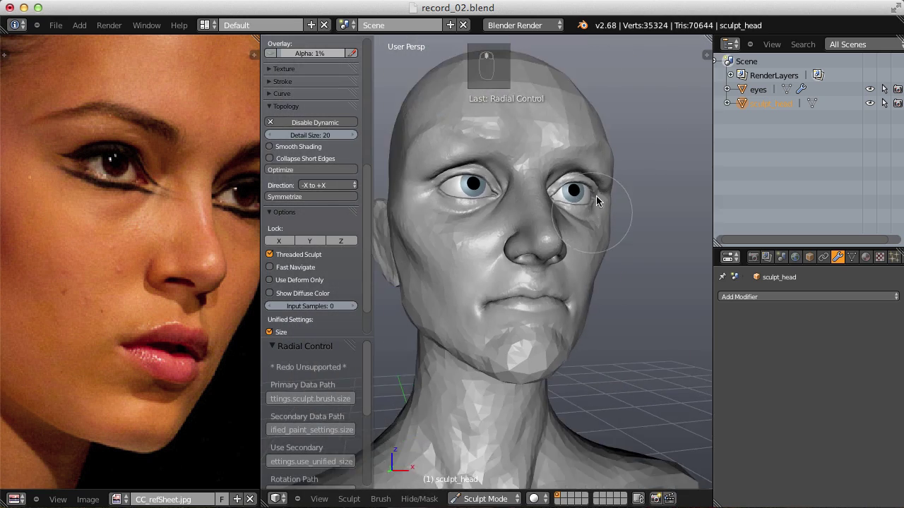
{"action": "left_click_drag", "start_coordinate": [555, 253], "coordinate": [582, 229]}
{"action": "left_click_drag", "start_coordinate": [519, 279], "coordinate": [582, 229]}
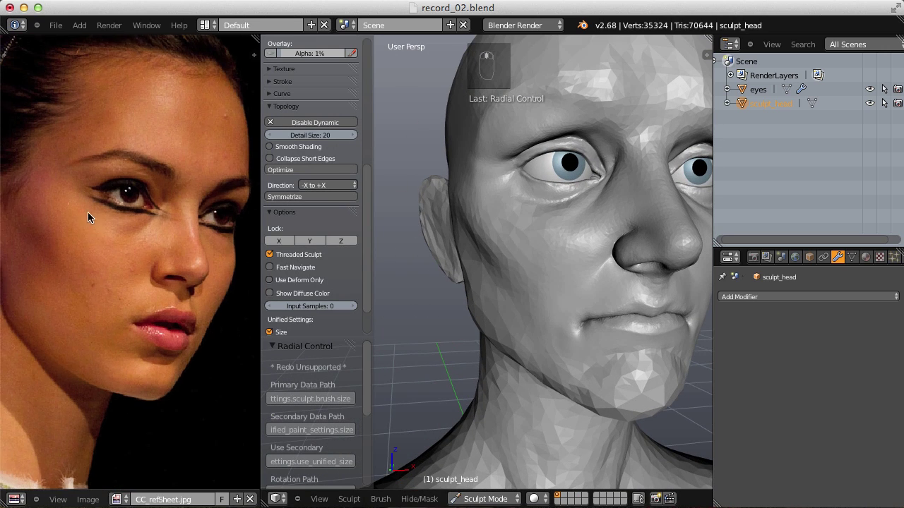
Shape the cheek beside the nose into a fuller form matching the reference.
{"action": "key", "text": "f"}
{"action": "key", "text": "f"}
{"action": "left_click_drag", "start_coordinate": [476, 207], "coordinate": [527, 264]}
{"action": "key", "text": "i"}
{"action": "key", "text": "f"}
{"action": "key", "text": "f"}
{"action": "left_click_drag", "start_coordinate": [558, 302], "coordinate": [621, 252]}
{"action": "key", "text": "f"}
{"action": "left_click_drag", "start_coordinate": [520, 259], "coordinate": [524, 258]}
Blend the reshaped nose-to-lip area with final smoothing strokes and verify the profile.
{"action": "key", "text": "g"}
{"action": "key", "text": "f"}
{"action": "left_click_drag", "start_coordinate": [529, 258], "coordinate": [495, 260]}
{"action": "key", "text": "f"}
{"action": "left_click_drag", "start_coordinate": [495, 261], "coordinate": [575, 227]}
{"action": "middle_click", "coordinate": [575, 227]}
{"action": "left_click_drag", "start_coordinate": [609, 262], "coordinate": [628, 250]}
Adjust brush size and strength, then build up the cheek beside the mouth.
{"action": "key", "text": "shift+f"}
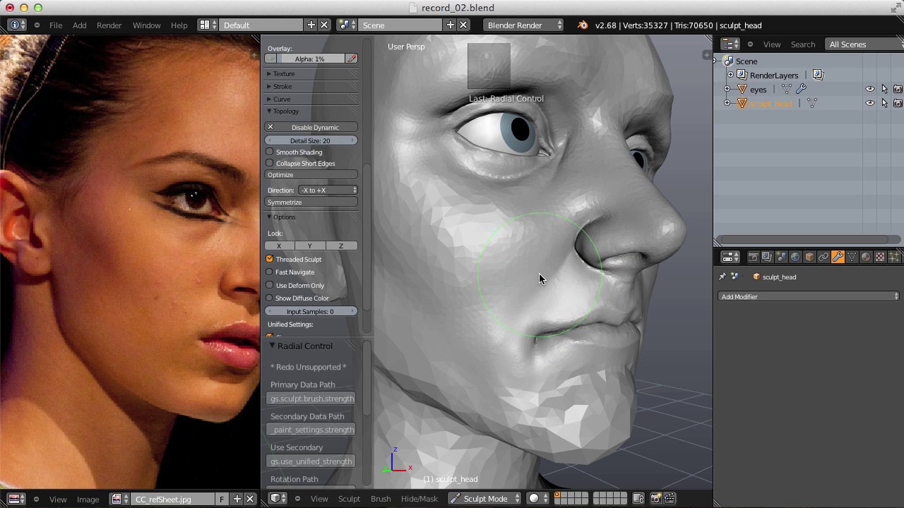
{"action": "key", "text": "shift+c"}
{"action": "key", "text": "shift+f"}
{"action": "key", "text": "f"}
{"action": "key", "text": "shift+f"}
{"action": "key", "text": "f"}
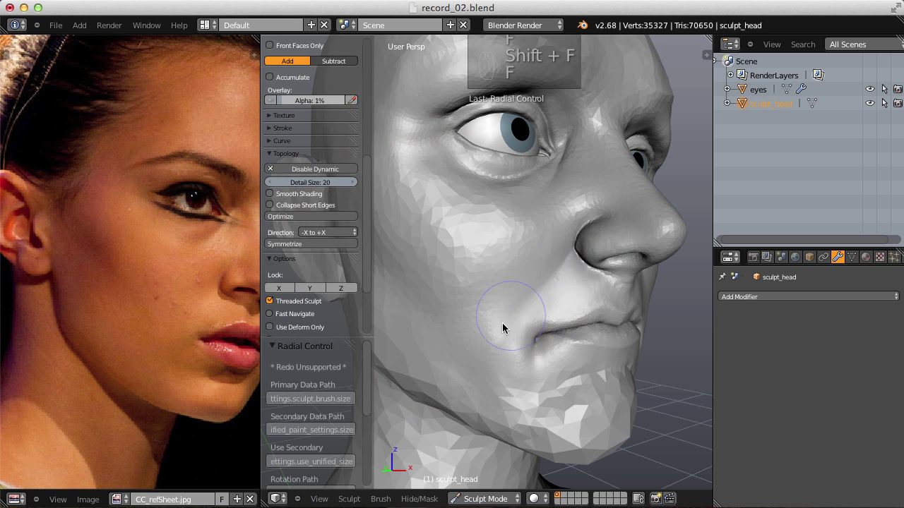
{"action": "middle_click", "coordinate": [597, 241]}
{"action": "left_click_drag", "start_coordinate": [611, 233], "coordinate": [580, 249]}
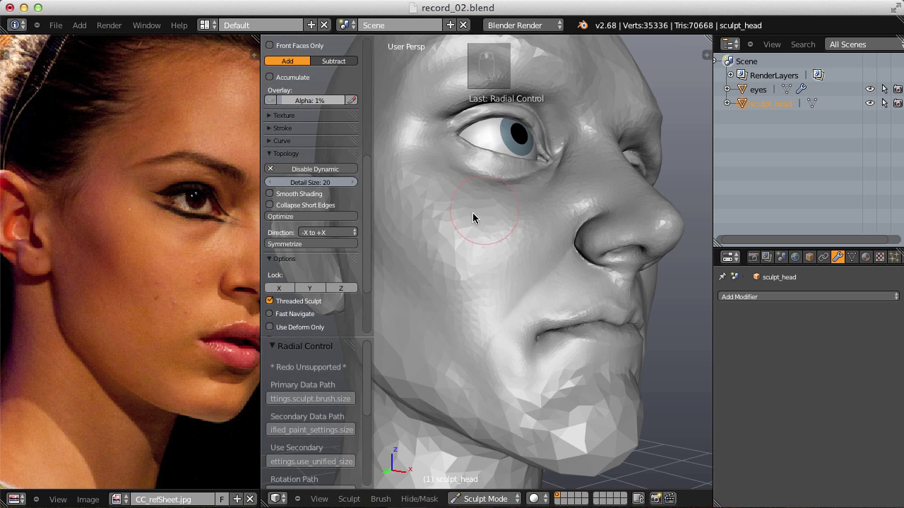
Soften the under-eye area and smooth the cheek beside the mouth.
{"action": "left_click_drag", "start_coordinate": [564, 259], "coordinate": [482, 358]}
{"action": "left_click_drag", "start_coordinate": [560, 280], "coordinate": [631, 231]}
{"action": "key", "text": "f"}
{"action": "middle_click", "coordinate": [637, 234]}
{"action": "left_click", "coordinate": [500, 384]}
{"action": "left_click_drag", "start_coordinate": [500, 383], "coordinate": [539, 276]}
Retune the brush and further soften the skin under the eyes into a natural form.
{"action": "key", "text": "g"}
{"action": "key", "text": "f"}
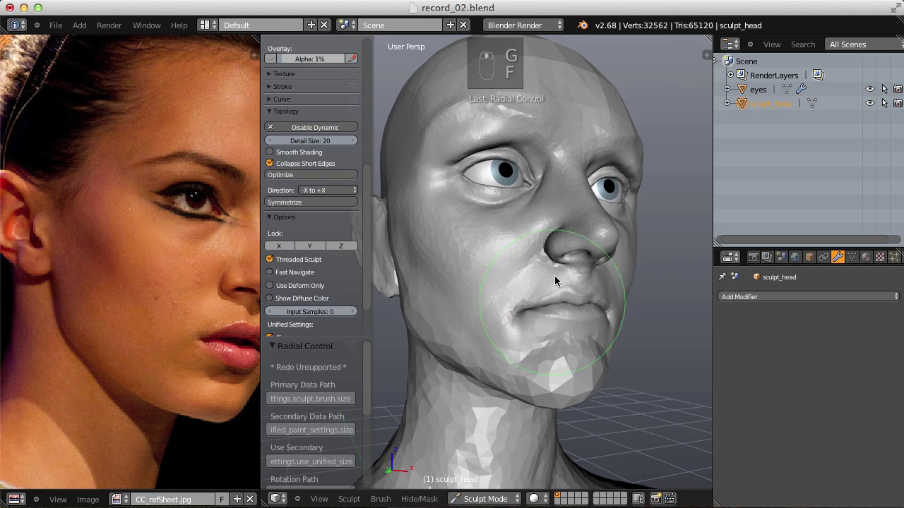
{"action": "middle_click", "coordinate": [533, 282]}
{"action": "middle_click", "coordinate": [532, 340]}
{"action": "key", "text": "f"}
{"action": "key", "text": "shift+c"}
{"action": "key", "text": "shift+f"}
{"action": "key", "text": "f"}
{"action": "key", "text": "f"}
{"action": "left_click_drag", "start_coordinate": [507, 345], "coordinate": [526, 306]}
{"action": "key", "text": "f"}
{"action": "left_click_drag", "start_coordinate": [523, 311], "coordinate": [552, 259]}
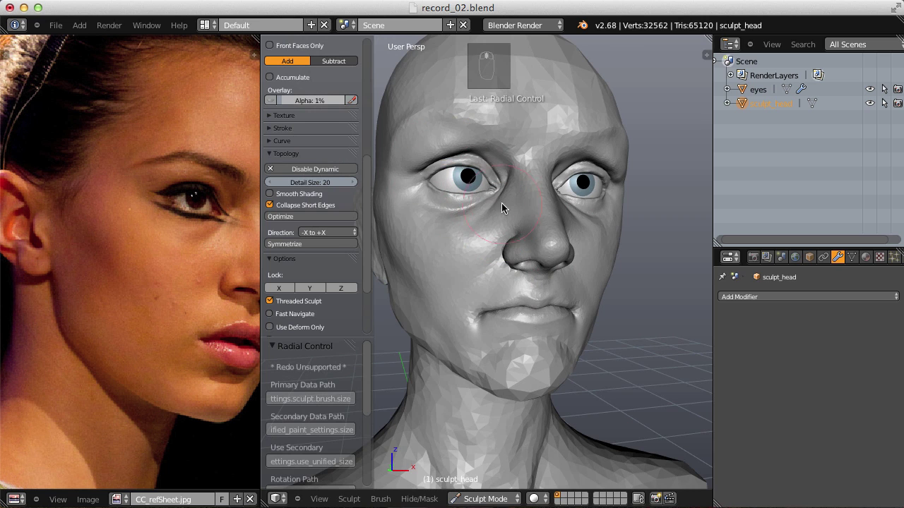
Refine the cheek and deepen the crease at the mouth corner, undoing two unwanted strokes.
{"action": "left_click_drag", "start_coordinate": [548, 238], "coordinate": [545, 256]}
{"action": "key", "text": "shift+c"}
{"action": "key", "text": "f"}
{"action": "key", "text": "f"}
{"action": "left_click", "coordinate": [577, 307]}
{"action": "key", "text": "f"}
{"action": "key", "text": "ctrl+z"}
{"action": "key", "text": "ctrl+z"}
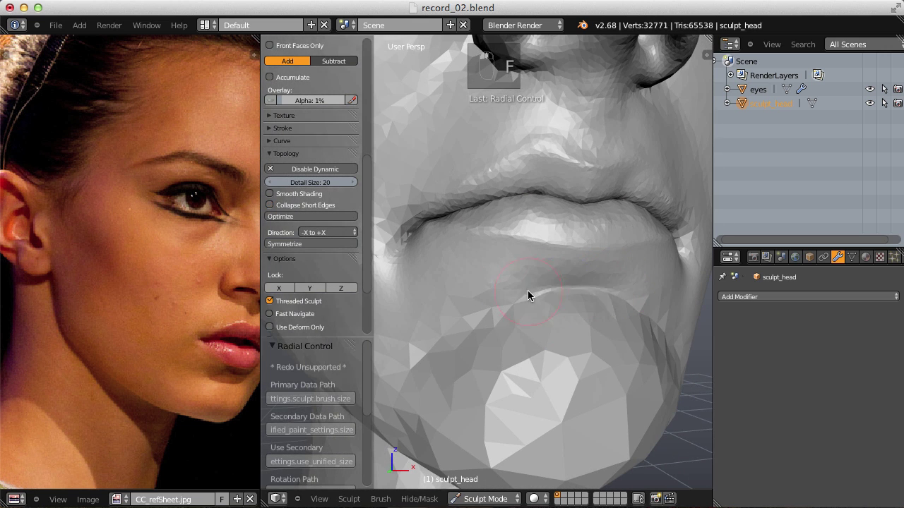
Shape the chin area just below the lower lip with grab and inflate strokes.
{"action": "key", "text": "f"}
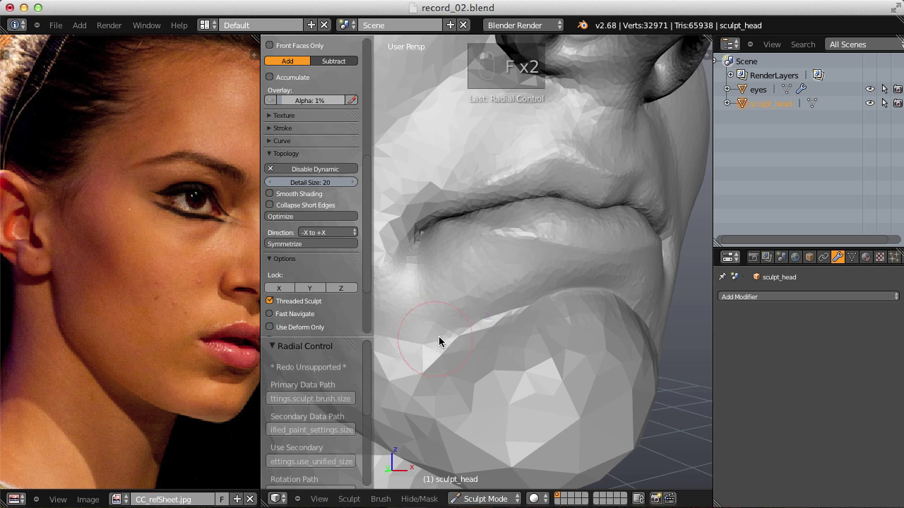
{"action": "key", "text": "f"}
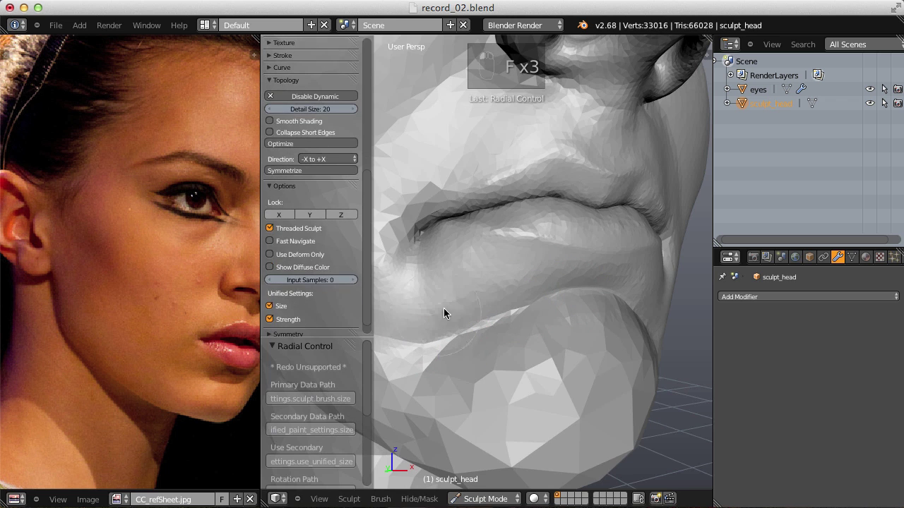
{"action": "left_click", "coordinate": [494, 278]}
{"action": "key", "text": "f"}
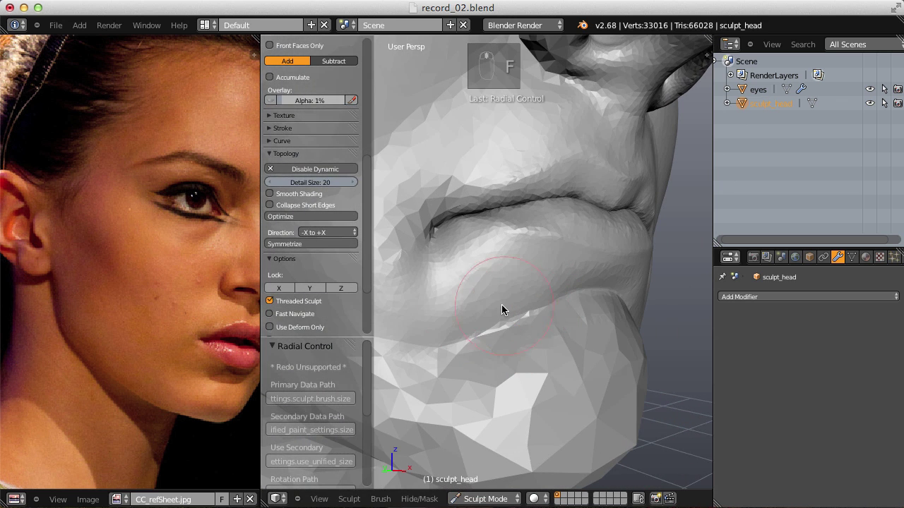
{"action": "key", "text": "f"}
{"action": "key", "text": "g"}
{"action": "key", "text": "f"}
{"action": "left_click_drag", "start_coordinate": [498, 329], "coordinate": [566, 284]}
{"action": "key", "text": "f"}
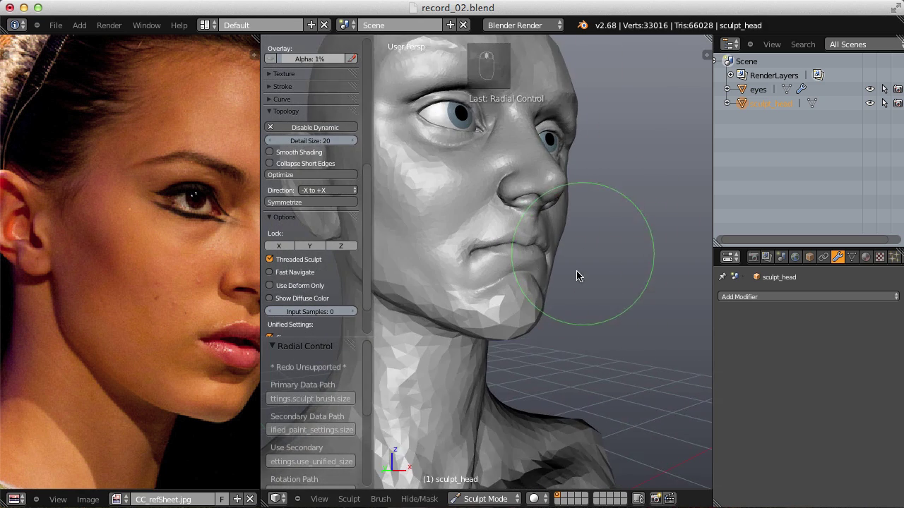
{"action": "key", "text": "i"}
{"action": "key", "text": "f"}
{"action": "key", "text": "f"}
{"action": "left_click_drag", "start_coordinate": [533, 324], "coordinate": [528, 326]}
{"action": "key", "text": "f"}
{"action": "key", "text": "i"}
{"action": "left_click_drag", "start_coordinate": [545, 329], "coordinate": [516, 340]}
Blend the lower lip into the chin with broader sculpt strokes.
{"action": "key", "text": "shift+f"}
{"action": "key", "text": "f"}
{"action": "key", "text": "f"}
{"action": "left_click_drag", "start_coordinate": [506, 337], "coordinate": [577, 279]}
{"action": "key", "text": "f"}
{"action": "left_click_drag", "start_coordinate": [571, 332], "coordinate": [476, 369]}
{"action": "left_click_drag", "start_coordinate": [586, 312], "coordinate": [541, 314]}
{"action": "key", "text": "f"}
{"action": "left_click", "coordinate": [538, 315]}
{"action": "right_click", "coordinate": [537, 315]}
Round out the chin so its profile curves smoothly toward the jaw.
{"action": "key", "text": "f"}
{"action": "key", "text": "i"}
{"action": "left_click_drag", "start_coordinate": [558, 308], "coordinate": [542, 338]}
{"action": "key", "text": "f"}
{"action": "left_click_drag", "start_coordinate": [538, 327], "coordinate": [526, 372]}
{"action": "left_click", "coordinate": [519, 396]}
{"action": "right_click", "coordinate": [519, 396]}
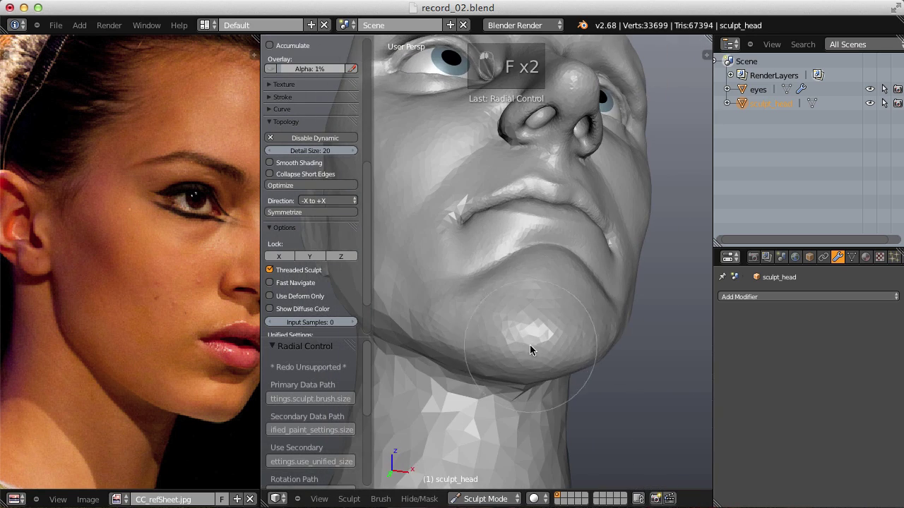
{"action": "left_click", "coordinate": [570, 276]}
{"action": "key", "text": "g"}
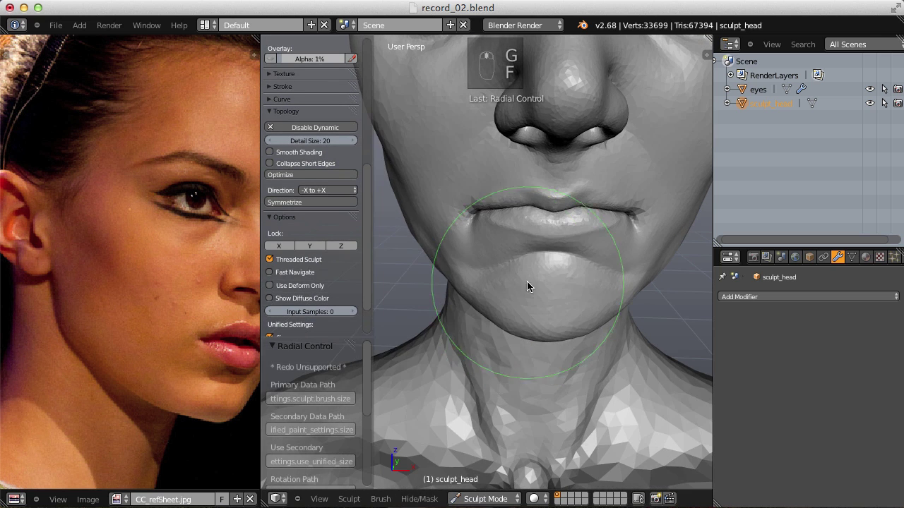
{"action": "key", "text": "f"}
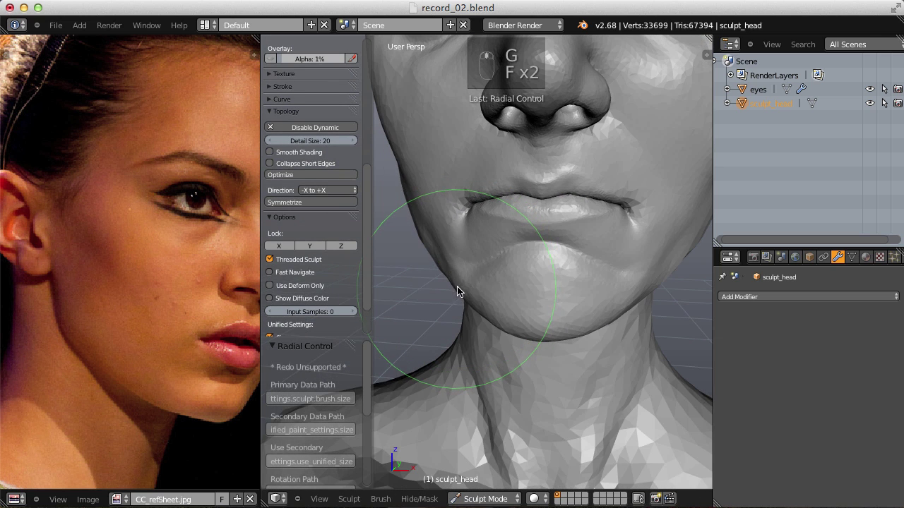
{"action": "left_click_drag", "start_coordinate": [469, 286], "coordinate": [561, 197]}
{"action": "left_click", "coordinate": [607, 191]}
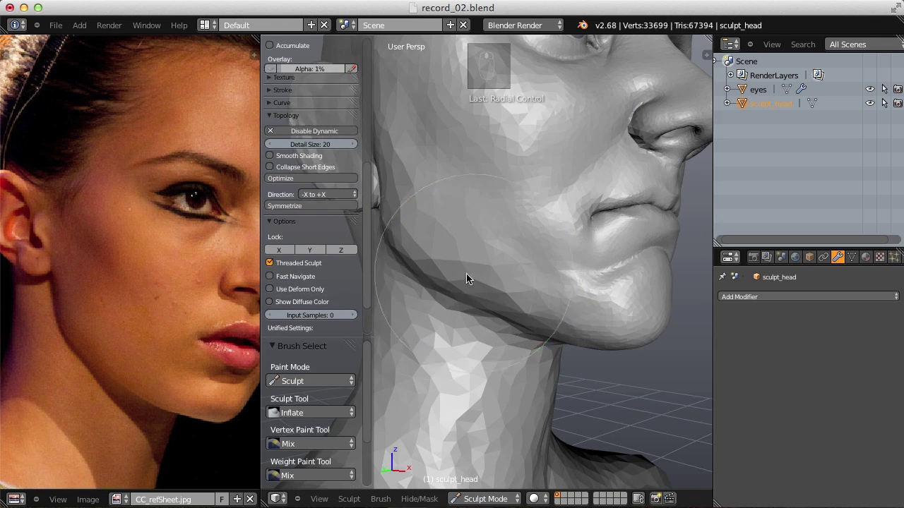
Define the jawline running under the cheek from a side angle.
{"action": "key", "text": "i"}
{"action": "key", "text": "f"}
{"action": "key", "text": "f"}
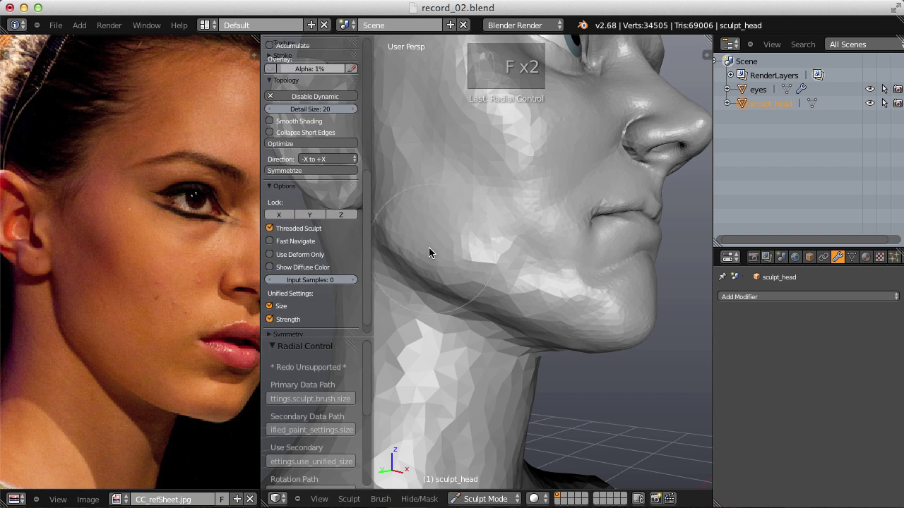
{"action": "key", "text": "f"}
{"action": "left_click_drag", "start_coordinate": [508, 297], "coordinate": [585, 261]}
{"action": "middle_click", "coordinate": [584, 261]}
{"action": "scroll", "scroll_direction": "down", "scroll_amount": 3}
{"action": "key", "text": "f"}
{"action": "key", "text": "shift+f"}
{"action": "key", "text": "f"}
{"action": "left_click_drag", "start_coordinate": [497, 247], "coordinate": [589, 195]}
{"action": "key", "text": "f"}
{"action": "key", "text": "f"}
{"action": "middle_click", "coordinate": [589, 194]}
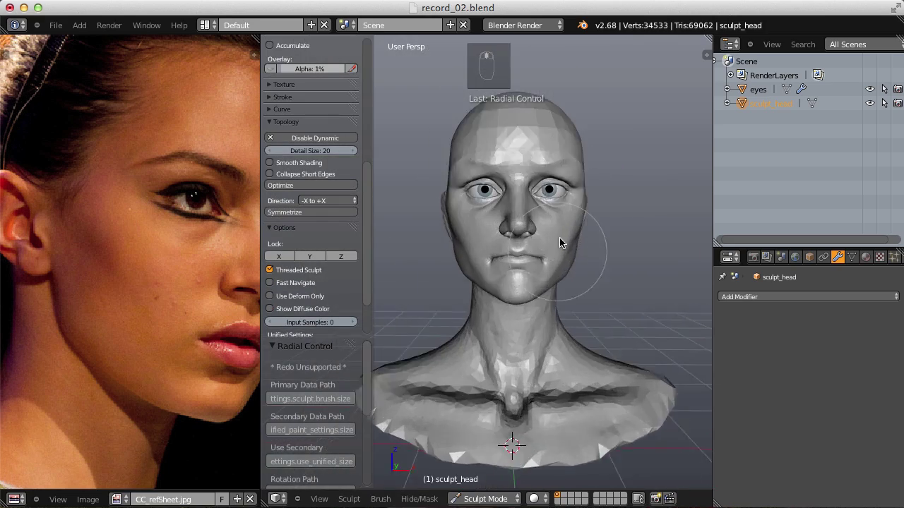
Refine the cheek and jaw surface beside the mouth with grab strokes.
{"action": "left_click", "coordinate": [498, 253]}
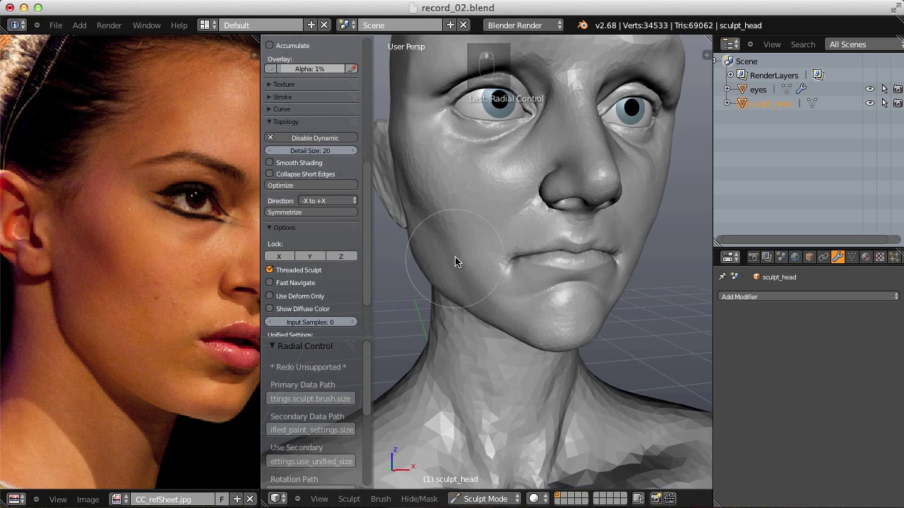
{"action": "key", "text": "g"}
{"action": "key", "text": "f"}
{"action": "key", "text": "f"}
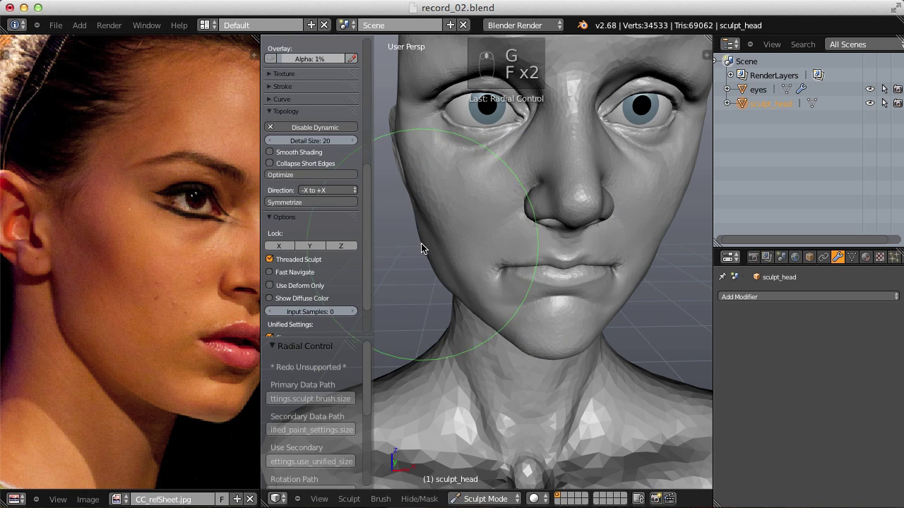
{"action": "left_click_drag", "start_coordinate": [431, 247], "coordinate": [437, 285]}
{"action": "key", "text": "f"}
{"action": "key", "text": "f"}
{"action": "key", "text": "f"}
{"action": "left_click_drag", "start_coordinate": [449, 280], "coordinate": [588, 225]}
{"action": "left_click_drag", "start_coordinate": [578, 279], "coordinate": [601, 235]}
{"action": "middle_click", "coordinate": [641, 271]}
Even out the cheek-to-jaw transition near the mouth corner from a new angle.
{"action": "key", "text": "f"}
{"action": "key", "text": "f"}
{"action": "key", "text": "g"}
{"action": "key", "text": "f"}
{"action": "left_click", "coordinate": [479, 280]}
{"action": "right_click", "coordinate": [479, 279]}
{"action": "key", "text": "f"}
{"action": "left_click_drag", "start_coordinate": [499, 276], "coordinate": [533, 286]}
{"action": "key", "text": "f"}
{"action": "key", "text": "f"}
{"action": "key", "text": "f"}
{"action": "left_click_drag", "start_coordinate": [618, 270], "coordinate": [533, 261]}
{"action": "key", "text": "g"}
{"action": "key", "text": "f"}
{"action": "key", "text": "f"}
{"action": "left_click_drag", "start_coordinate": [505, 270], "coordinate": [531, 278]}
{"action": "key", "text": "f"}
{"action": "key", "text": "f"}
{"action": "key", "text": "f"}
{"action": "middle_click", "coordinate": [530, 279]}
Smooth the cheek and jaw beside the mouth with crease, inflate and long strokes.
{"action": "key", "text": "shift+c"}
{"action": "key", "text": "shift+f"}
{"action": "key", "text": "f"}
{"action": "left_click_drag", "start_coordinate": [490, 290], "coordinate": [542, 271]}
{"action": "left_click_drag", "start_coordinate": [542, 272], "coordinate": [449, 286]}
{"action": "left_click_drag", "start_coordinate": [450, 286], "coordinate": [594, 254]}
{"action": "left_click", "coordinate": [614, 255]}
{"action": "left_click_drag", "start_coordinate": [594, 254], "coordinate": [564, 255]}
{"action": "key", "text": "f"}
{"action": "key", "text": "f"}
{"action": "key", "text": "i"}
{"action": "key", "text": "shift+f"}
{"action": "key", "text": "f"}
{"action": "left_click_drag", "start_coordinate": [532, 298], "coordinate": [633, 258]}
{"action": "middle_click", "coordinate": [598, 261]}
Adjust the mouth and nose profile with final vertical grab strokes to match the reference.
{"action": "key", "text": "f"}
{"action": "left_click", "coordinate": [505, 306]}
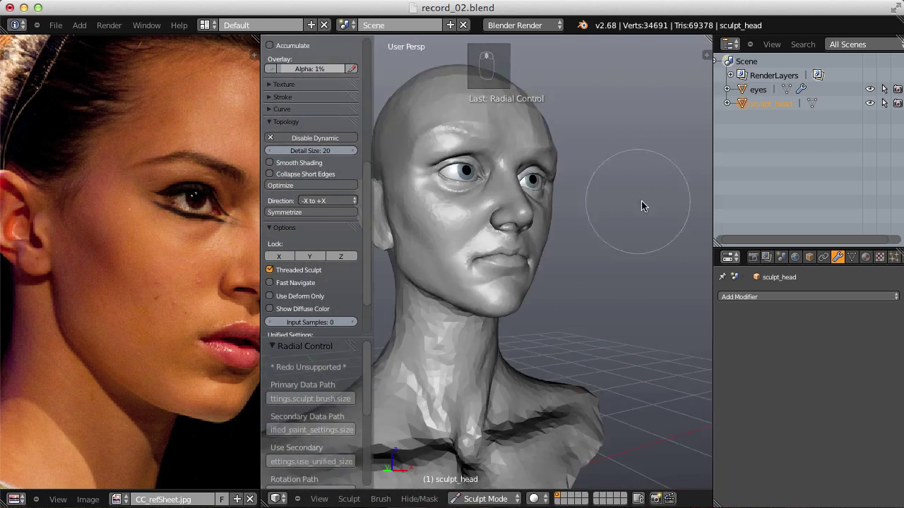
{"action": "left_click_drag", "start_coordinate": [464, 315], "coordinate": [564, 311]}
{"action": "key", "text": "f"}
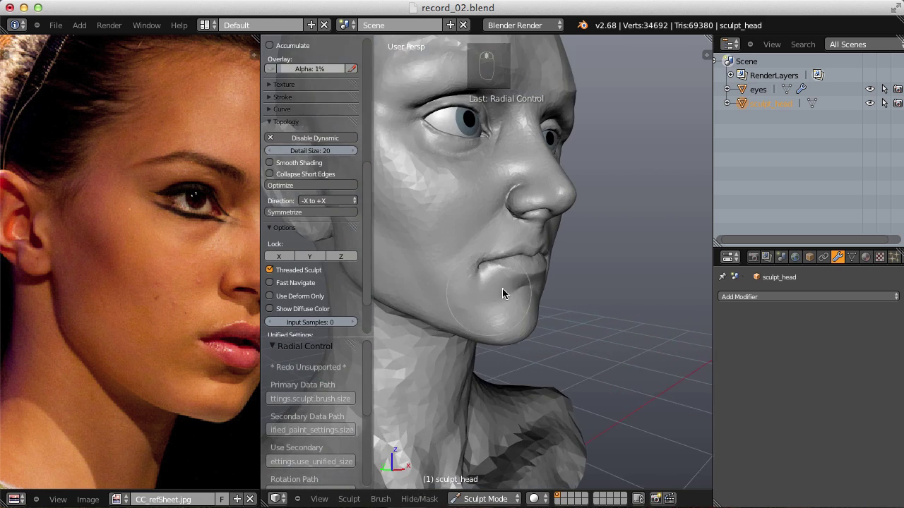
{"action": "key", "text": "g"}
{"action": "key", "text": "f"}
{"action": "key", "text": "f"}
{"action": "left_click_drag", "start_coordinate": [498, 306], "coordinate": [502, 273]}
{"action": "key", "text": "f"}
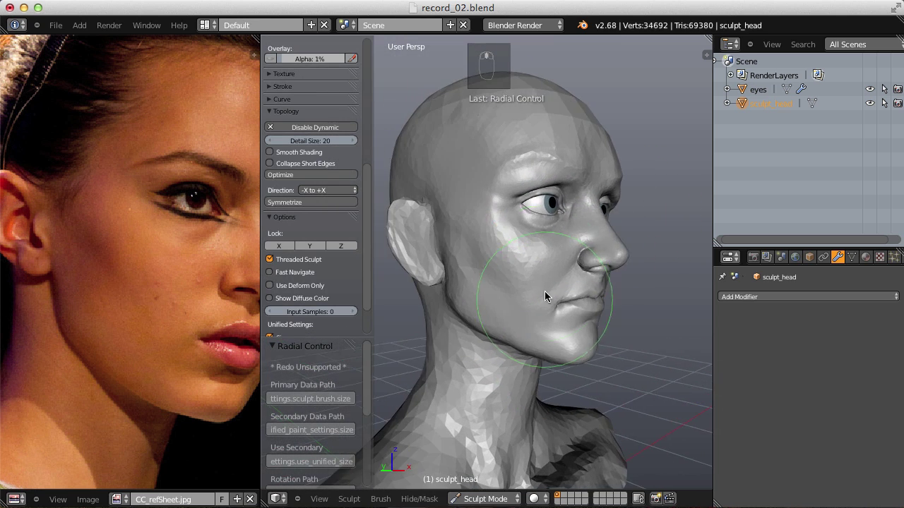
{"action": "key", "text": "f"}
{"action": "key", "text": "f"}
{"action": "key", "text": "f"}
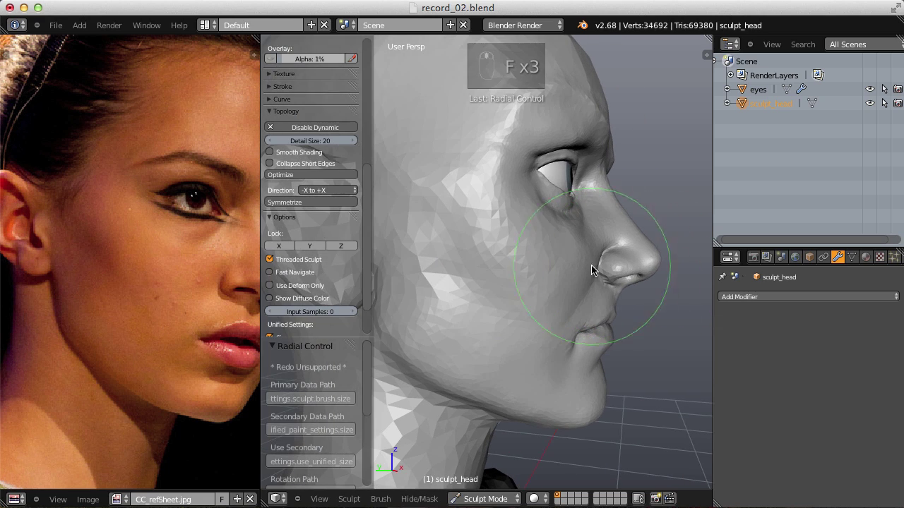
{"action": "left_click_drag", "start_coordinate": [540, 279], "coordinate": [556, 212]}
Undo the last stroke, show the full reference photo, and pull the brow with a resized grab brush.
{"action": "key", "text": "ctrl+z"}
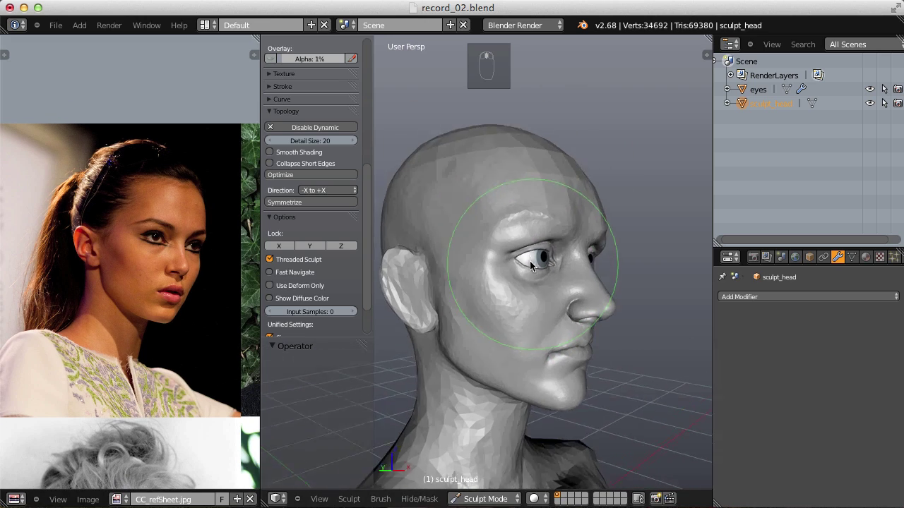
{"action": "key", "text": "f"}
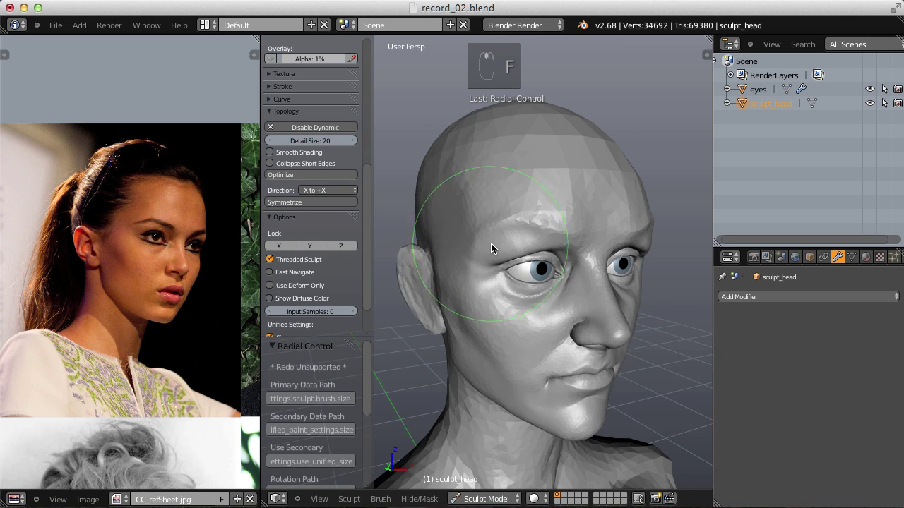
{"action": "key", "text": "f"}
{"action": "key", "text": "f"}
{"action": "key", "text": "g"}
{"action": "left_click_drag", "start_coordinate": [480, 221], "coordinate": [501, 196]}
{"action": "key", "text": "f"}
{"action": "key", "text": "f"}
{"action": "key", "text": "f"}
{"action": "key", "text": "f"}
{"action": "left_click", "coordinate": [483, 203]}
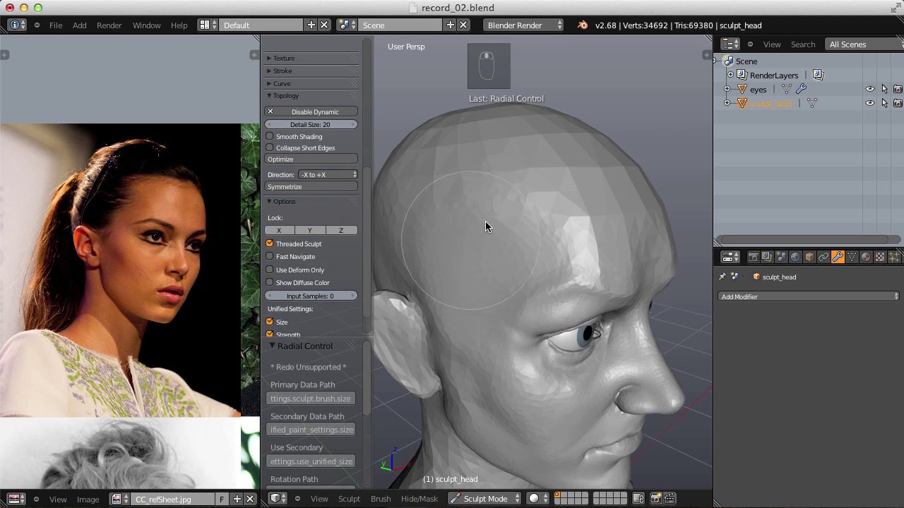
Reshape the temple beside the eye with several grab strokes from different view angles.
{"action": "left_click_drag", "start_coordinate": [597, 157], "coordinate": [493, 304]}
{"action": "key", "text": "f"}
{"action": "left_click", "coordinate": [493, 304]}
{"action": "key", "text": "f"}
{"action": "middle_click", "coordinate": [562, 263]}
{"action": "left_click_drag", "start_coordinate": [549, 272], "coordinate": [507, 228]}
{"action": "key", "text": "f"}
{"action": "middle_click", "coordinate": [544, 263]}
{"action": "left_click_drag", "start_coordinate": [582, 246], "coordinate": [573, 264]}
{"action": "left_click_drag", "start_coordinate": [532, 256], "coordinate": [573, 241]}
{"action": "left_click_drag", "start_coordinate": [620, 219], "coordinate": [620, 233]}
Pull up the forehead above the brow, then inflate it slightly with adjusted brush strength.
{"action": "key", "text": "f"}
{"action": "key", "text": "f"}
{"action": "key", "text": "g"}
{"action": "key", "text": "f"}
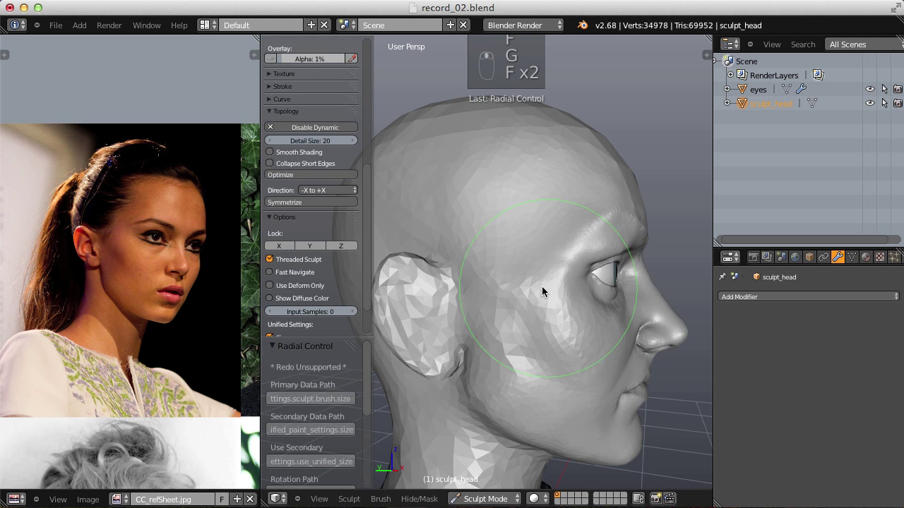
{"action": "left_click", "coordinate": [542, 288]}
{"action": "key", "text": "f"}
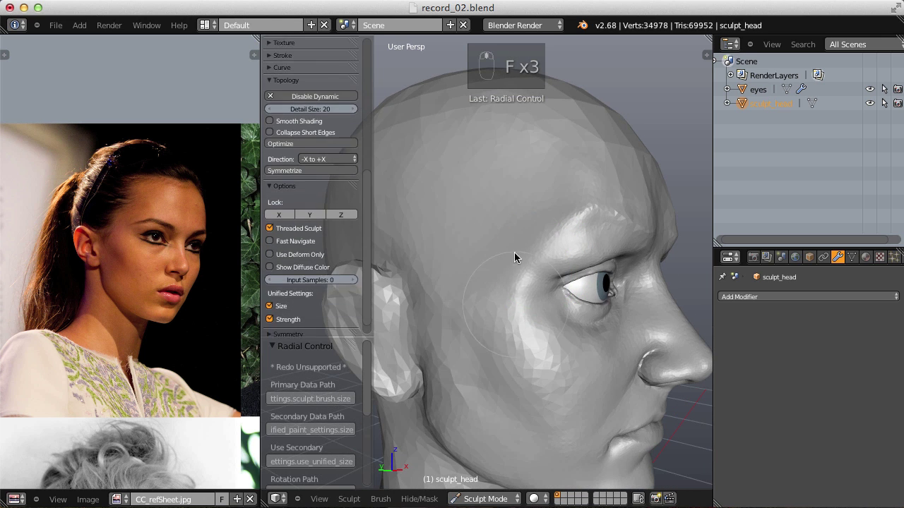
{"action": "left_click_drag", "start_coordinate": [512, 293], "coordinate": [517, 240]}
{"action": "key", "text": "shift+f"}
{"action": "key", "text": "i"}
{"action": "key", "text": "f"}
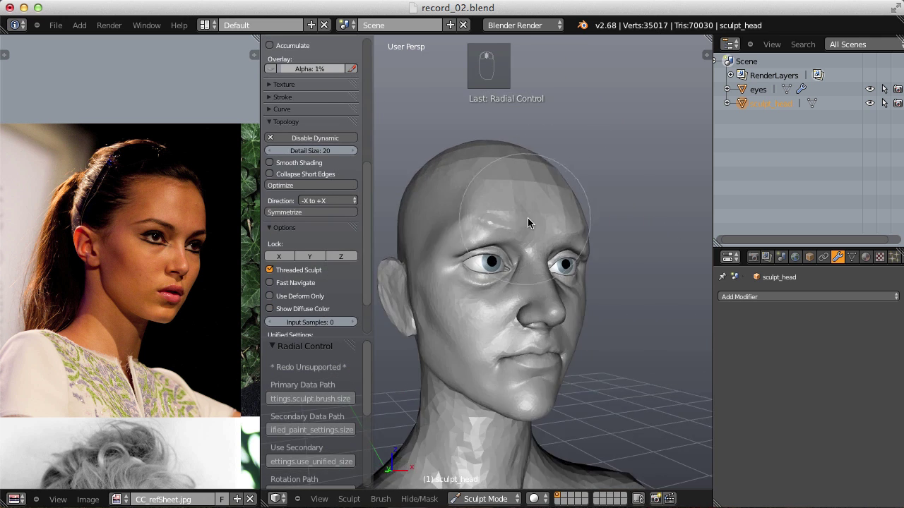
Crease along the brow line toward the temple, then nudge the brow with the grab brush.
{"action": "key", "text": "shift+c"}
{"action": "key", "text": "shift+f"}
{"action": "key", "text": "f"}
{"action": "left_click_drag", "start_coordinate": [550, 291], "coordinate": [570, 293]}
{"action": "key", "text": "f"}
{"action": "left_click_drag", "start_coordinate": [567, 301], "coordinate": [587, 235]}
{"action": "key", "text": "f"}
{"action": "left_click_drag", "start_coordinate": [585, 239], "coordinate": [532, 229]}
{"action": "key", "text": "g"}
{"action": "key", "text": "f"}
{"action": "left_click", "coordinate": [545, 279]}
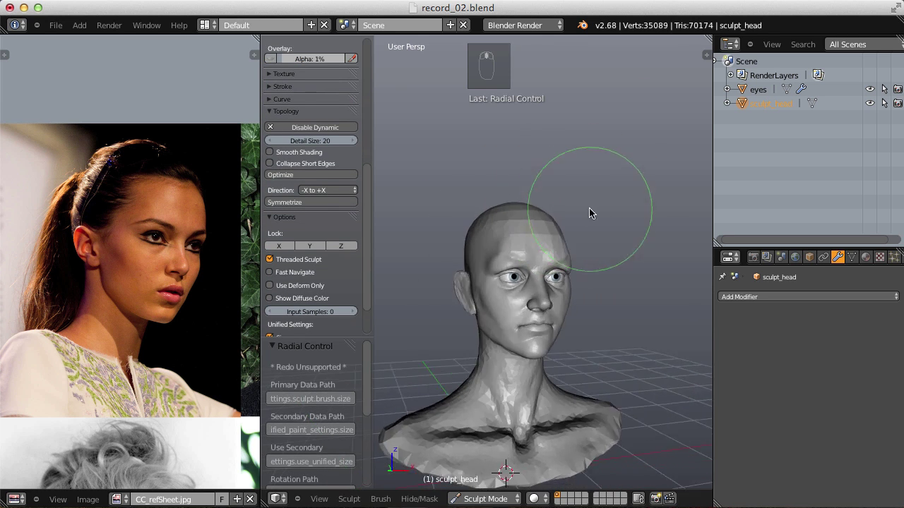
Build up the forehead with additive inflate strokes across its width.
{"action": "key", "text": "i"}
{"action": "key", "text": "f"}
{"action": "left_click_drag", "start_coordinate": [512, 226], "coordinate": [572, 212]}
{"action": "left_click_drag", "start_coordinate": [571, 213], "coordinate": [541, 267]}
{"action": "key", "text": "f"}
{"action": "key", "text": "f"}
{"action": "key", "text": "i"}
{"action": "left_click_drag", "start_coordinate": [544, 270], "coordinate": [601, 285]}
{"action": "key", "text": "f"}
{"action": "left_click_drag", "start_coordinate": [596, 296], "coordinate": [532, 304]}
{"action": "key", "text": "f"}
{"action": "key", "text": "f"}
Crease and redo the brow ridge above the eyes at a lower brush strength.
{"action": "key", "text": "shift+c"}
{"action": "key", "text": "shift+f"}
{"action": "key", "text": "f"}
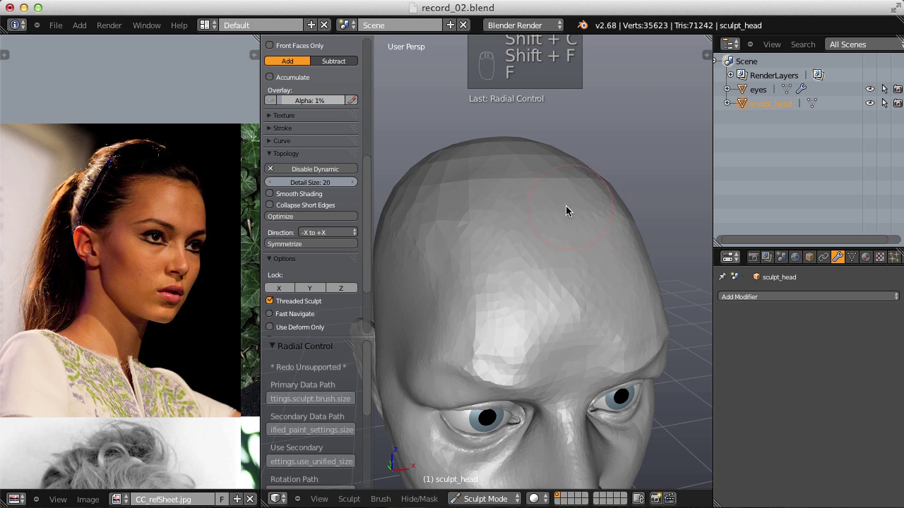
{"action": "key", "text": "f"}
{"action": "left_click_drag", "start_coordinate": [492, 329], "coordinate": [530, 299]}
{"action": "key", "text": "shift+f"}
{"action": "key", "text": "ctrl+z"}
{"action": "key", "text": "shift+f"}
{"action": "left_click_drag", "start_coordinate": [524, 321], "coordinate": [536, 273]}
{"action": "left_click_drag", "start_coordinate": [583, 274], "coordinate": [537, 273]}
{"action": "key", "text": "f"}
Even out the top of the skull and crown with broad strokes and a final inflate pass.
{"action": "left_click_drag", "start_coordinate": [529, 334], "coordinate": [655, 208]}
{"action": "left_click_drag", "start_coordinate": [563, 295], "coordinate": [649, 327]}
{"action": "left_click_drag", "start_coordinate": [555, 308], "coordinate": [569, 294]}
{"action": "middle_click", "coordinate": [608, 304]}
{"action": "key", "text": "f"}
{"action": "left_click_drag", "start_coordinate": [515, 320], "coordinate": [556, 265]}
{"action": "left_click_drag", "start_coordinate": [515, 321], "coordinate": [546, 308]}
{"action": "key", "text": "i"}
{"action": "left_click_drag", "start_coordinate": [501, 322], "coordinate": [572, 306]}
{"action": "key", "text": "f"}
{"action": "left_click_drag", "start_coordinate": [537, 243], "coordinate": [648, 236]}
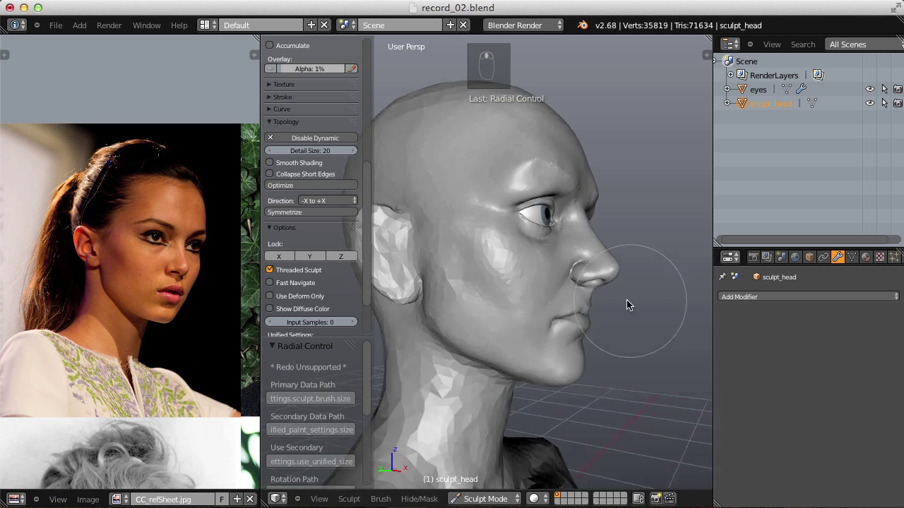
Shape the lips and mouth corners from the front with a small grab brush.
{"action": "key", "text": "g"}
{"action": "key", "text": "f"}
{"action": "key", "text": "f"}
{"action": "key", "text": "f"}
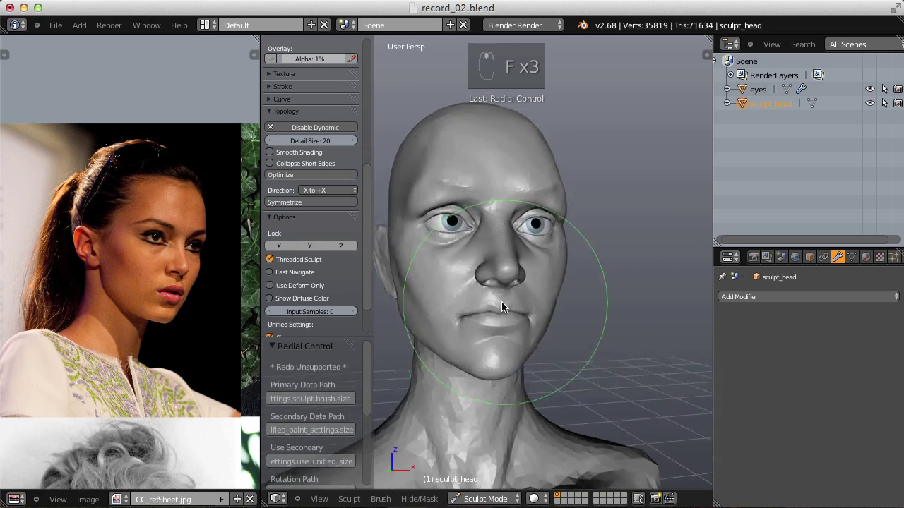
{"action": "key", "text": "f"}
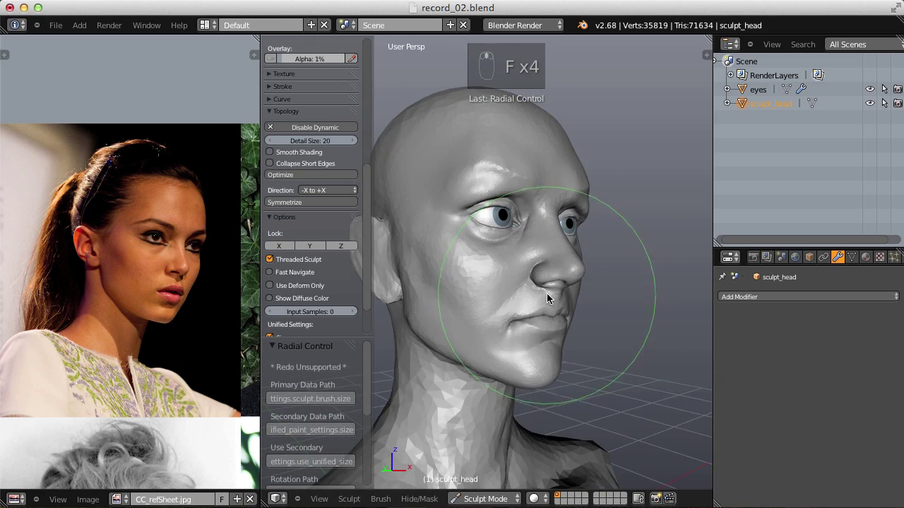
{"action": "key", "text": "f"}
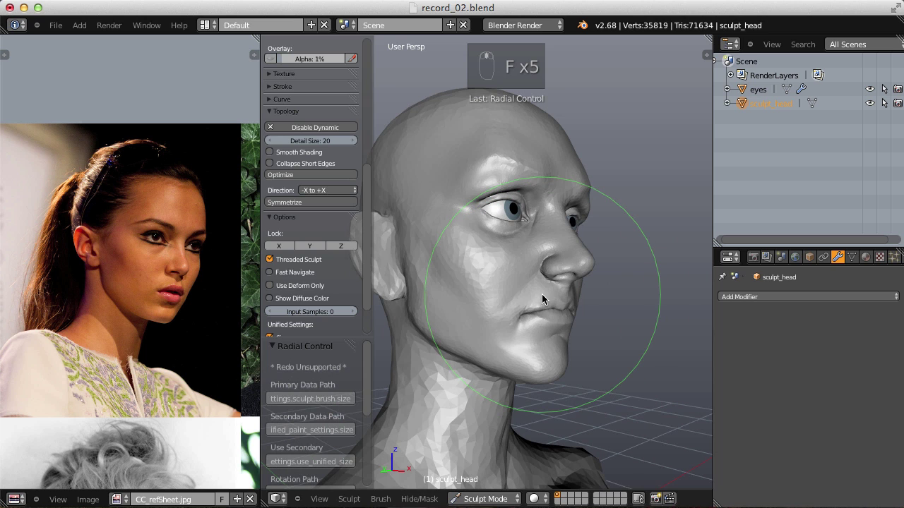
{"action": "key", "text": "f"}
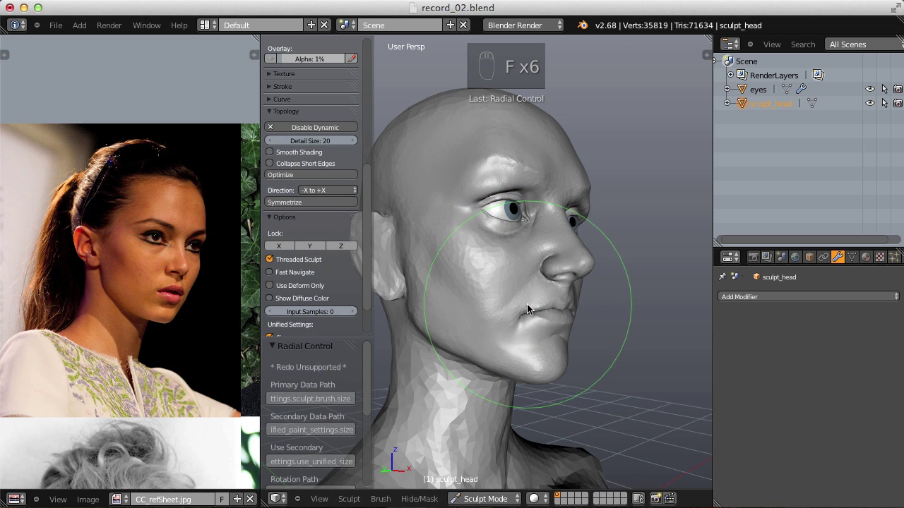
{"action": "left_click", "coordinate": [533, 309]}
{"action": "key", "text": "f"}
{"action": "left_click_drag", "start_coordinate": [528, 301], "coordinate": [549, 269]}
{"action": "key", "text": "f"}
{"action": "left_click", "coordinate": [539, 280]}
Refine the cheeks, jaw and lip profile with dabs from front and side views.
{"action": "key", "text": "f"}
{"action": "left_click", "coordinate": [526, 329]}
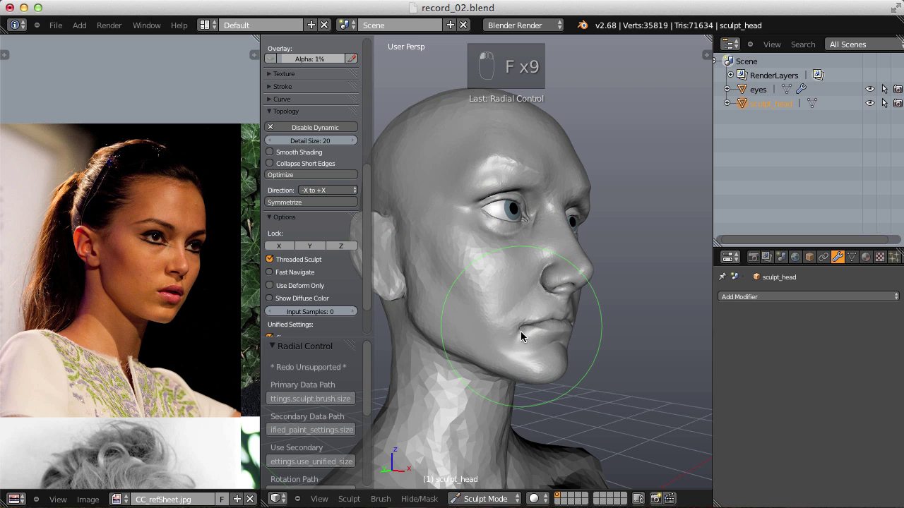
{"action": "key", "text": "f"}
{"action": "left_click", "coordinate": [561, 309]}
{"action": "key", "text": "f"}
{"action": "left_click", "coordinate": [524, 326]}
{"action": "middle_click", "coordinate": [554, 317]}
{"action": "key", "text": "f"}
{"action": "key", "text": "f"}
{"action": "left_click_drag", "start_coordinate": [466, 286], "coordinate": [458, 288]}
{"action": "key", "text": "f"}
{"action": "middle_click", "coordinate": [491, 287]}
Move in on the inner eye corner and start shaping it against the nose bridge.
{"action": "key", "text": "f"}
{"action": "key", "text": "f"}
{"action": "left_click", "coordinate": [586, 300]}
{"action": "key", "text": "f"}
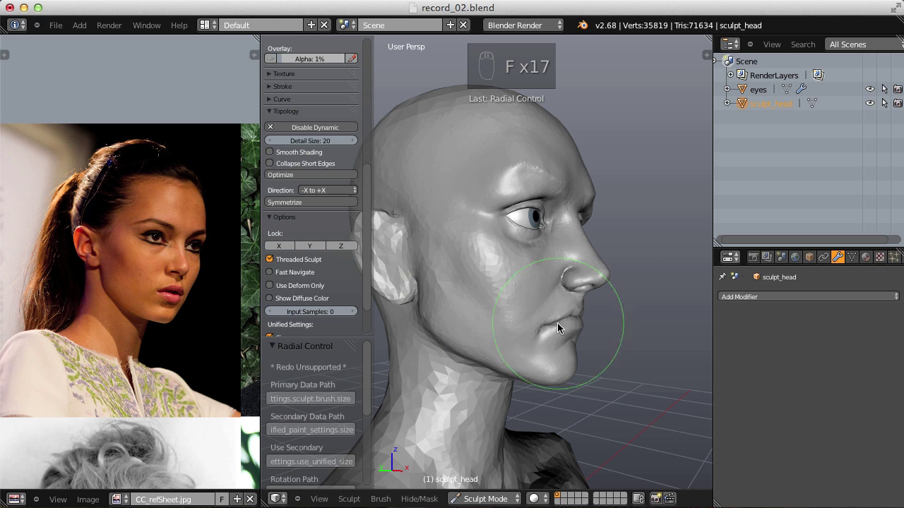
{"action": "left_click", "coordinate": [575, 324]}
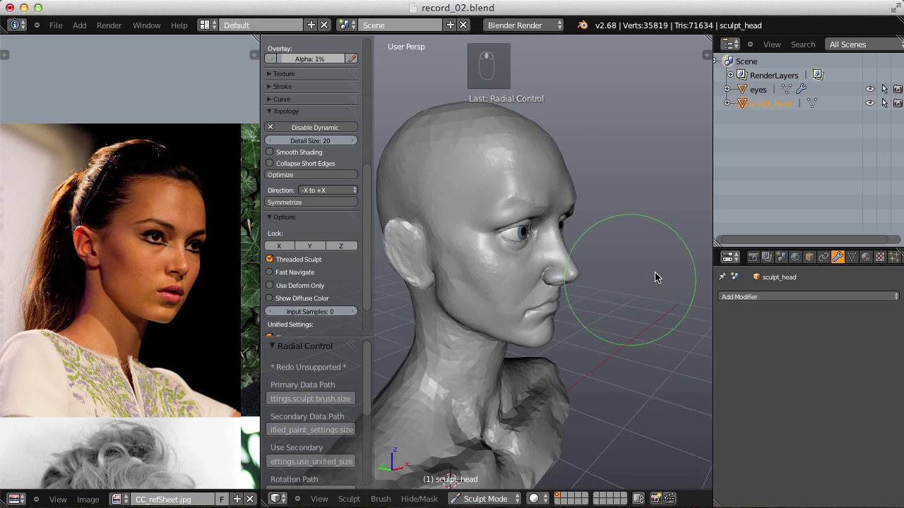
{"action": "key", "text": "f"}
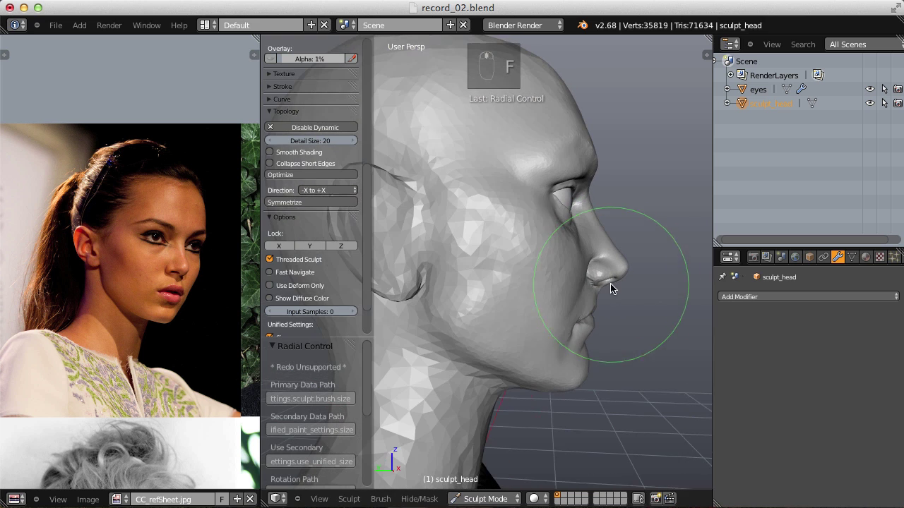
{"action": "left_click_drag", "start_coordinate": [567, 291], "coordinate": [542, 234]}
{"action": "key", "text": "f"}
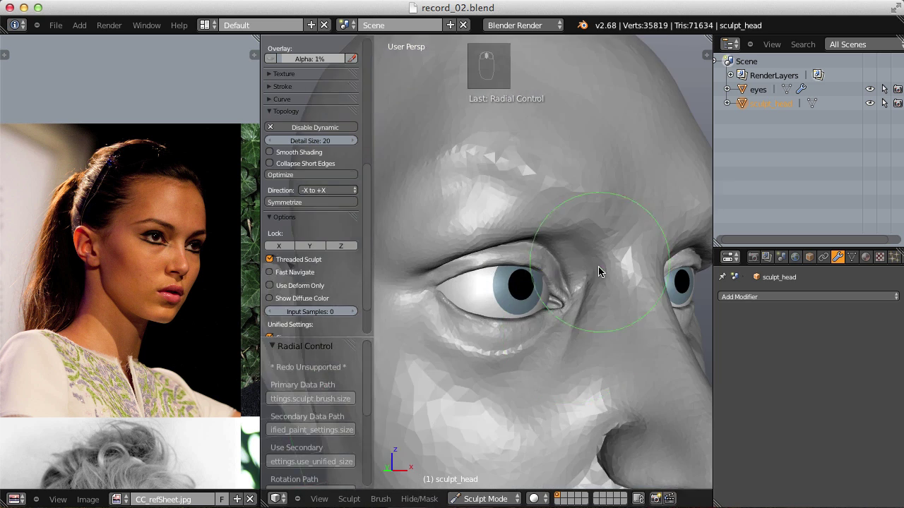
Nudge the eye corner and nose bridge with the Grab brush, resizing between strokes.
{"action": "key", "text": "g"}
{"action": "key", "text": "f"}
{"action": "left_click_drag", "start_coordinate": [585, 240], "coordinate": [634, 225]}
{"action": "key", "text": "f"}
{"action": "key", "text": "f"}
{"action": "key", "text": "f"}
{"action": "left_click_drag", "start_coordinate": [613, 241], "coordinate": [665, 251]}
{"action": "key", "text": "f"}
{"action": "key", "text": "f"}
{"action": "key", "text": "f"}
{"action": "key", "text": "f"}
Pull the inner eye area upward, then run the Crease brush down the nose bridge.
{"action": "left_click", "coordinate": [607, 270]}
{"action": "left_click_drag", "start_coordinate": [607, 270], "coordinate": [650, 214]}
{"action": "key", "text": "f"}
{"action": "left_click", "coordinate": [645, 306]}
{"action": "key", "text": "shift+x"}
{"action": "key", "text": "shift+c"}
{"action": "key", "text": "f"}
{"action": "key", "text": "f"}
{"action": "left_click_drag", "start_coordinate": [546, 223], "coordinate": [563, 309]}
Fill the hollow beside the nose with an Inflate brush stroke.
{"action": "key", "text": "i"}
{"action": "key", "text": "f"}
{"action": "left_click_drag", "start_coordinate": [511, 242], "coordinate": [413, 217]}
{"action": "right_click", "coordinate": [555, 230]}
{"action": "middle_click", "coordinate": [565, 214]}
Reshape the brow and upper eyelid with Grab strokes at reduced strength.
{"action": "key", "text": "g"}
{"action": "key", "text": "f"}
{"action": "left_click_drag", "start_coordinate": [400, 245], "coordinate": [508, 266]}
{"action": "key", "text": "f"}
{"action": "middle_click", "coordinate": [466, 274]}
{"action": "key", "text": "f"}
{"action": "left_click_drag", "start_coordinate": [566, 240], "coordinate": [566, 233]}
{"action": "key", "text": "shift+f"}
{"action": "middle_click", "coordinate": [567, 233]}
{"action": "key", "text": "f"}
{"action": "left_click_drag", "start_coordinate": [536, 232], "coordinate": [596, 233]}
{"action": "left_click_drag", "start_coordinate": [630, 196], "coordinate": [522, 270]}
Build up volume around the eye socket with small Inflate dabs.
{"action": "key", "text": "i"}
{"action": "key", "text": "f"}
{"action": "left_click", "coordinate": [510, 267]}
{"action": "middle_click", "coordinate": [524, 275]}
{"action": "key", "text": "shift+f"}
{"action": "left_click_drag", "start_coordinate": [557, 255], "coordinate": [577, 241]}
{"action": "right_click", "coordinate": [613, 237]}
{"action": "key", "text": "f"}
{"action": "middle_click", "coordinate": [576, 240]}
{"action": "key", "text": "f"}
{"action": "right_click", "coordinate": [595, 233]}
{"action": "left_click_drag", "start_coordinate": [595, 233], "coordinate": [597, 238]}
{"action": "left_click_drag", "start_coordinate": [578, 235], "coordinate": [538, 226]}
{"action": "left_click", "coordinate": [588, 273]}
Drag the cheek surface across toward the nose with a large Grab brush.
{"action": "key", "text": "g"}
{"action": "key", "text": "f"}
{"action": "key", "text": "f"}
{"action": "left_click_drag", "start_coordinate": [423, 260], "coordinate": [524, 255]}
{"action": "key", "text": "f"}
{"action": "key", "text": "f"}
{"action": "key", "text": "f"}
{"action": "key", "text": "f"}
{"action": "left_click", "coordinate": [537, 257]}
Pull the cheek and jaw area below the mouth into a smoother contour.
{"action": "key", "text": "f"}
{"action": "key", "text": "f"}
{"action": "left_click_drag", "start_coordinate": [559, 294], "coordinate": [544, 343]}
{"action": "key", "text": "f"}
{"action": "left_click_drag", "start_coordinate": [494, 342], "coordinate": [545, 271]}
{"action": "left_click_drag", "start_coordinate": [513, 326], "coordinate": [522, 253]}
{"action": "key", "text": "f"}
{"action": "key", "text": "f"}
Even out the cheek and jaw surface with broad Inflate strokes.
{"action": "key", "text": "i"}
{"action": "left_click_drag", "start_coordinate": [537, 251], "coordinate": [536, 284]}
{"action": "key", "text": "f"}
{"action": "left_click_drag", "start_coordinate": [476, 246], "coordinate": [599, 217]}
{"action": "key", "text": "f"}
{"action": "left_click_drag", "start_coordinate": [543, 269], "coordinate": [567, 284]}
{"action": "key", "text": "f"}
{"action": "key", "text": "f"}
{"action": "key", "text": "f"}
{"action": "left_click_drag", "start_coordinate": [575, 285], "coordinate": [648, 263]}
Zoom out to view the whole bust and switch to the Polish brush.
{"action": "middle_click", "coordinate": [603, 252]}
{"action": "left_click_drag", "start_coordinate": [648, 262], "coordinate": [585, 342]}
{"action": "left_click_drag", "start_coordinate": [574, 381], "coordinate": [615, 337]}
{"action": "key", "text": "shift+f"}
{"action": "left_click", "coordinate": [580, 380]}
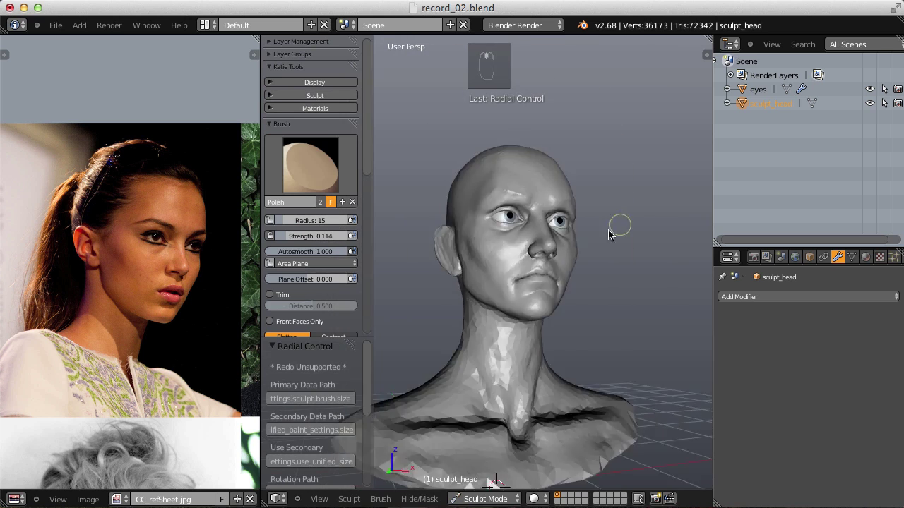
Shift the cheek mass inward with the Grab brush and puff the eyelid with Inflate.
{"action": "key", "text": "g"}
{"action": "key", "text": "f"}
{"action": "key", "text": "f"}
{"action": "left_click", "coordinate": [492, 313]}
{"action": "key", "text": "f"}
{"action": "key", "text": "f"}
{"action": "left_click_drag", "start_coordinate": [589, 259], "coordinate": [490, 256]}
{"action": "key", "text": "i"}
{"action": "key", "text": "f"}
{"action": "left_click_drag", "start_coordinate": [565, 244], "coordinate": [563, 266]}
Zoom in and sharpen the eye fold with a Crease brush stroke.
{"action": "key", "text": "shift+f"}
{"action": "middle_click", "coordinate": [566, 241]}
{"action": "middle_click", "coordinate": [581, 234]}
{"action": "middle_click", "coordinate": [590, 237]}
{"action": "key", "text": "shift+c"}
{"action": "key", "text": "shift+f"}
{"action": "left_click_drag", "start_coordinate": [550, 301], "coordinate": [504, 278]}
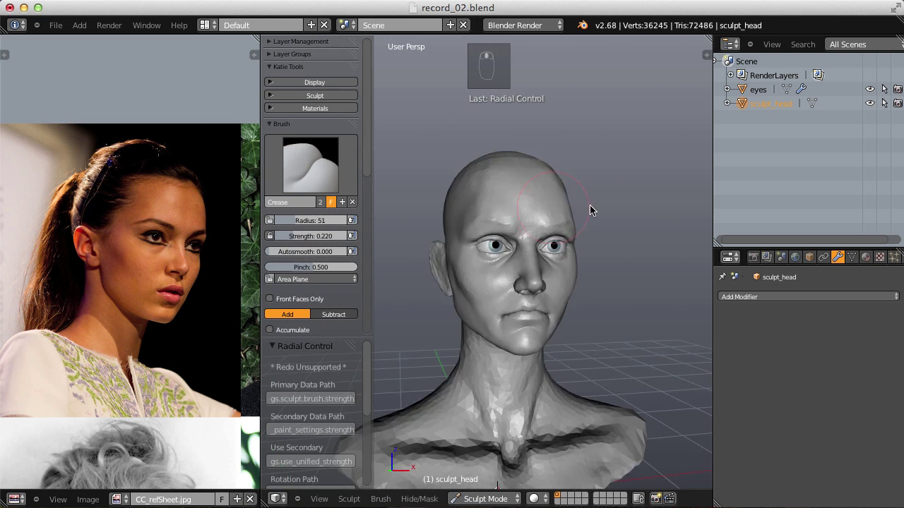
Tweak the jawline and neck side with Grab, undoing one misplaced stroke.
{"action": "key", "text": "g"}
{"action": "key", "text": "f"}
{"action": "key", "text": "f"}
{"action": "left_click", "coordinate": [495, 336]}
{"action": "left_click", "coordinate": [533, 336]}
{"action": "key", "text": "i"}
{"action": "key", "text": "g"}
{"action": "left_click", "coordinate": [523, 295]}
{"action": "key", "text": "ctrl+z"}
{"action": "key", "text": "i"}
{"action": "key", "text": "f"}
Zoom into the eye and pull the eyelids upward into shape with the Grab brush.
{"action": "middle_click", "coordinate": [531, 341]}
{"action": "left_click_drag", "start_coordinate": [531, 341], "coordinate": [510, 316]}
{"action": "middle_click", "coordinate": [558, 332]}
{"action": "key", "text": "g"}
{"action": "key", "text": "f"}
{"action": "left_click_drag", "start_coordinate": [487, 349], "coordinate": [572, 216]}
{"action": "key", "text": "f"}
{"action": "key", "text": "f"}
{"action": "left_click_drag", "start_coordinate": [516, 339], "coordinate": [554, 215]}
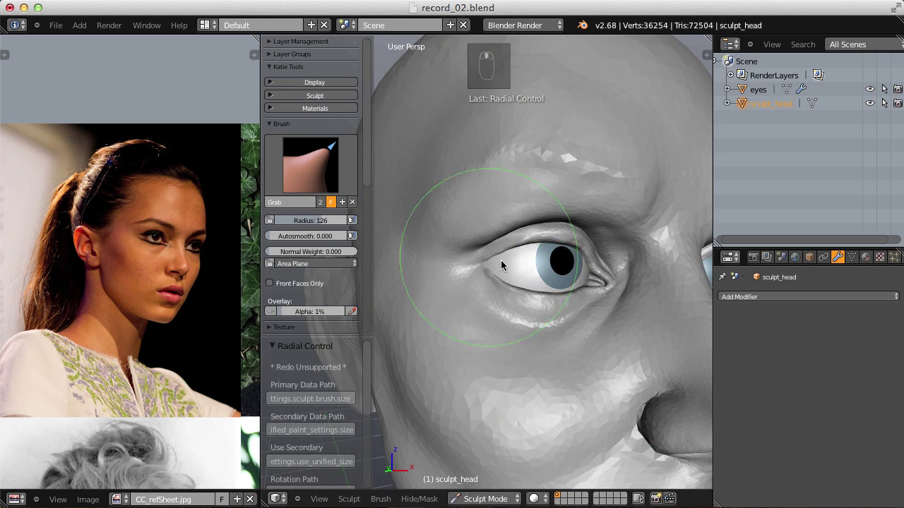
Crease and inflate along the eyelid edges with resized brushes, undoing a stray stroke.
{"action": "key", "text": "shift+c"}
{"action": "key", "text": "f"}
{"action": "key", "text": "f"}
{"action": "key", "text": "i"}
{"action": "left_click", "coordinate": [482, 262]}
{"action": "key", "text": "shift+f"}
{"action": "left_click_drag", "start_coordinate": [526, 272], "coordinate": [576, 244]}
{"action": "key", "text": "f"}
{"action": "left_click_drag", "start_coordinate": [591, 271], "coordinate": [482, 303]}
{"action": "key", "text": "shift+c"}
{"action": "key", "text": "shift+f"}
{"action": "key", "text": "f"}
{"action": "left_click", "coordinate": [482, 303]}
{"action": "key", "text": "ctrl+z"}
{"action": "key", "text": "shift+f"}
{"action": "left_click_drag", "start_coordinate": [466, 299], "coordinate": [557, 289]}
Pull the lower eyelid into shape around the eyeball with the Grab brush.
{"action": "middle_click", "coordinate": [540, 265]}
{"action": "key", "text": "g"}
{"action": "key", "text": "f"}
{"action": "middle_click", "coordinate": [588, 283]}
{"action": "key", "text": "f"}
{"action": "left_click", "coordinate": [576, 347]}
{"action": "left_click", "coordinate": [482, 344]}
{"action": "key", "text": "f"}
{"action": "left_click", "coordinate": [464, 353]}
{"action": "key", "text": "ctrl+z"}
{"action": "left_click_drag", "start_coordinate": [465, 356], "coordinate": [516, 325]}
{"action": "middle_click", "coordinate": [477, 358]}
{"action": "key", "text": "f"}
{"action": "middle_click", "coordinate": [554, 332]}
{"action": "key", "text": "f"}
{"action": "left_click", "coordinate": [508, 331]}
{"action": "key", "text": "f"}
{"action": "middle_click", "coordinate": [567, 316]}
Check the eyelids from the profile view and nudge their silhouette with small strokes.
{"action": "left_click_drag", "start_coordinate": [567, 315], "coordinate": [566, 231]}
{"action": "key", "text": "f"}
{"action": "key", "text": "f"}
{"action": "key", "text": "f"}
{"action": "key", "text": "f"}
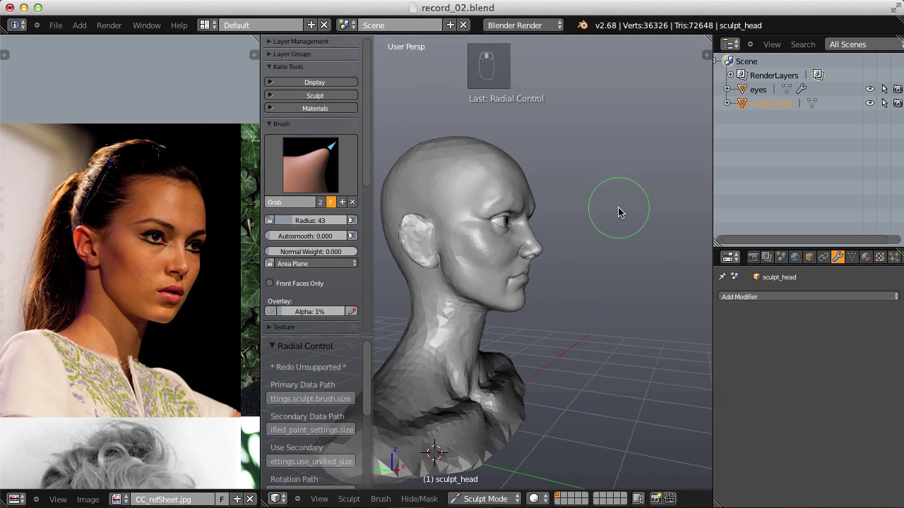
{"action": "key", "text": "f"}
{"action": "left_click_drag", "start_coordinate": [612, 309], "coordinate": [598, 283]}
{"action": "left_click_drag", "start_coordinate": [612, 305], "coordinate": [569, 318]}
{"action": "key", "text": "f"}
{"action": "key", "text": "f"}
{"action": "key", "text": "f"}
{"action": "middle_click", "coordinate": [599, 304]}
{"action": "right_click", "coordinate": [599, 305]}
{"action": "middle_click", "coordinate": [575, 255]}
{"action": "right_click", "coordinate": [574, 255]}
{"action": "left_click_drag", "start_coordinate": [575, 256], "coordinate": [549, 269]}
{"action": "left_click_drag", "start_coordinate": [549, 268], "coordinate": [477, 238]}
Inflate the upper eyelid so it wraps more fully over the eyeball.
{"action": "key", "text": "f"}
{"action": "left_click", "coordinate": [486, 251]}
{"action": "key", "text": "f"}
{"action": "left_click_drag", "start_coordinate": [475, 256], "coordinate": [445, 260]}
{"action": "key", "text": "i"}
{"action": "left_click_drag", "start_coordinate": [470, 274], "coordinate": [589, 185]}
{"action": "key", "text": "shift+f"}
{"action": "left_click_drag", "start_coordinate": [591, 223], "coordinate": [621, 150]}
{"action": "left_click_drag", "start_coordinate": [466, 241], "coordinate": [621, 150]}
Grab-adjust the upper lid and brow line to follow the eyeball's curve.
{"action": "key", "text": "g"}
{"action": "key", "text": "f"}
{"action": "left_click", "coordinate": [632, 193]}
{"action": "left_click_drag", "start_coordinate": [633, 193], "coordinate": [610, 256]}
{"action": "left_click_drag", "start_coordinate": [611, 256], "coordinate": [641, 224]}
{"action": "middle_click", "coordinate": [619, 254]}
{"action": "left_click_drag", "start_coordinate": [642, 225], "coordinate": [585, 222]}
{"action": "key", "text": "f"}
{"action": "left_click_drag", "start_coordinate": [601, 226], "coordinate": [571, 170]}
{"action": "key", "text": "f"}
{"action": "left_click_drag", "start_coordinate": [603, 170], "coordinate": [506, 172]}
{"action": "middle_click", "coordinate": [523, 176]}
{"action": "left_click_drag", "start_coordinate": [540, 213], "coordinate": [613, 225]}
{"action": "left_click_drag", "start_coordinate": [532, 210], "coordinate": [614, 225]}
In Object Mode, select the eyes object and scale it slightly smaller, tilting and repositioning it.
{"action": "key", "text": "a"}
{"action": "key", "text": "s"}
{"action": "left_click", "coordinate": [596, 228]}
{"action": "right_click", "coordinate": [596, 228]}
{"action": "key", "text": "s"}
{"action": "left_click_drag", "start_coordinate": [626, 272], "coordinate": [633, 289]}
{"action": "left_click", "coordinate": [627, 271]}
{"action": "key", "text": "s"}
{"action": "key", "text": "r"}
{"action": "left_click", "coordinate": [632, 290]}
{"action": "key", "text": "g"}
{"action": "left_click", "coordinate": [630, 286]}
{"action": "middle_click", "coordinate": [626, 301]}
{"action": "key", "text": "r"}
{"action": "key", "text": "g"}
{"action": "left_click", "coordinate": [655, 252]}
Rotate the eyes object about the X axis and check its seating from several angles.
{"action": "key", "text": "a"}
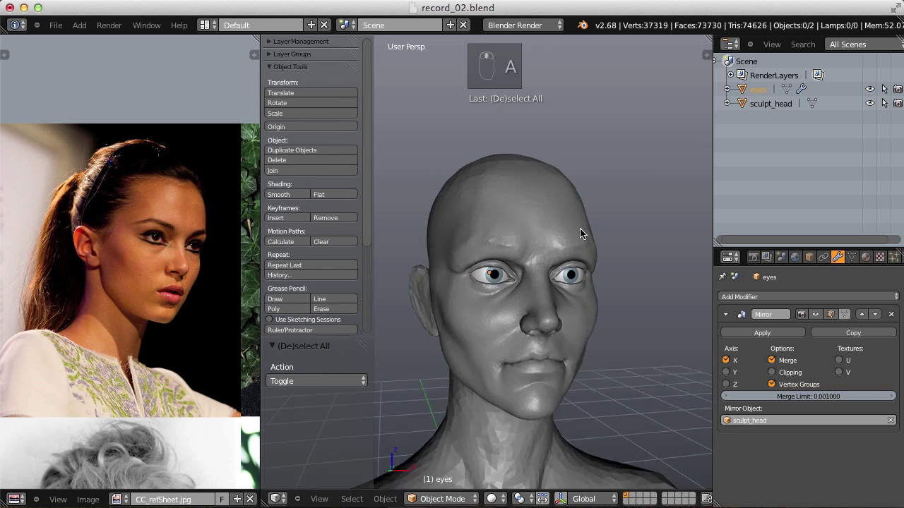
{"action": "key", "text": "r"}
{"action": "key", "text": "x"}
{"action": "left_click_drag", "start_coordinate": [512, 279], "coordinate": [637, 241]}
{"action": "key", "text": "r"}
{"action": "left_click_drag", "start_coordinate": [617, 241], "coordinate": [447, 458]}
{"action": "left_click_drag", "start_coordinate": [616, 241], "coordinate": [583, 209]}
{"action": "middle_click", "coordinate": [582, 210]}
Back on sculpt_head, grab-edit the eyelids so they sit snugly against the eyeballs.
{"action": "key", "text": "g"}
{"action": "key", "text": "f"}
{"action": "left_click_drag", "start_coordinate": [535, 313], "coordinate": [545, 314]}
{"action": "right_click", "coordinate": [594, 319]}
{"action": "key", "text": "f"}
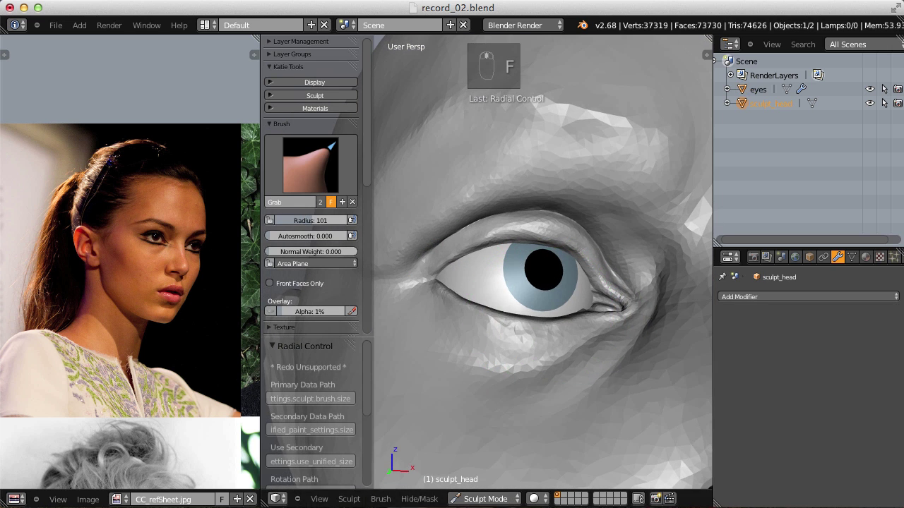
{"action": "key", "text": "f"}
{"action": "left_click_drag", "start_coordinate": [517, 283], "coordinate": [513, 275]}
{"action": "key", "text": "f"}
{"action": "right_click", "coordinate": [508, 284]}
{"action": "key", "text": "f"}
{"action": "left_click_drag", "start_coordinate": [509, 272], "coordinate": [559, 223]}
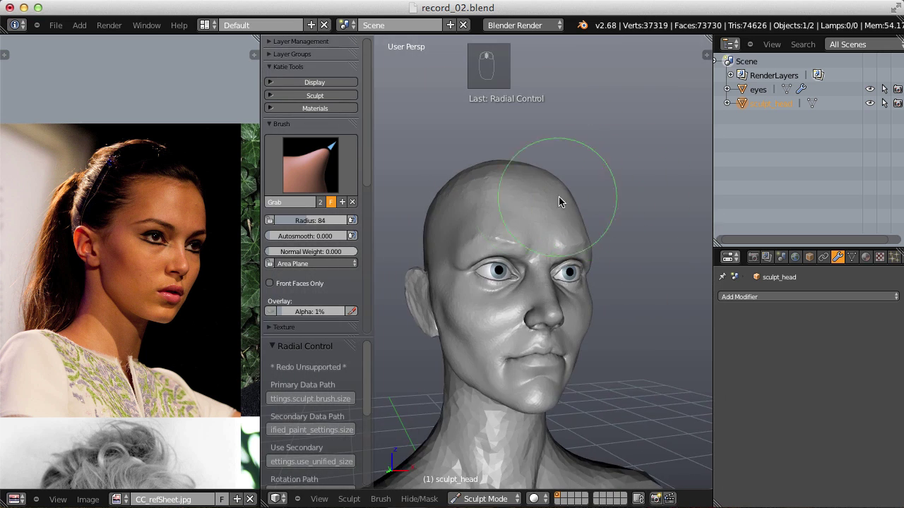
{"action": "key", "text": "f"}
{"action": "left_click_drag", "start_coordinate": [519, 230], "coordinate": [540, 301]}
Deepen the crease at the outer eye corner with the Crease brush.
{"action": "key", "text": "shift+c"}
{"action": "key", "text": "f"}
{"action": "left_click_drag", "start_coordinate": [541, 296], "coordinate": [589, 214]}
{"action": "left_click_drag", "start_coordinate": [631, 225], "coordinate": [518, 471]}
{"action": "left_click_drag", "start_coordinate": [505, 396], "coordinate": [487, 491]}
{"action": "left_click_drag", "start_coordinate": [487, 491], "coordinate": [579, 233]}
Return the head to Object Mode and orbit to review the lids and brow.
{"action": "key", "text": "r"}
{"action": "left_click", "coordinate": [565, 249]}
{"action": "key", "text": "a"}
{"action": "left_click_drag", "start_coordinate": [610, 250], "coordinate": [587, 318]}
{"action": "left_click_drag", "start_coordinate": [587, 318], "coordinate": [561, 281]}
{"action": "middle_click", "coordinate": [561, 281]}
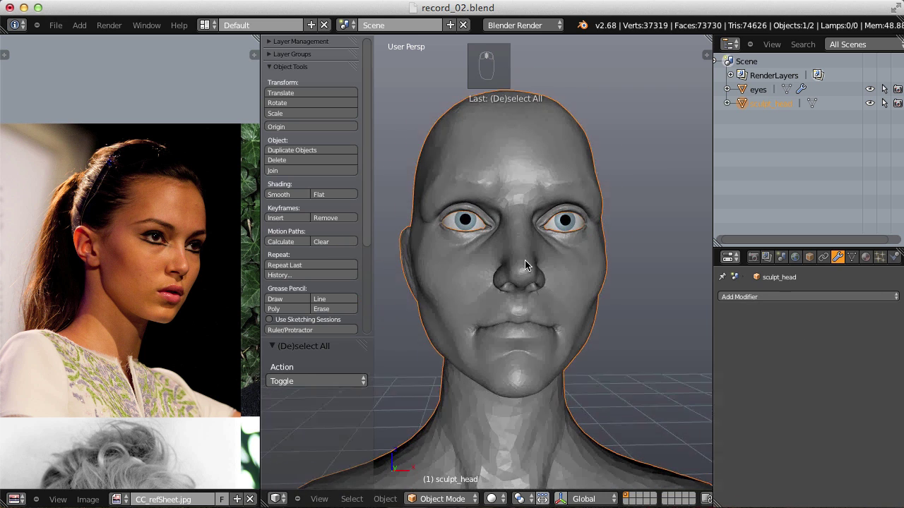
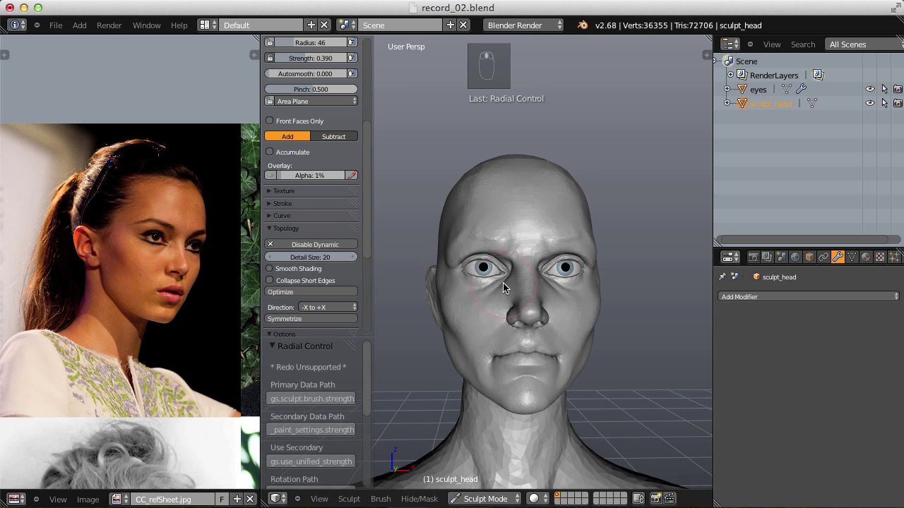
Stroke over the temple with alternating Inflate and Pinch brushes, adjusting strength and radius.
{"action": "middle_click", "coordinate": [514, 273]}
{"action": "key", "text": "shift+c"}
{"action": "key", "text": "shift+f"}
{"action": "left_click_drag", "start_coordinate": [564, 328], "coordinate": [553, 275]}
{"action": "key", "text": "f"}
{"action": "key", "text": "f"}
{"action": "key", "text": "i"}
{"action": "left_click_drag", "start_coordinate": [527, 308], "coordinate": [573, 336]}
{"action": "key", "text": "p"}
{"action": "left_click_drag", "start_coordinate": [562, 290], "coordinate": [543, 244]}
{"action": "key", "text": "i"}
{"action": "left_click_drag", "start_coordinate": [580, 362], "coordinate": [590, 242]}
{"action": "key", "text": "p"}
{"action": "key", "text": "f"}
Inflate and Grab the side of the head with resized brushes, orbiting between strokes.
{"action": "middle_click", "coordinate": [535, 253]}
{"action": "key", "text": "f"}
{"action": "key", "text": "f"}
{"action": "key", "text": "i"}
{"action": "left_click", "coordinate": [482, 341]}
{"action": "middle_click", "coordinate": [482, 340]}
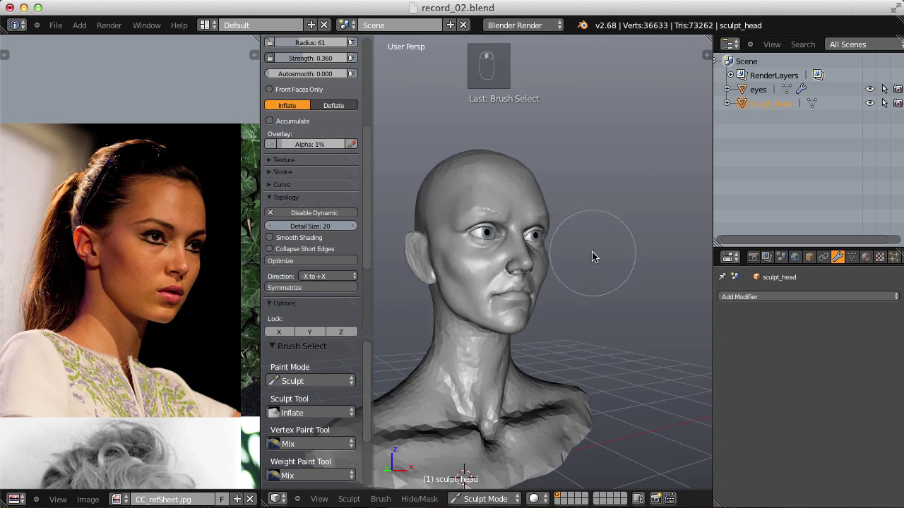
{"action": "left_click_drag", "start_coordinate": [509, 314], "coordinate": [631, 218]}
{"action": "key", "text": "g"}
{"action": "key", "text": "f"}
{"action": "key", "text": "f"}
{"action": "left_click", "coordinate": [441, 253]}
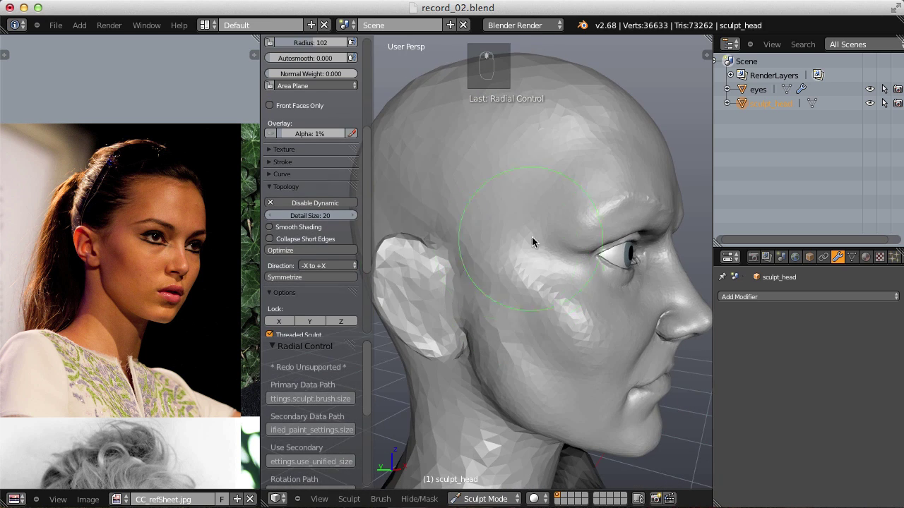
{"action": "key", "text": "i"}
{"action": "key", "text": "f"}
{"action": "left_click_drag", "start_coordinate": [482, 244], "coordinate": [651, 187]}
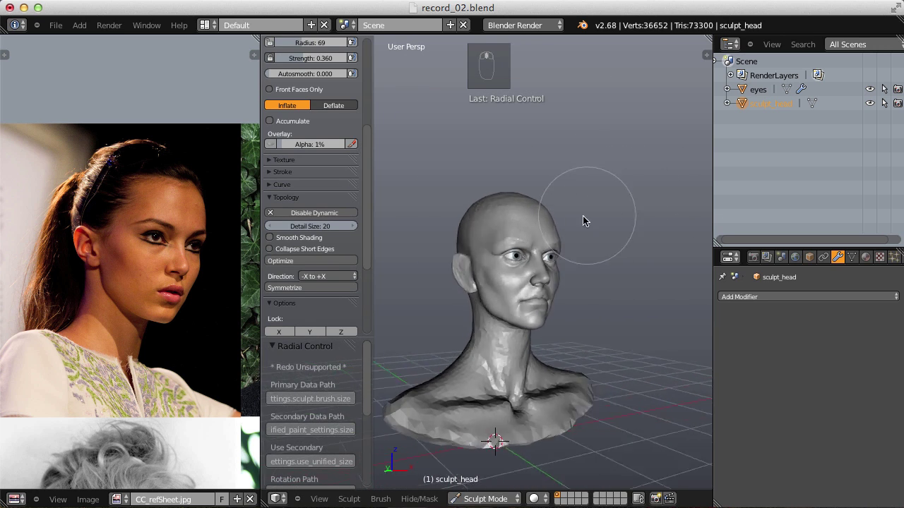
Zoom into the neck and Inflate along the collarbone line with adjusted radius and strength.
{"action": "key", "text": "f"}
{"action": "left_click_drag", "start_coordinate": [576, 255], "coordinate": [513, 302]}
{"action": "key", "text": "f"}
{"action": "middle_click", "coordinate": [512, 306]}
{"action": "left_click_drag", "start_coordinate": [515, 307], "coordinate": [561, 339]}
{"action": "key", "text": "f"}
{"action": "middle_click", "coordinate": [535, 331]}
{"action": "key", "text": "f"}
{"action": "left_click", "coordinate": [579, 392]}
{"action": "key", "text": "shift+f"}
{"action": "left_click_drag", "start_coordinate": [538, 409], "coordinate": [623, 269]}
{"action": "key", "text": "f"}
{"action": "left_click_drag", "start_coordinate": [484, 358], "coordinate": [510, 300]}
Build up both collarbones with repeated Inflate strokes at varying brush sizes.
{"action": "key", "text": "f"}
{"action": "key", "text": "f"}
{"action": "key", "text": "f"}
{"action": "key", "text": "f"}
{"action": "left_click_drag", "start_coordinate": [494, 324], "coordinate": [475, 382]}
{"action": "key", "text": "f"}
{"action": "key", "text": "f"}
{"action": "left_click_drag", "start_coordinate": [488, 380], "coordinate": [610, 250]}
{"action": "middle_click", "coordinate": [549, 298]}
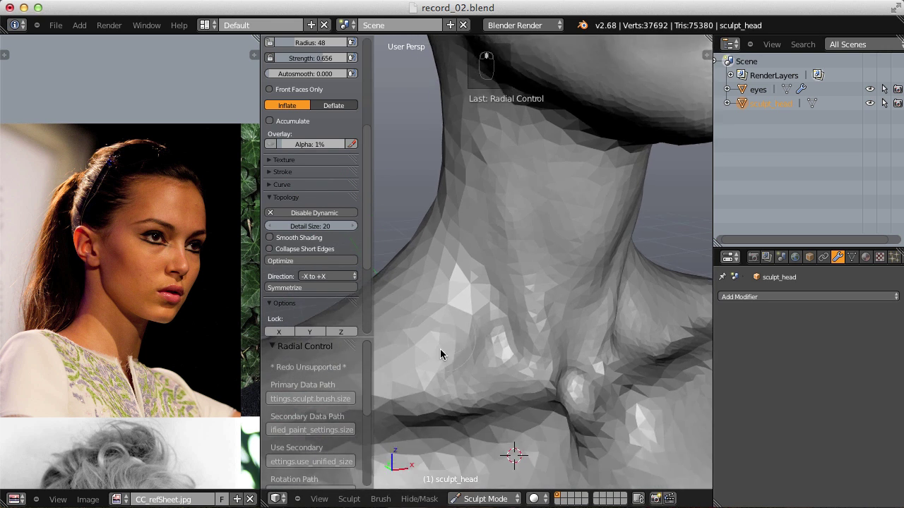
{"action": "key", "text": "f"}
{"action": "left_click_drag", "start_coordinate": [494, 380], "coordinate": [611, 235]}
{"action": "key", "text": "f"}
{"action": "left_click_drag", "start_coordinate": [536, 257], "coordinate": [530, 357]}
{"action": "key", "text": "f"}
{"action": "key", "text": "f"}
{"action": "left_click_drag", "start_coordinate": [524, 372], "coordinate": [588, 229]}
Grab the hollow at the base of the neck inward and shape the chest below the collarbones.
{"action": "key", "text": "f"}
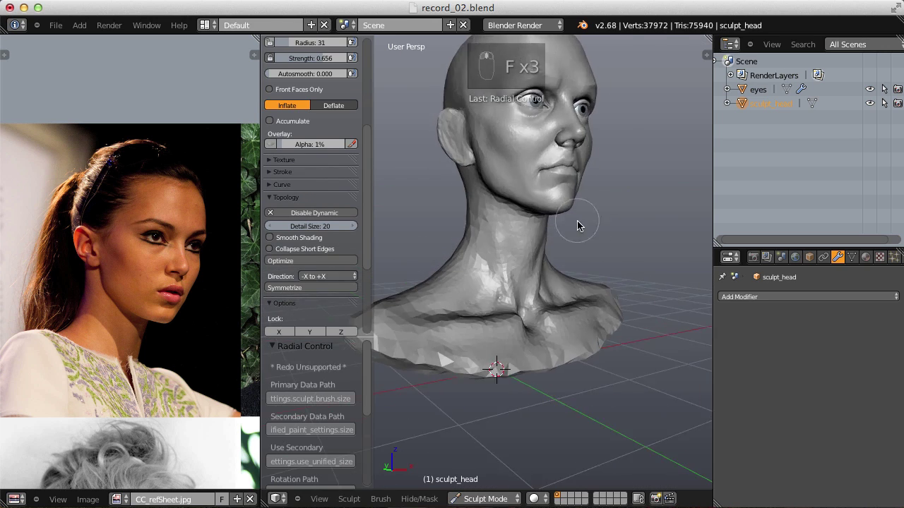
{"action": "key", "text": "f"}
{"action": "key", "text": "f"}
{"action": "middle_click", "coordinate": [601, 257]}
{"action": "left_click_drag", "start_coordinate": [602, 257], "coordinate": [525, 200]}
{"action": "key", "text": "f"}
{"action": "left_click", "coordinate": [447, 295]}
{"action": "middle_click", "coordinate": [446, 294]}
{"action": "key", "text": "g"}
{"action": "key", "text": "f"}
{"action": "middle_click", "coordinate": [428, 315]}
{"action": "left_click_drag", "start_coordinate": [428, 316], "coordinate": [601, 264]}
{"action": "key", "text": "f"}
{"action": "left_click_drag", "start_coordinate": [464, 266], "coordinate": [511, 325]}
{"action": "right_click", "coordinate": [472, 284]}
{"action": "left_click_drag", "start_coordinate": [399, 329], "coordinate": [480, 339]}
Fill out and smooth the bust's base and chest with Inflate, Pinch and Grab strokes.
{"action": "key", "text": "i"}
{"action": "middle_click", "coordinate": [547, 326]}
{"action": "middle_click", "coordinate": [562, 301]}
{"action": "middle_click", "coordinate": [522, 322]}
{"action": "key", "text": "p"}
{"action": "key", "text": "f"}
{"action": "left_click_drag", "start_coordinate": [490, 363], "coordinate": [583, 336]}
{"action": "key", "text": "f"}
{"action": "key", "text": "shift+c"}
{"action": "key", "text": "shift+f"}
{"action": "left_click_drag", "start_coordinate": [451, 338], "coordinate": [559, 240]}
{"action": "left_click_drag", "start_coordinate": [560, 267], "coordinate": [561, 172]}
{"action": "key", "text": "g"}
{"action": "key", "text": "f"}
{"action": "left_click_drag", "start_coordinate": [561, 172], "coordinate": [471, 170]}
{"action": "key", "text": "f"}
{"action": "key", "text": "f"}
{"action": "left_click", "coordinate": [484, 167]}
{"action": "middle_click", "coordinate": [519, 169]}
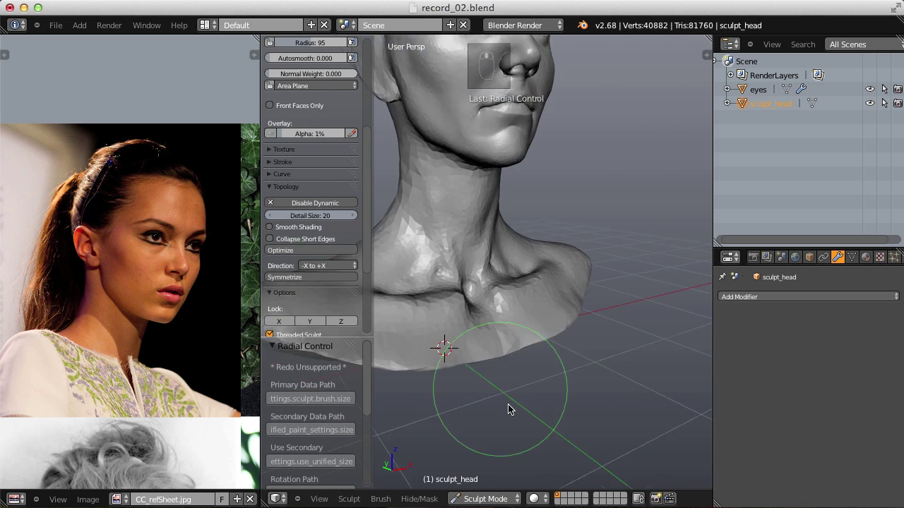
Shape the jugular notch between the collarbones with Grab and Inflate strokes.
{"action": "key", "text": "f"}
{"action": "left_click_drag", "start_coordinate": [472, 396], "coordinate": [522, 360]}
{"action": "key", "text": "f"}
{"action": "key", "text": "shift+f"}
{"action": "key", "text": "g"}
{"action": "key", "text": "f"}
{"action": "middle_click", "coordinate": [547, 296]}
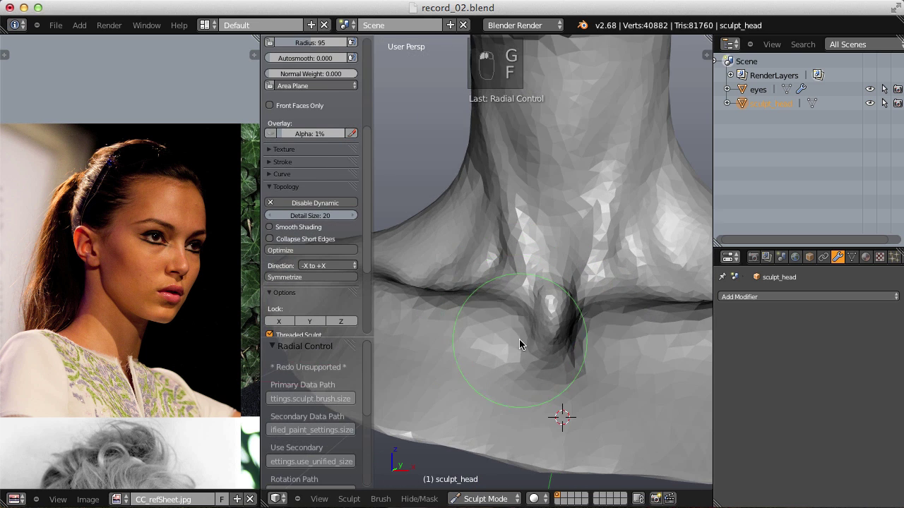
{"action": "left_click_drag", "start_coordinate": [550, 368], "coordinate": [582, 339]}
{"action": "key", "text": "u"}
{"action": "key", "text": "i"}
{"action": "key", "text": "f"}
{"action": "left_click_drag", "start_coordinate": [633, 349], "coordinate": [576, 269]}
{"action": "key", "text": "f"}
{"action": "key", "text": "f"}
Orbit to the side and Grab the neck muscles along the side of the neck.
{"action": "middle_click", "coordinate": [585, 335]}
{"action": "middle_click", "coordinate": [519, 322]}
{"action": "left_click_drag", "start_coordinate": [525, 302], "coordinate": [488, 248]}
{"action": "key", "text": "g"}
{"action": "key", "text": "f"}
{"action": "left_click", "coordinate": [422, 291]}
{"action": "key", "text": "f"}
{"action": "key", "text": "f"}
{"action": "left_click_drag", "start_coordinate": [430, 250], "coordinate": [579, 225]}
{"action": "key", "text": "f"}
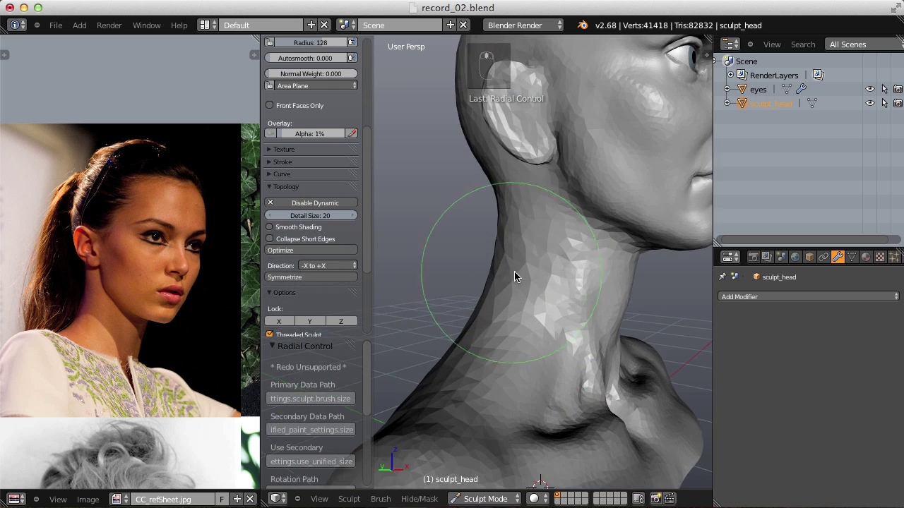
Inflate the neck sides and the area beneath the jaw, orbiting between strokes.
{"action": "key", "text": "i"}
{"action": "key", "text": "f"}
{"action": "left_click_drag", "start_coordinate": [494, 241], "coordinate": [549, 309]}
{"action": "left_click_drag", "start_coordinate": [565, 238], "coordinate": [487, 452]}
{"action": "left_click_drag", "start_coordinate": [558, 321], "coordinate": [605, 158]}
{"action": "key", "text": "f"}
{"action": "left_click", "coordinate": [560, 334]}
{"action": "middle_click", "coordinate": [560, 334]}
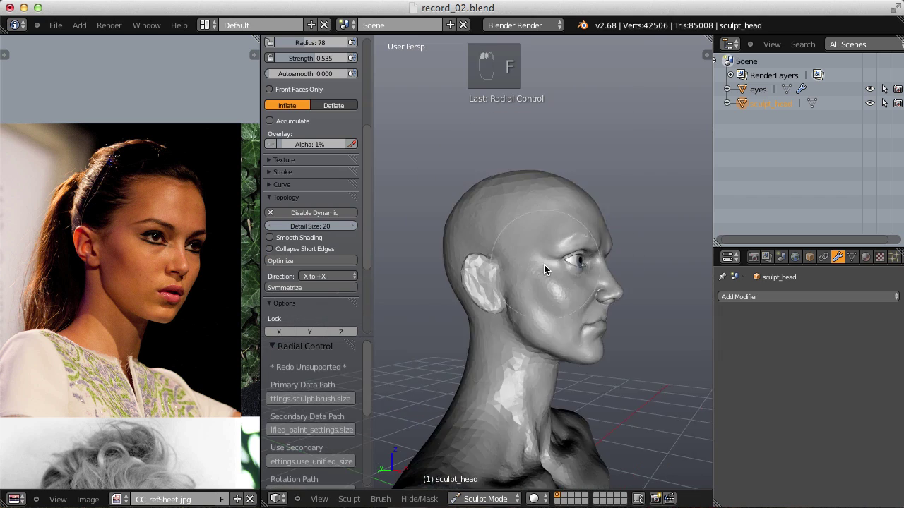
{"action": "middle_click", "coordinate": [598, 269]}
{"action": "left_click_drag", "start_coordinate": [598, 269], "coordinate": [568, 208]}
{"action": "middle_click", "coordinate": [628, 246]}
{"action": "key", "text": "f"}
{"action": "left_click_drag", "start_coordinate": [579, 300], "coordinate": [627, 220]}
{"action": "right_click", "coordinate": [588, 270]}
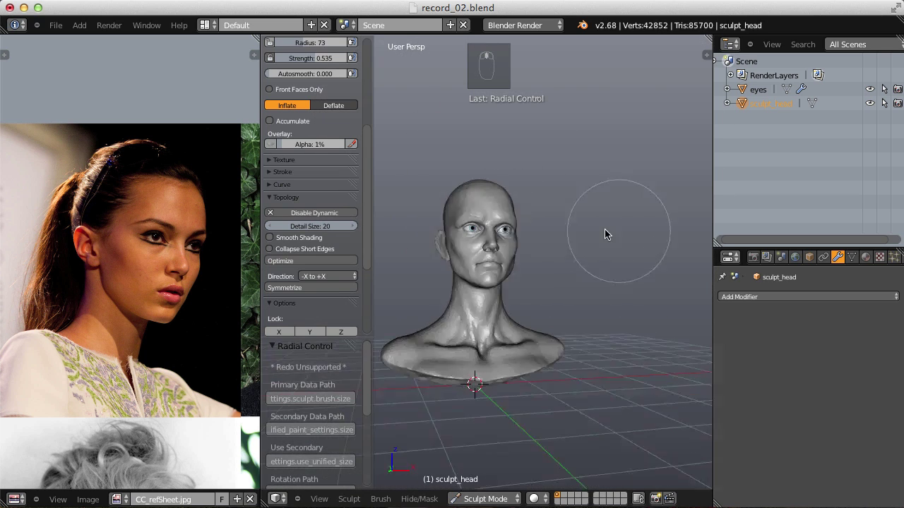
In Edit Mode Right Ortho, select the lower vertices, stretch the shoulder base down proportionally, and return to Sculpt Mode.
{"action": "key", "text": "Tab"}
{"action": "key", "text": "KP_3"}
{"action": "key", "text": "KP_5"}
{"action": "key", "text": "ctrl+i"}
{"action": "key", "text": "ctrl+z"}
{"action": "key", "text": "c"}
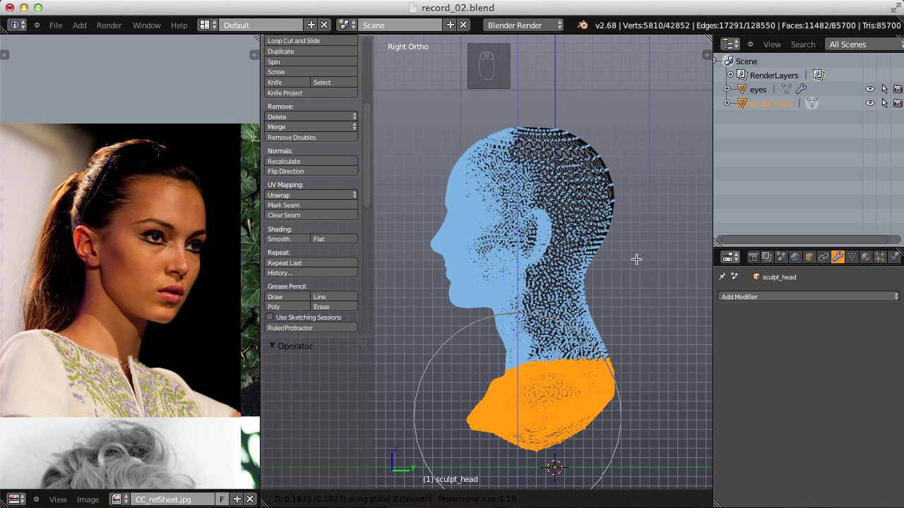
{"action": "key", "text": "Tab"}
{"action": "left_click", "coordinate": [624, 273]}
{"action": "key", "text": "KP_5"}
Pull the face and neck masses into shape with a large Grab brush, undoing a misplaced stroke.
{"action": "key", "text": "z"}
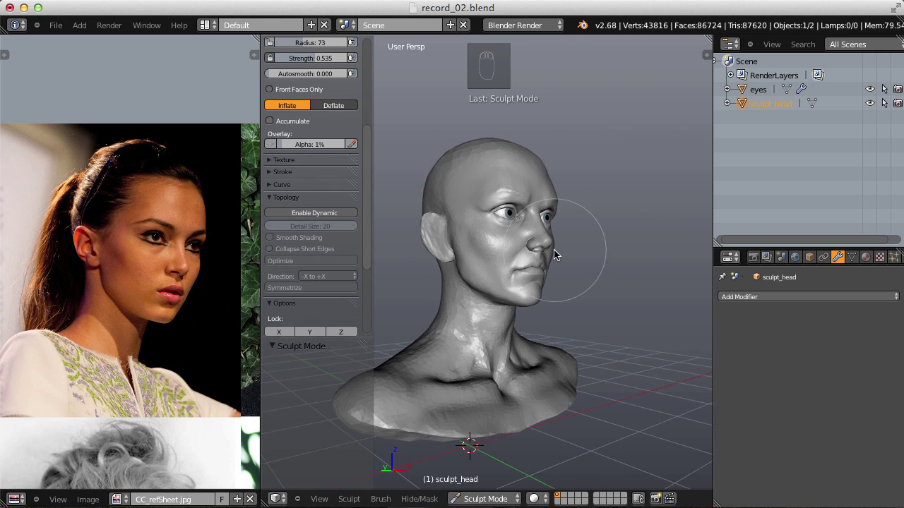
{"action": "key", "text": "g"}
{"action": "key", "text": "f"}
{"action": "key", "text": "f"}
{"action": "key", "text": "f"}
{"action": "left_click_drag", "start_coordinate": [487, 293], "coordinate": [648, 228]}
{"action": "key", "text": "f"}
{"action": "left_click_drag", "start_coordinate": [505, 364], "coordinate": [593, 262]}
{"action": "key", "text": "f"}
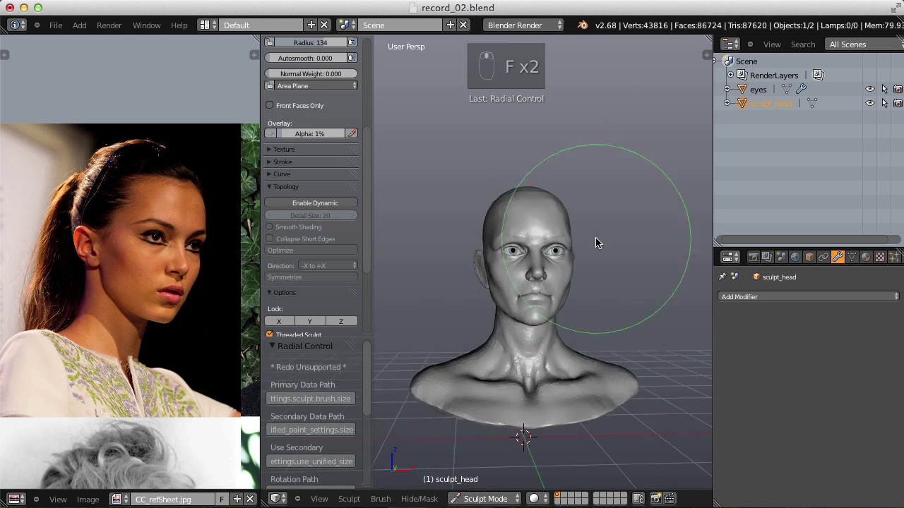
{"action": "left_click_drag", "start_coordinate": [515, 333], "coordinate": [512, 341]}
{"action": "key", "text": "ctrl+z"}
{"action": "key", "text": "ctrl+z"}
{"action": "key", "text": "ctrl+shift+z"}
{"action": "left_click", "coordinate": [507, 332]}
{"action": "key", "text": "f"}
{"action": "key", "text": "f"}
{"action": "key", "text": "f"}
{"action": "left_click", "coordinate": [502, 290]}
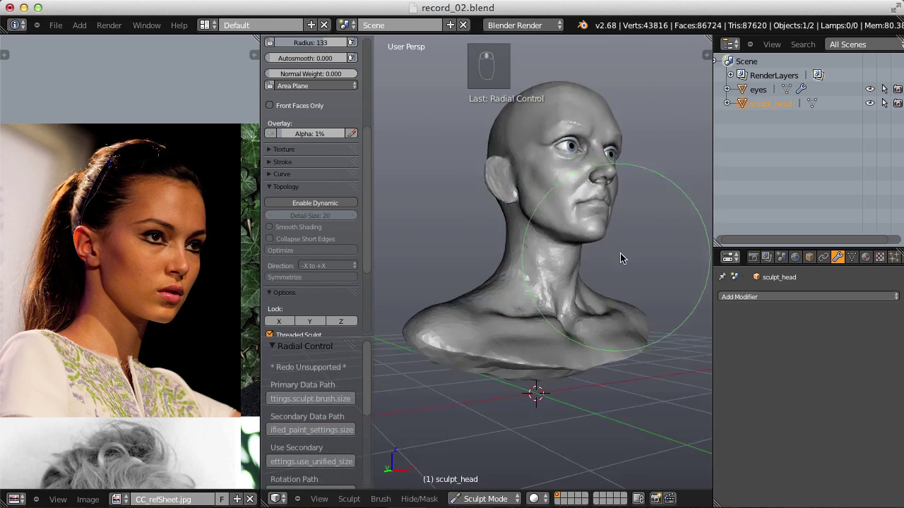
Inflate the collarbones and neck tendons, then grab the shoulder into shape from the side.
{"action": "key", "text": "i"}
{"action": "key", "text": "f"}
{"action": "key", "text": "f"}
{"action": "left_click_drag", "start_coordinate": [537, 298], "coordinate": [539, 202]}
{"action": "middle_click", "coordinate": [582, 242]}
{"action": "right_click", "coordinate": [576, 300]}
{"action": "left_click_drag", "start_coordinate": [612, 201], "coordinate": [505, 277]}
{"action": "key", "text": "g"}
{"action": "key", "text": "f"}
{"action": "left_click_drag", "start_coordinate": [440, 284], "coordinate": [511, 273]}
{"action": "key", "text": "f"}
{"action": "key", "text": "f"}
{"action": "left_click", "coordinate": [435, 329]}
{"action": "middle_click", "coordinate": [462, 332]}
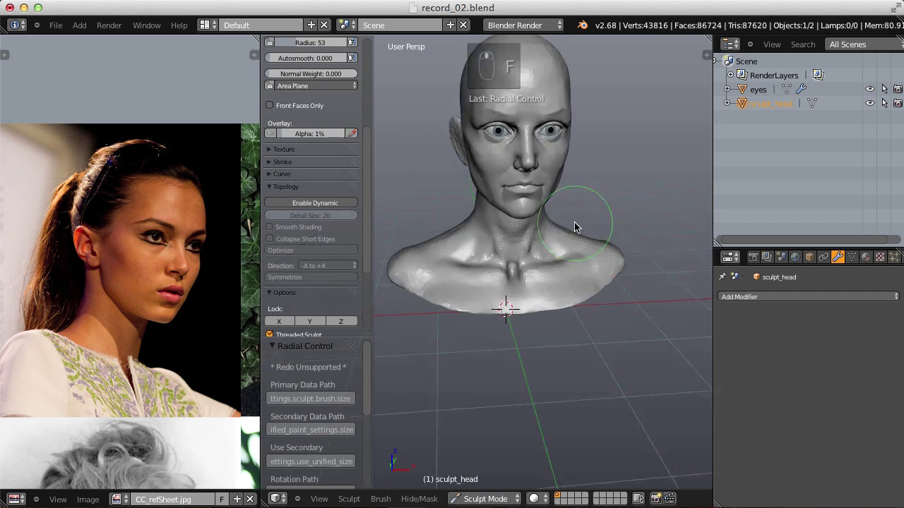
Flatten the underside of the base with the Crease and Polish brushes at adjusted strength.
{"action": "key", "text": "p"}
{"action": "key", "text": "f"}
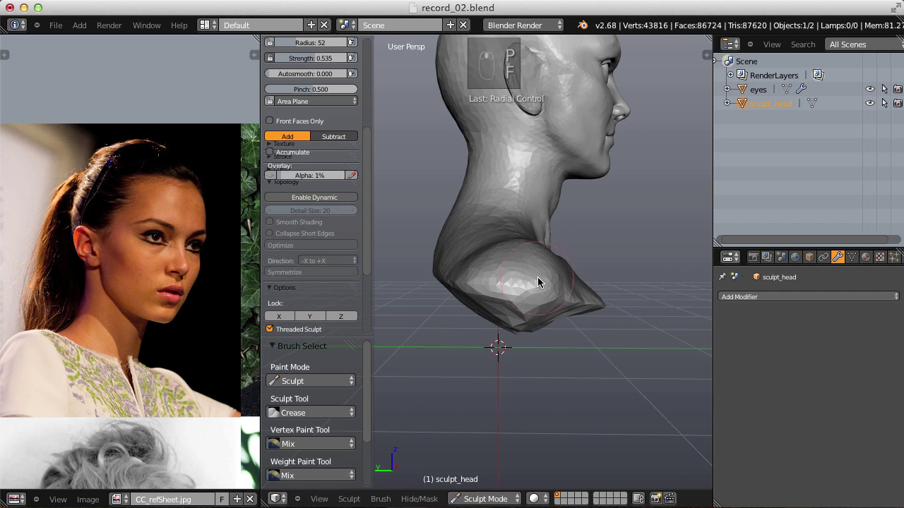
{"action": "key", "text": "shift+c"}
{"action": "left_click", "coordinate": [552, 300]}
{"action": "key", "text": "shift+f"}
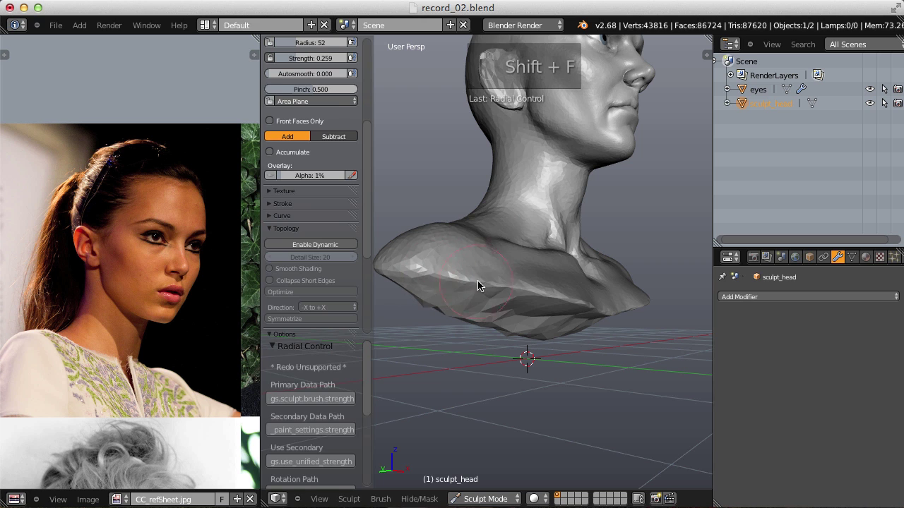
{"action": "key", "text": "p"}
{"action": "key", "text": "f"}
{"action": "key", "text": "shift+f"}
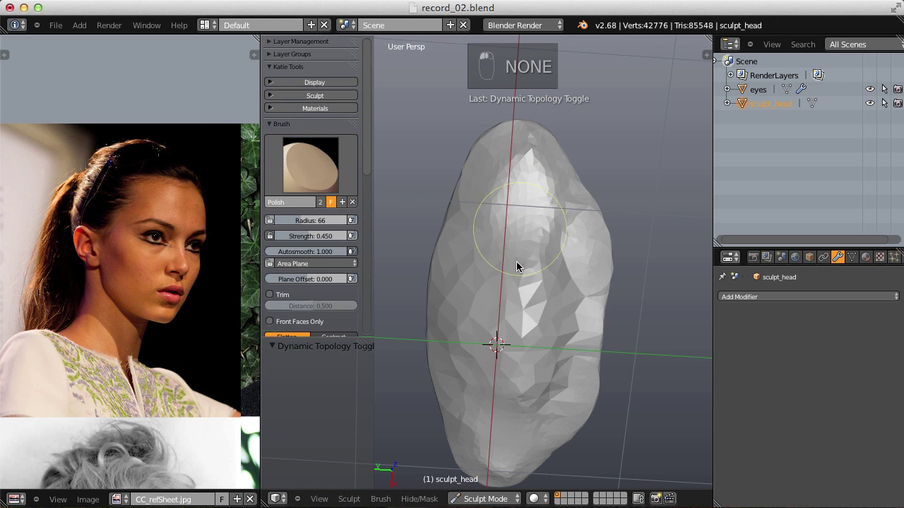
{"action": "key", "text": "shift+f"}
{"action": "left_click", "coordinate": [598, 353]}
{"action": "left_click_drag", "start_coordinate": [557, 186], "coordinate": [495, 350]}
{"action": "middle_click", "coordinate": [568, 161]}
{"action": "left_click", "coordinate": [571, 183]}
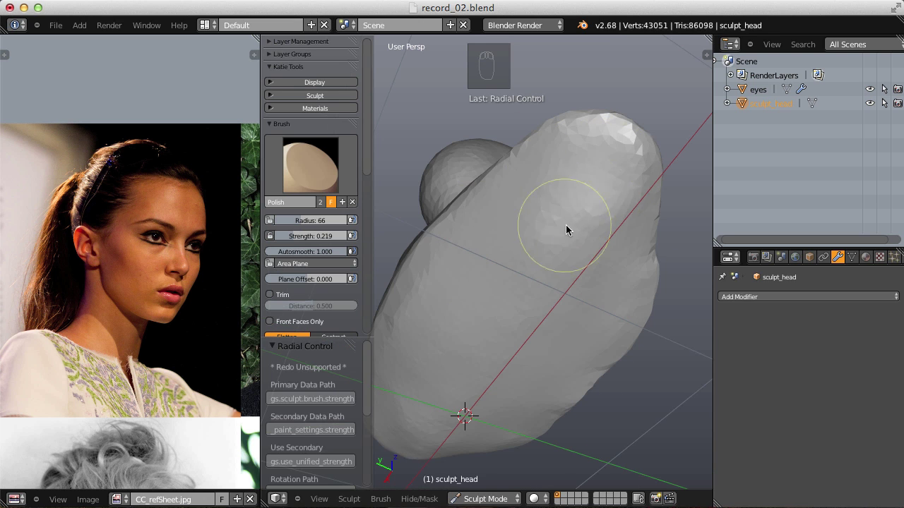
{"action": "left_click_drag", "start_coordinate": [625, 211], "coordinate": [538, 222]}
{"action": "left_click_drag", "start_coordinate": [592, 197], "coordinate": [627, 317]}
{"action": "left_click_drag", "start_coordinate": [601, 241], "coordinate": [589, 243]}
Grab the base edges and lower bust mass into shape from several angles.
{"action": "key", "text": "g"}
{"action": "key", "text": "f"}
{"action": "key", "text": "f"}
{"action": "left_click", "coordinate": [557, 303]}
{"action": "key", "text": "f"}
{"action": "left_click_drag", "start_coordinate": [518, 297], "coordinate": [562, 381]}
{"action": "middle_click", "coordinate": [521, 306]}
{"action": "right_click", "coordinate": [521, 306]}
{"action": "middle_click", "coordinate": [554, 366]}
{"action": "key", "text": "f"}
{"action": "right_click", "coordinate": [571, 368]}
{"action": "left_click_drag", "start_coordinate": [571, 367], "coordinate": [529, 260]}
{"action": "left_click_drag", "start_coordinate": [587, 366], "coordinate": [530, 261]}
{"action": "middle_click", "coordinate": [546, 343]}
{"action": "middle_click", "coordinate": [573, 274]}
{"action": "key", "text": "f"}
{"action": "left_click_drag", "start_coordinate": [537, 316], "coordinate": [488, 261]}
{"action": "key", "text": "f"}
{"action": "key", "text": "f"}
{"action": "key", "text": "f"}
{"action": "left_click_drag", "start_coordinate": [484, 339], "coordinate": [614, 323]}
{"action": "key", "text": "f"}
{"action": "key", "text": "f"}
Inflate the upper eyelid rim and outer eye corner, undoing one stray stroke.
{"action": "key", "text": "i"}
{"action": "middle_click", "coordinate": [539, 382]}
{"action": "left_click_drag", "start_coordinate": [593, 403], "coordinate": [370, 173]}
{"action": "key", "text": "ctrl+z"}
{"action": "left_click_drag", "start_coordinate": [603, 399], "coordinate": [647, 434]}
{"action": "left_click_drag", "start_coordinate": [607, 357], "coordinate": [553, 252]}
{"action": "key", "text": "i"}
{"action": "key", "text": "f"}
{"action": "key", "text": "f"}
{"action": "key", "text": "f"}
{"action": "key", "text": "shift+f"}
{"action": "key", "text": "f"}
{"action": "scroll", "scroll_direction": "down", "scroll_amount": 3}
Zoom into the eye and deflate the lid edges with a small, lighter Inflate brush.
{"action": "left_click", "coordinate": [628, 231]}
{"action": "middle_click", "coordinate": [628, 230]}
{"action": "key", "text": "f"}
{"action": "left_click_drag", "start_coordinate": [569, 281], "coordinate": [605, 207]}
{"action": "right_click", "coordinate": [607, 271]}
{"action": "key", "text": "KP_Decimal"}
{"action": "key", "text": "shift+f"}
{"action": "left_click", "coordinate": [464, 216]}
{"action": "key", "text": "shift+f"}
{"action": "key", "text": "f"}
{"action": "left_click", "coordinate": [495, 222]}
{"action": "middle_click", "coordinate": [522, 204]}
{"action": "middle_click", "coordinate": [578, 141]}
Grab the upper eyelid edge toward the inner corner into its final curve.
{"action": "key", "text": "g"}
{"action": "key", "text": "f"}
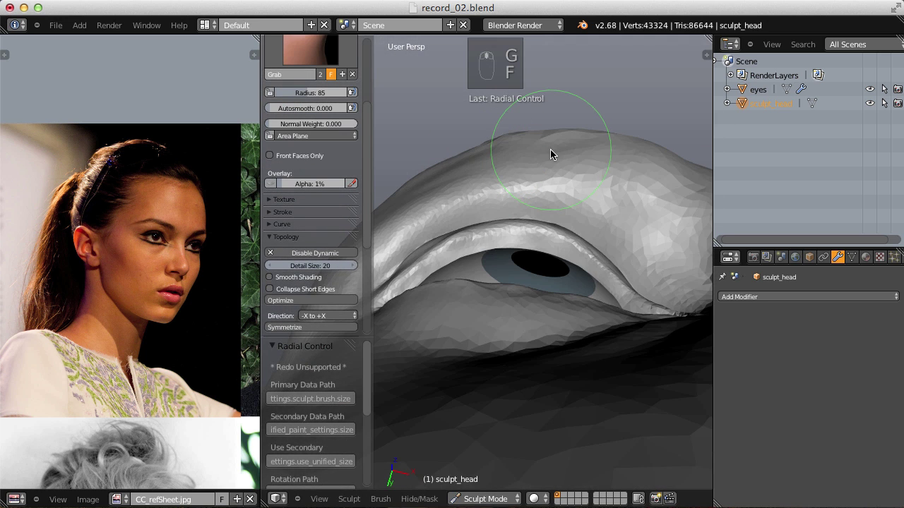
{"action": "key", "text": "f"}
{"action": "key", "text": "f"}
{"action": "left_click_drag", "start_coordinate": [407, 250], "coordinate": [638, 287]}
{"action": "key", "text": "f"}
{"action": "key", "text": "f"}
{"action": "key", "text": "f"}
{"action": "key", "text": "f"}
{"action": "middle_click", "coordinate": [581, 256]}
{"action": "key", "text": "f"}
{"action": "left_click", "coordinate": [554, 254]}
{"action": "key", "text": "f"}
{"action": "left_click_drag", "start_coordinate": [440, 245], "coordinate": [507, 259]}
{"action": "key", "text": "f"}
{"action": "key", "text": "f"}
{"action": "key", "text": "f"}
{"action": "left_click_drag", "start_coordinate": [514, 257], "coordinate": [607, 165]}
Pull the nose tip and bridge into shape with the Grab brush, resizing as needed.
{"action": "key", "text": "f"}
{"action": "key", "text": "f"}
{"action": "key", "text": "f"}
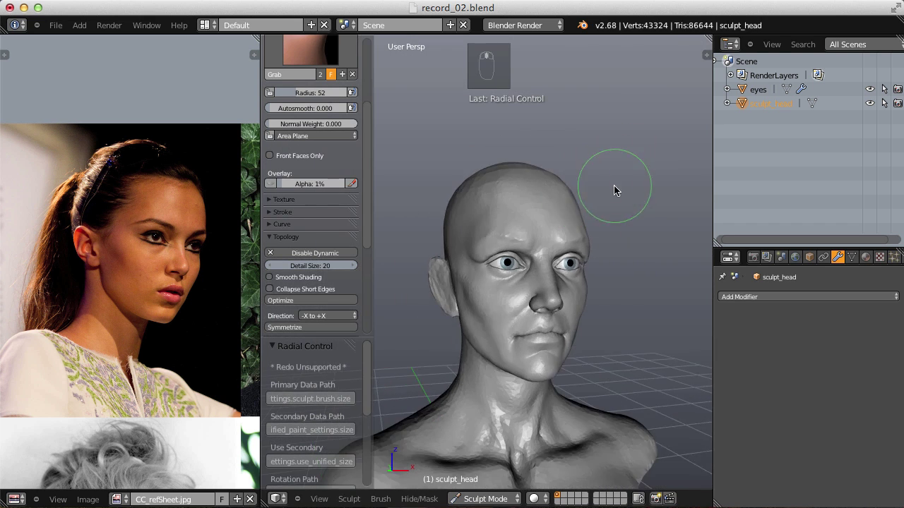
{"action": "left_click_drag", "start_coordinate": [562, 280], "coordinate": [471, 267]}
{"action": "left_click_drag", "start_coordinate": [460, 275], "coordinate": [472, 267]}
{"action": "key", "text": "g"}
{"action": "key", "text": "f"}
{"action": "left_click_drag", "start_coordinate": [476, 266], "coordinate": [590, 238]}
{"action": "key", "text": "f"}
{"action": "left_click", "coordinate": [473, 274]}
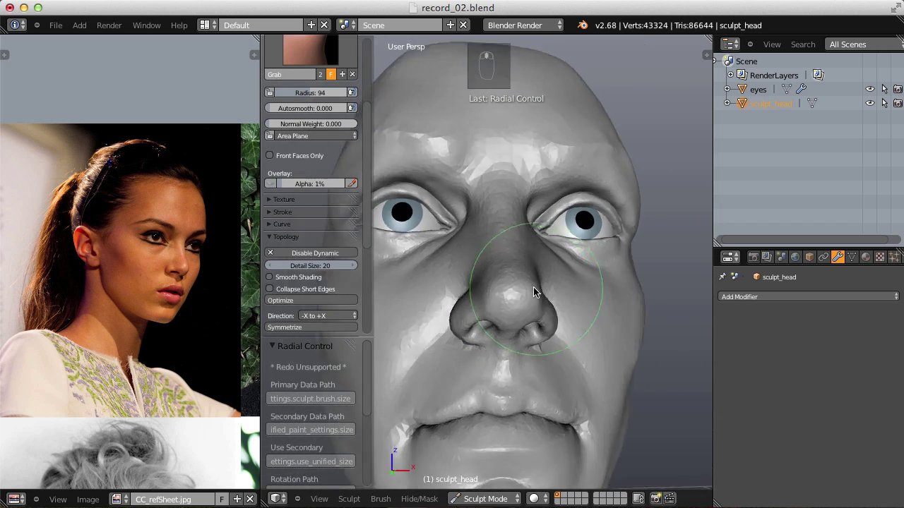
{"action": "middle_click", "coordinate": [512, 246]}
Inflate the nostrils and upper lip volume, undoing one stroke that went too far.
{"action": "key", "text": "i"}
{"action": "key", "text": "f"}
{"action": "key", "text": "f"}
{"action": "left_click_drag", "start_coordinate": [504, 346], "coordinate": [556, 357]}
{"action": "key", "text": "f"}
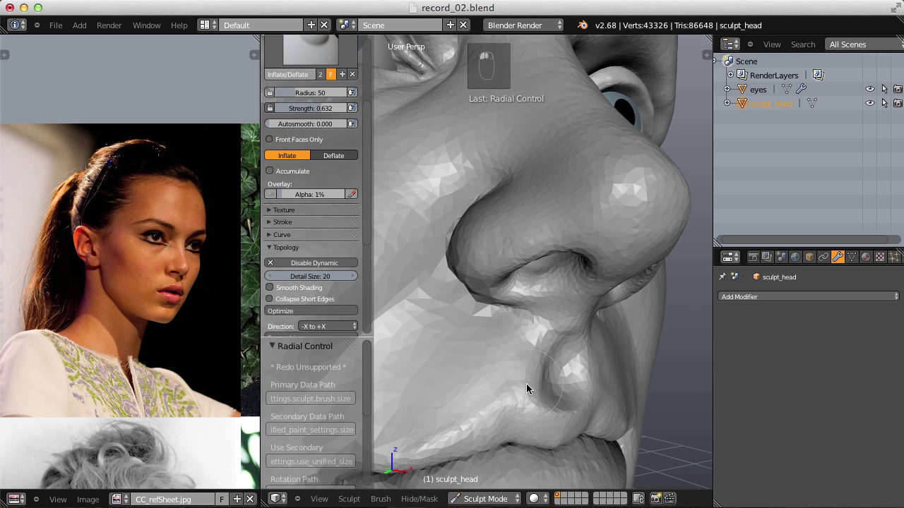
{"action": "left_click", "coordinate": [520, 363]}
{"action": "left_click", "coordinate": [612, 263]}
{"action": "left_click_drag", "start_coordinate": [606, 296], "coordinate": [452, 340]}
{"action": "key", "text": "i"}
{"action": "key", "text": "f"}
{"action": "key", "text": "f"}
{"action": "left_click", "coordinate": [461, 341]}
{"action": "key", "text": "f"}
{"action": "key", "text": "f"}
{"action": "key", "text": "ctrl+z"}
Adjust brush strength and smooth the upper lip and mouth area with small strokes.
{"action": "key", "text": "shift+f"}
{"action": "left_click_drag", "start_coordinate": [566, 374], "coordinate": [602, 366]}
{"action": "left_click_drag", "start_coordinate": [602, 337], "coordinate": [602, 366]}
{"action": "key", "text": "f"}
{"action": "key", "text": "shift+f"}
{"action": "left_click", "coordinate": [631, 365]}
{"action": "key", "text": "f"}
{"action": "middle_click", "coordinate": [547, 360]}
{"action": "key", "text": "f"}
{"action": "left_click", "coordinate": [592, 360]}
{"action": "key", "text": "f"}
{"action": "key", "text": "f"}
{"action": "key", "text": "f"}
Work up from the lip to the nose and cheek with short strokes, orbiting to check the forms.
{"action": "left_click_drag", "start_coordinate": [545, 360], "coordinate": [597, 315]}
{"action": "key", "text": "f"}
{"action": "key", "text": "f"}
{"action": "left_click", "coordinate": [493, 304]}
{"action": "key", "text": "f"}
{"action": "key", "text": "f"}
{"action": "left_click", "coordinate": [536, 277]}
{"action": "middle_click", "coordinate": [545, 285]}
{"action": "left_click", "coordinate": [624, 303]}
{"action": "middle_click", "coordinate": [622, 250]}
{"action": "left_click", "coordinate": [582, 193]}
{"action": "middle_click", "coordinate": [583, 193]}
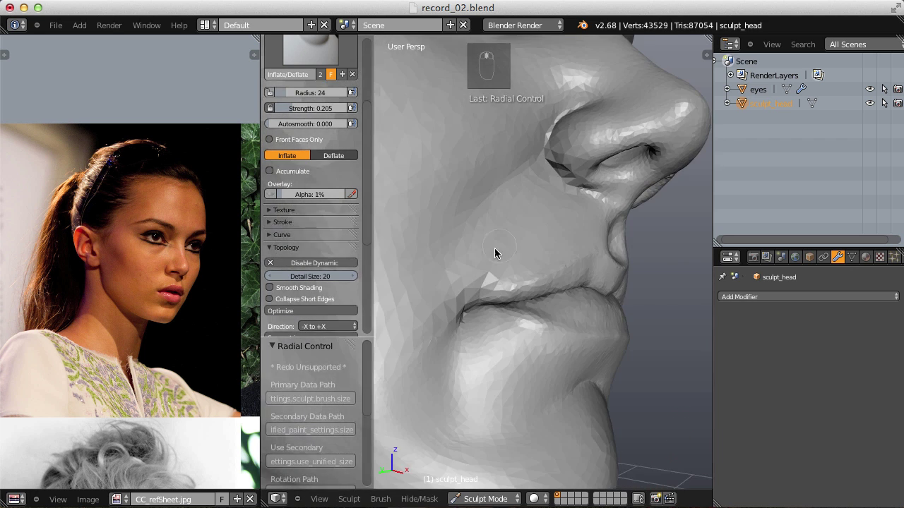
Crease the mouth corner sharper, then inflate along the lip toward the nose.
{"action": "key", "text": "f"}
{"action": "key", "text": "f"}
{"action": "left_click_drag", "start_coordinate": [474, 298], "coordinate": [549, 241]}
{"action": "key", "text": "f"}
{"action": "key", "text": "shift+c"}
{"action": "key", "text": "f"}
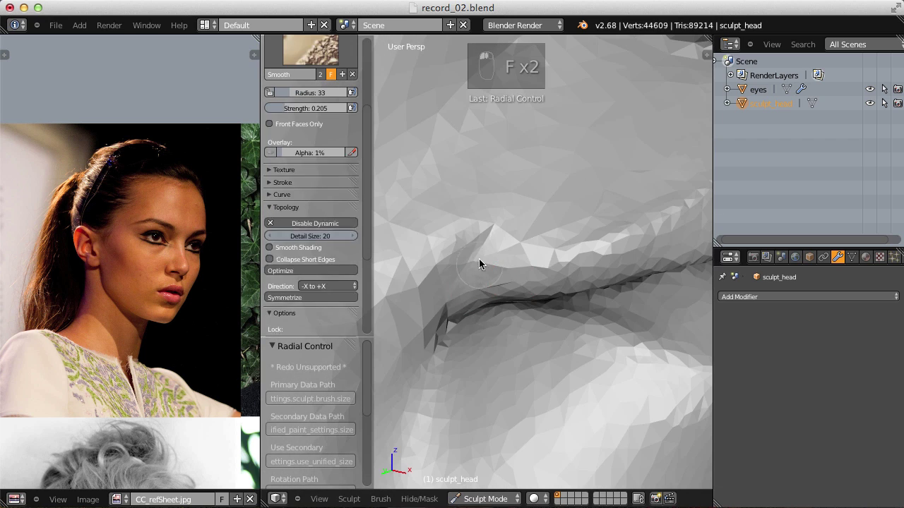
{"action": "key", "text": "f"}
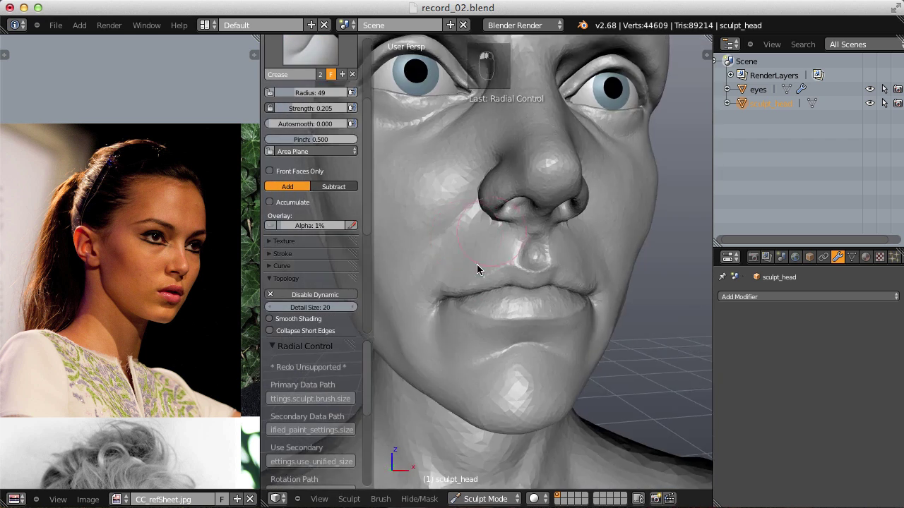
{"action": "left_click", "coordinate": [512, 223]}
{"action": "key", "text": "i"}
{"action": "key", "text": "f"}
{"action": "left_click_drag", "start_coordinate": [504, 341], "coordinate": [607, 224]}
Smooth over the creased mouth corner and pull back to view the whole bust.
{"action": "key", "text": "shift+f"}
{"action": "middle_click", "coordinate": [603, 216]}
{"action": "left_click_drag", "start_coordinate": [631, 223], "coordinate": [490, 201]}
{"action": "left_click_drag", "start_coordinate": [542, 247], "coordinate": [532, 172]}
{"action": "key", "text": "f"}
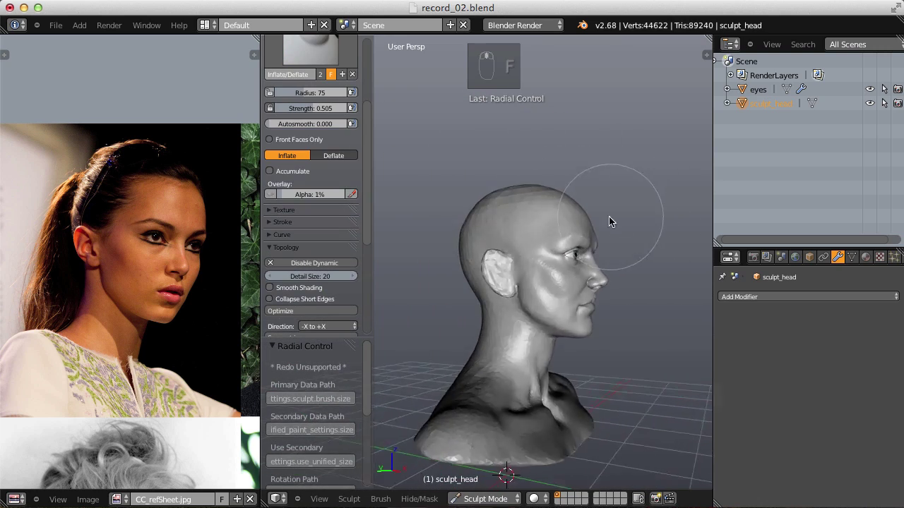
{"action": "key", "text": "i"}
{"action": "key", "text": "f"}
{"action": "left_click_drag", "start_coordinate": [479, 415], "coordinate": [565, 294]}
{"action": "middle_click", "coordinate": [599, 386]}
{"action": "middle_click", "coordinate": [544, 360]}
{"action": "left_click_drag", "start_coordinate": [565, 295], "coordinate": [667, 221]}
{"action": "left_click", "coordinate": [624, 392]}
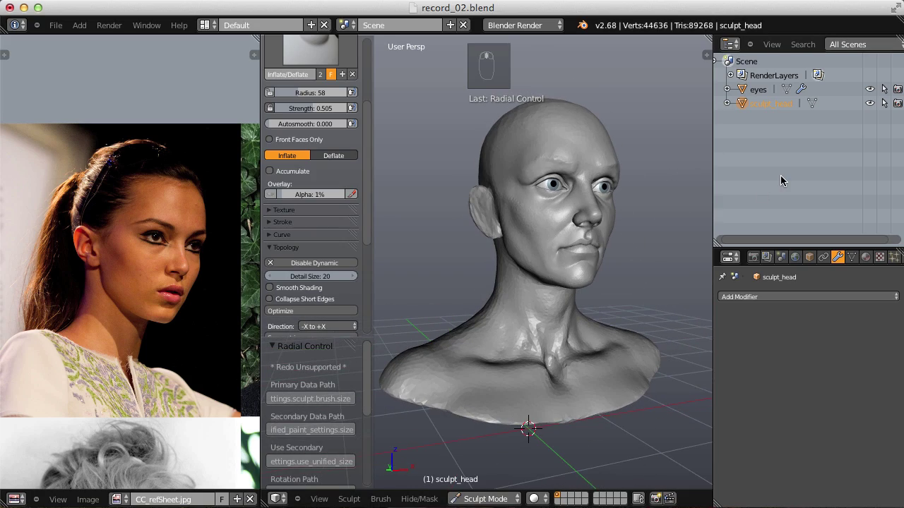